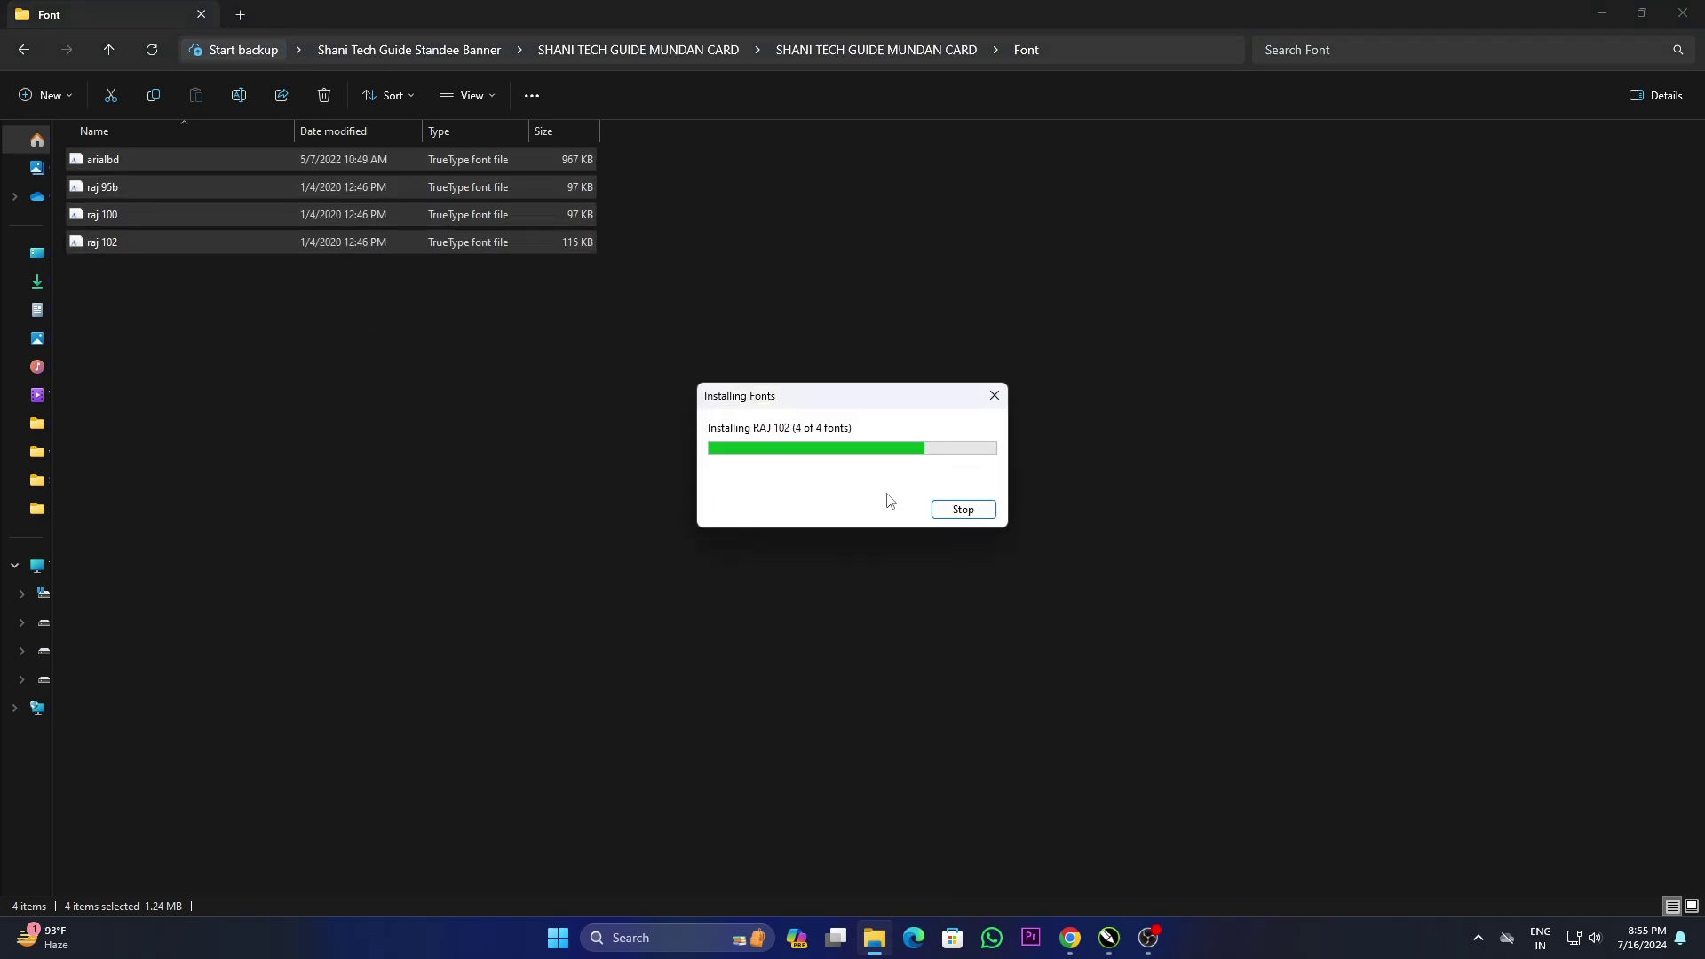
Step: Return to the parent folder after the four fonts finish installing
click(845, 482)
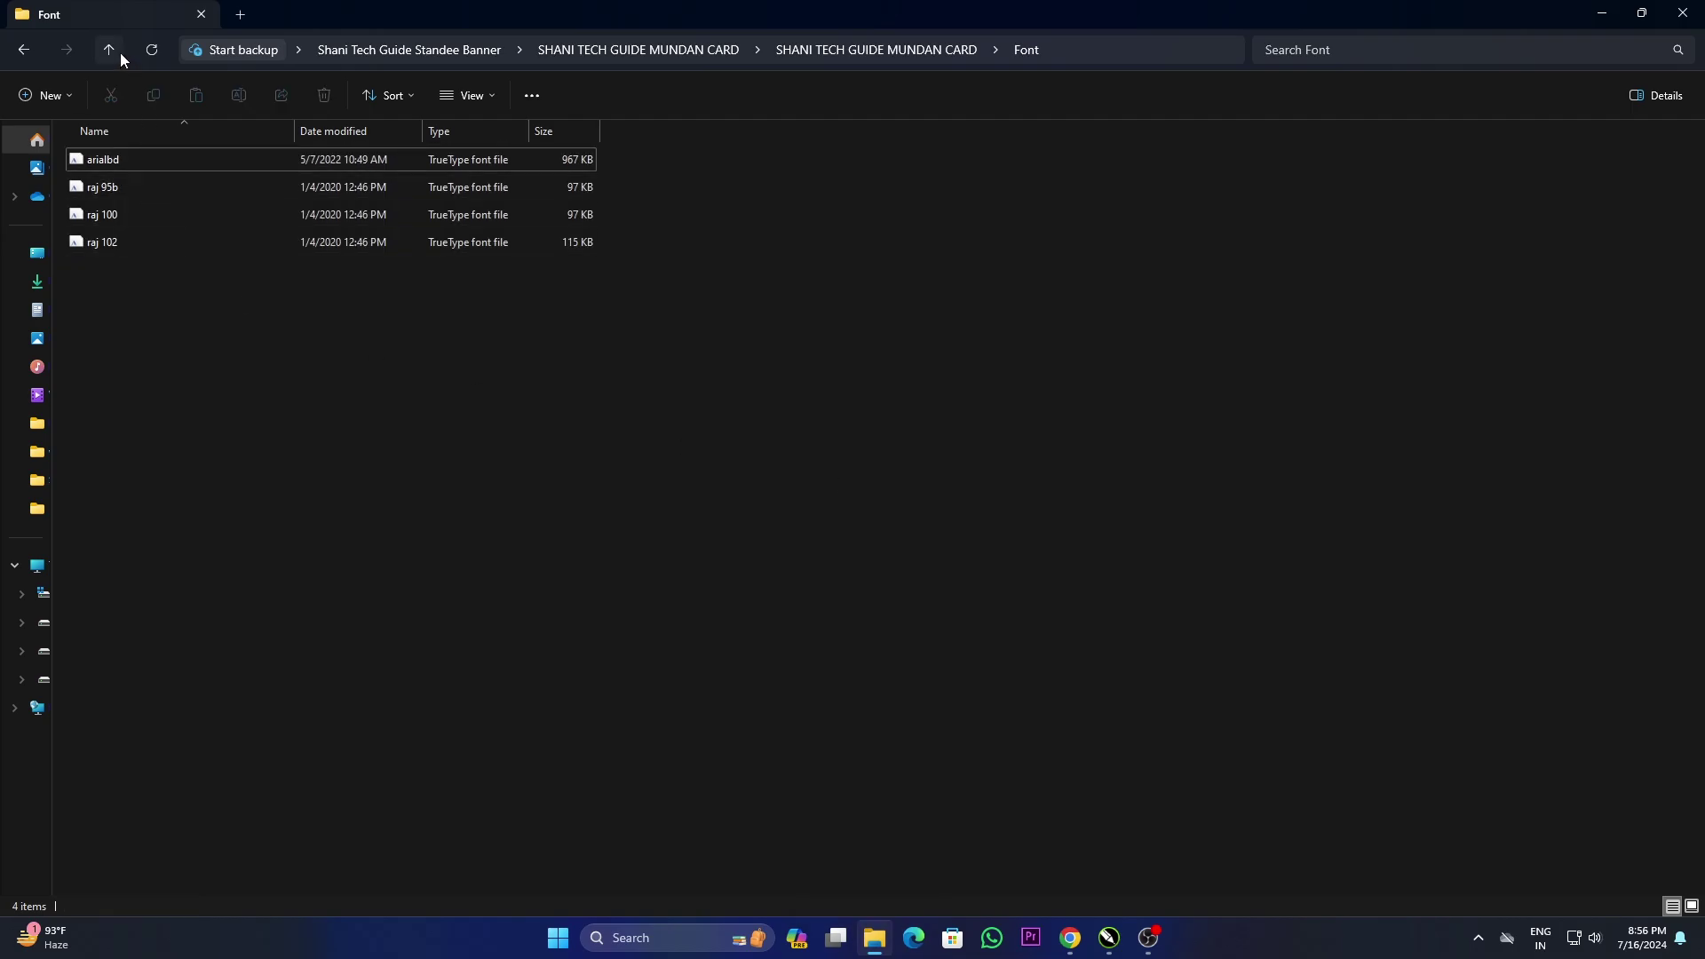
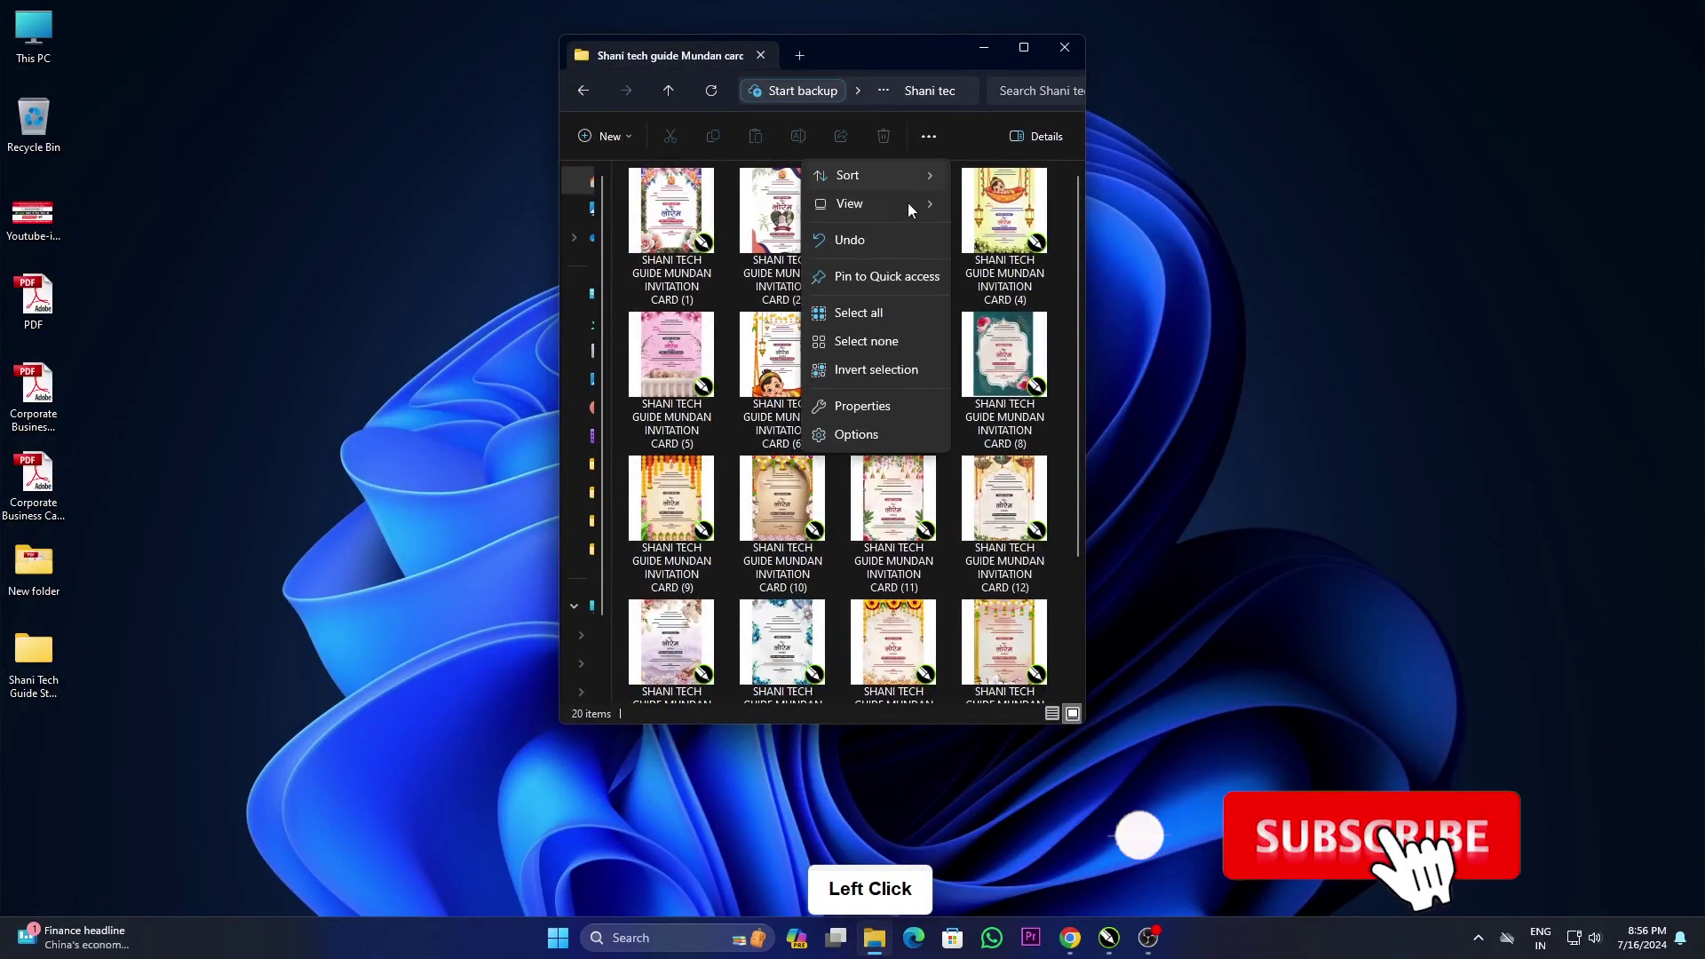
Step: Show the Mundan card CDR templates as extra large icon thumbnails
click(909, 215)
click(1036, 211)
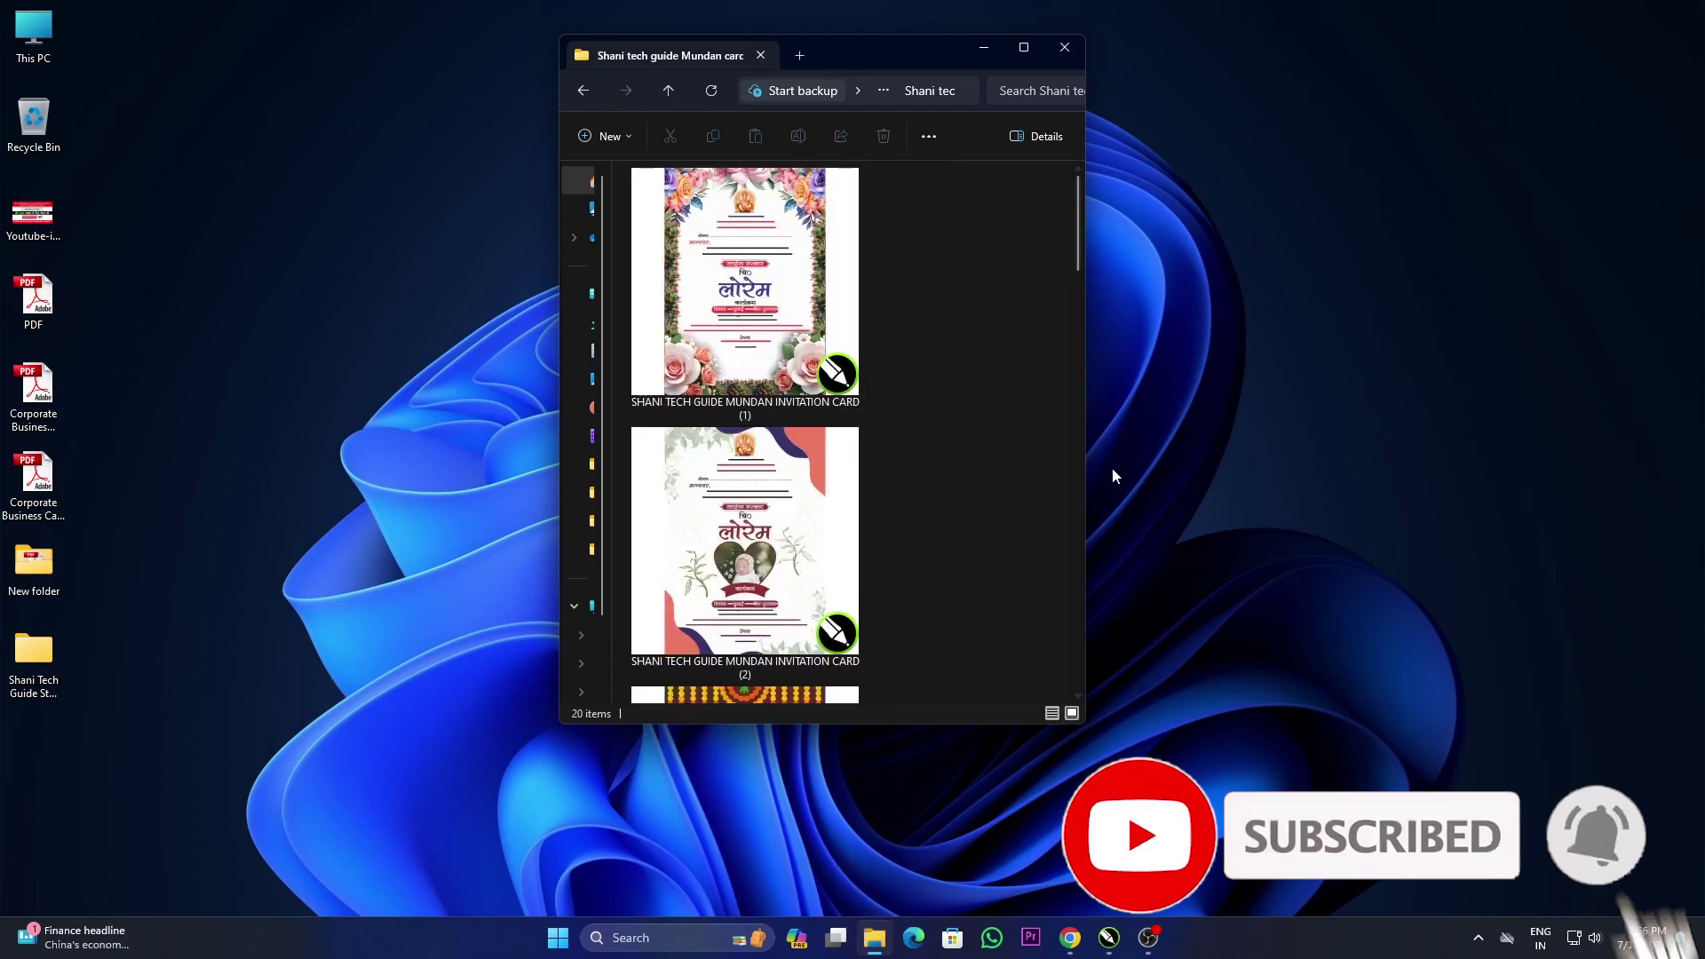
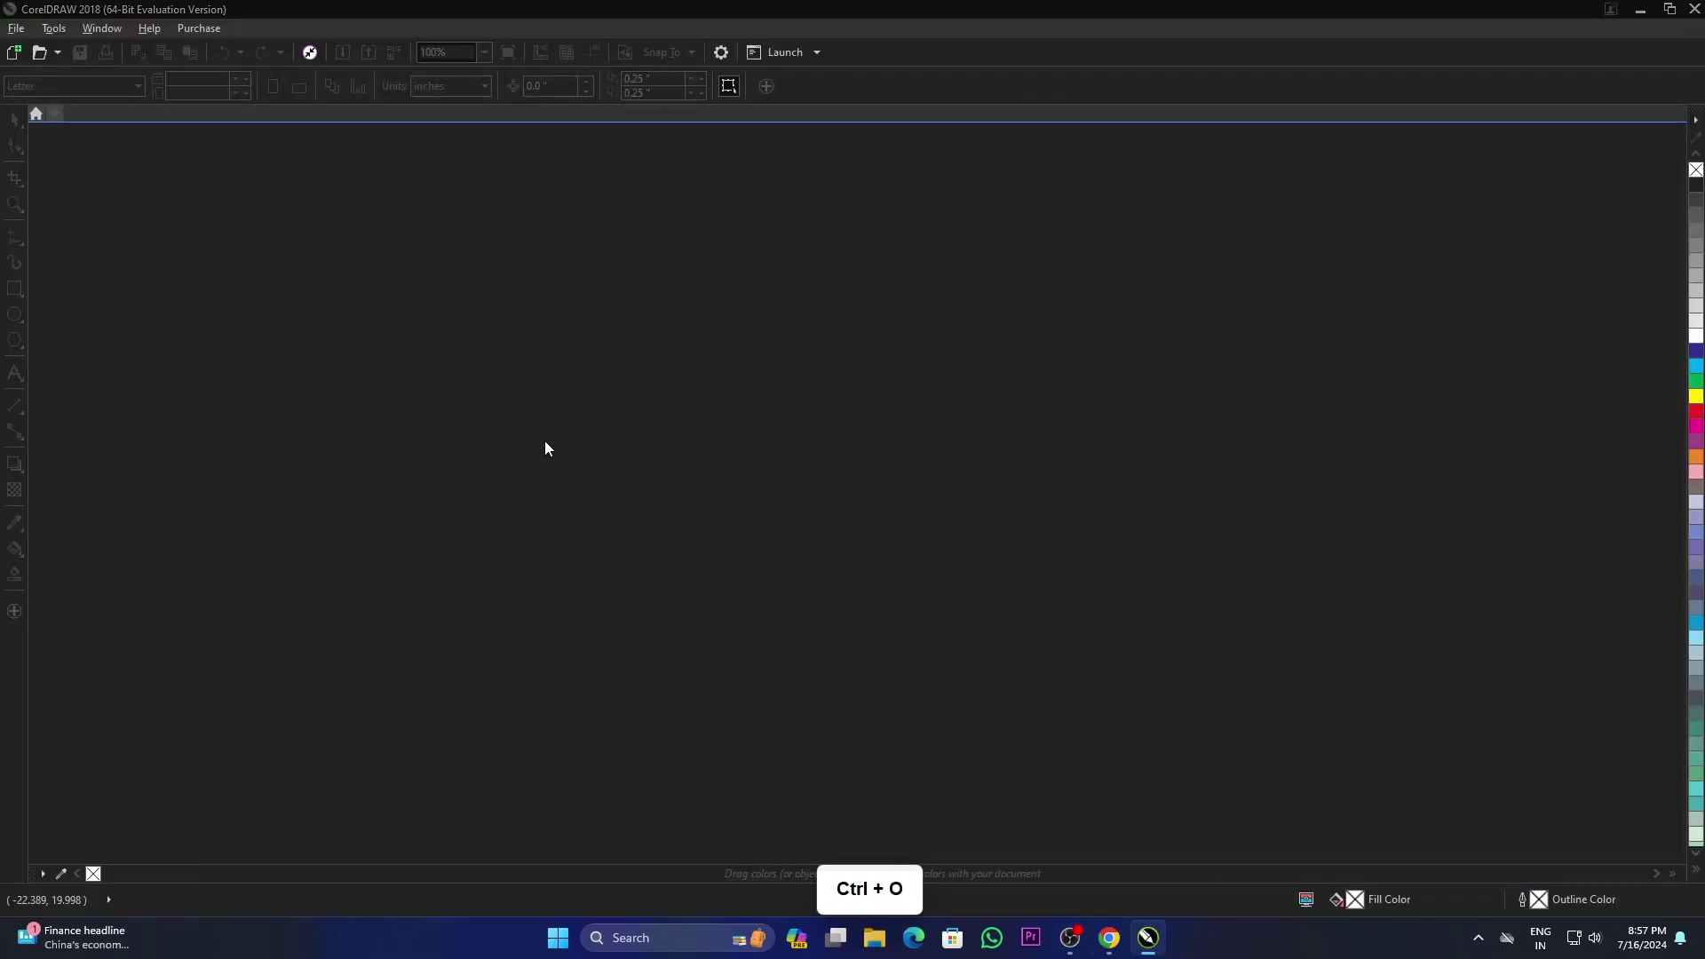
Step: Bring up the Open Drawing dialog to browse for template number 9
click(236, 352)
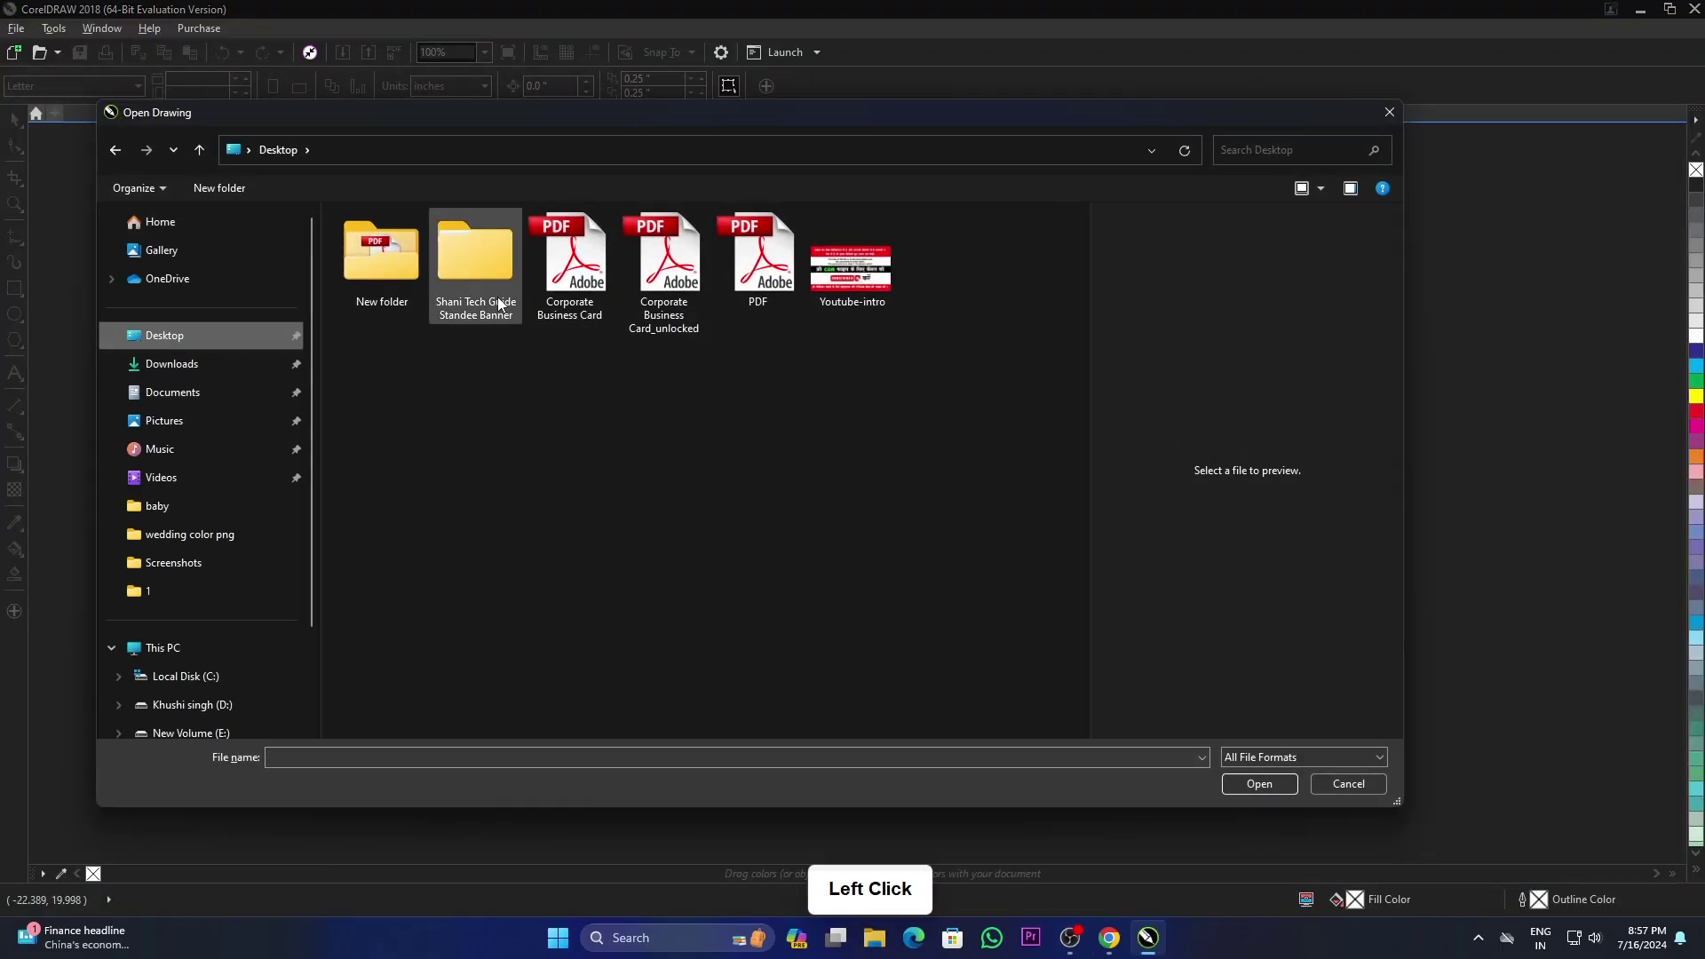
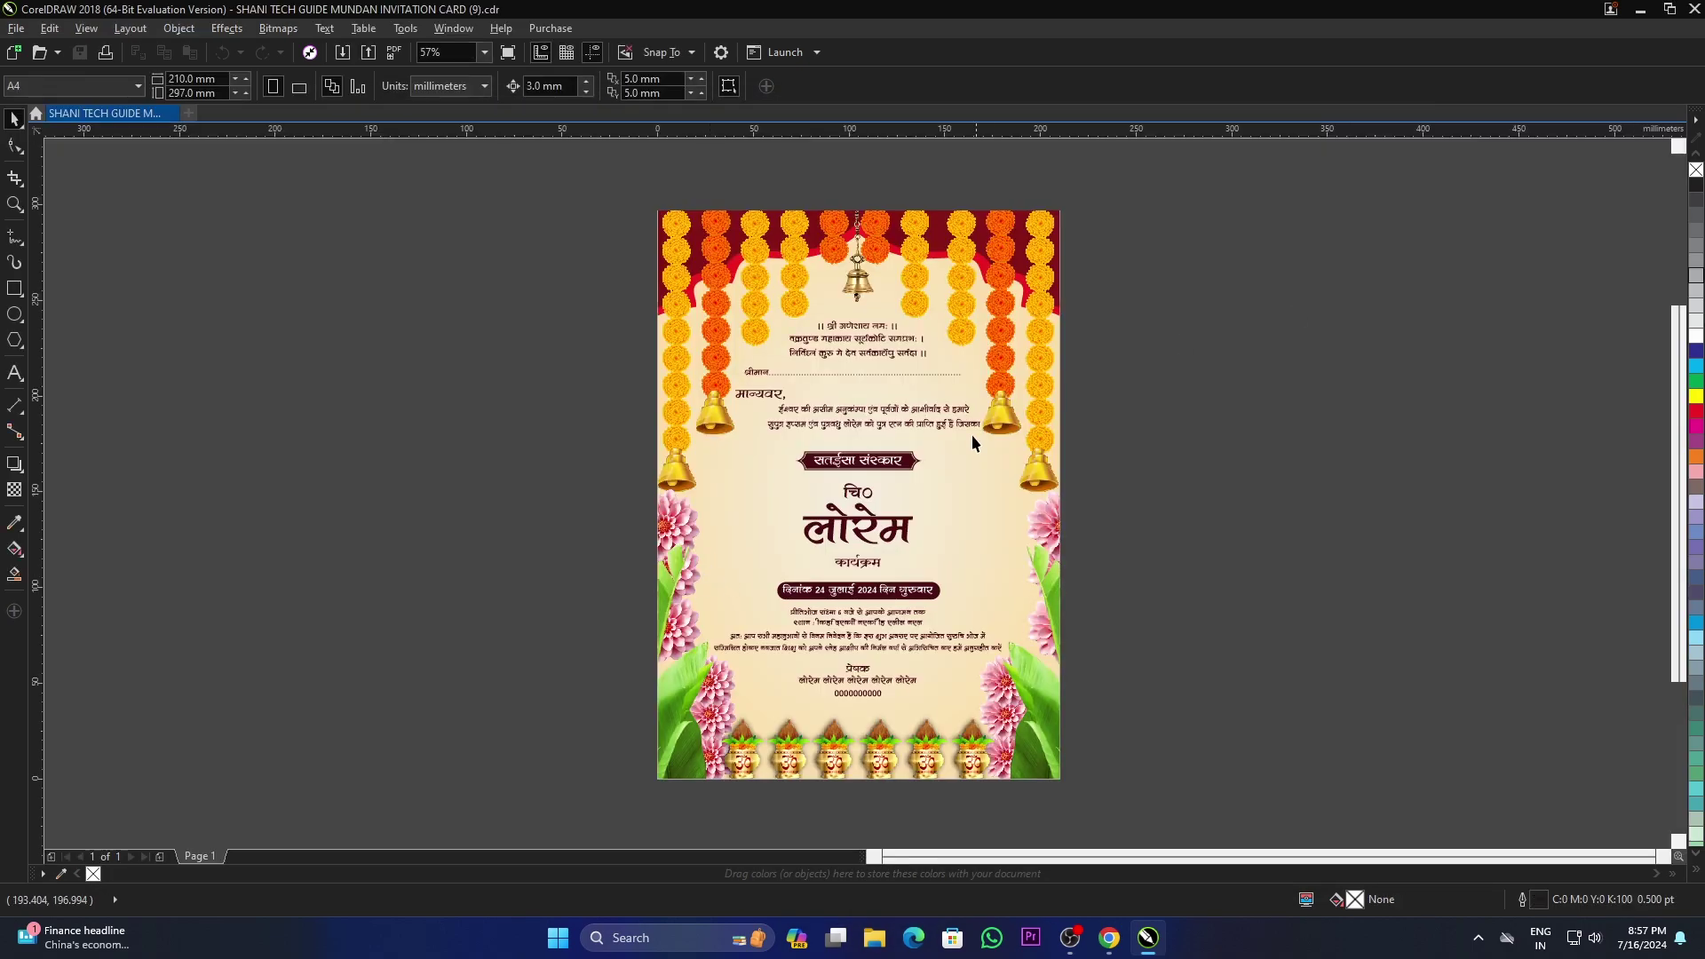
double_click(375, 295)
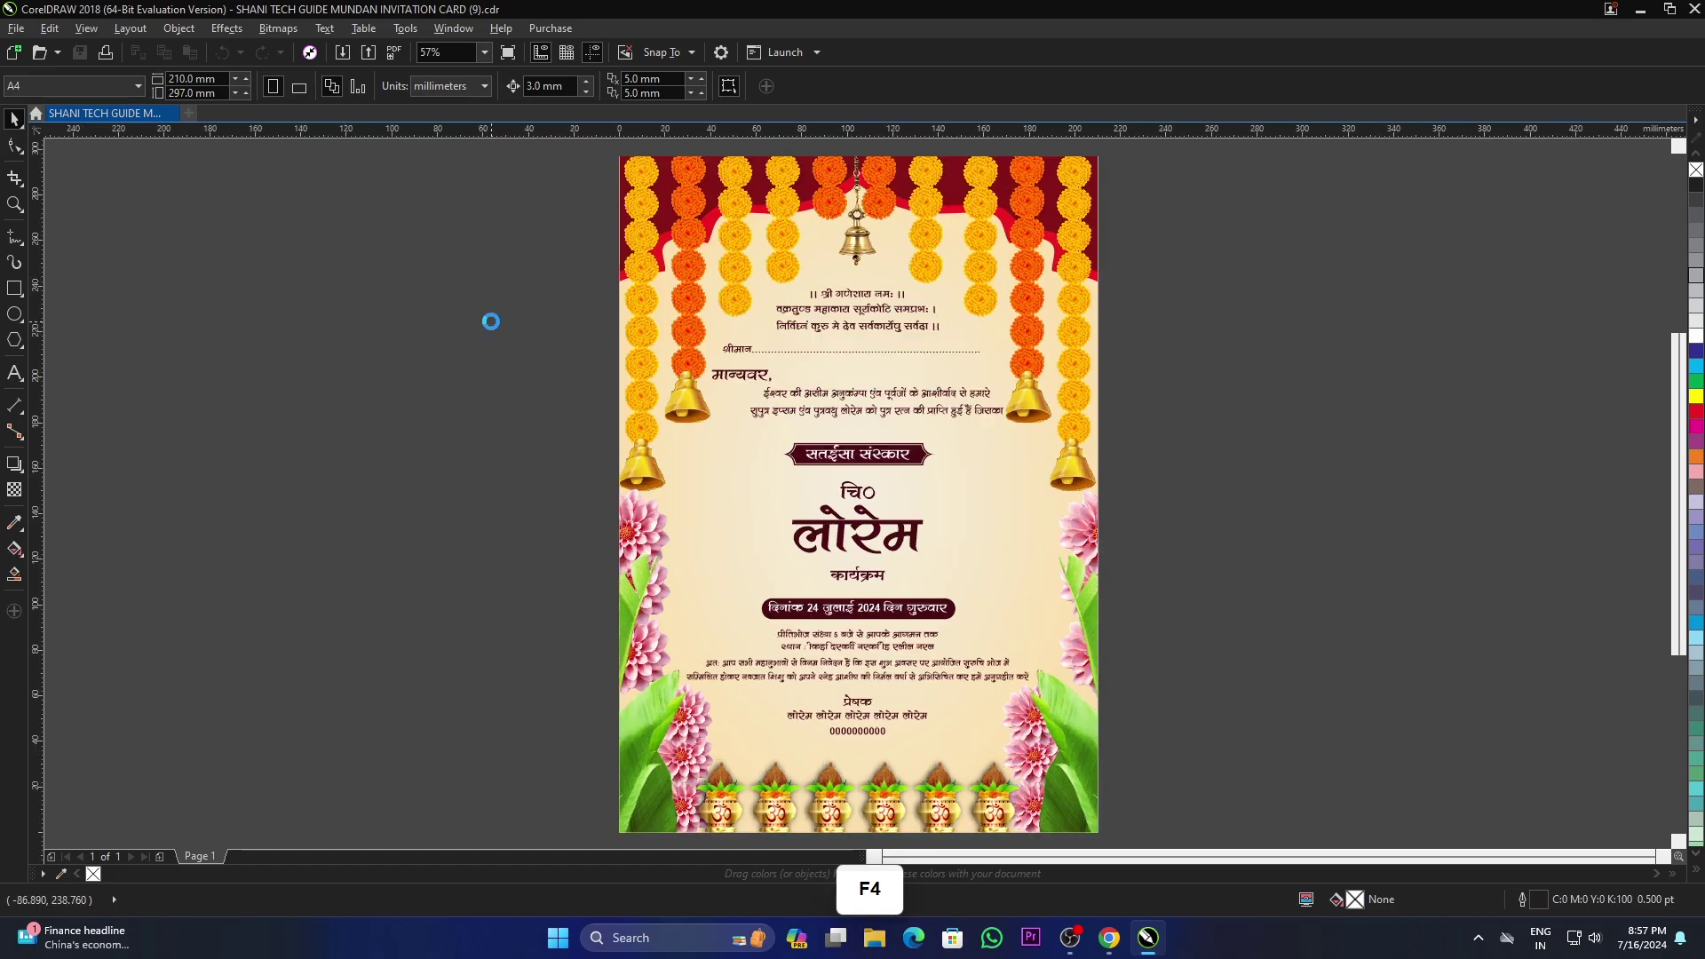
key(F9)
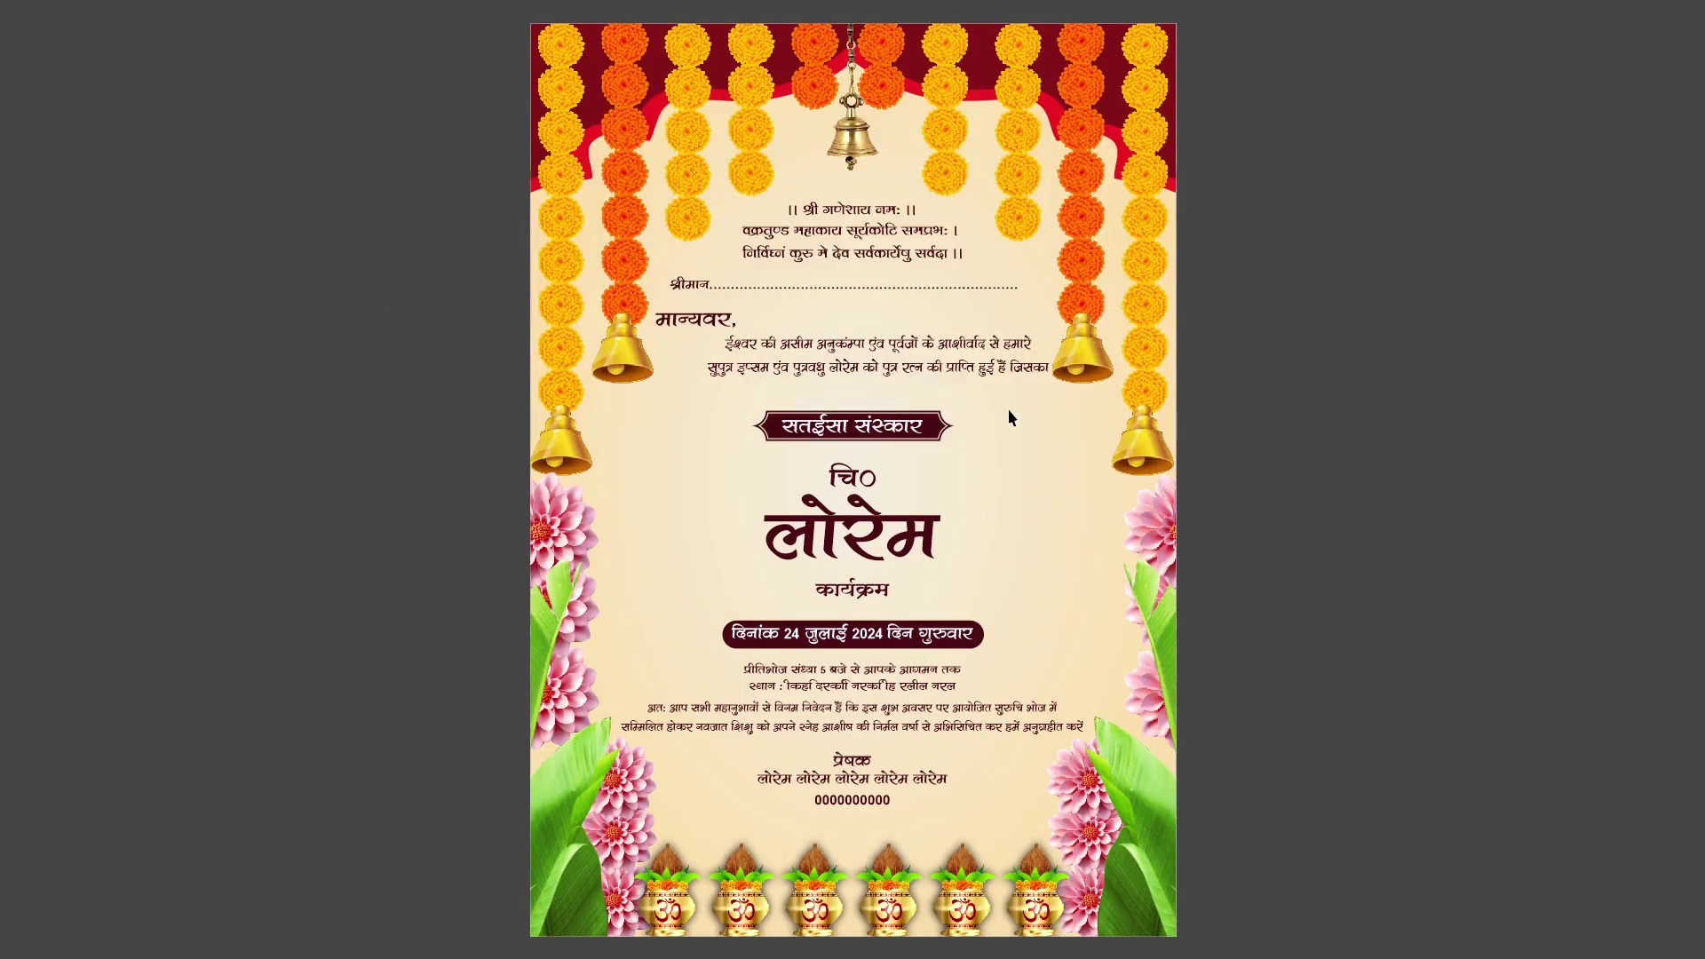
key(F9)
click(1144, 475)
scroll(down, 3)
Step: Add || at the start of the second and third blessing verse lines
scroll(up, 3)
click(715, 258)
click(721, 266)
click(756, 317)
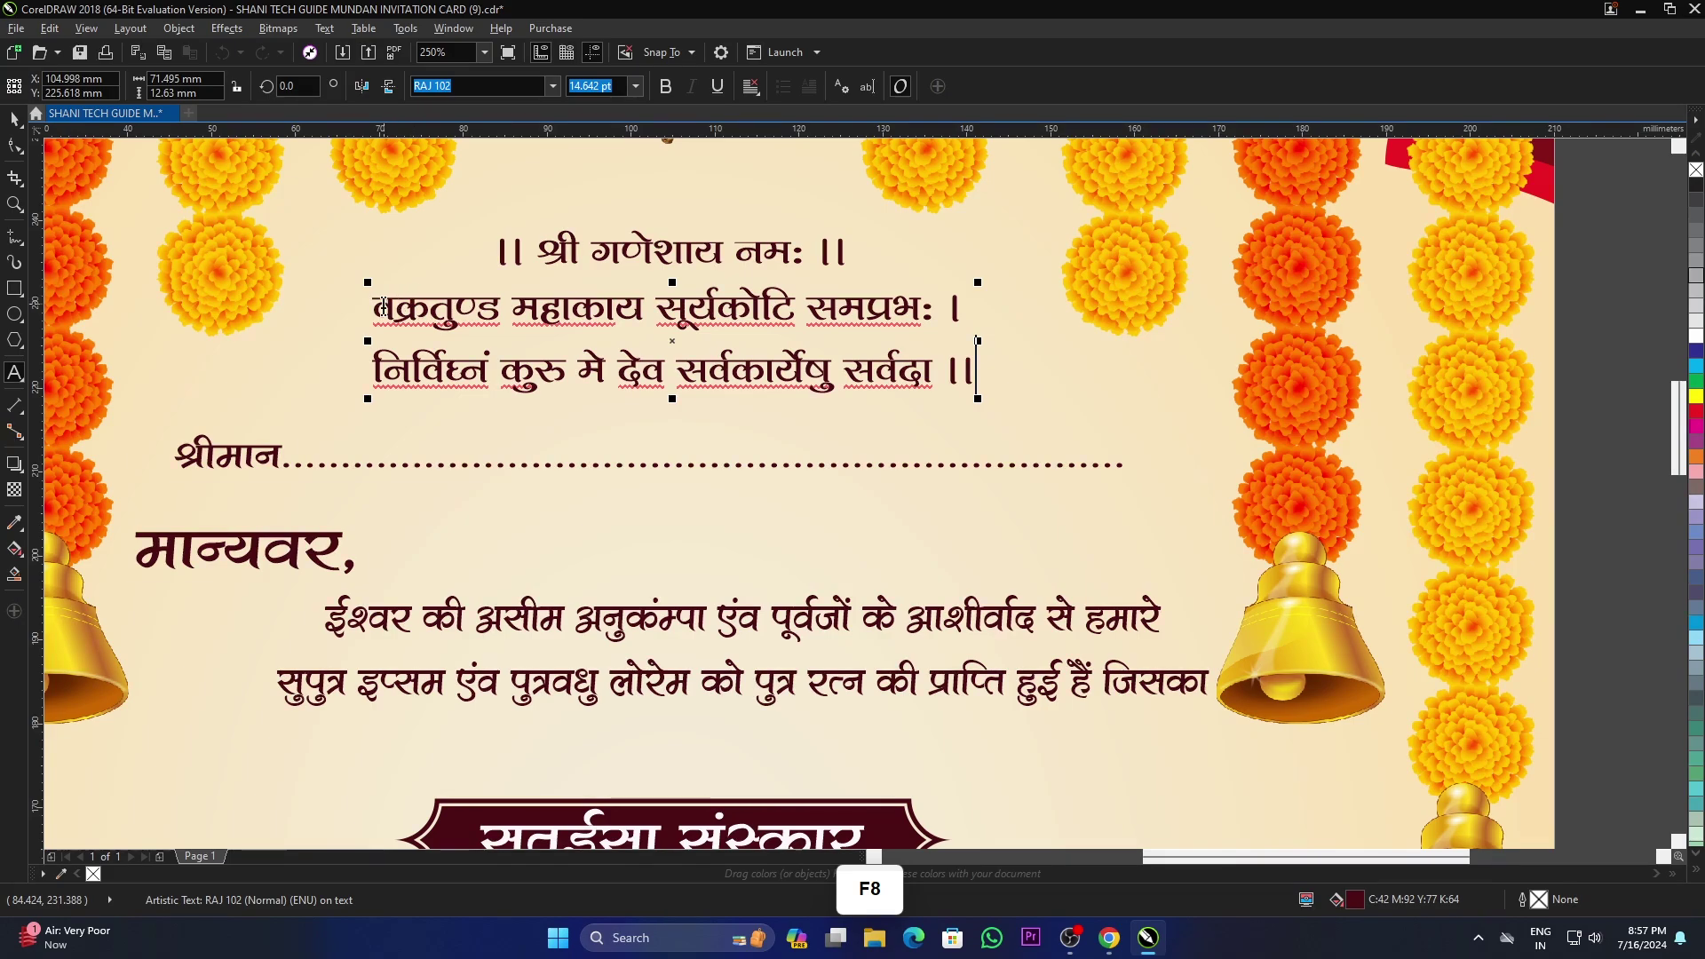
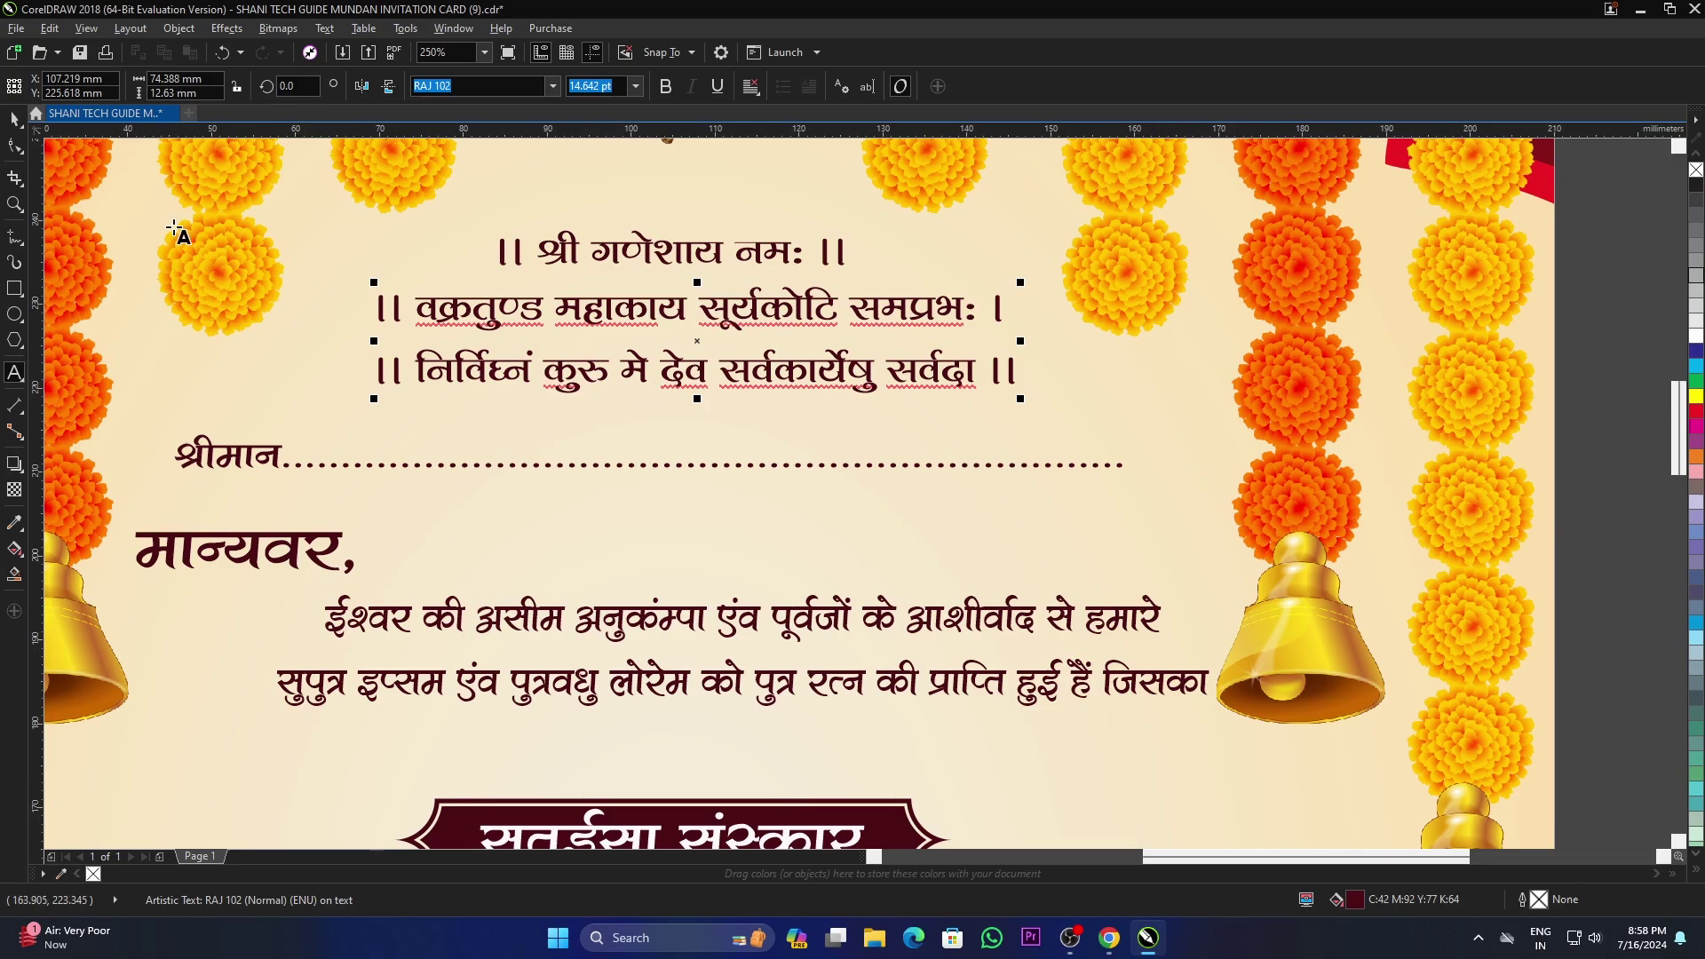
scroll(down, 3)
click(1166, 370)
click(1526, 450)
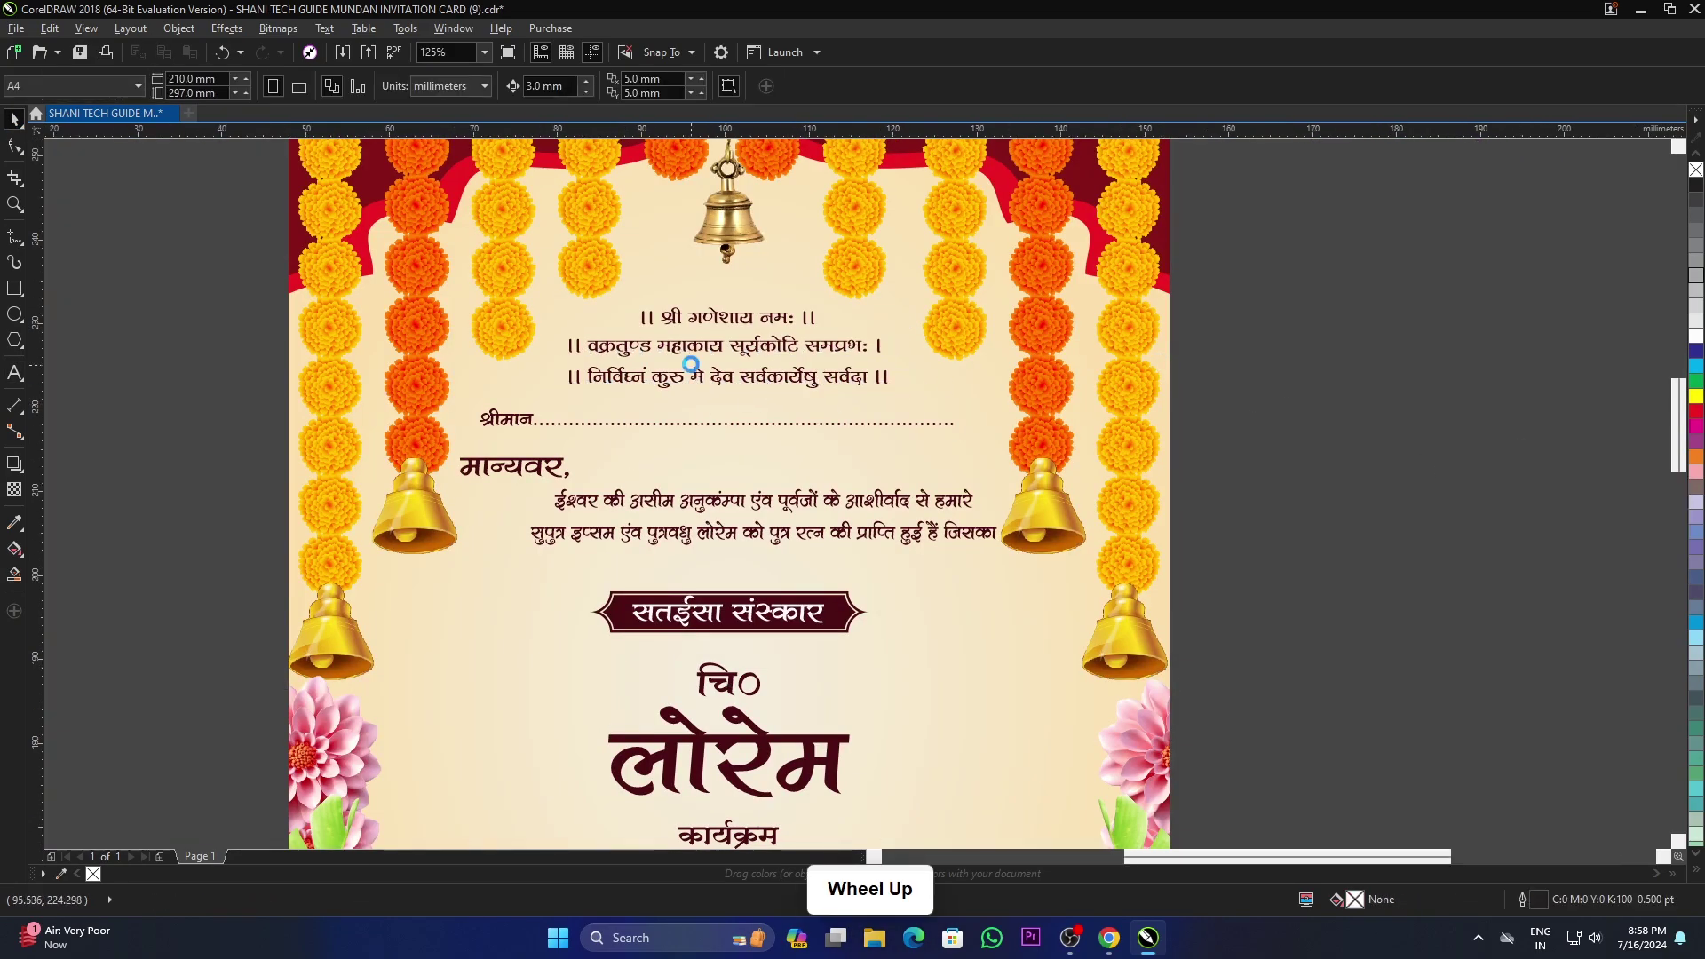
scroll(up, 3)
click(752, 338)
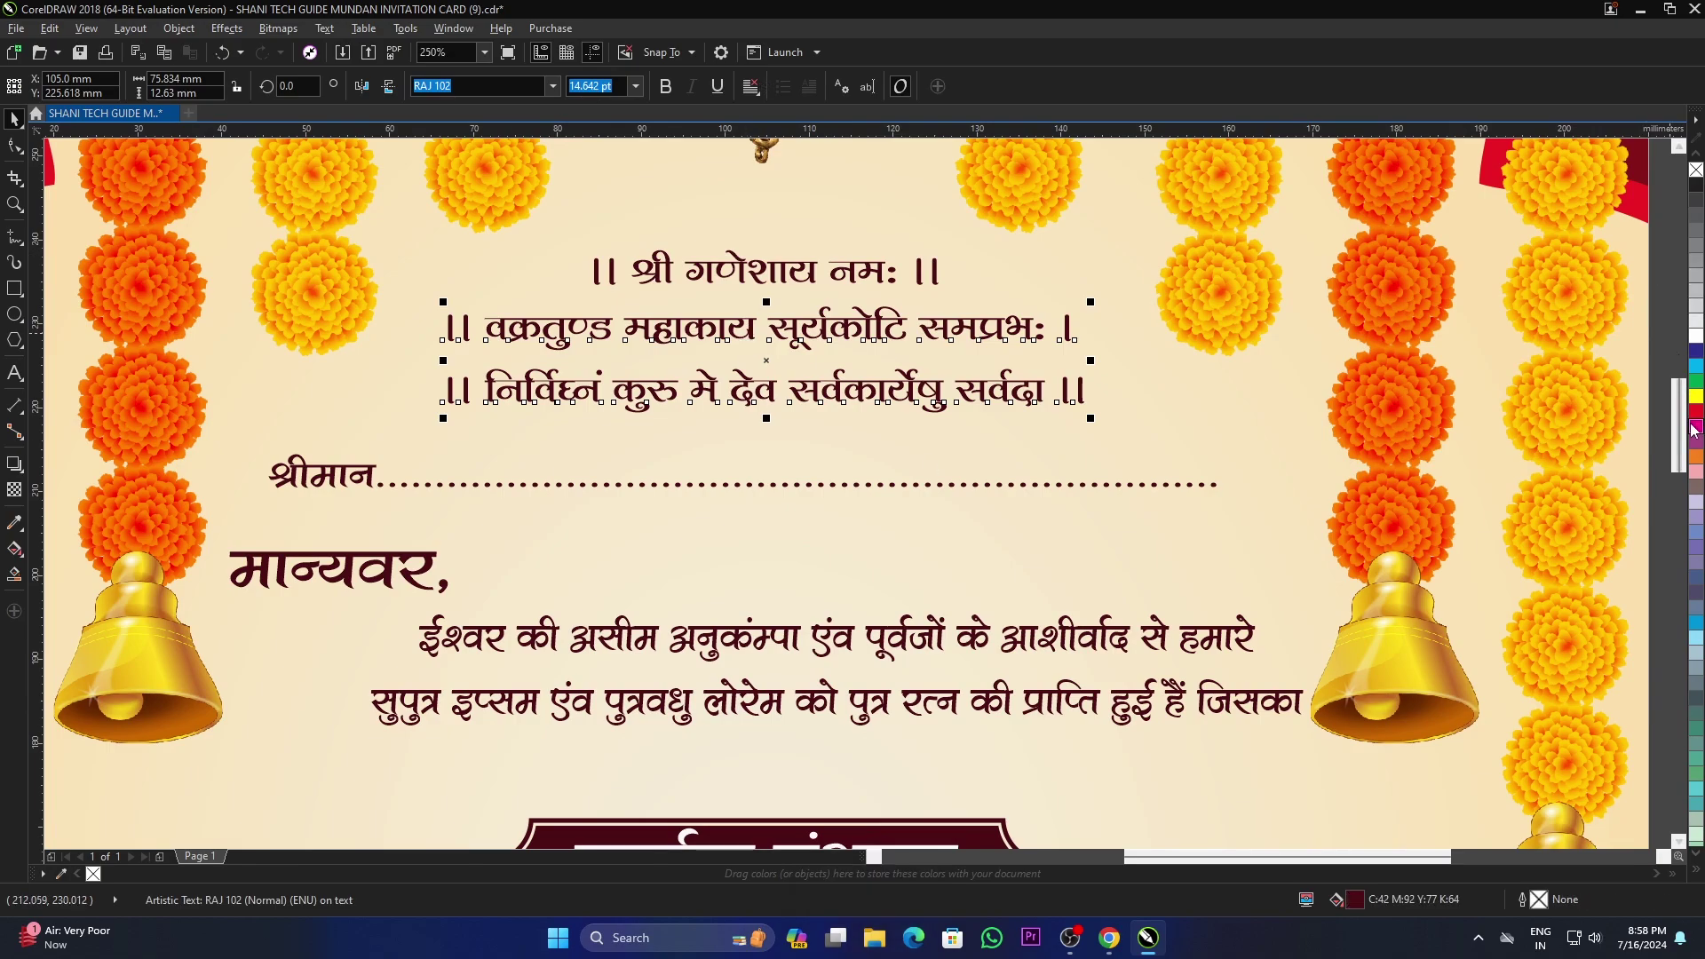
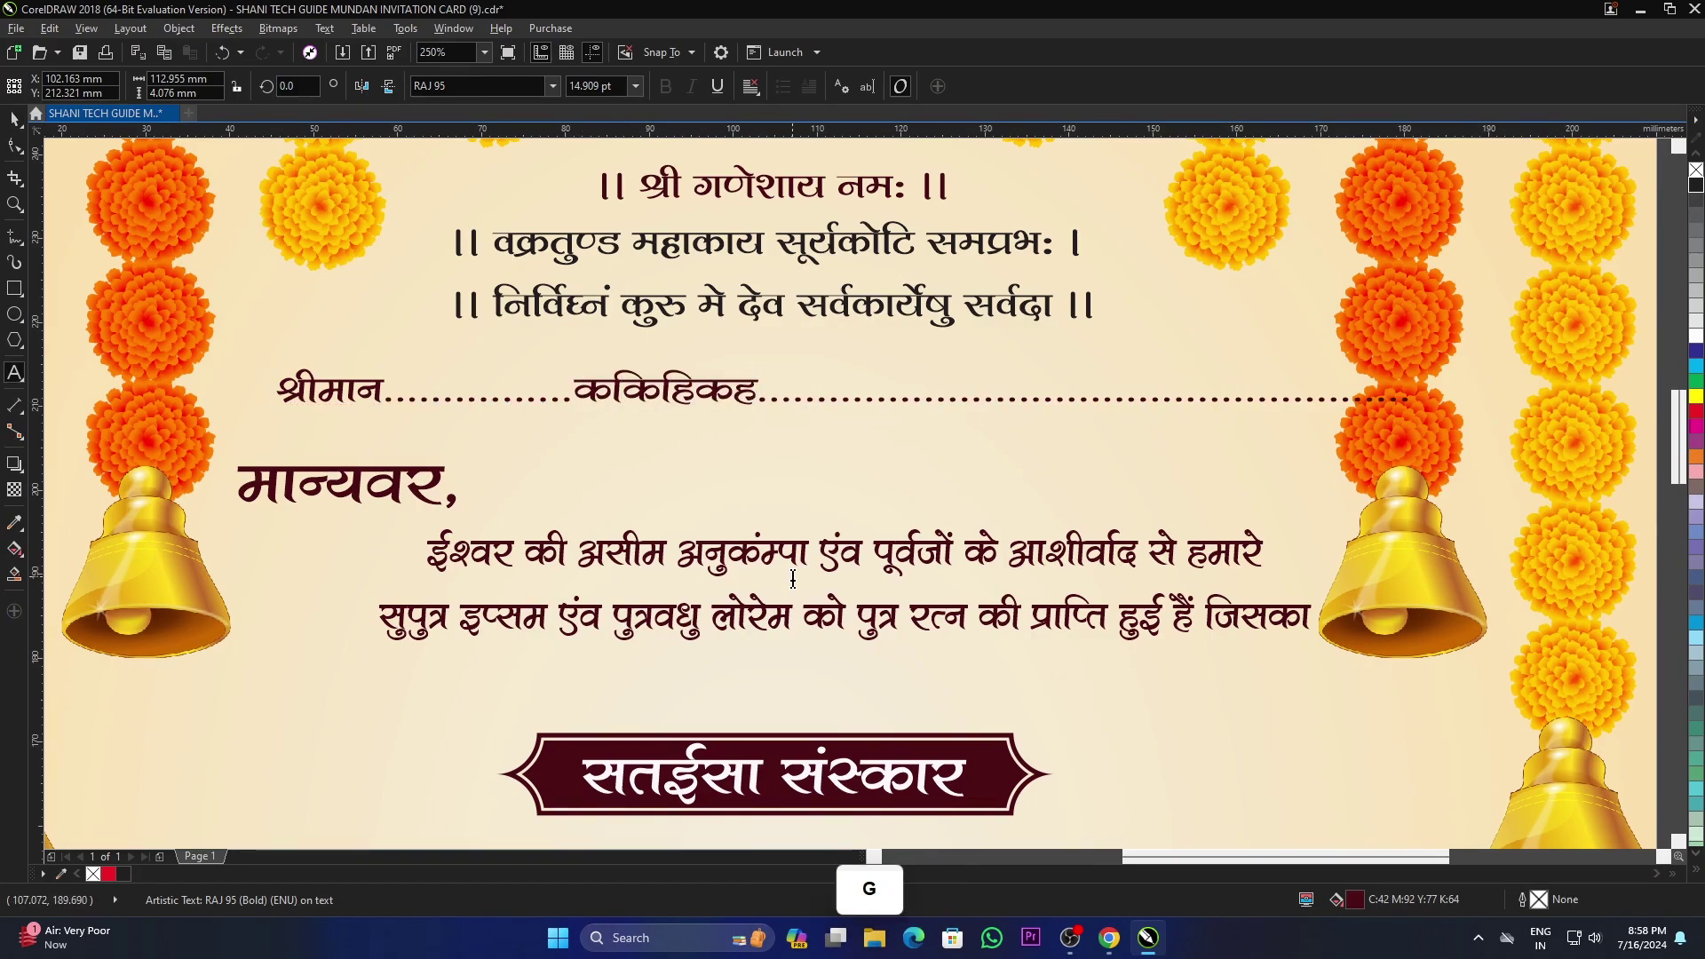
key(ctrl+z)
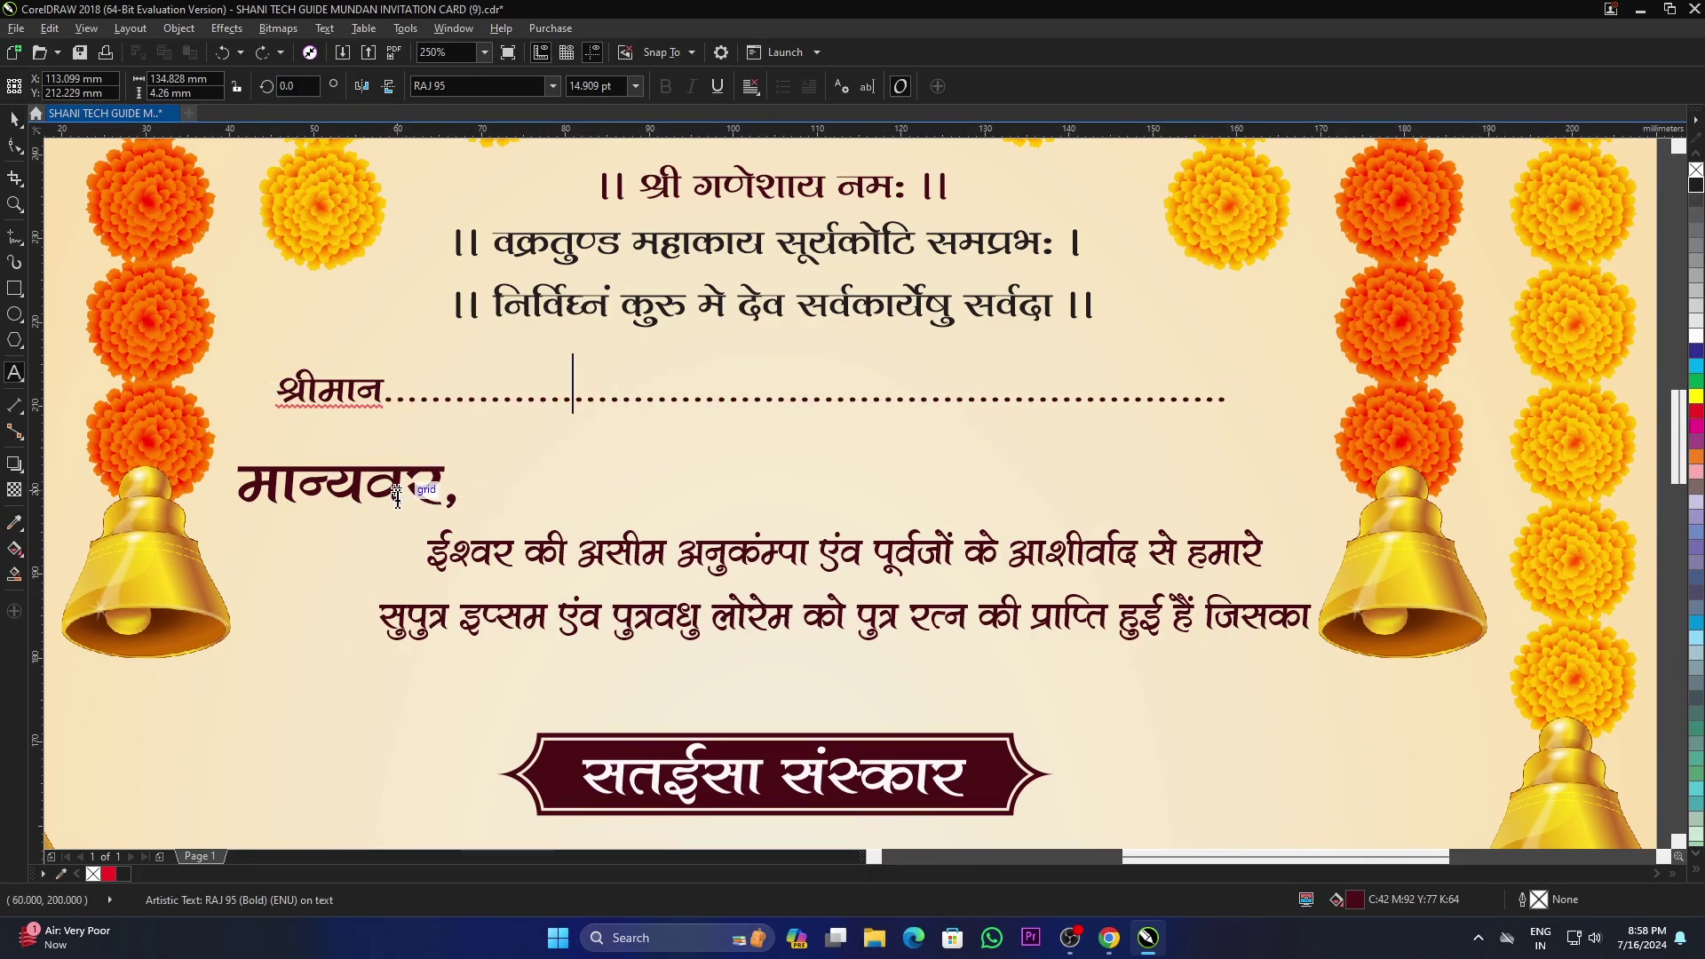
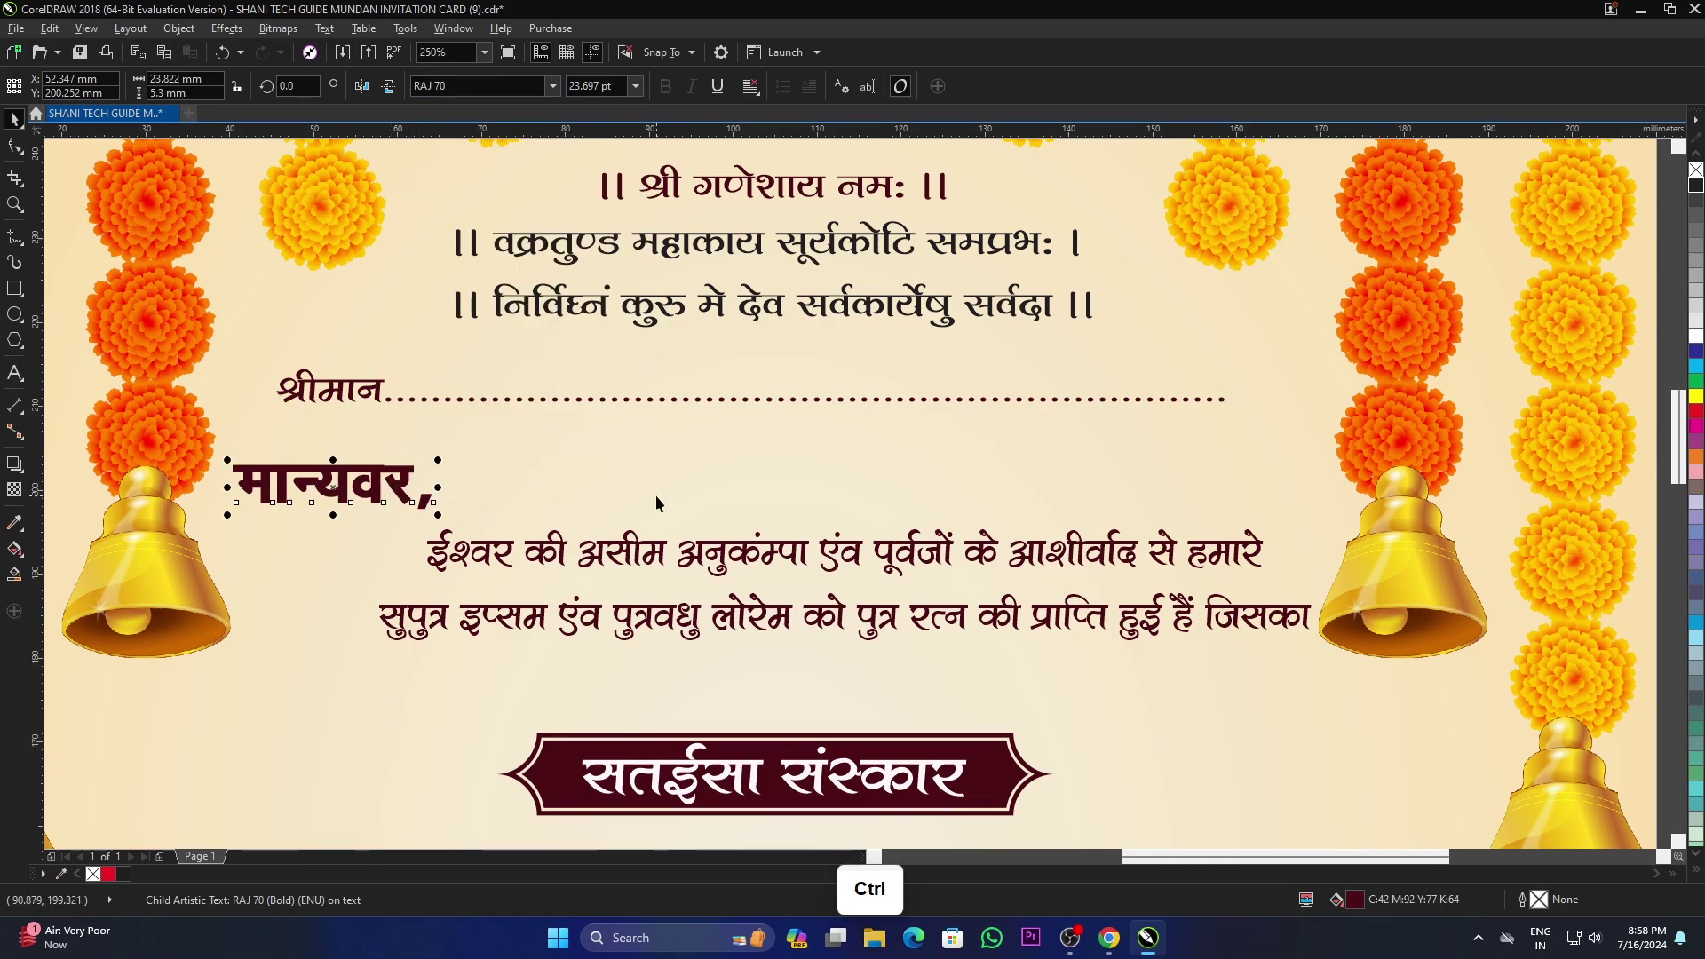
scroll(up, 3)
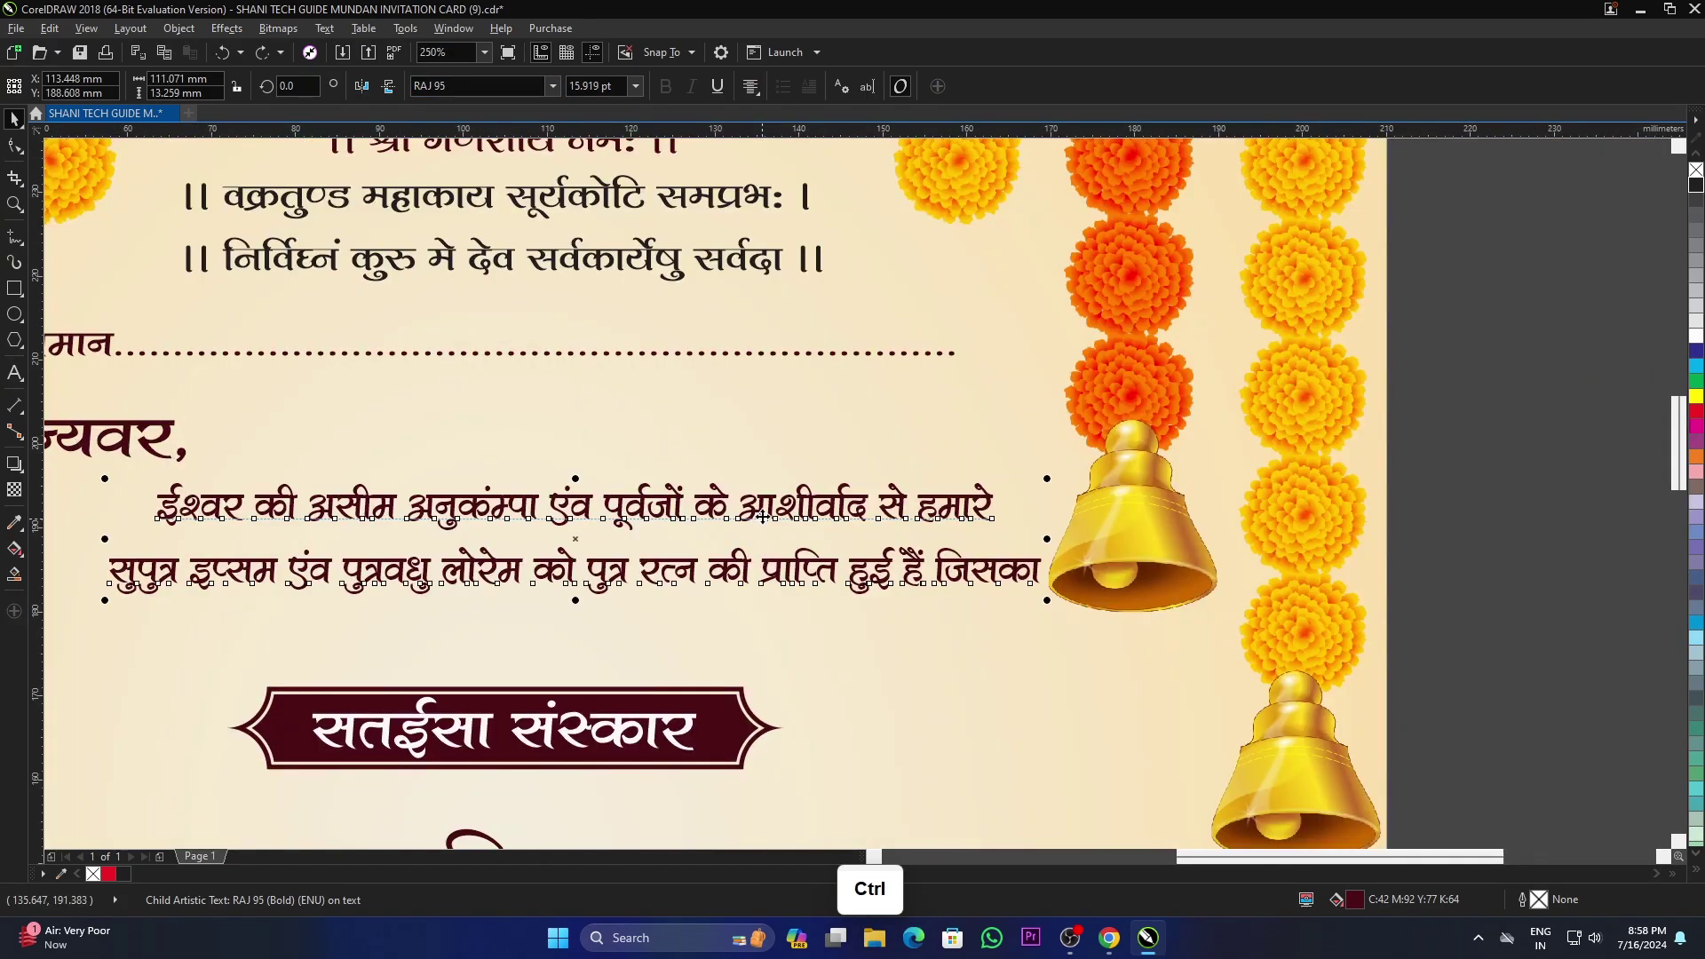
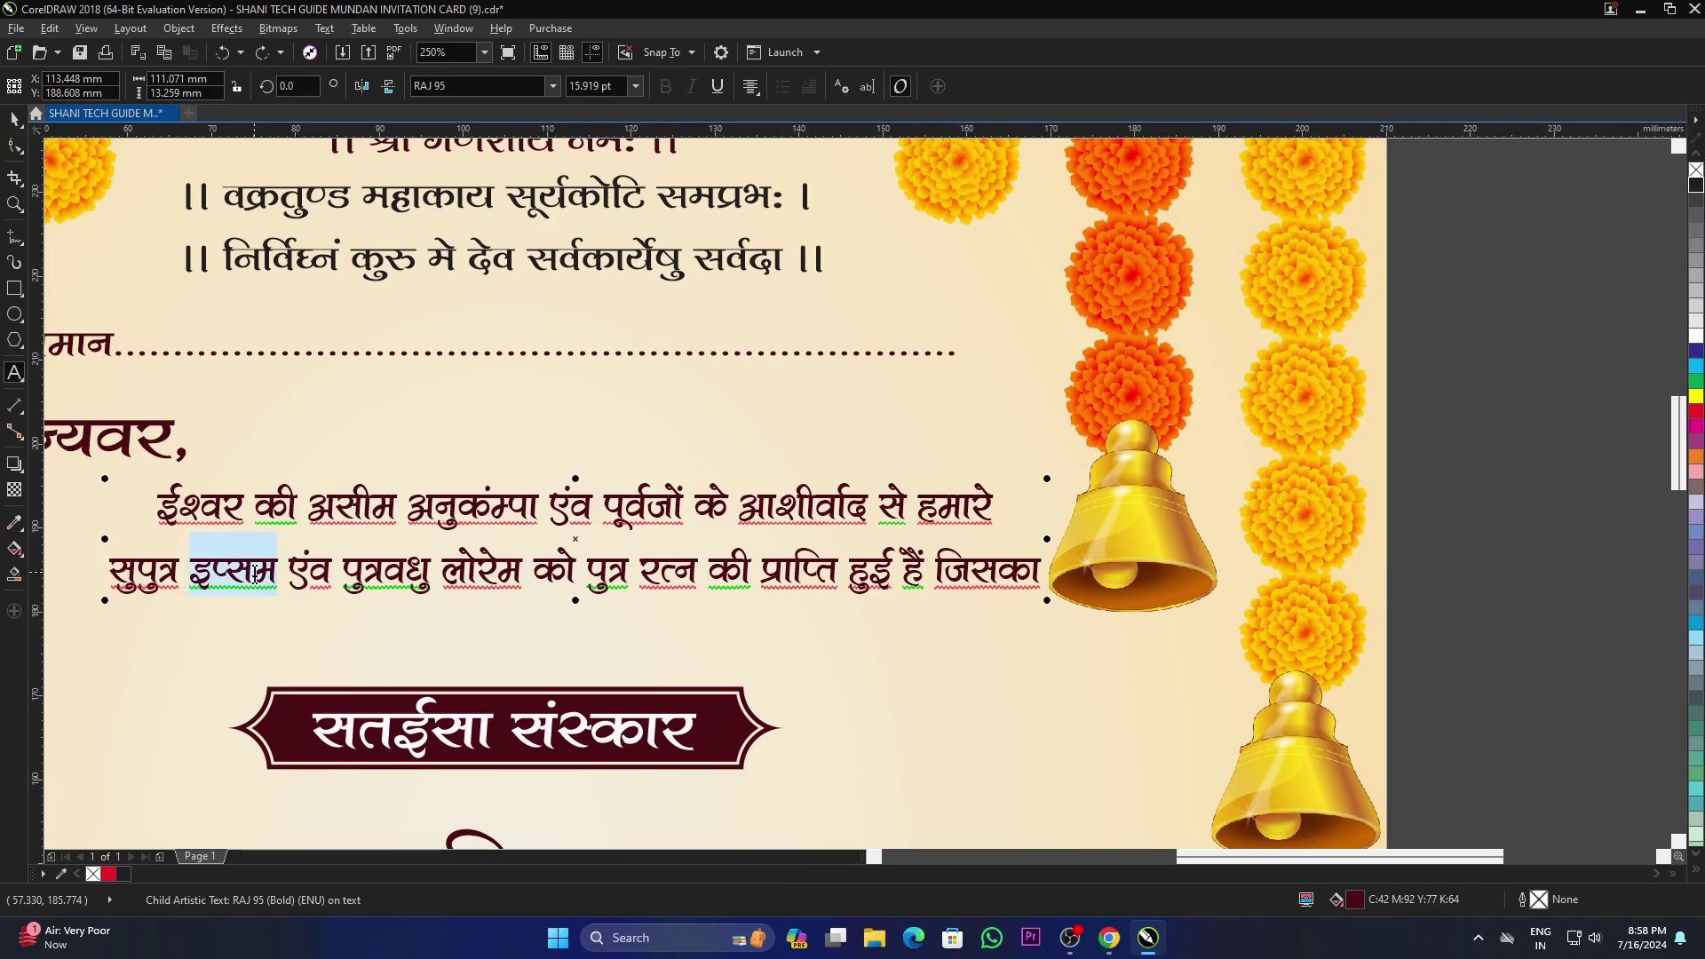
key(j)
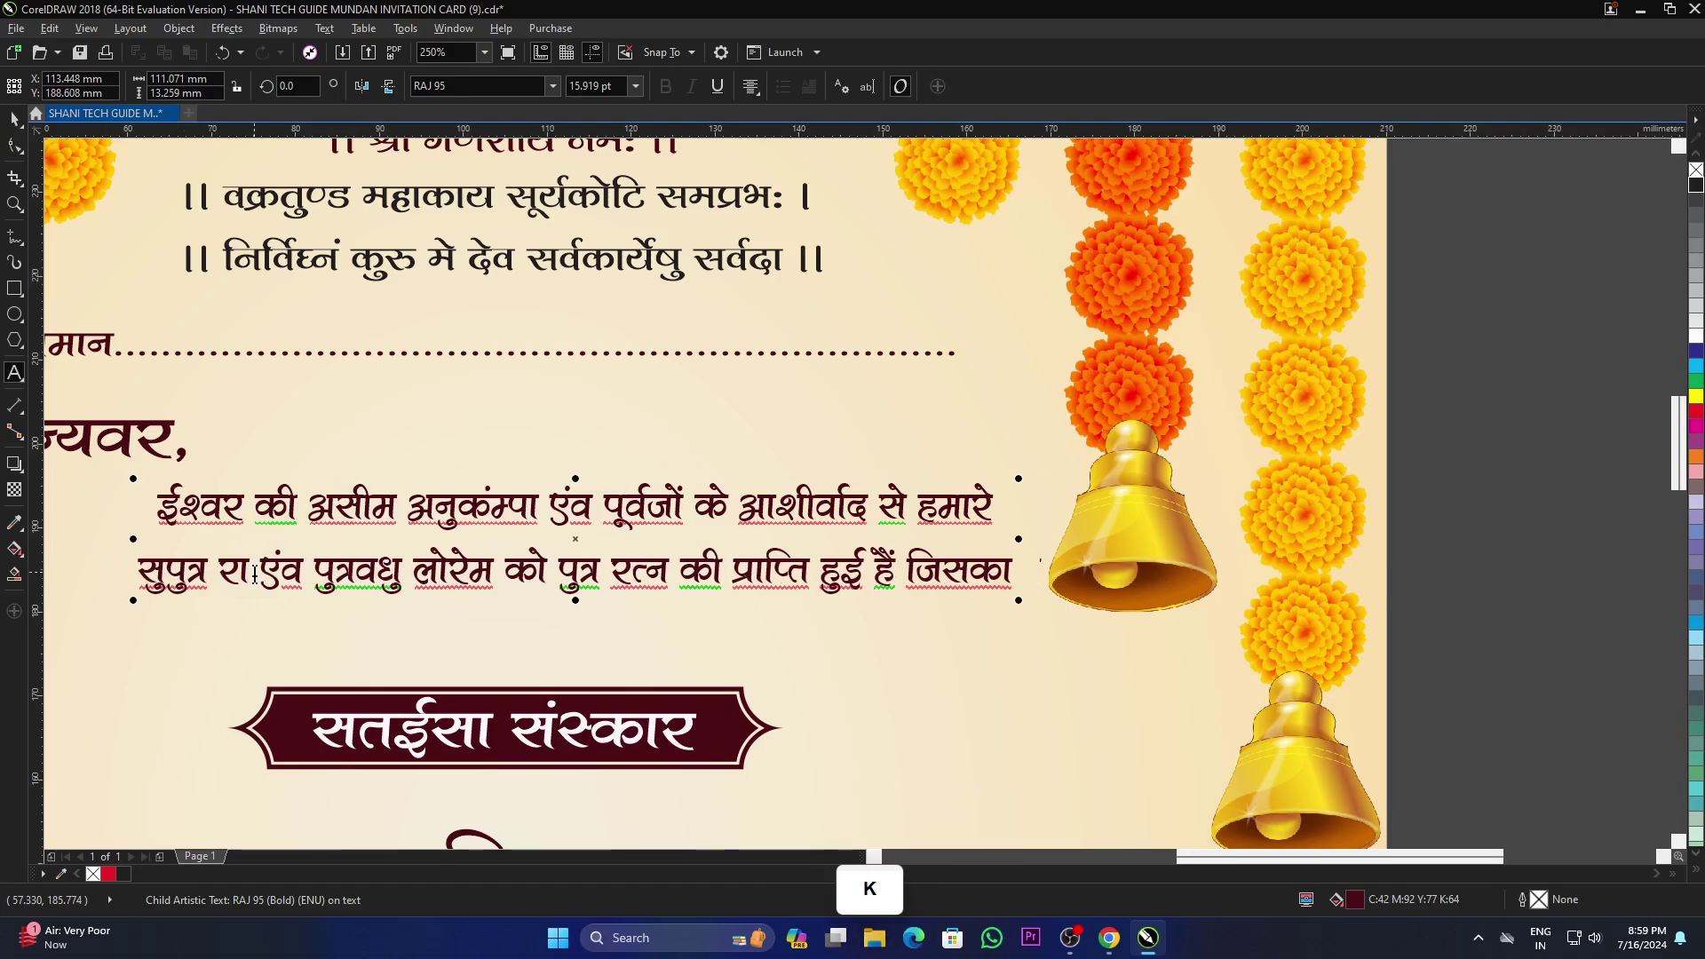
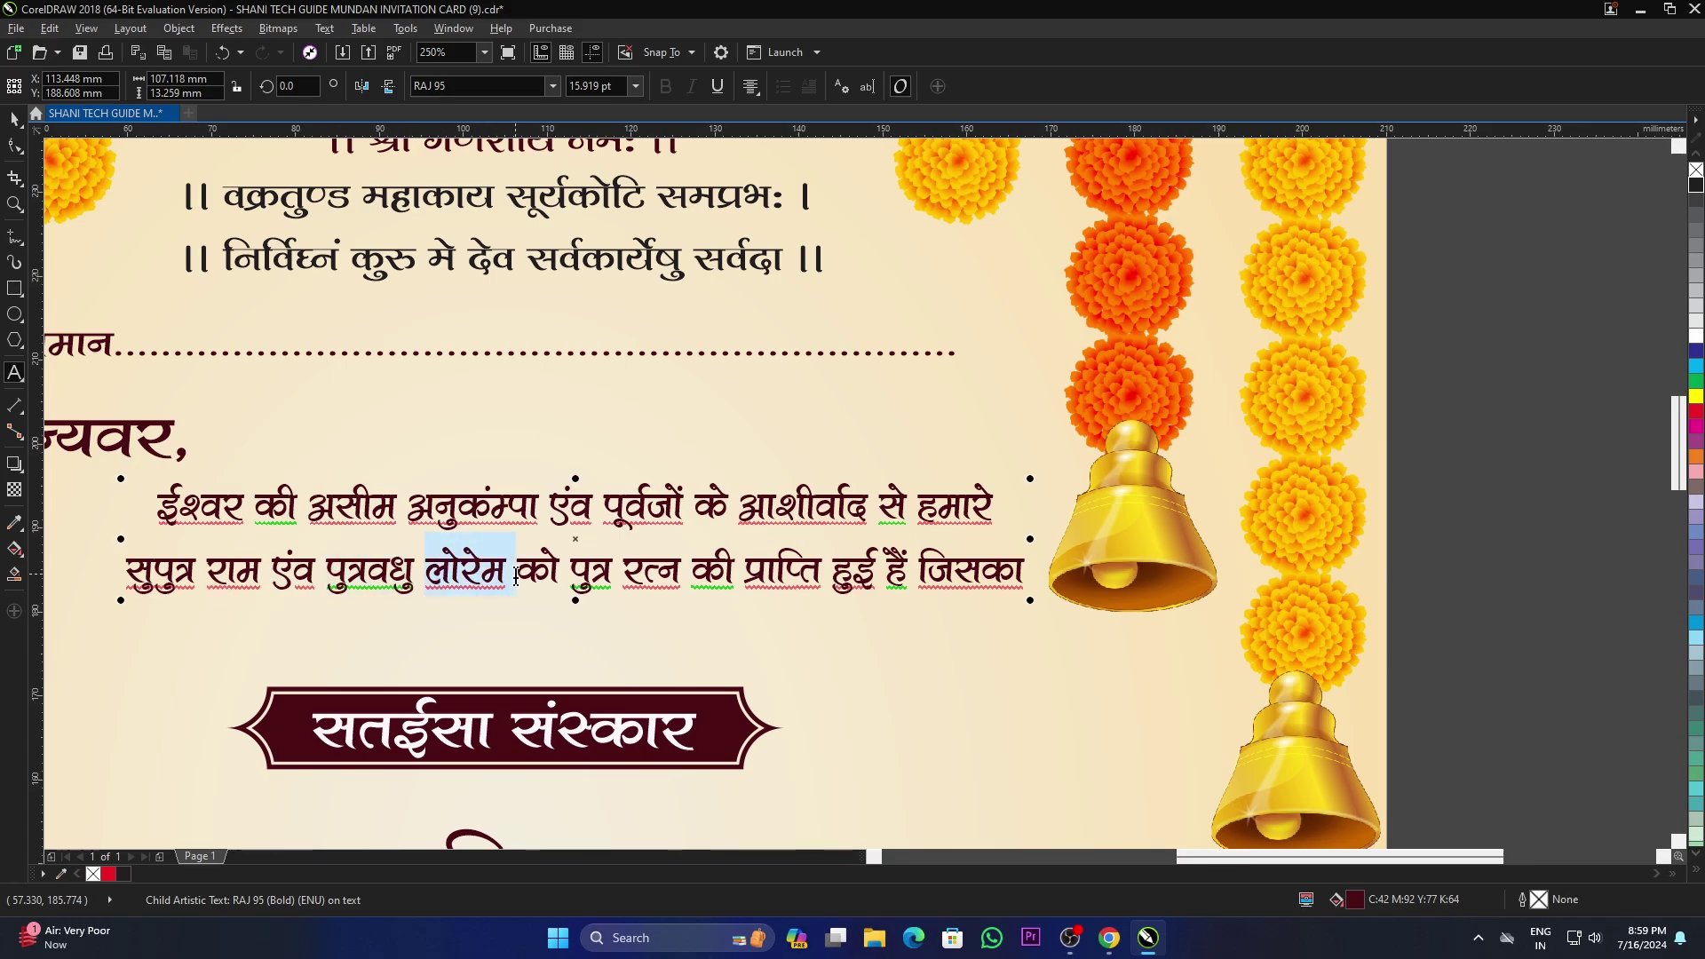
key(l)
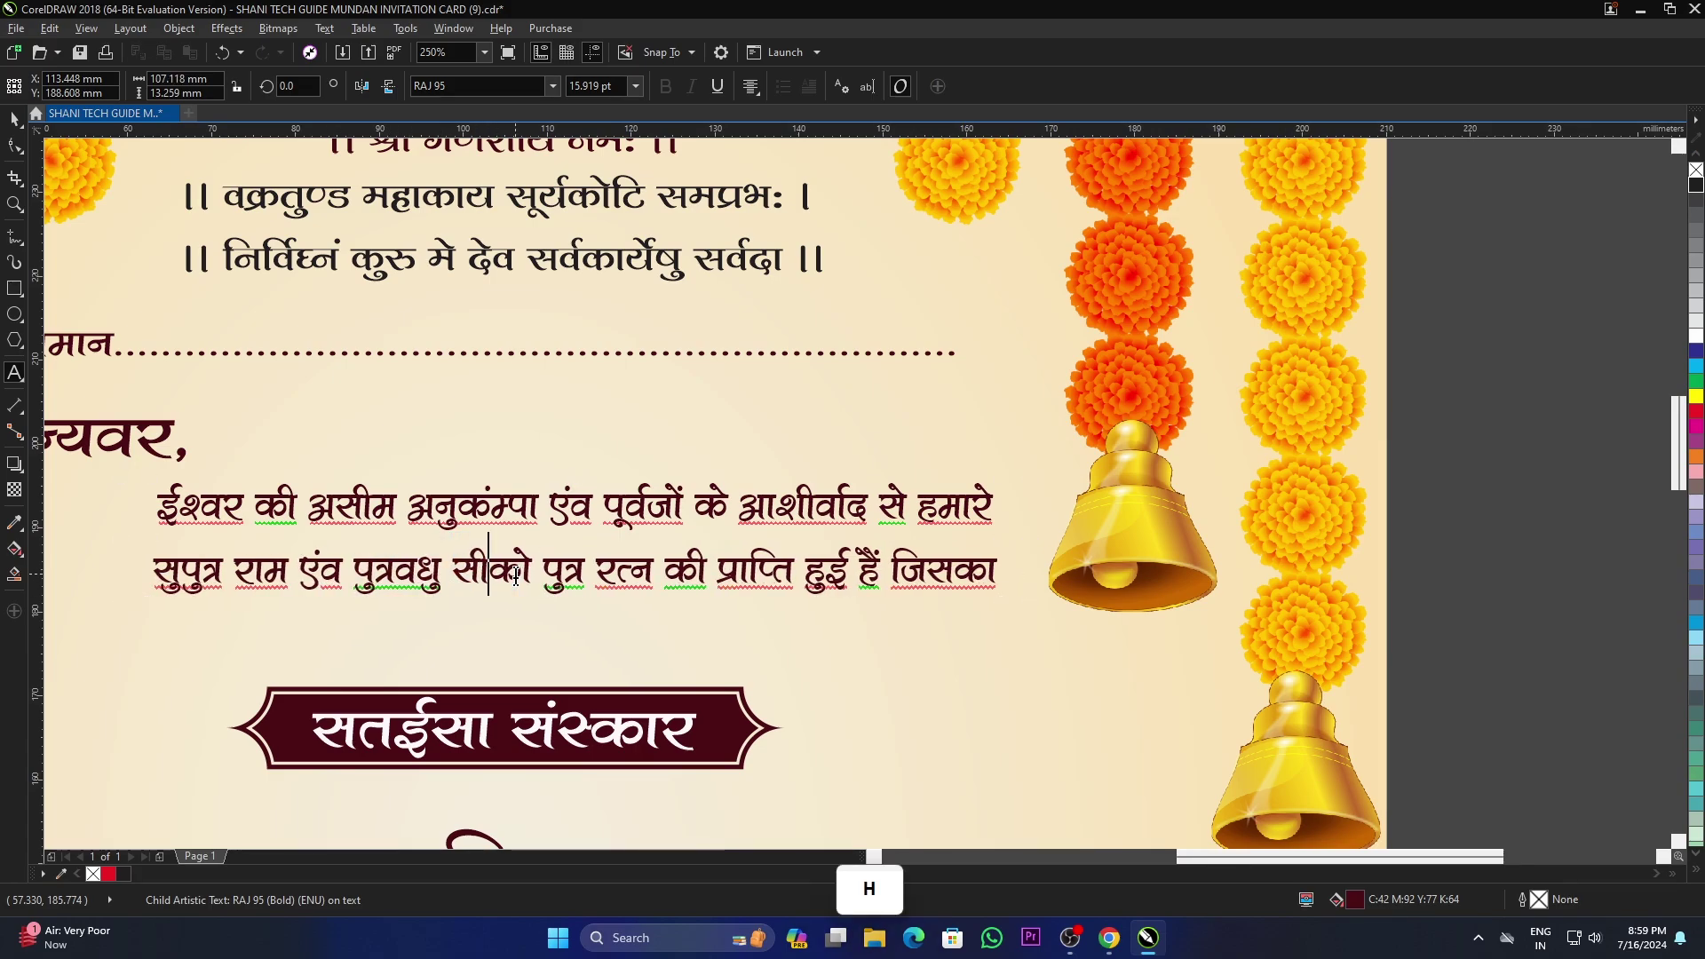
key(space)
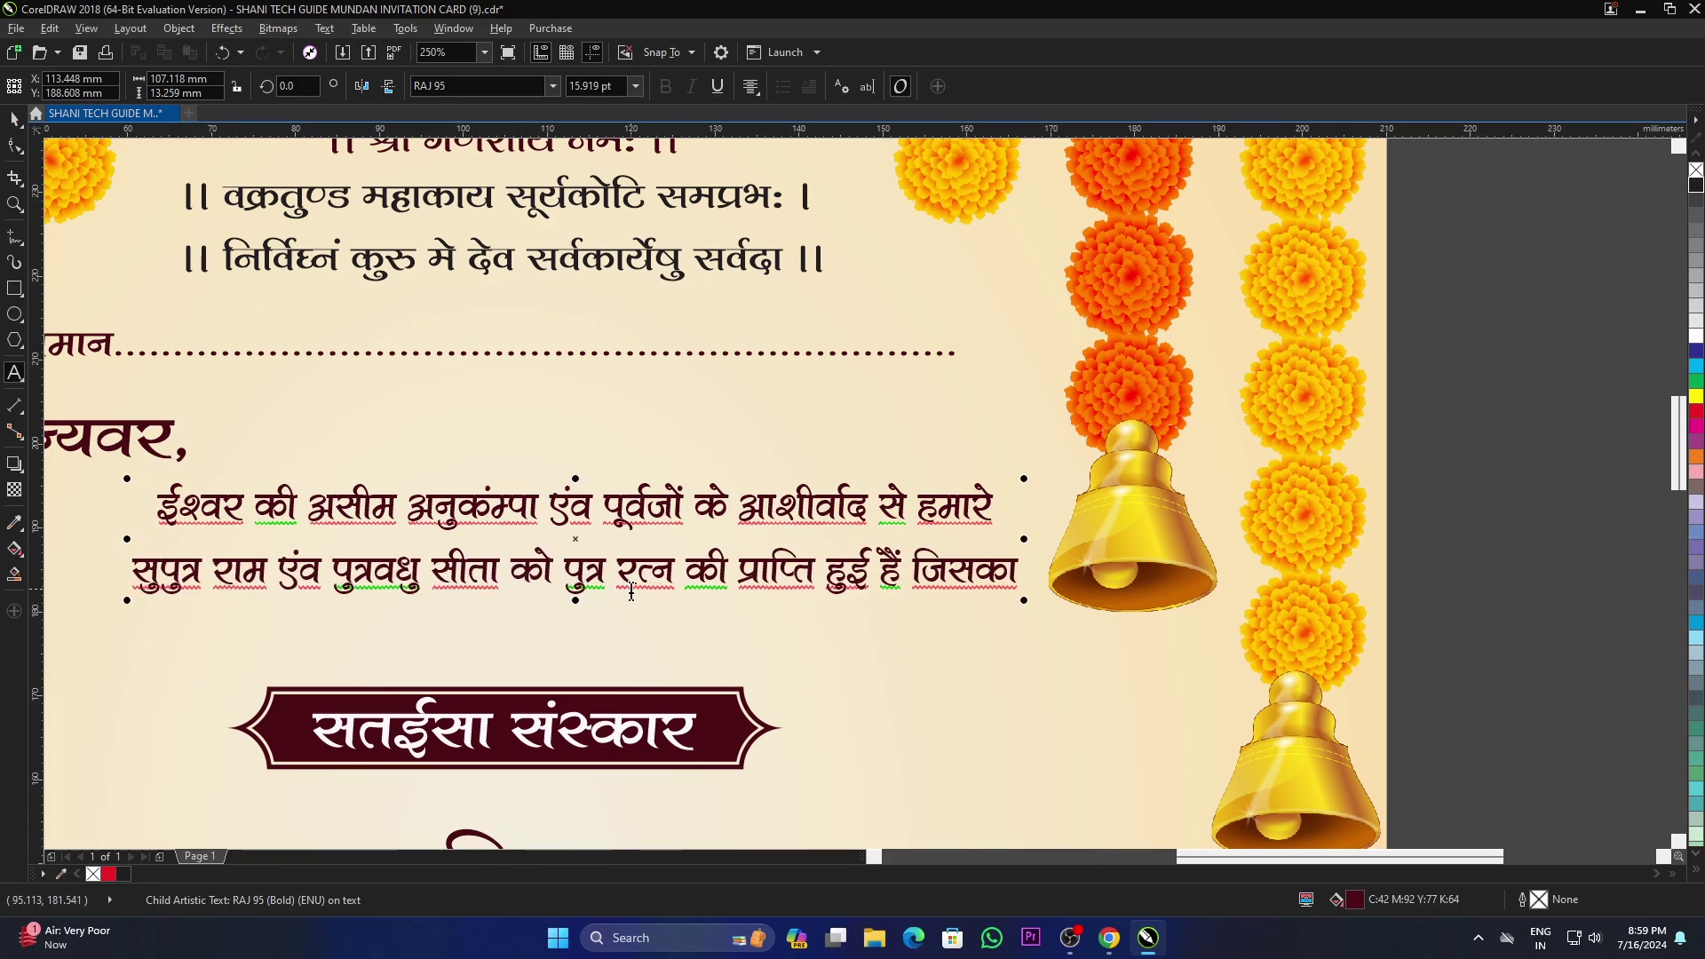
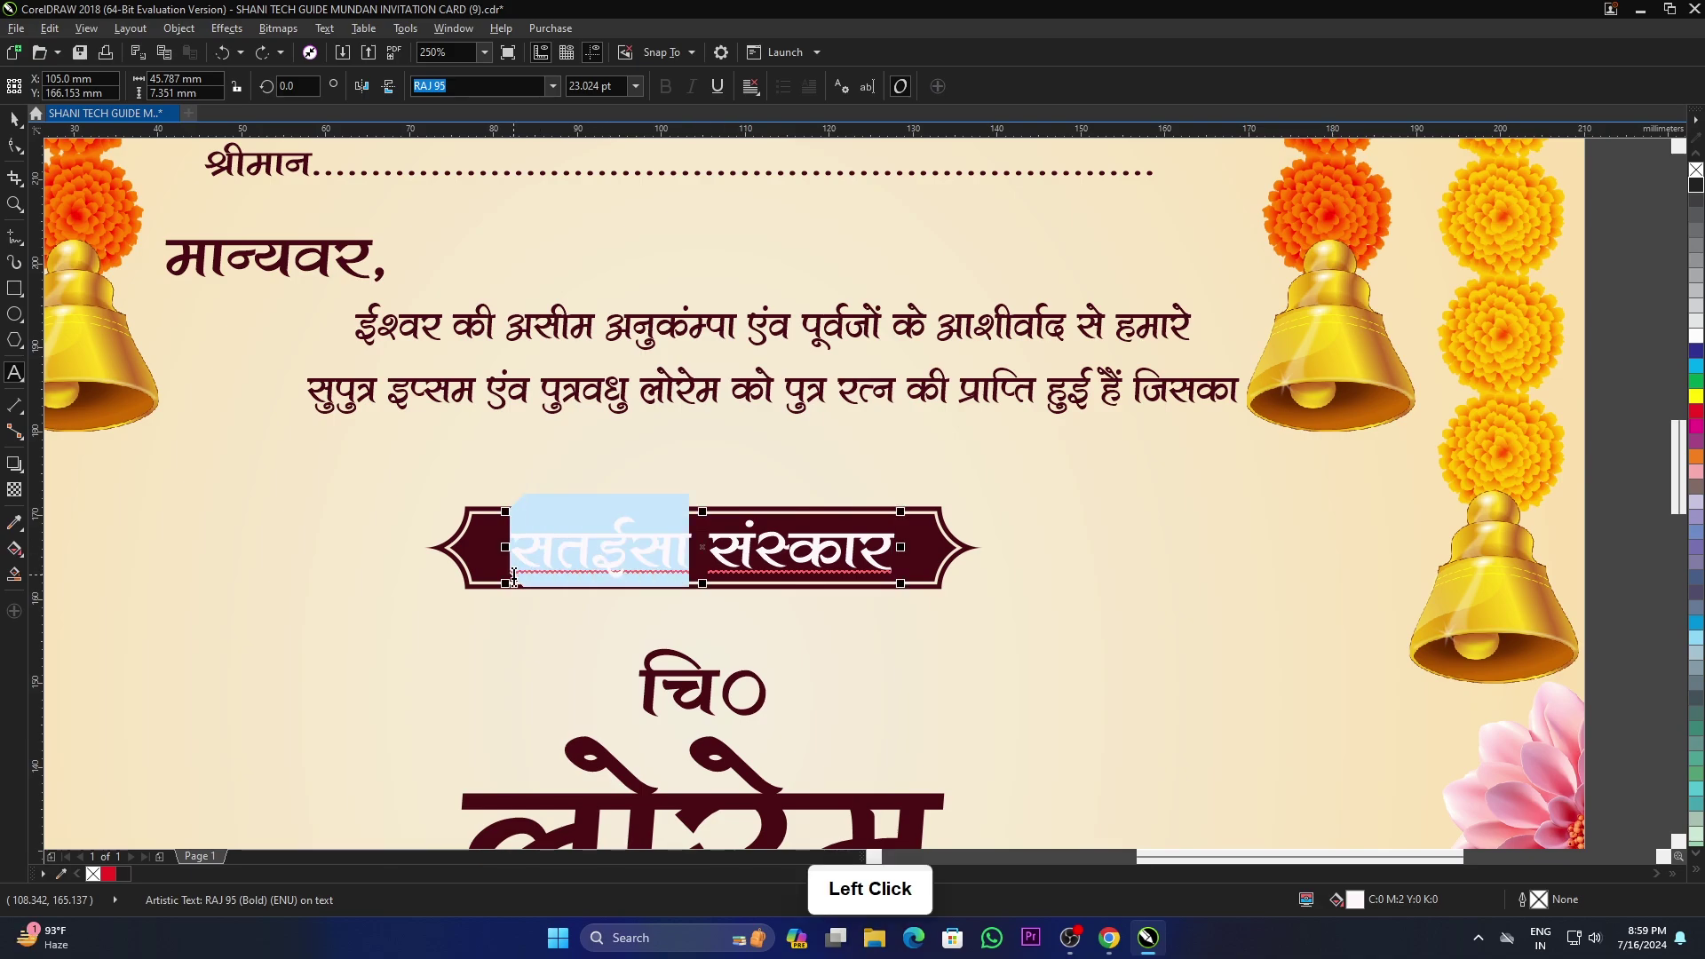
Step: Replace the banner's first word with नामकरण and select text and banner for centring
key(u)
key(k)
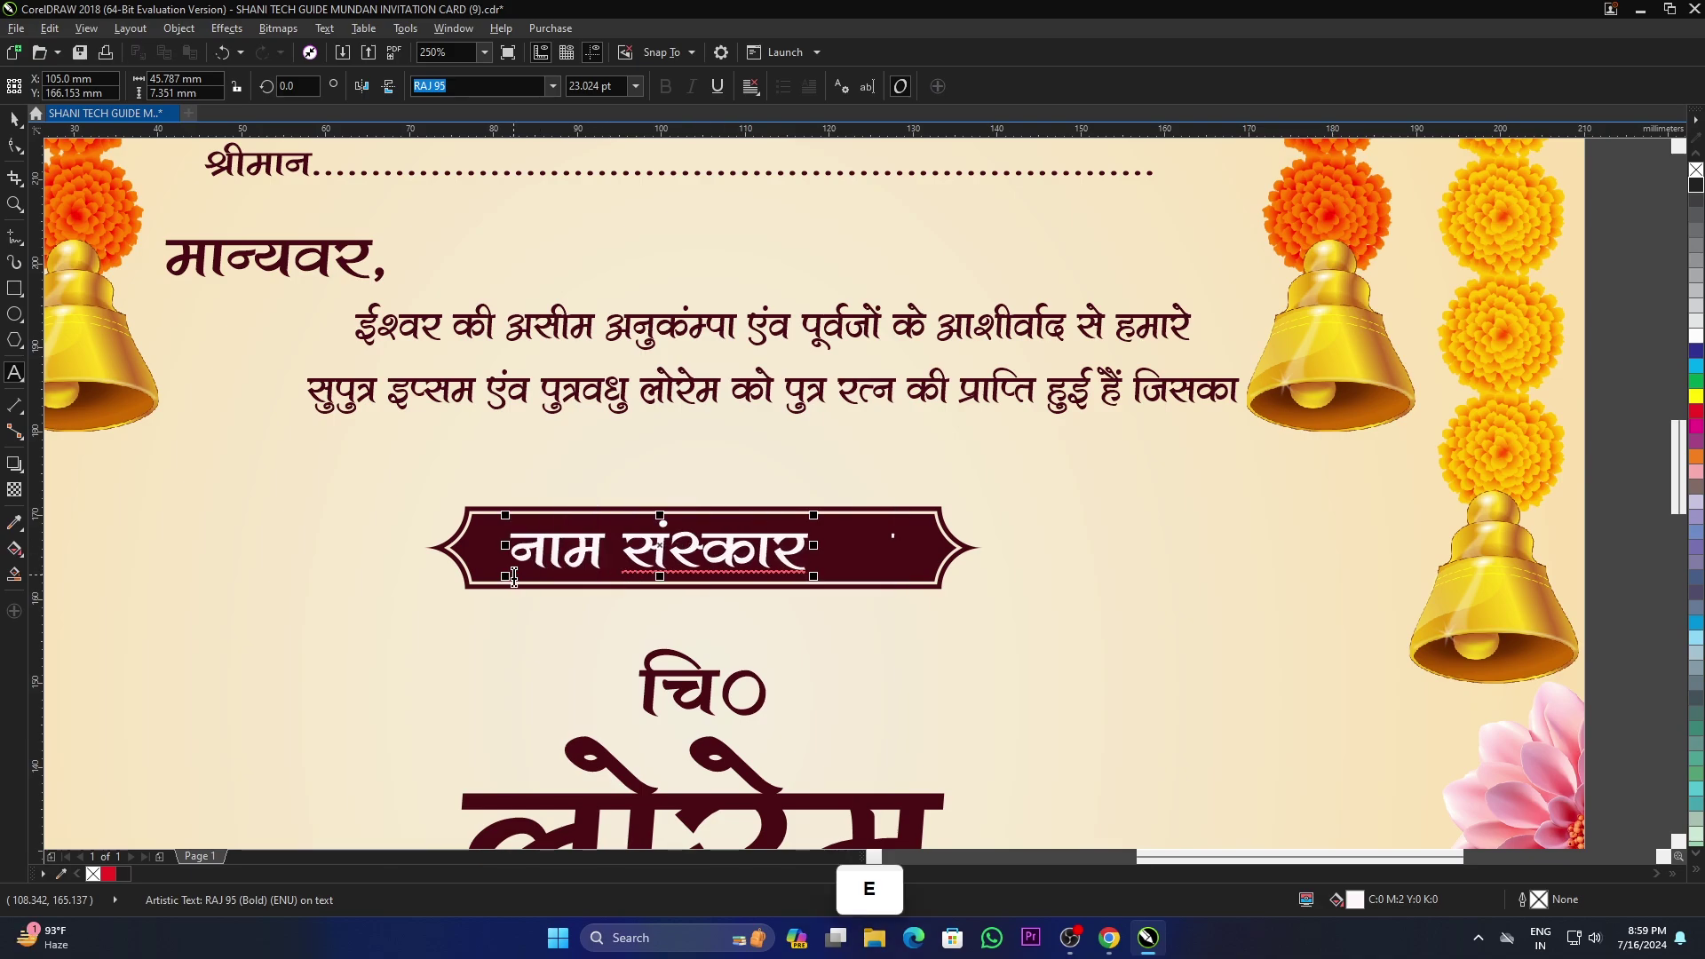
key(j)
key(k)
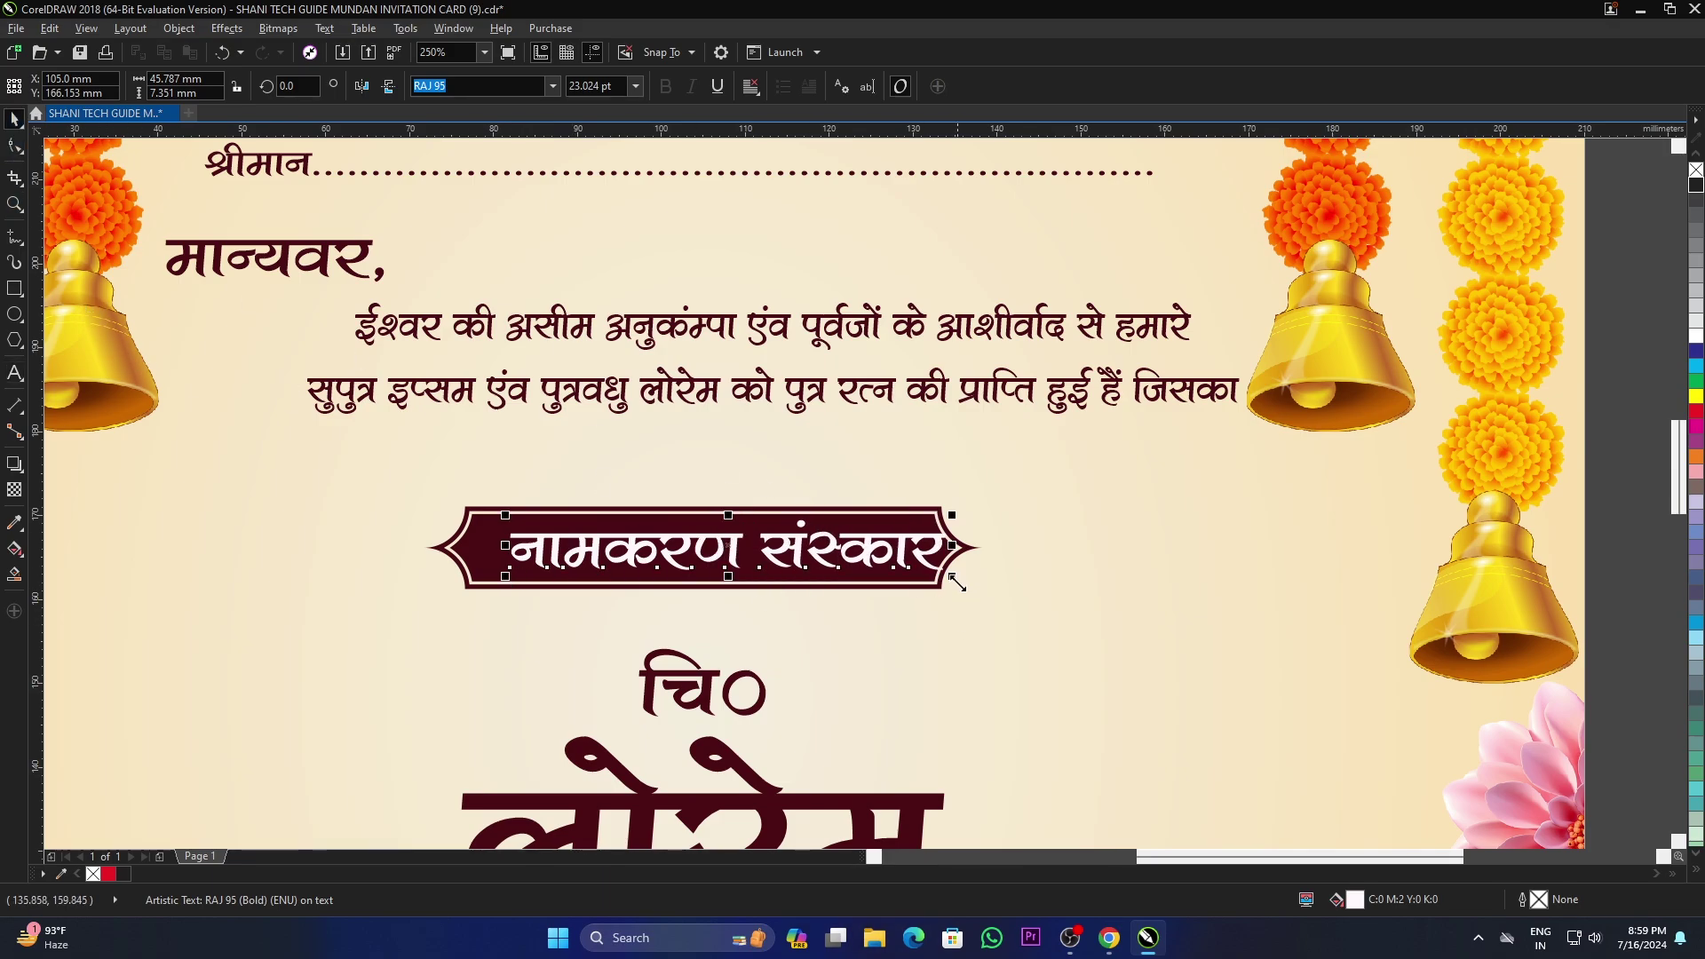
click(846, 521)
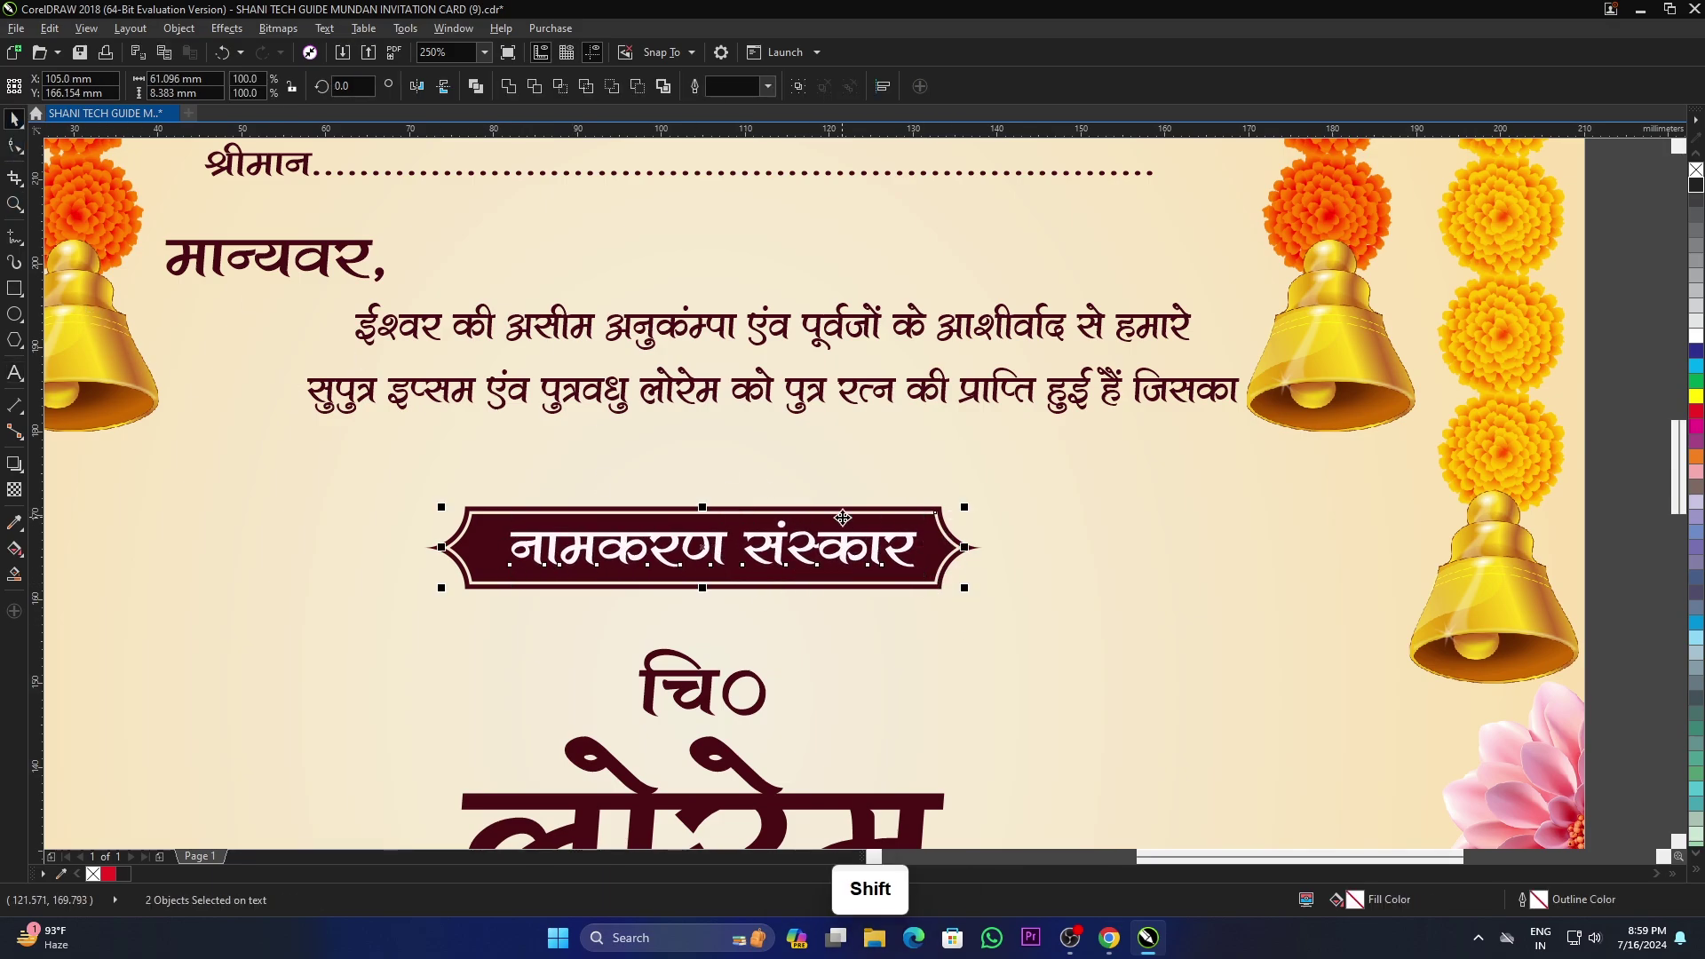
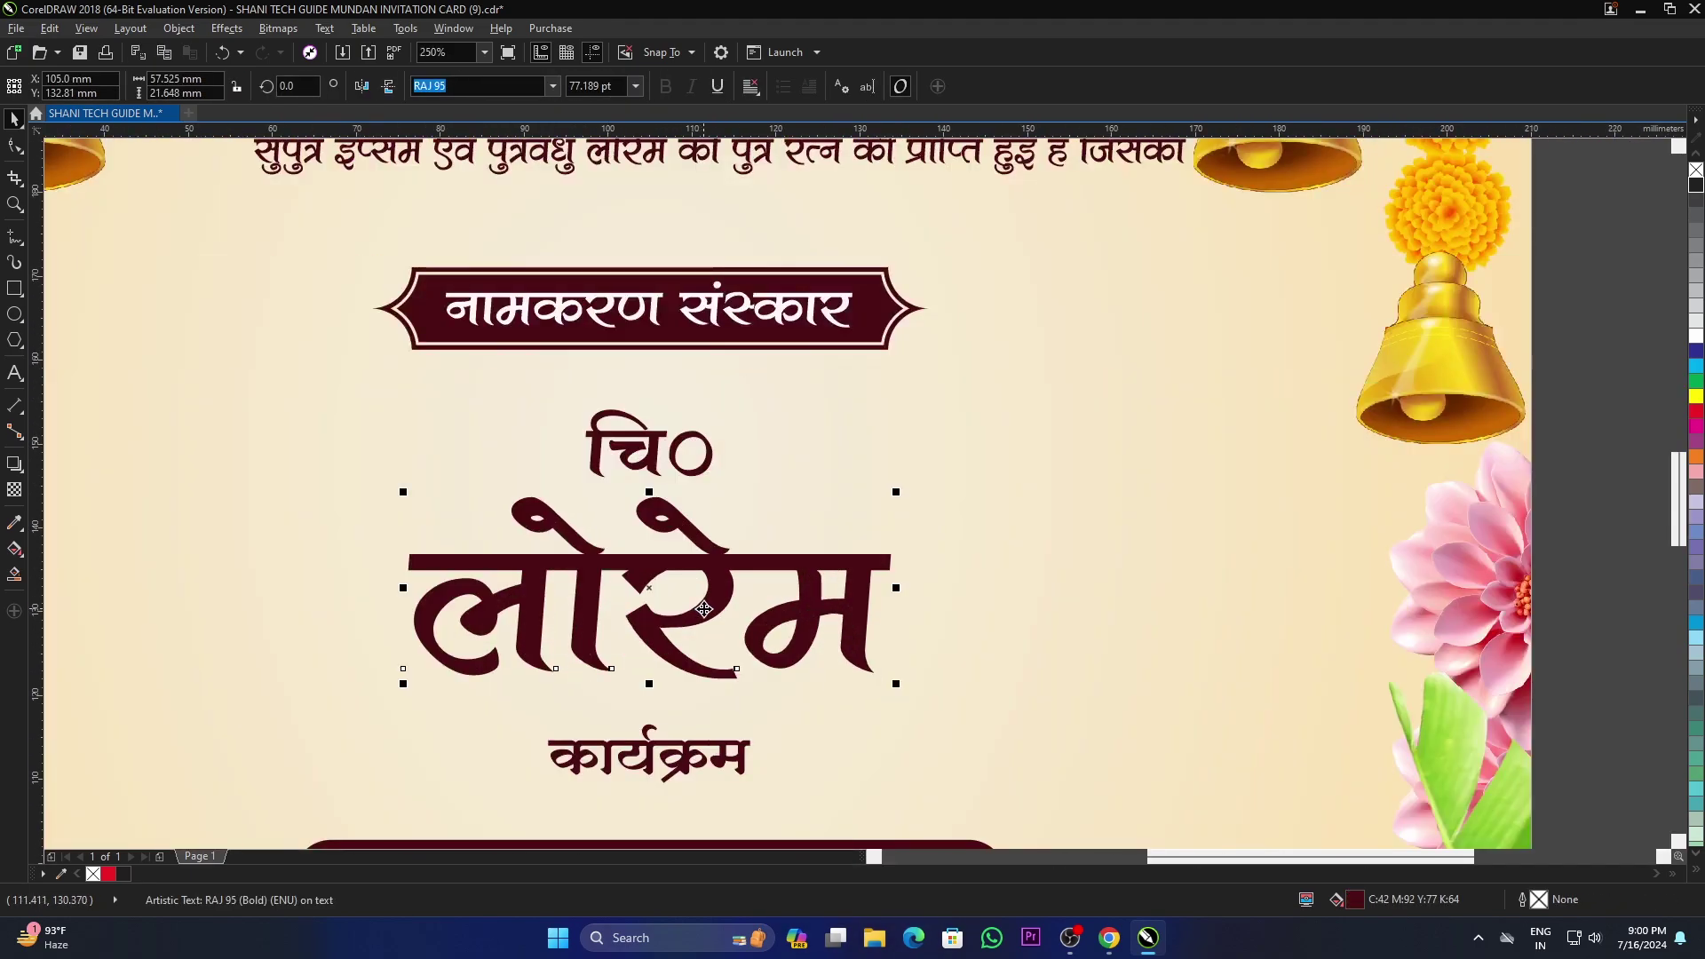
Step: Replace the child's placeholder name लोरेम with राम using the Text tool
key(F8)
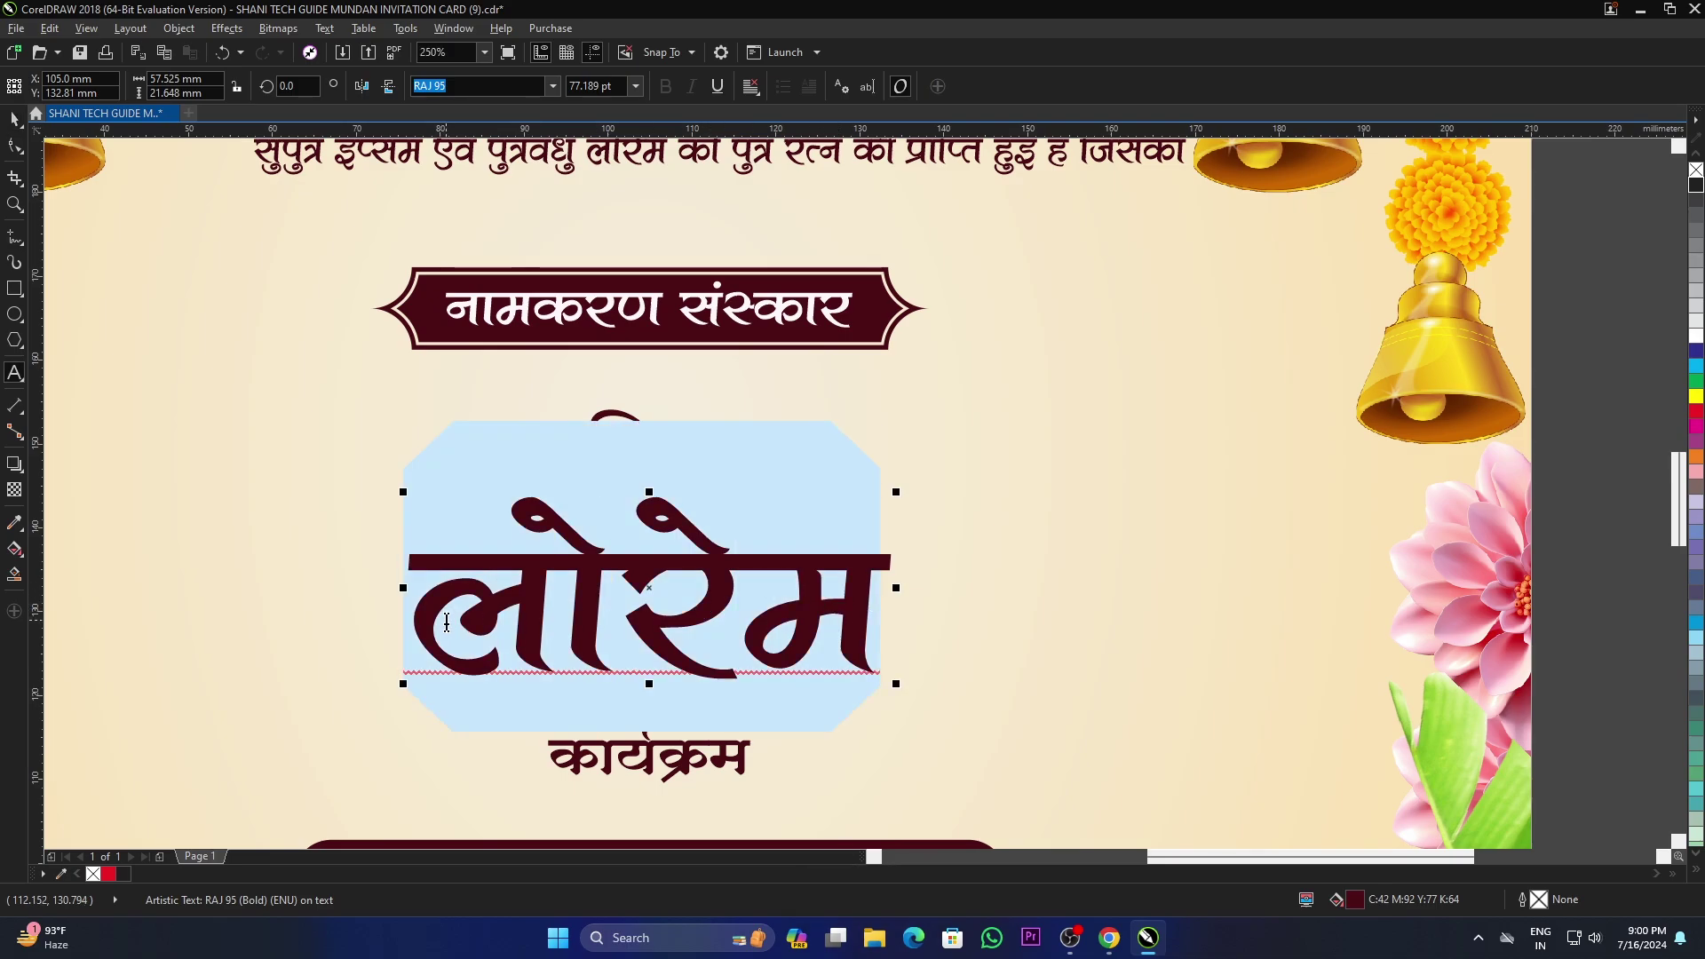
key(j)
key(k)
key(e)
scroll(down, 3)
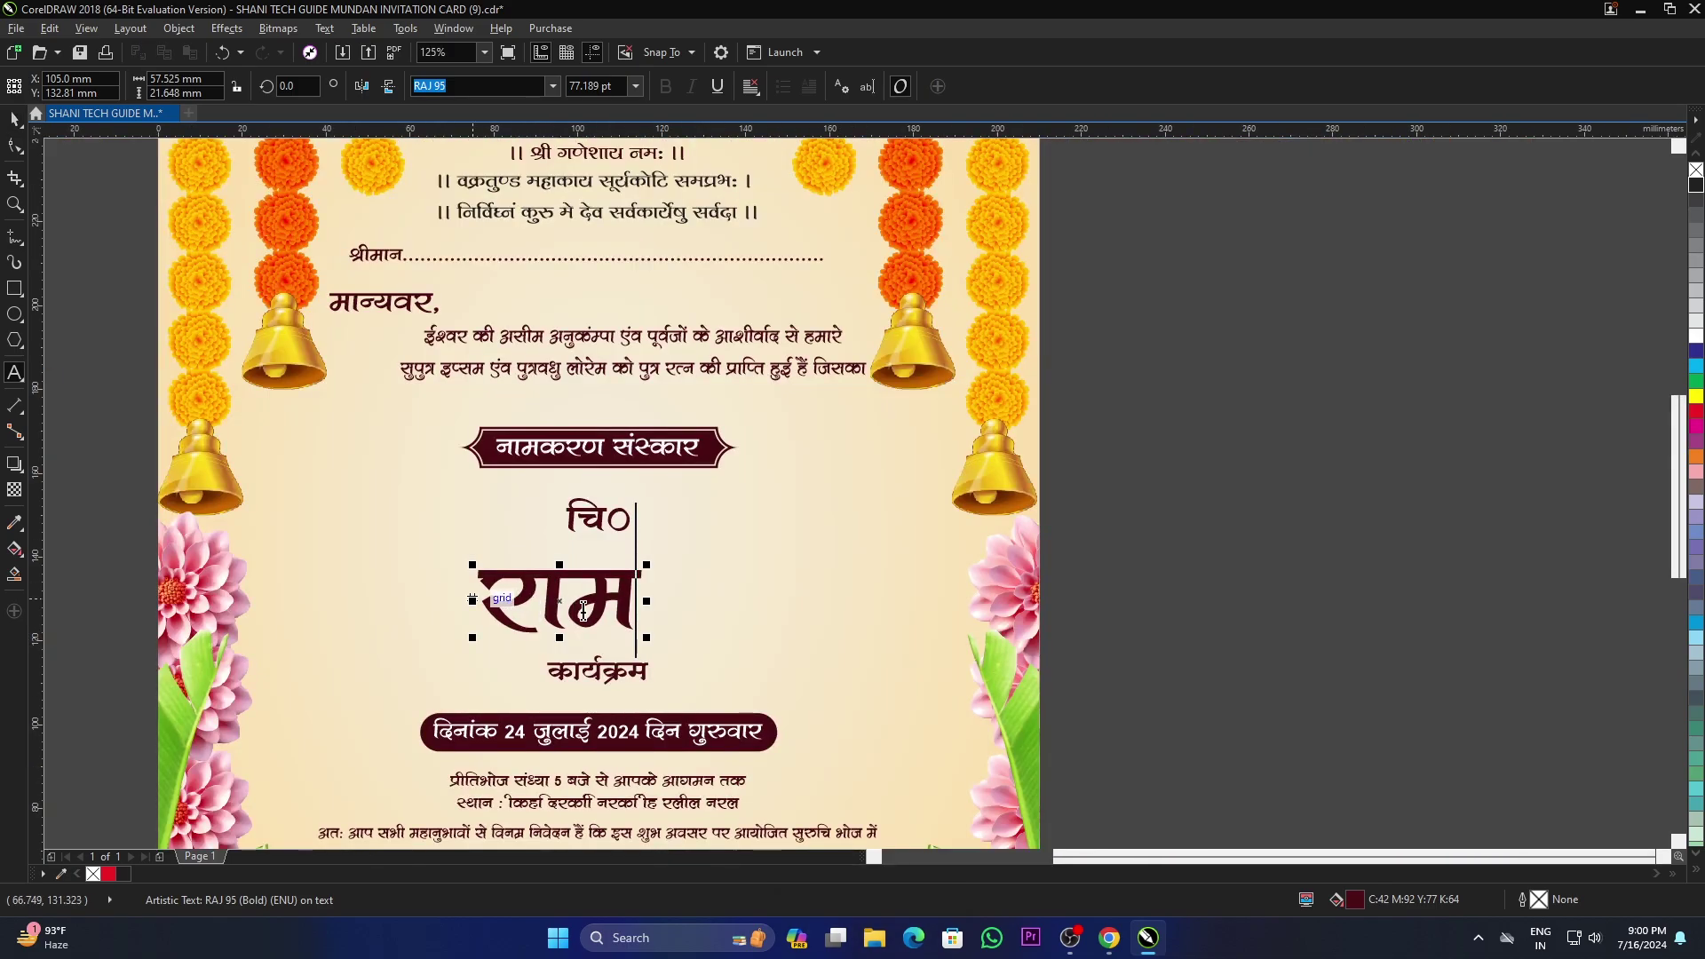
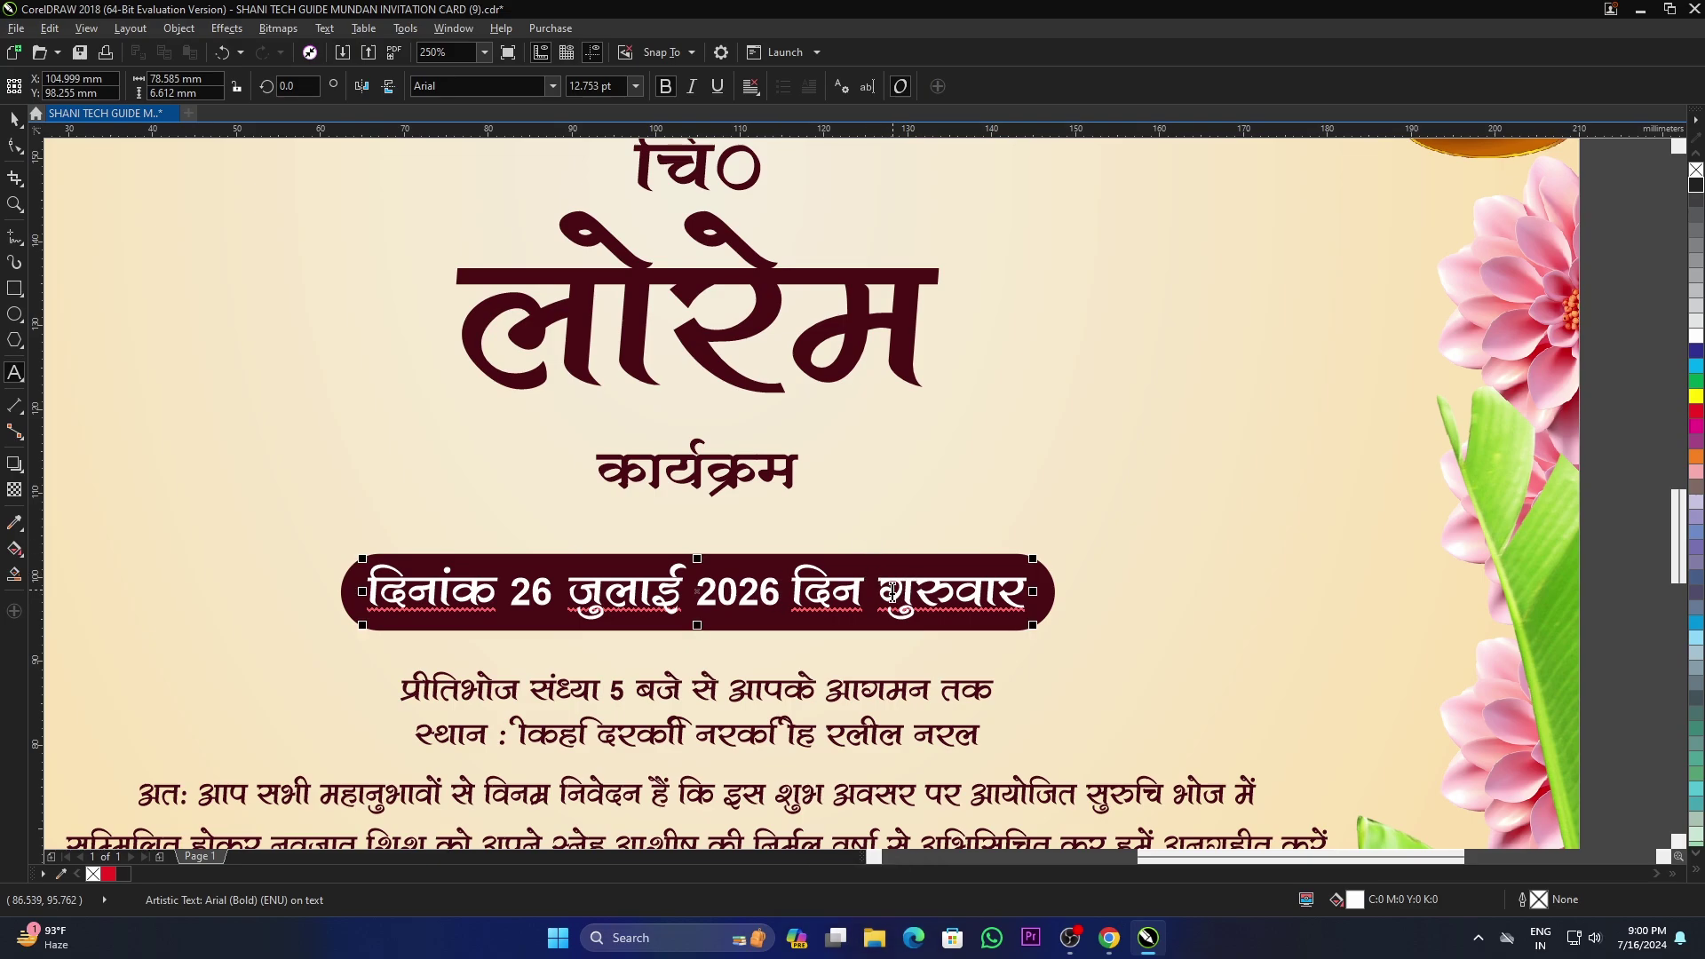
Step: Undo the trial weekday edit, restoring दिनांक 24 जुलाई 2024 दिन गुरुवार, and zoom on reception details
key(v)
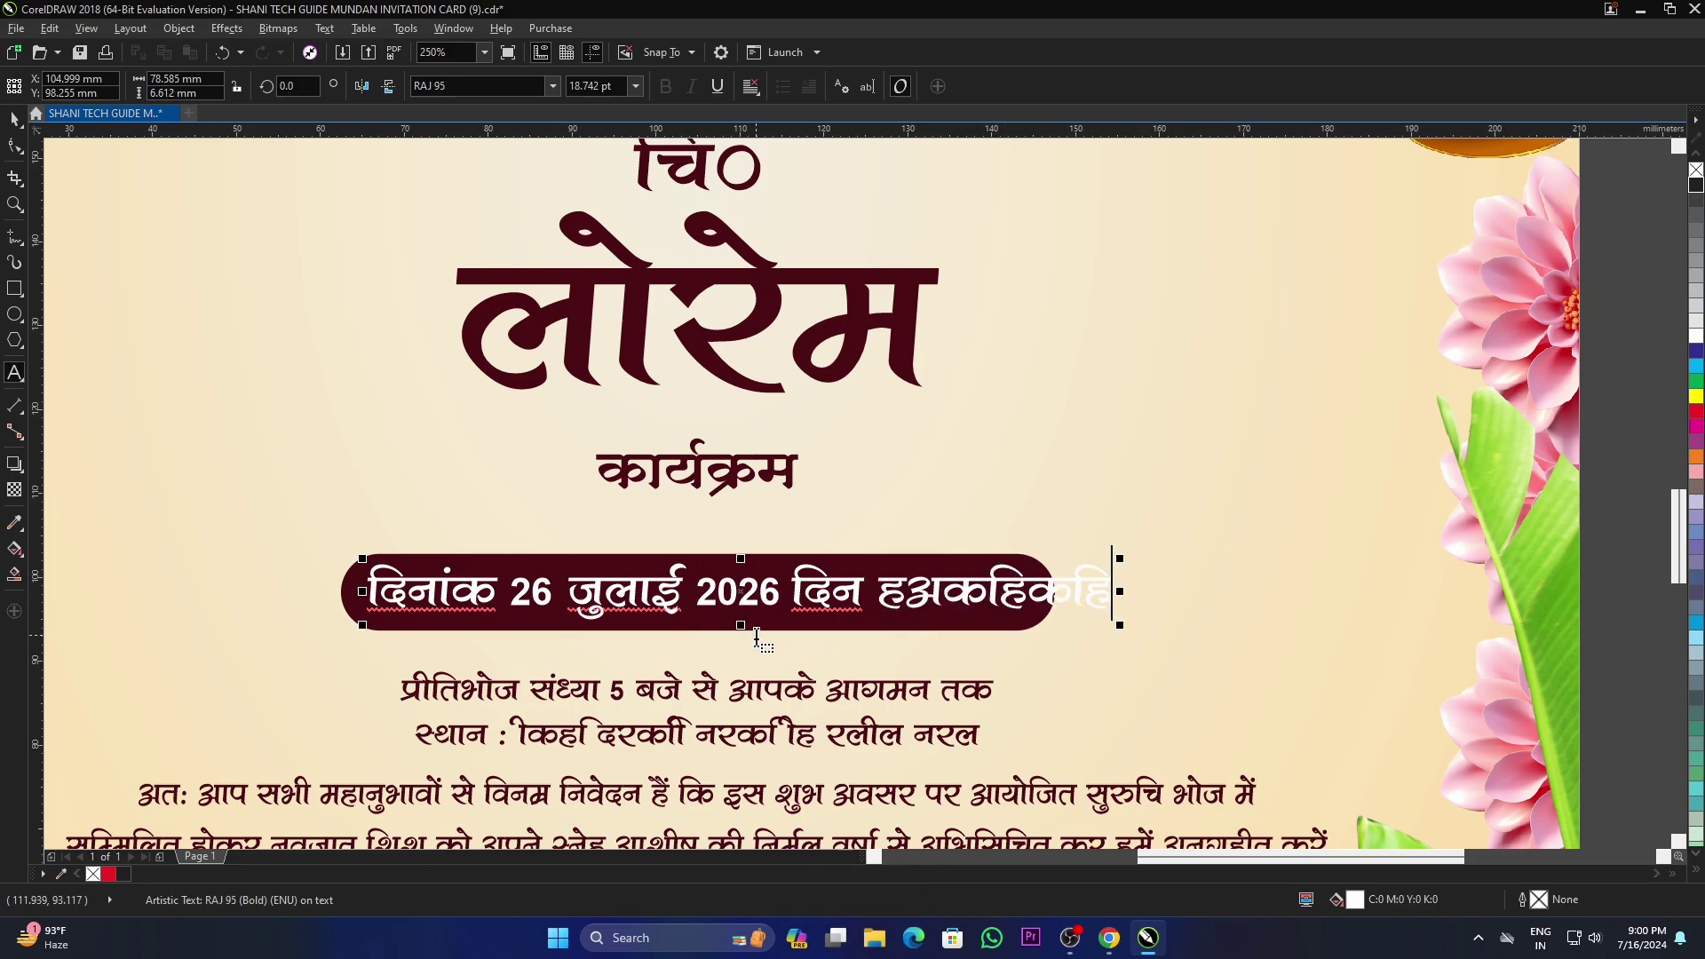
key(ctrl+z)
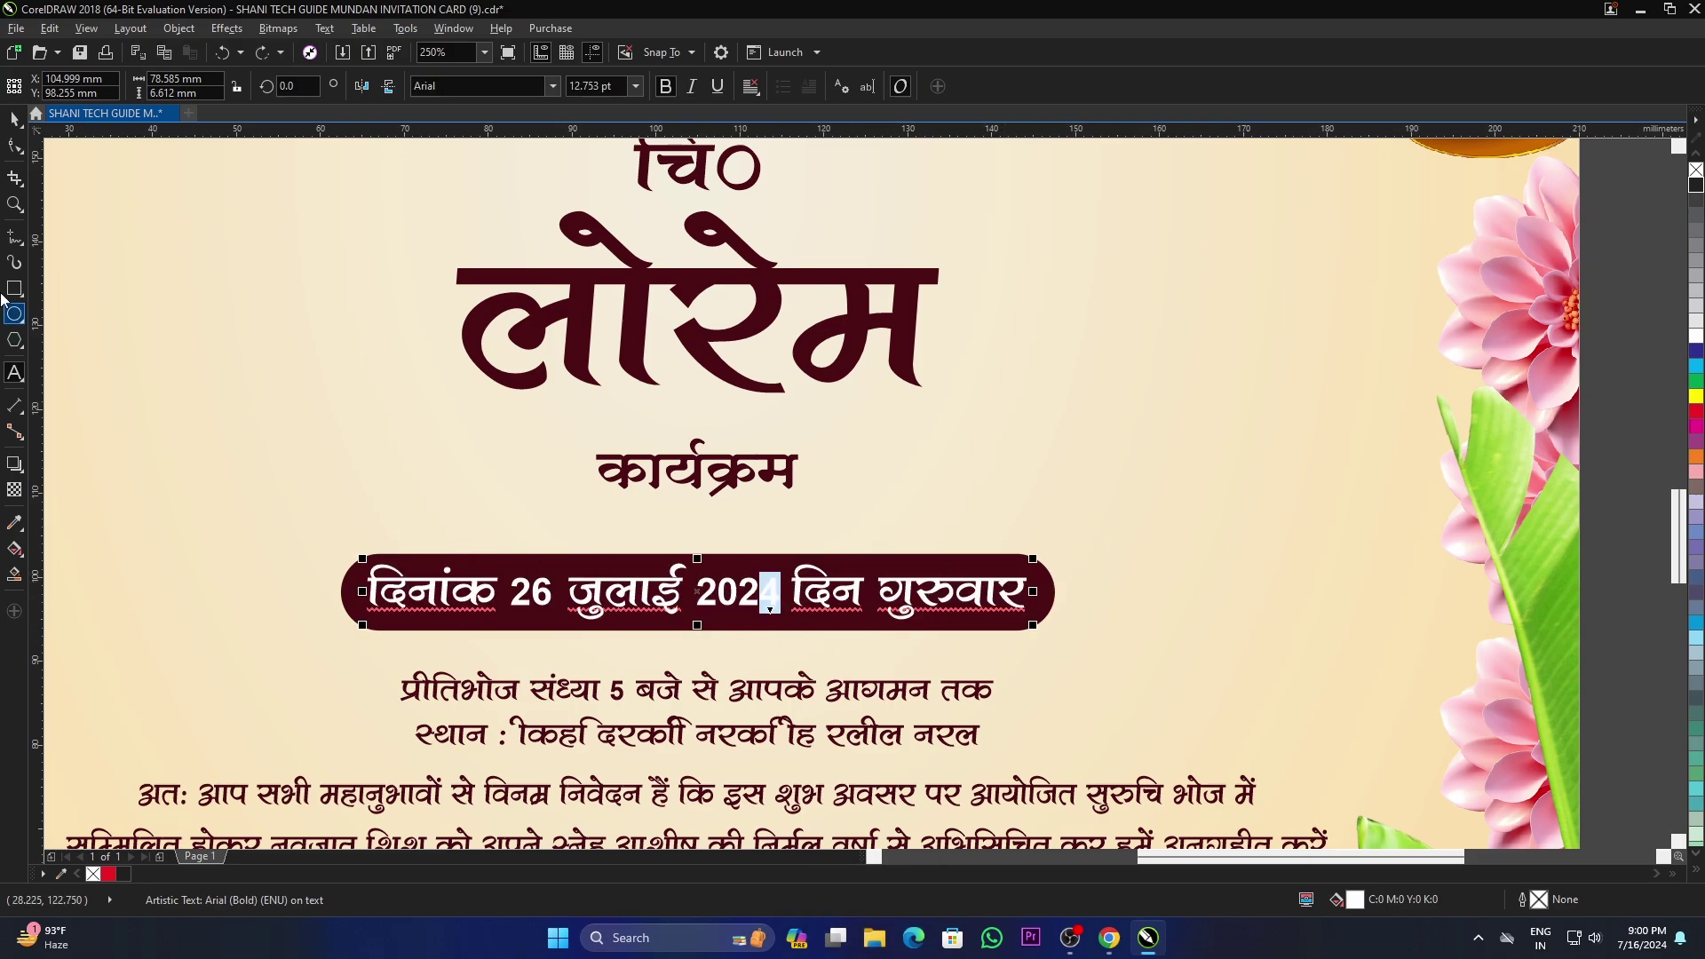
scroll(down, 3)
click(1320, 605)
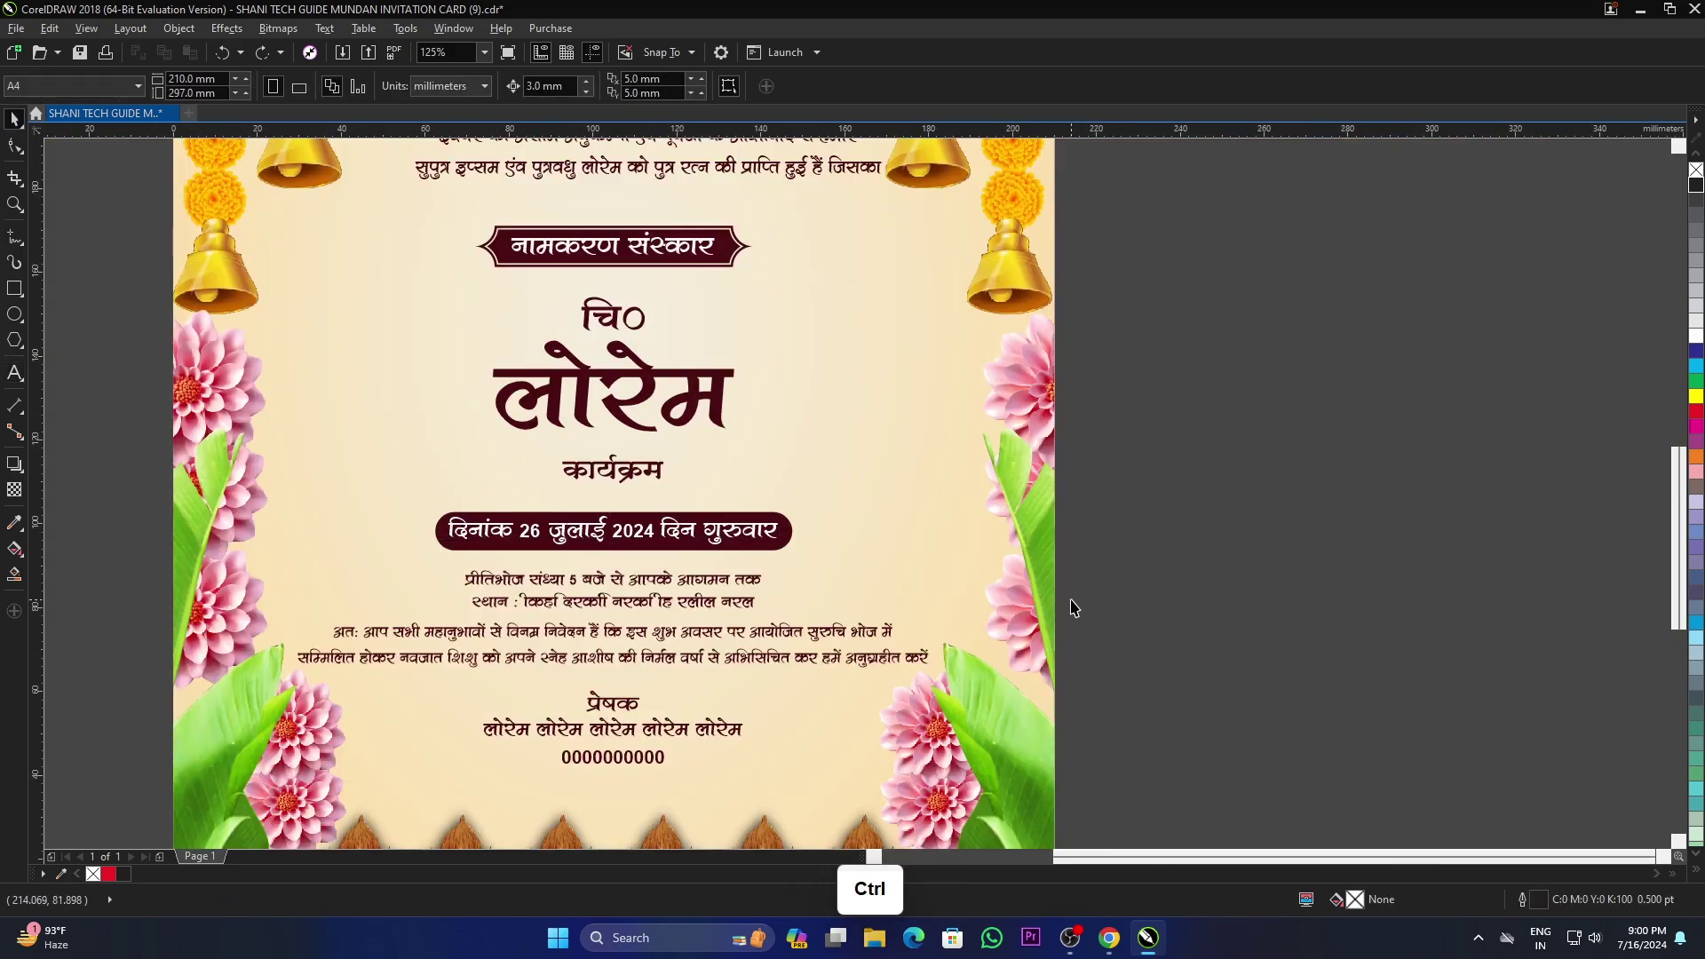
click(1224, 607)
scroll(down, 3)
scroll(up, 3)
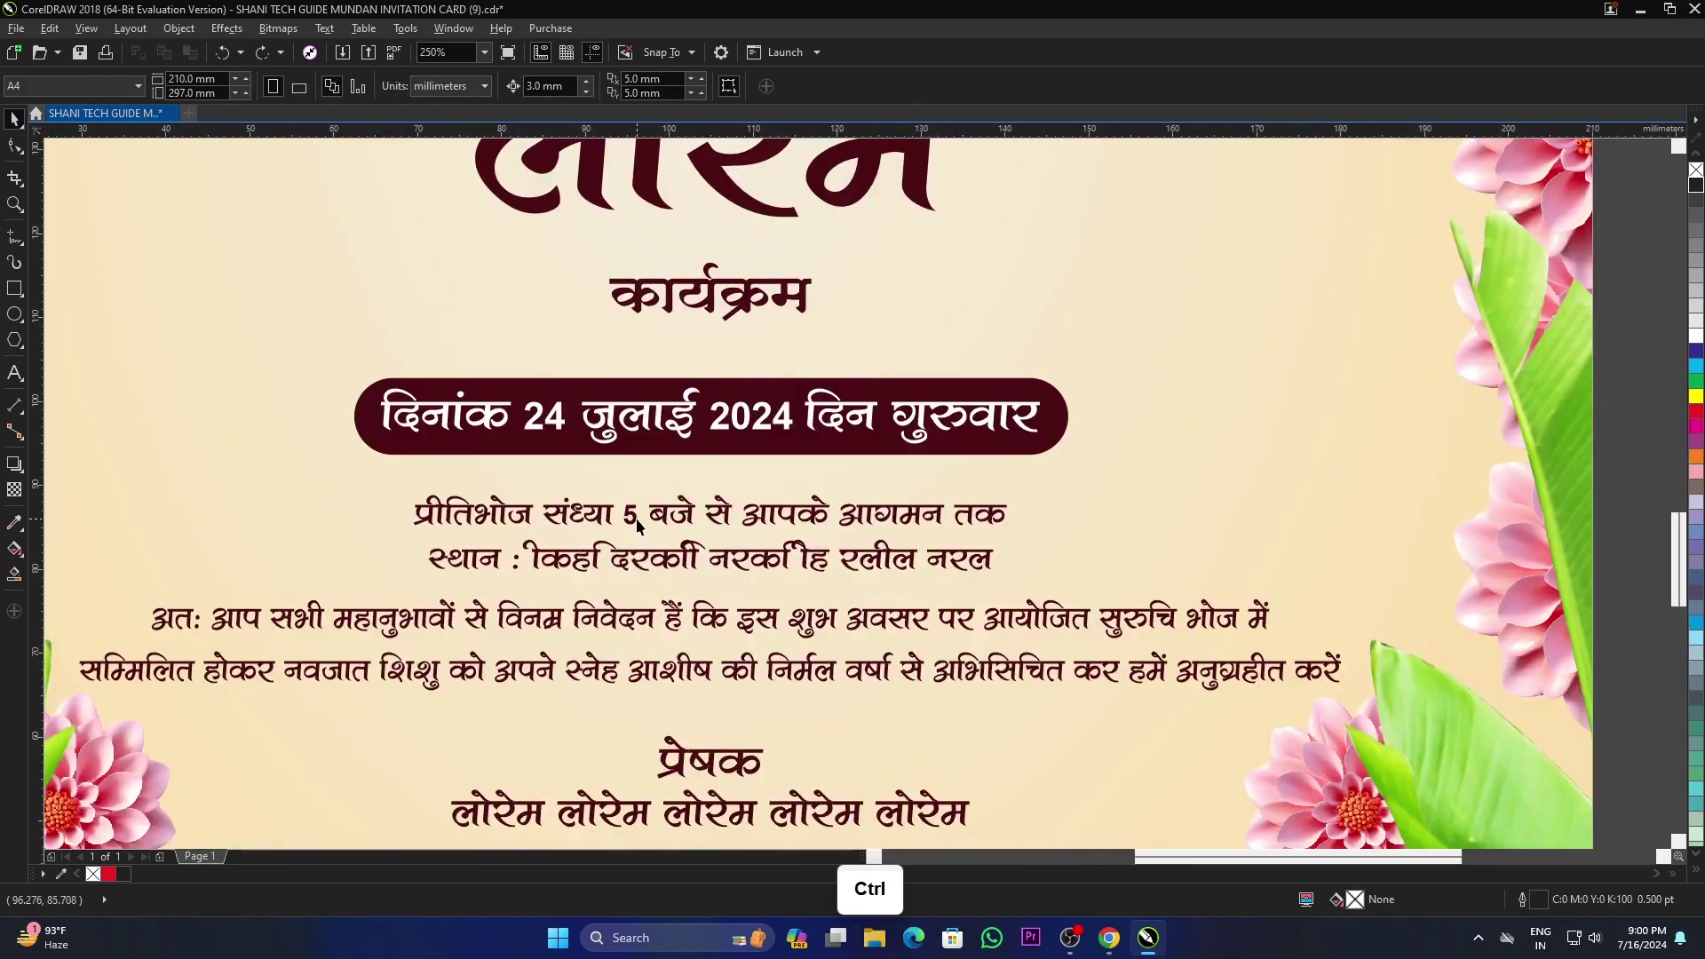
click(641, 522)
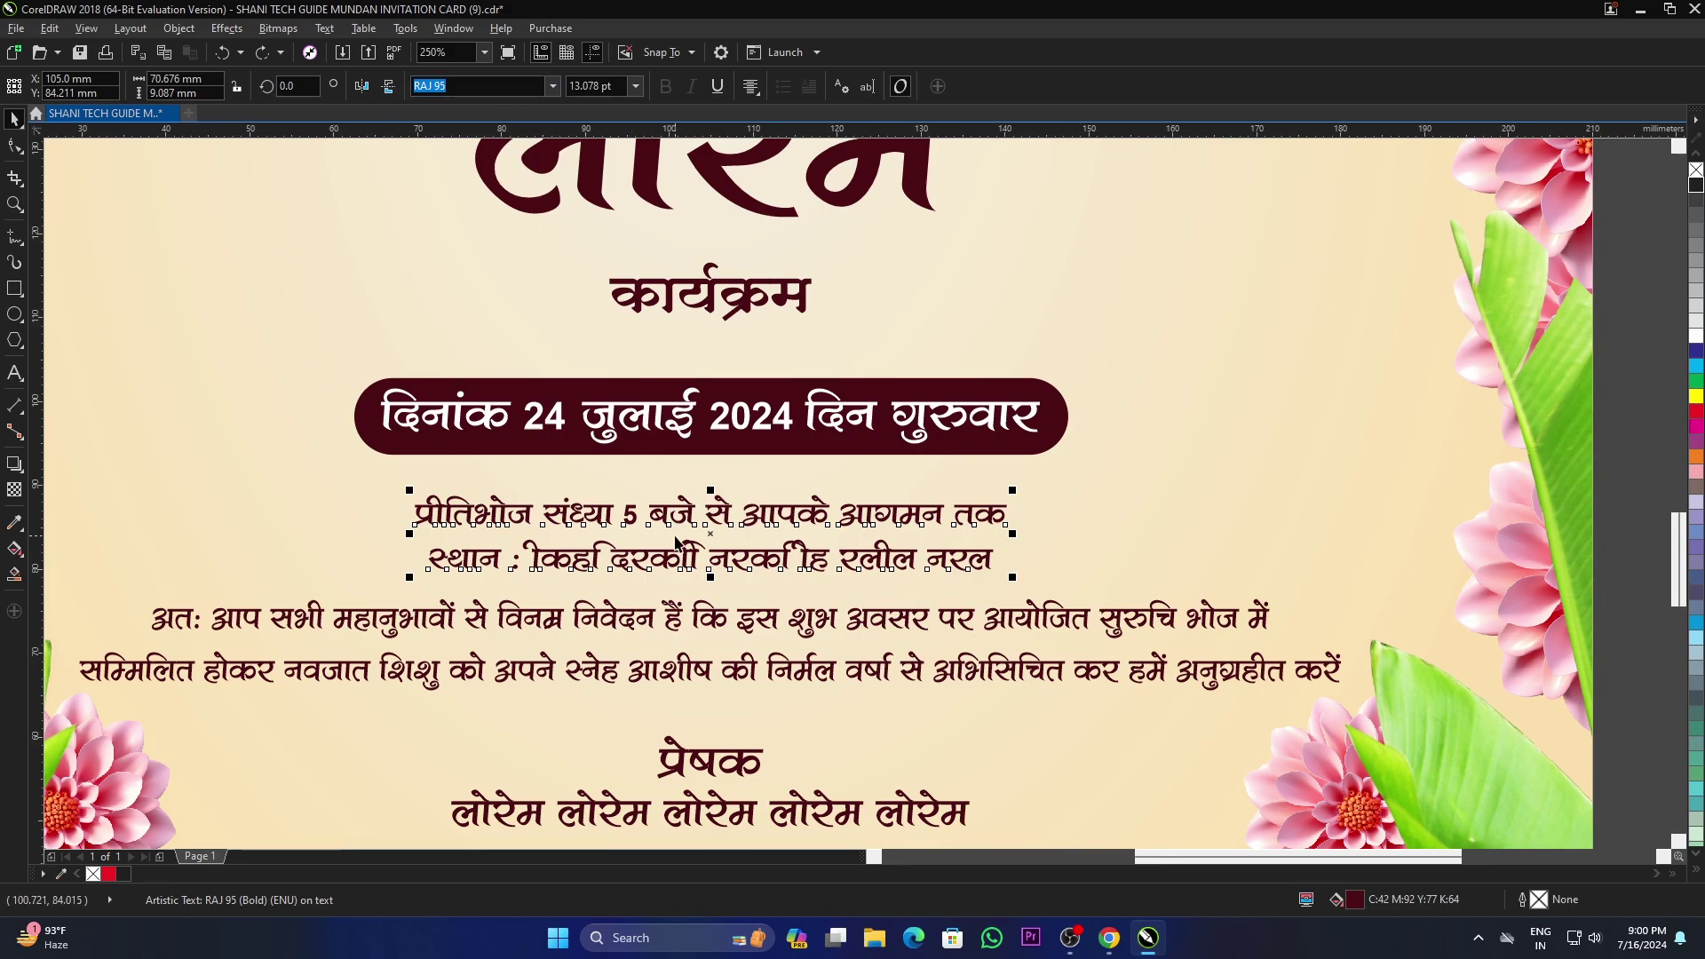
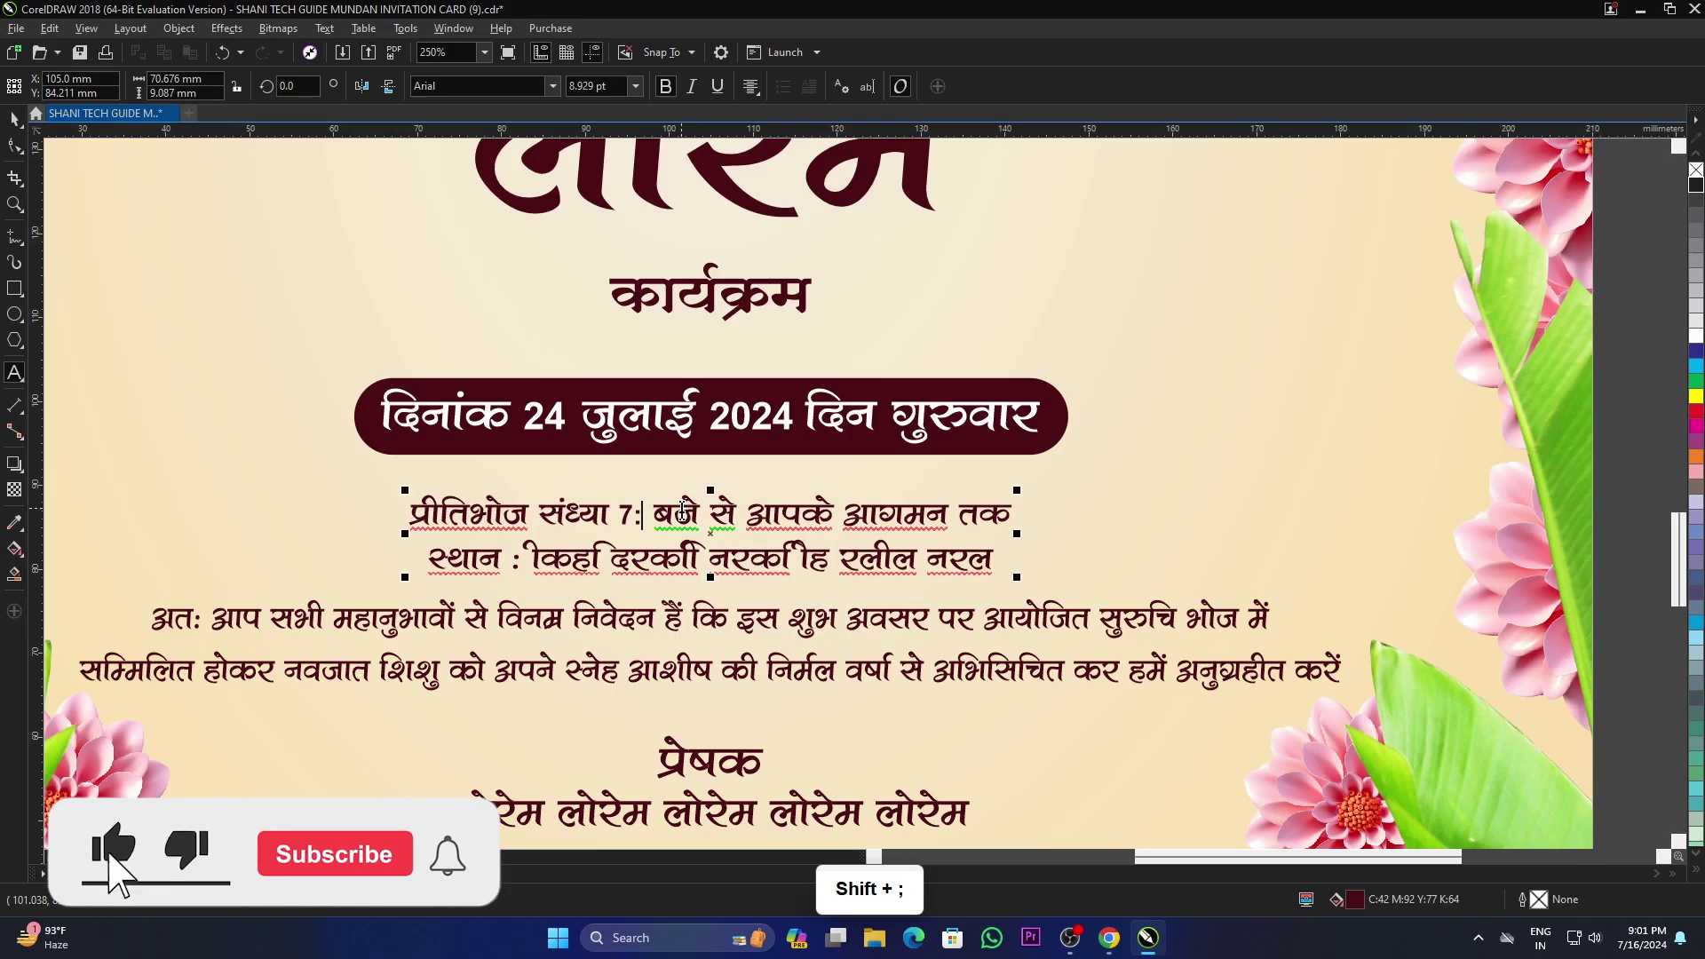
key(3)
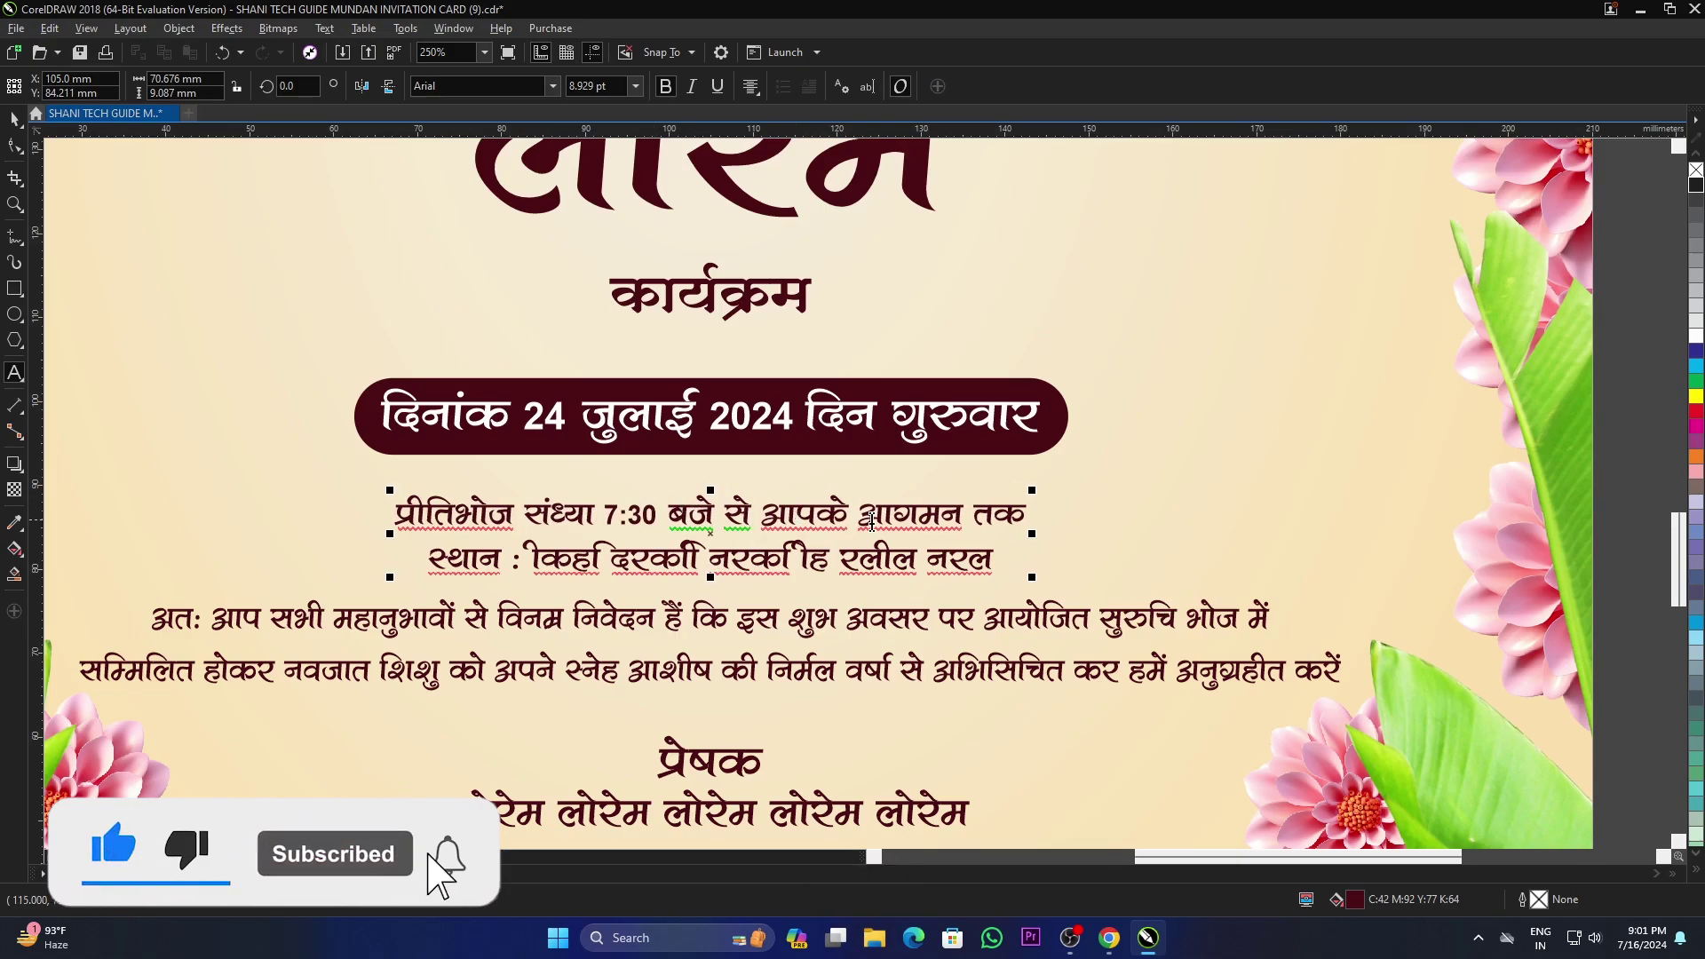
click(22, 128)
scroll(down, 3)
click(1390, 621)
scroll(up, 3)
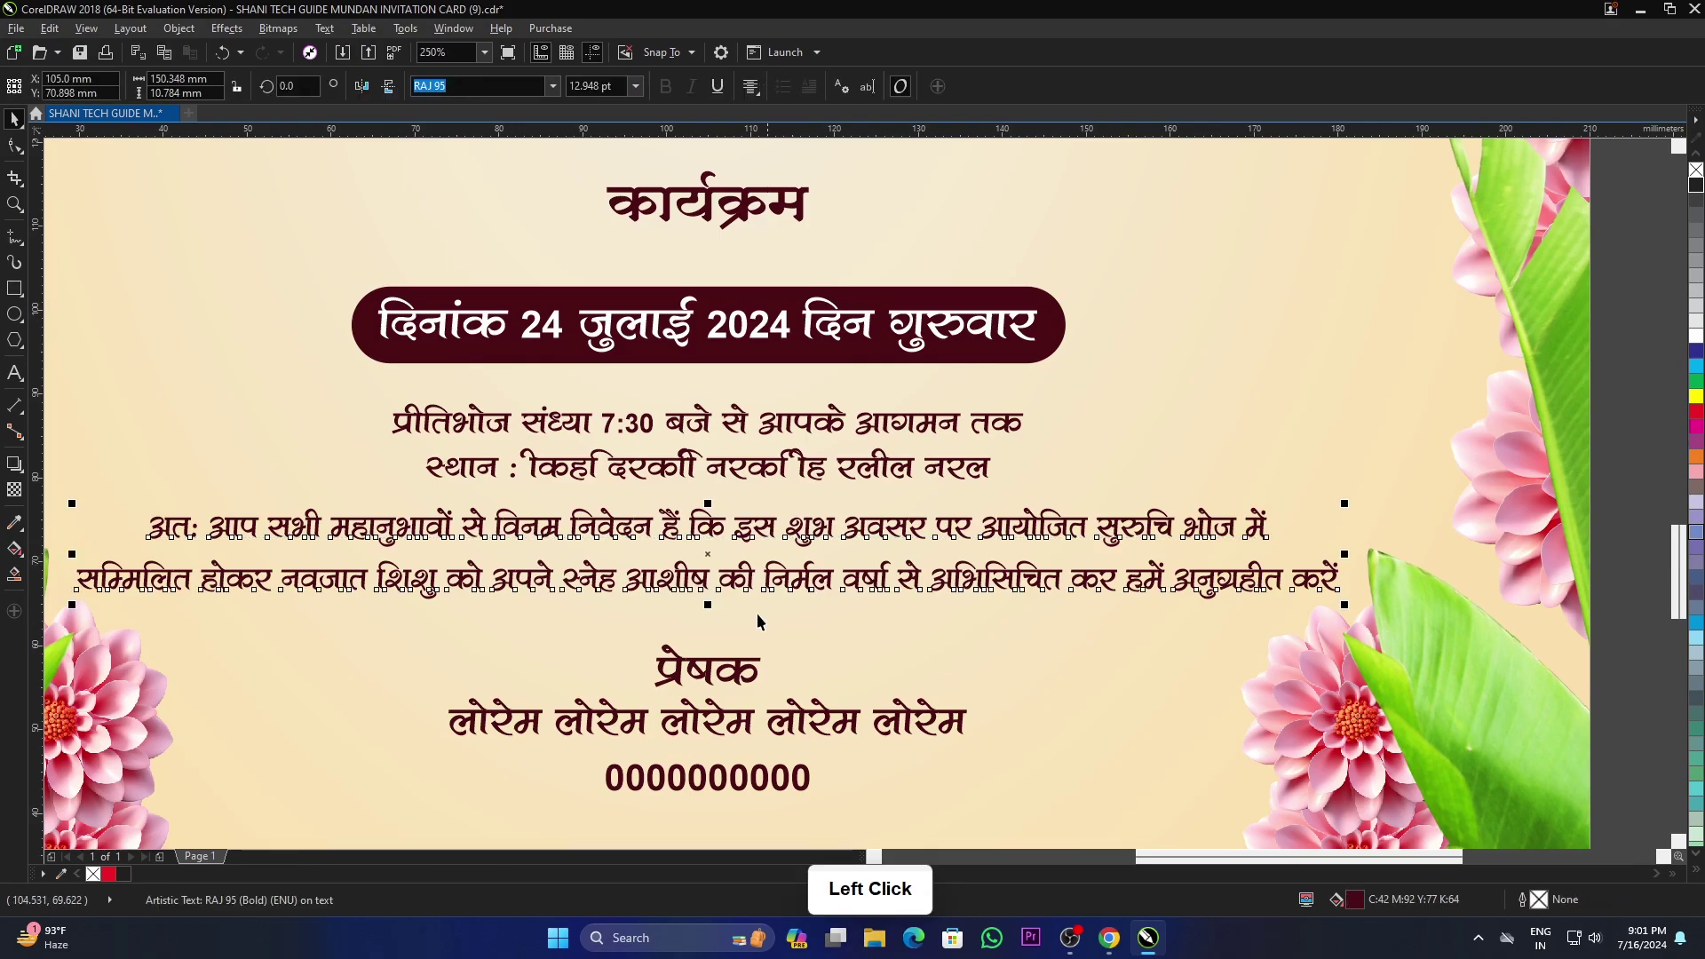
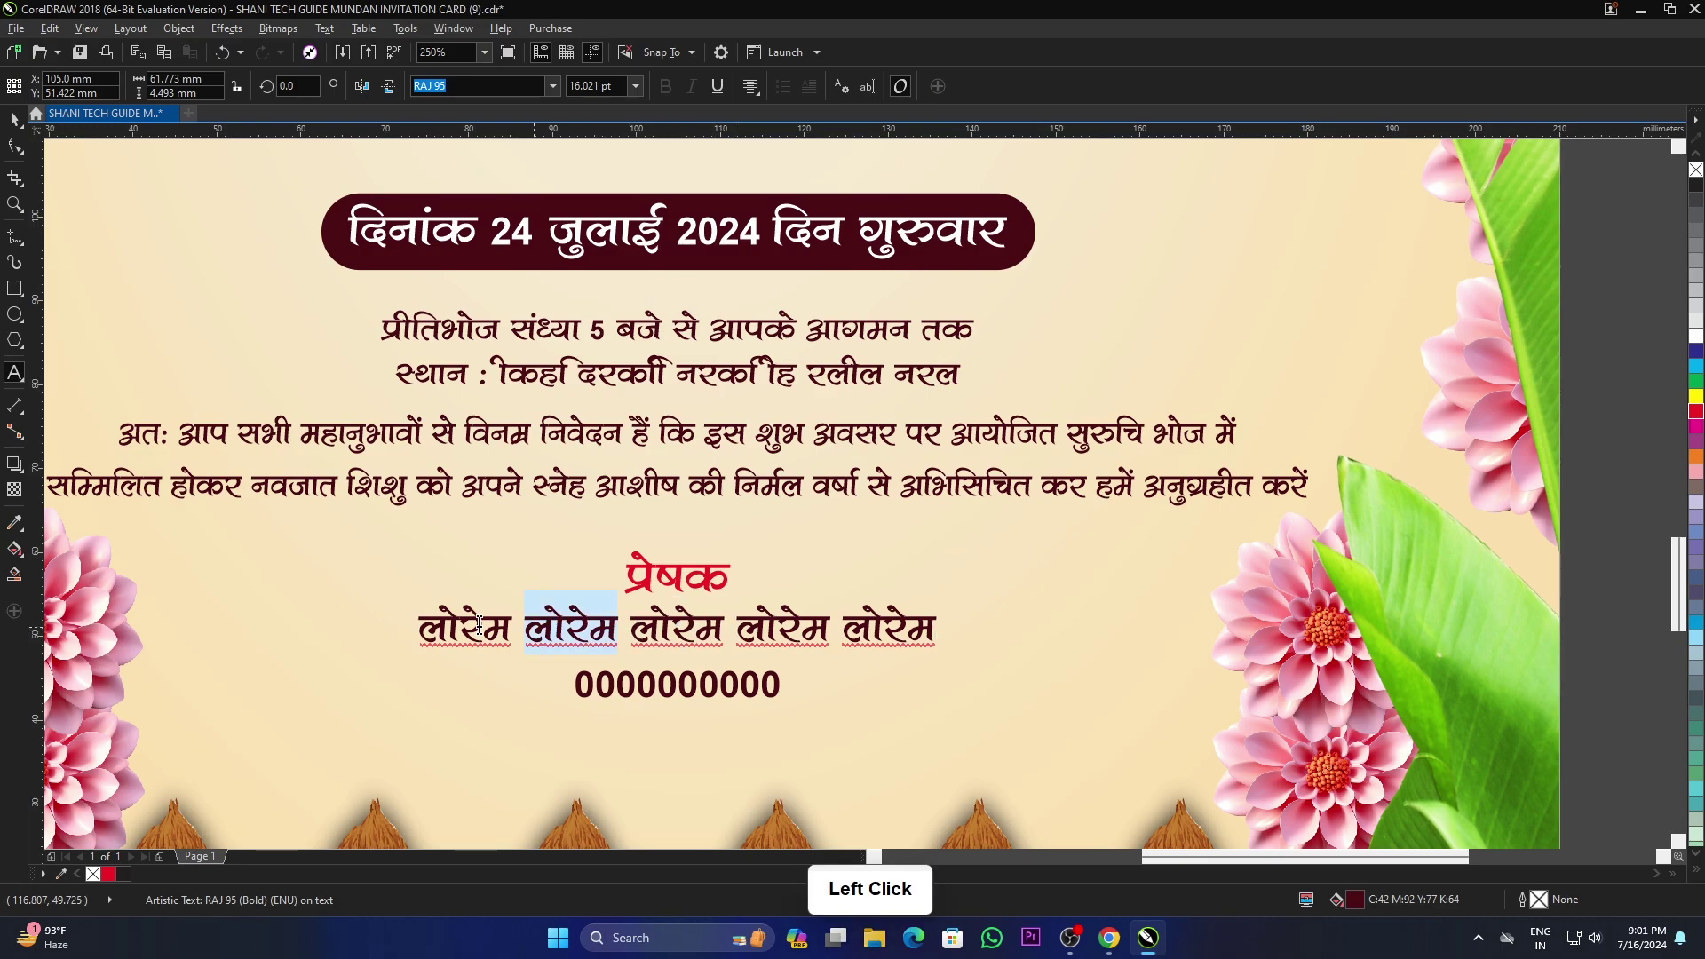
key(j)
key(k)
key(e)
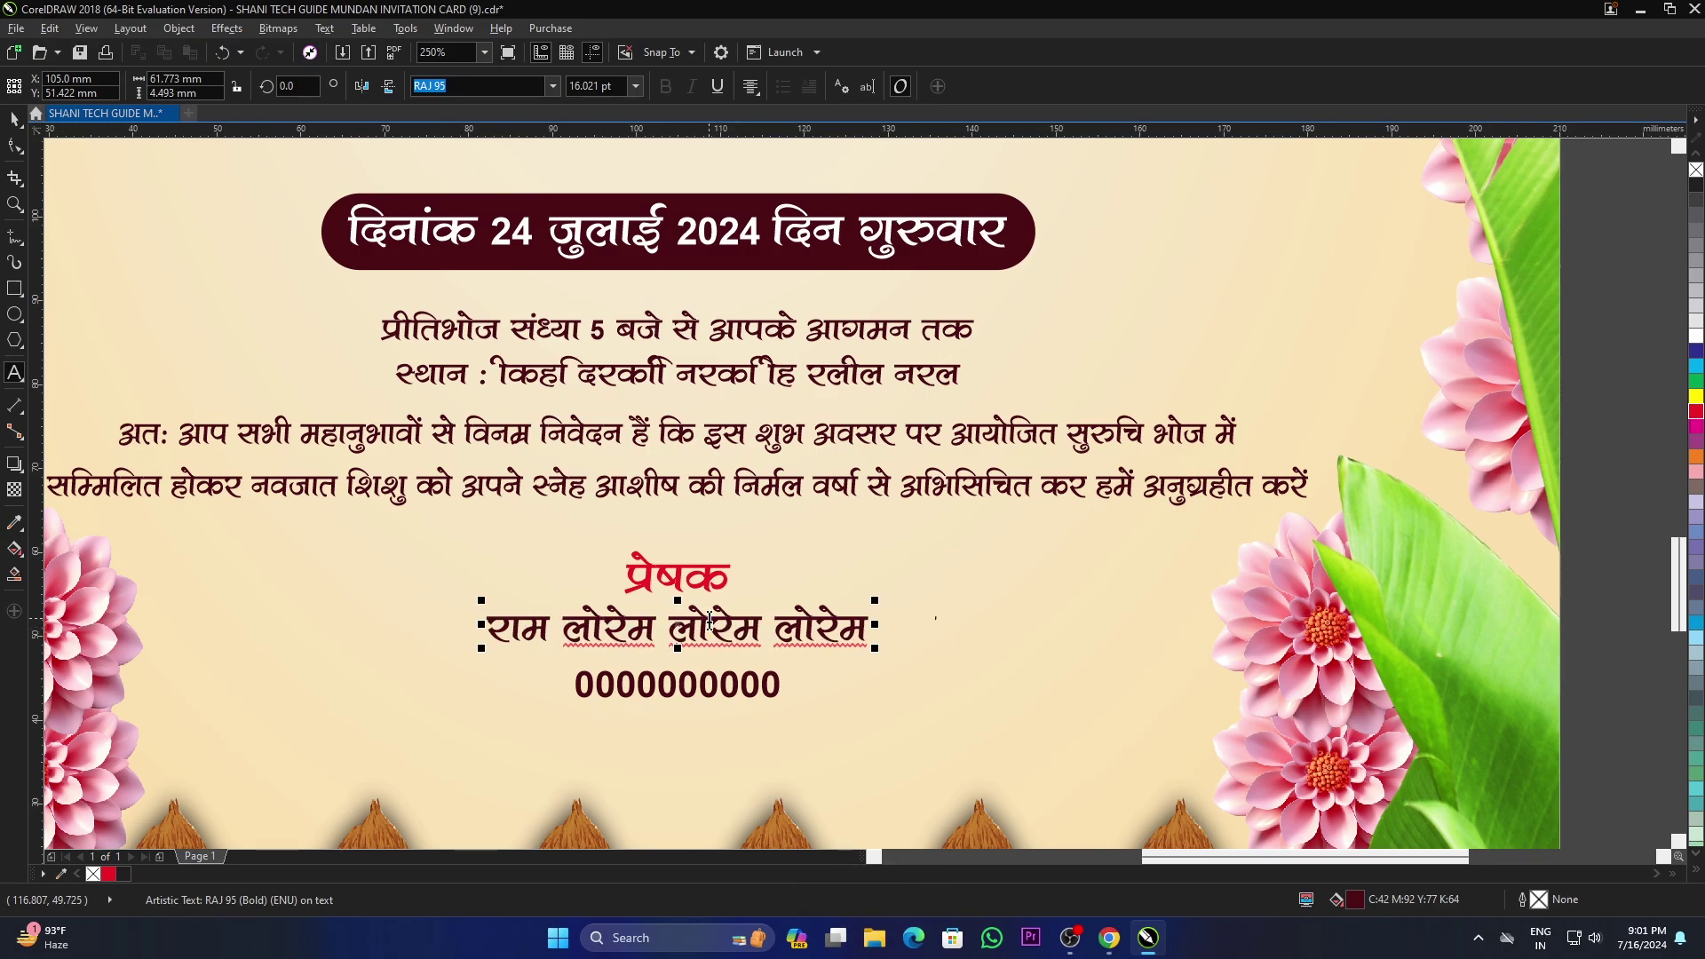
key(])
key(space)
key(l)
key(r)
key(k)
key(])
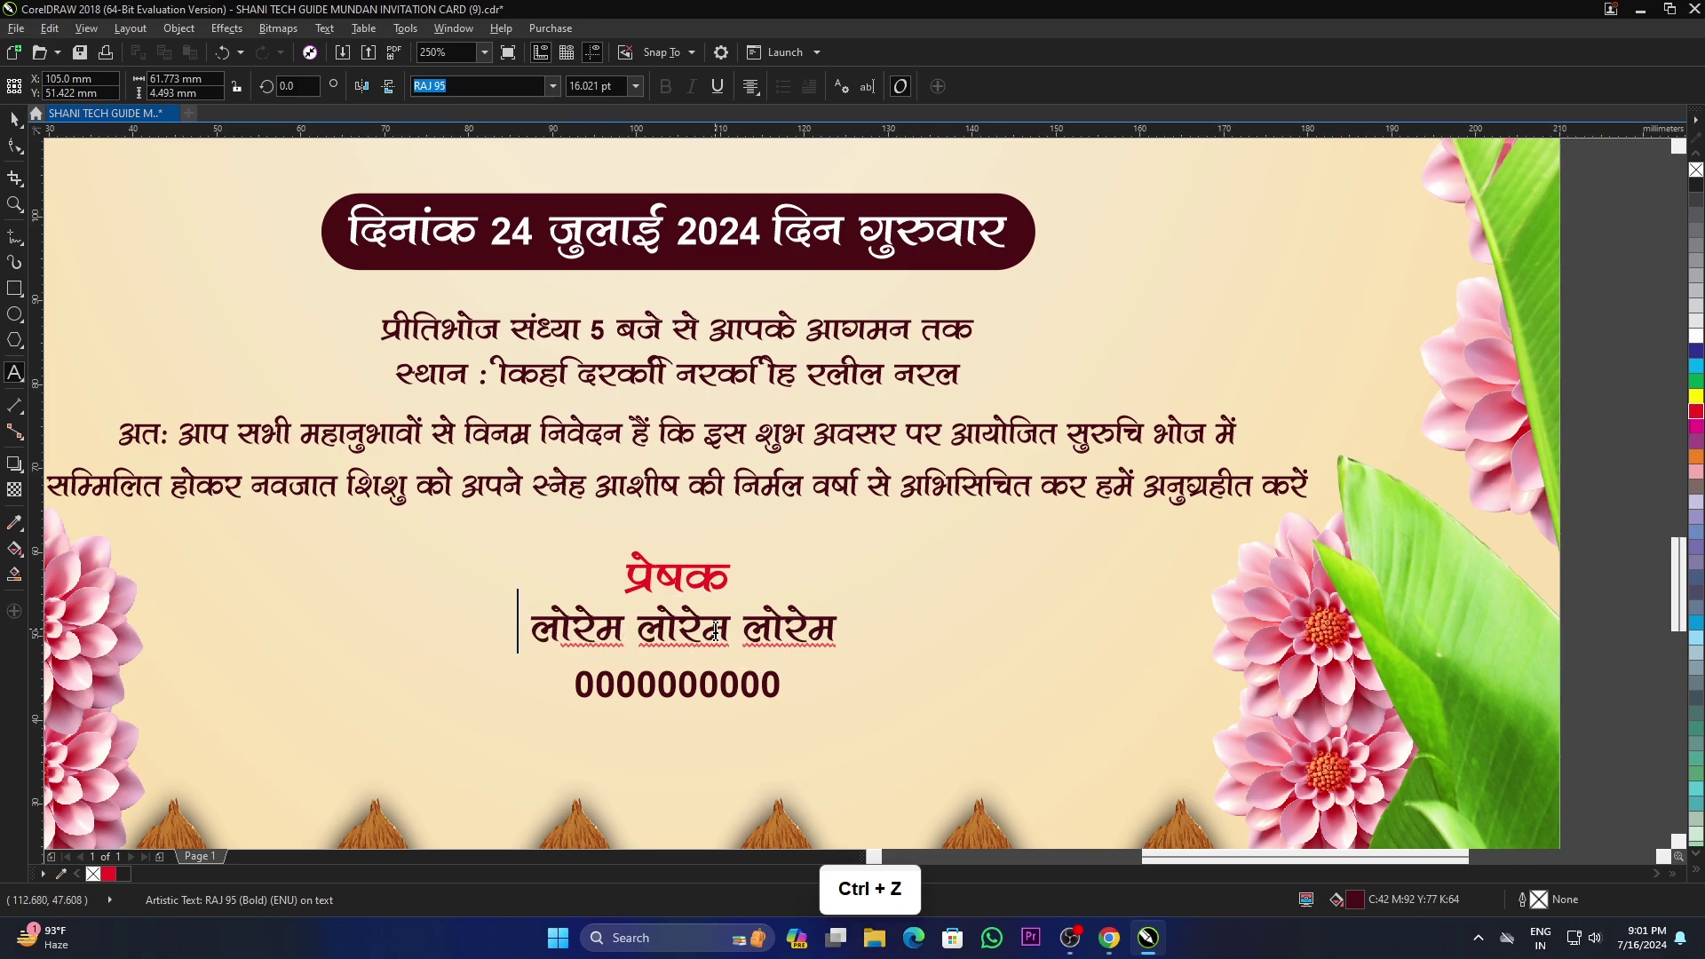
click(12, 125)
scroll(down, 3)
scroll(up, 3)
click(666, 669)
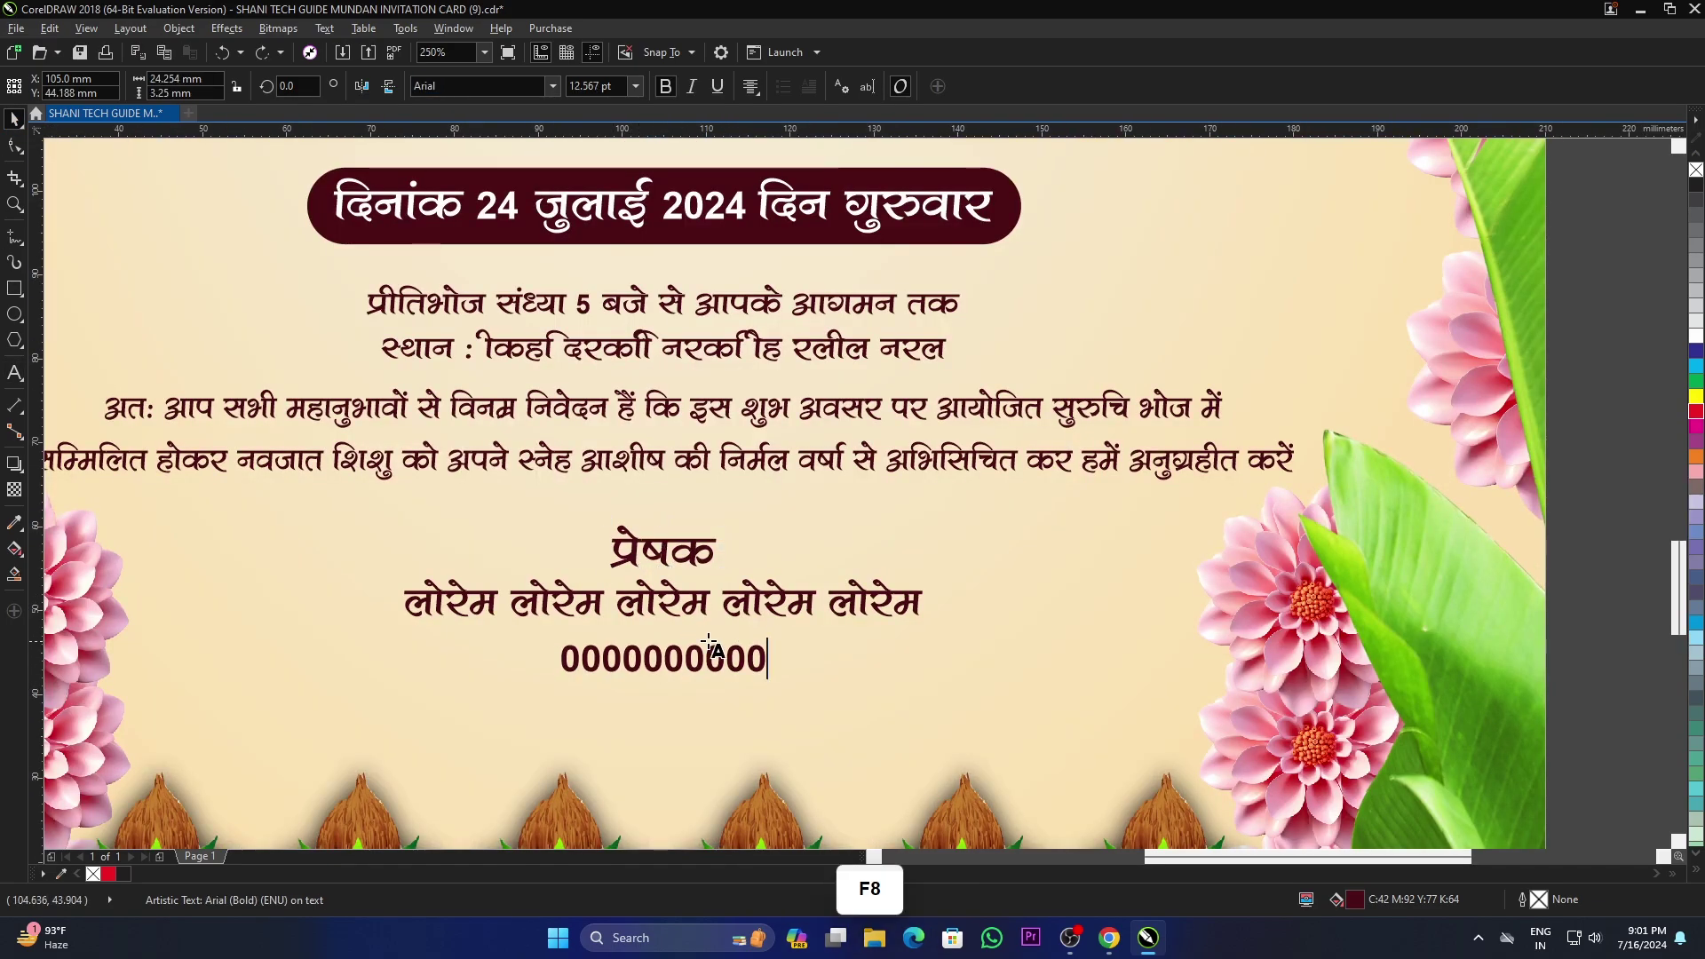
key(9)
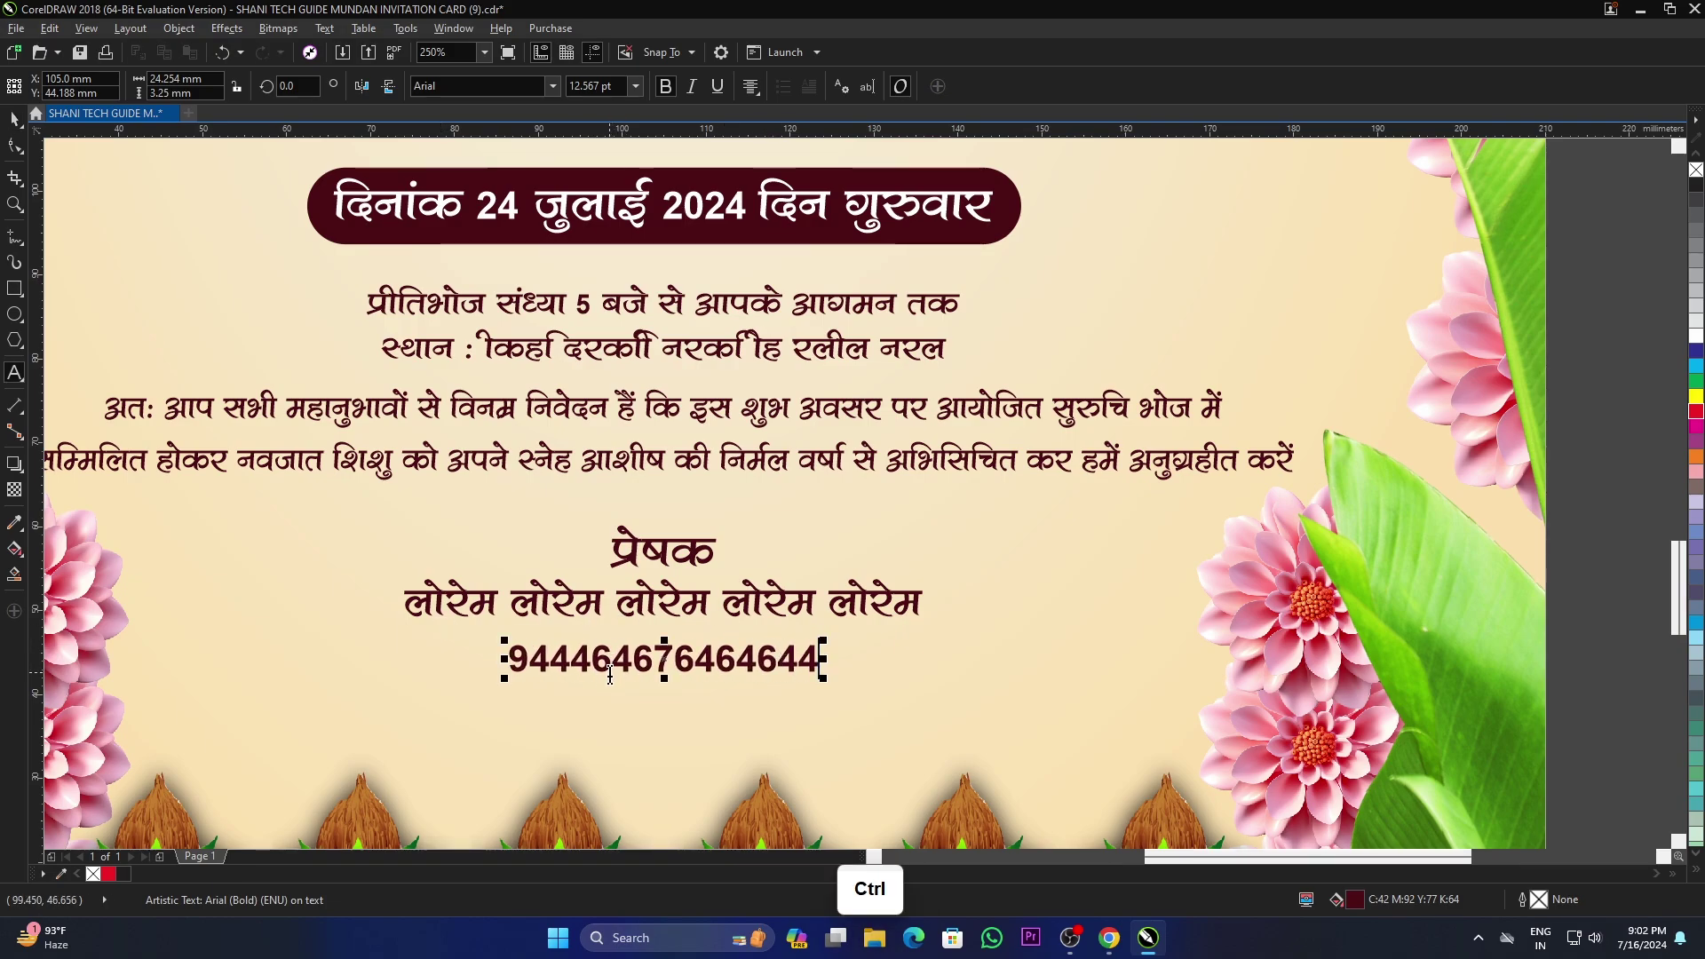
click(18, 127)
scroll(down, 3)
scroll(up, 3)
scroll(up, 3)
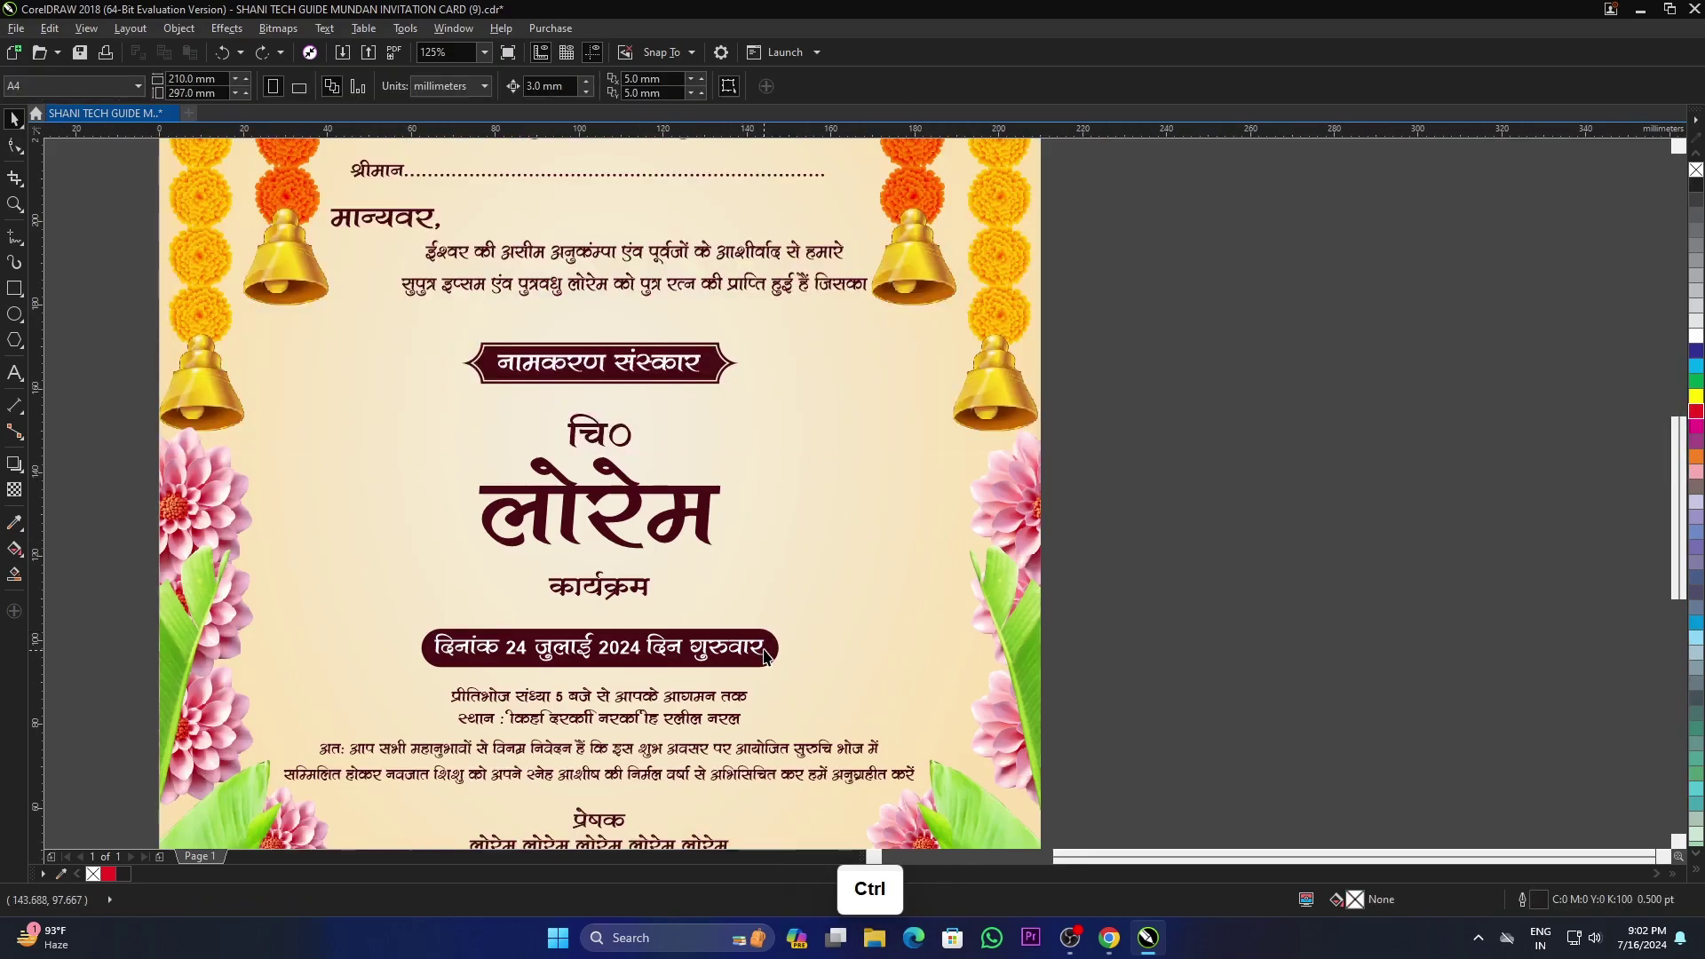
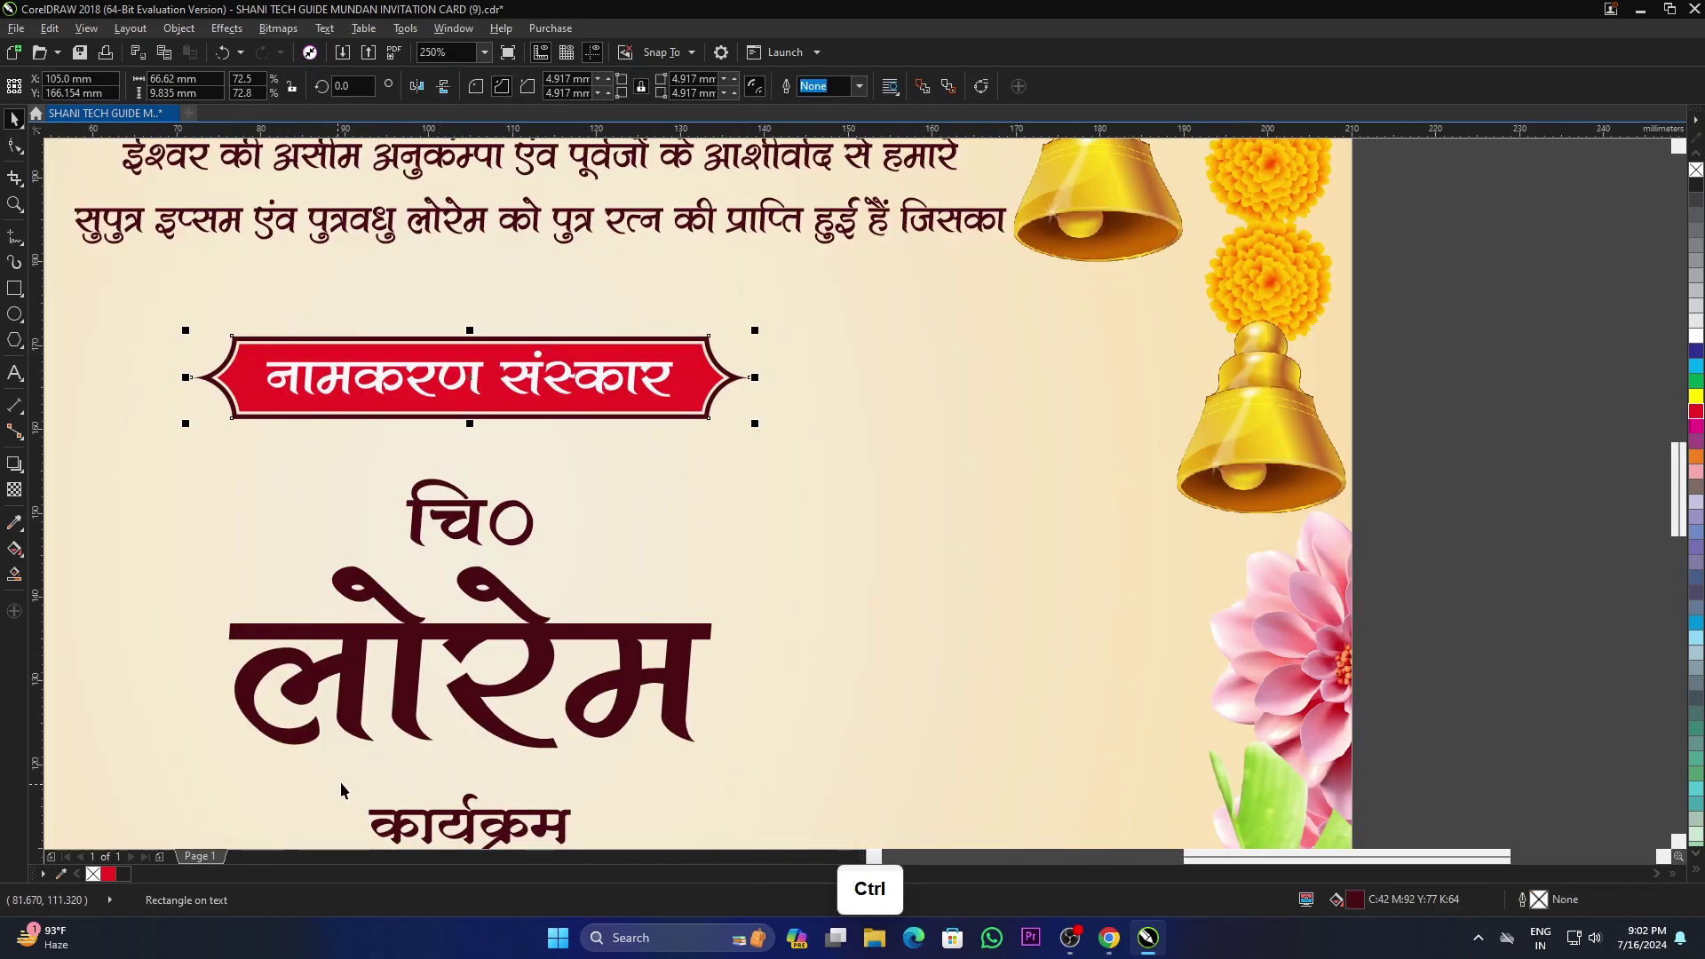
Step: Recolour the large name, श्रीमान line and मान्यवर greeting from maroon to red
scroll(down, 3)
click(1208, 514)
scroll(down, 3)
scroll(up, 3)
key(ctrl+r)
scroll(down, 3)
scroll(up, 3)
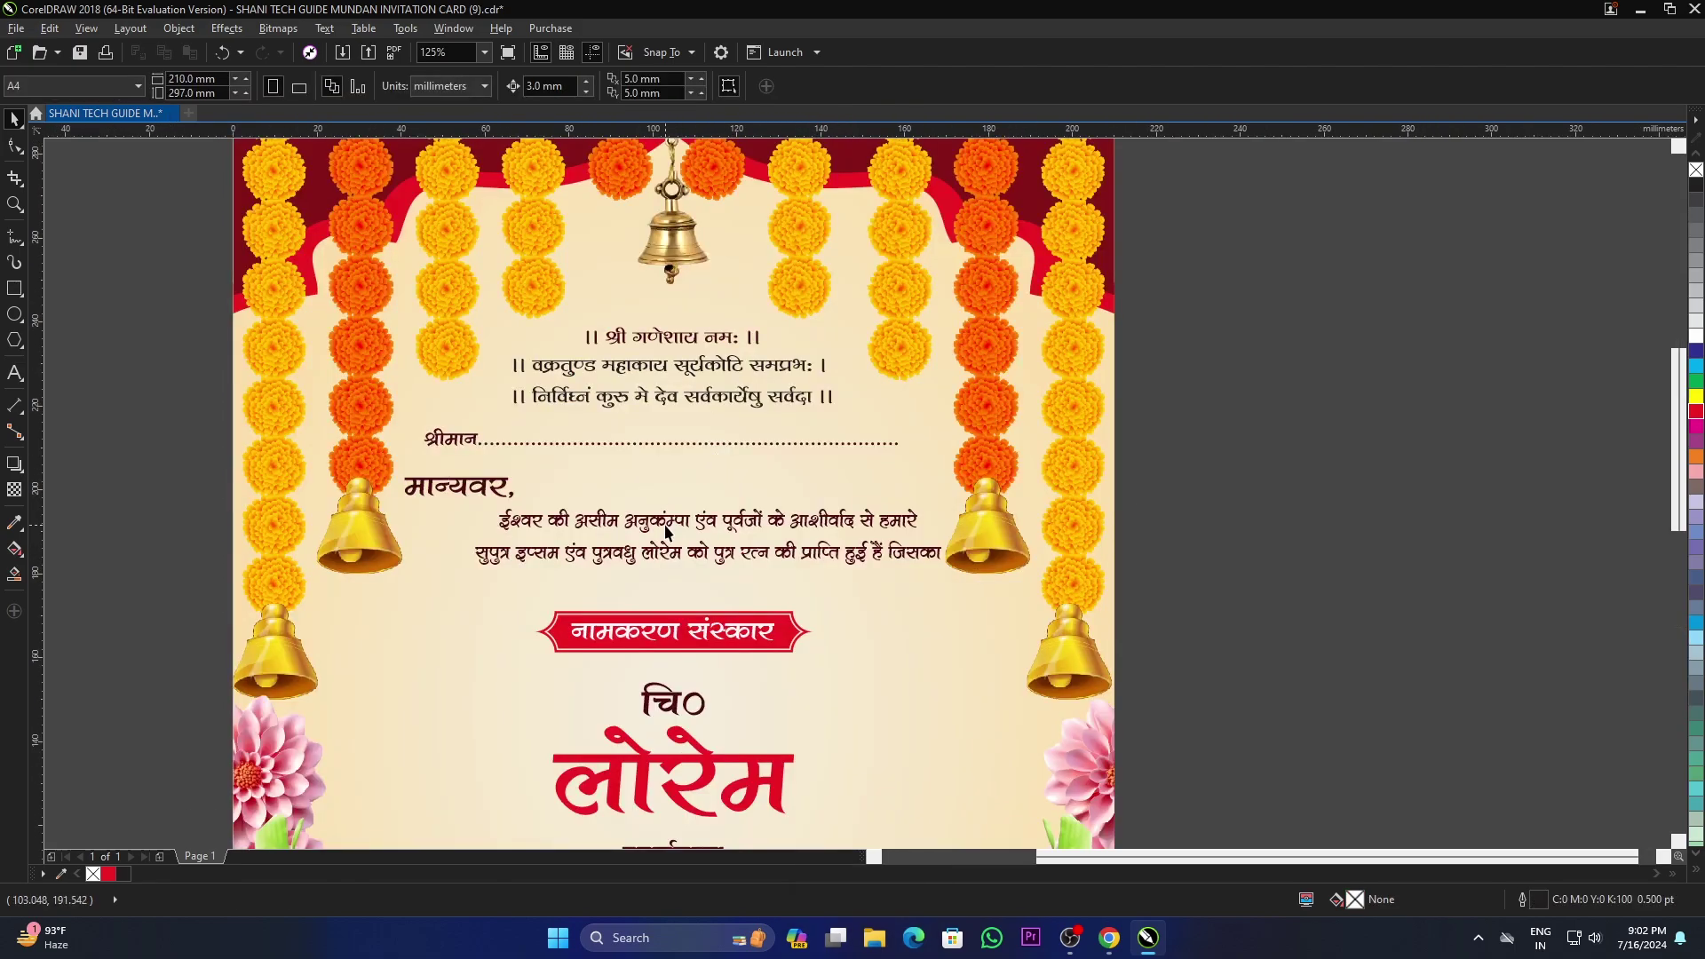
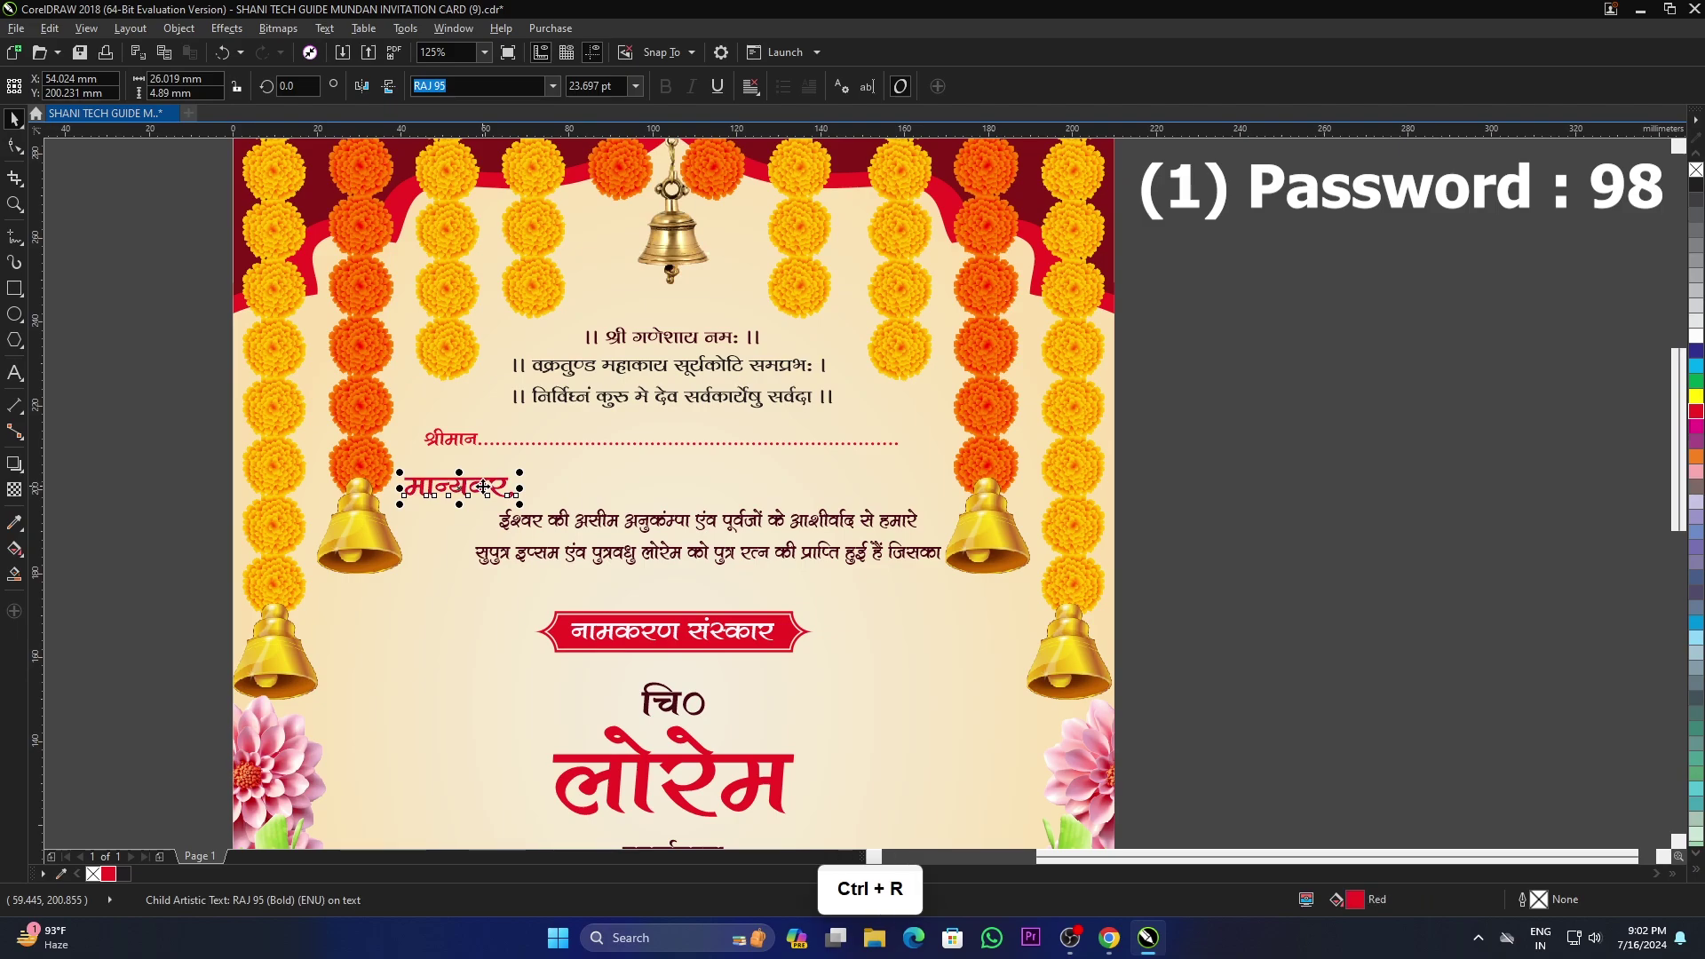
scroll(down, 3)
scroll(up, 3)
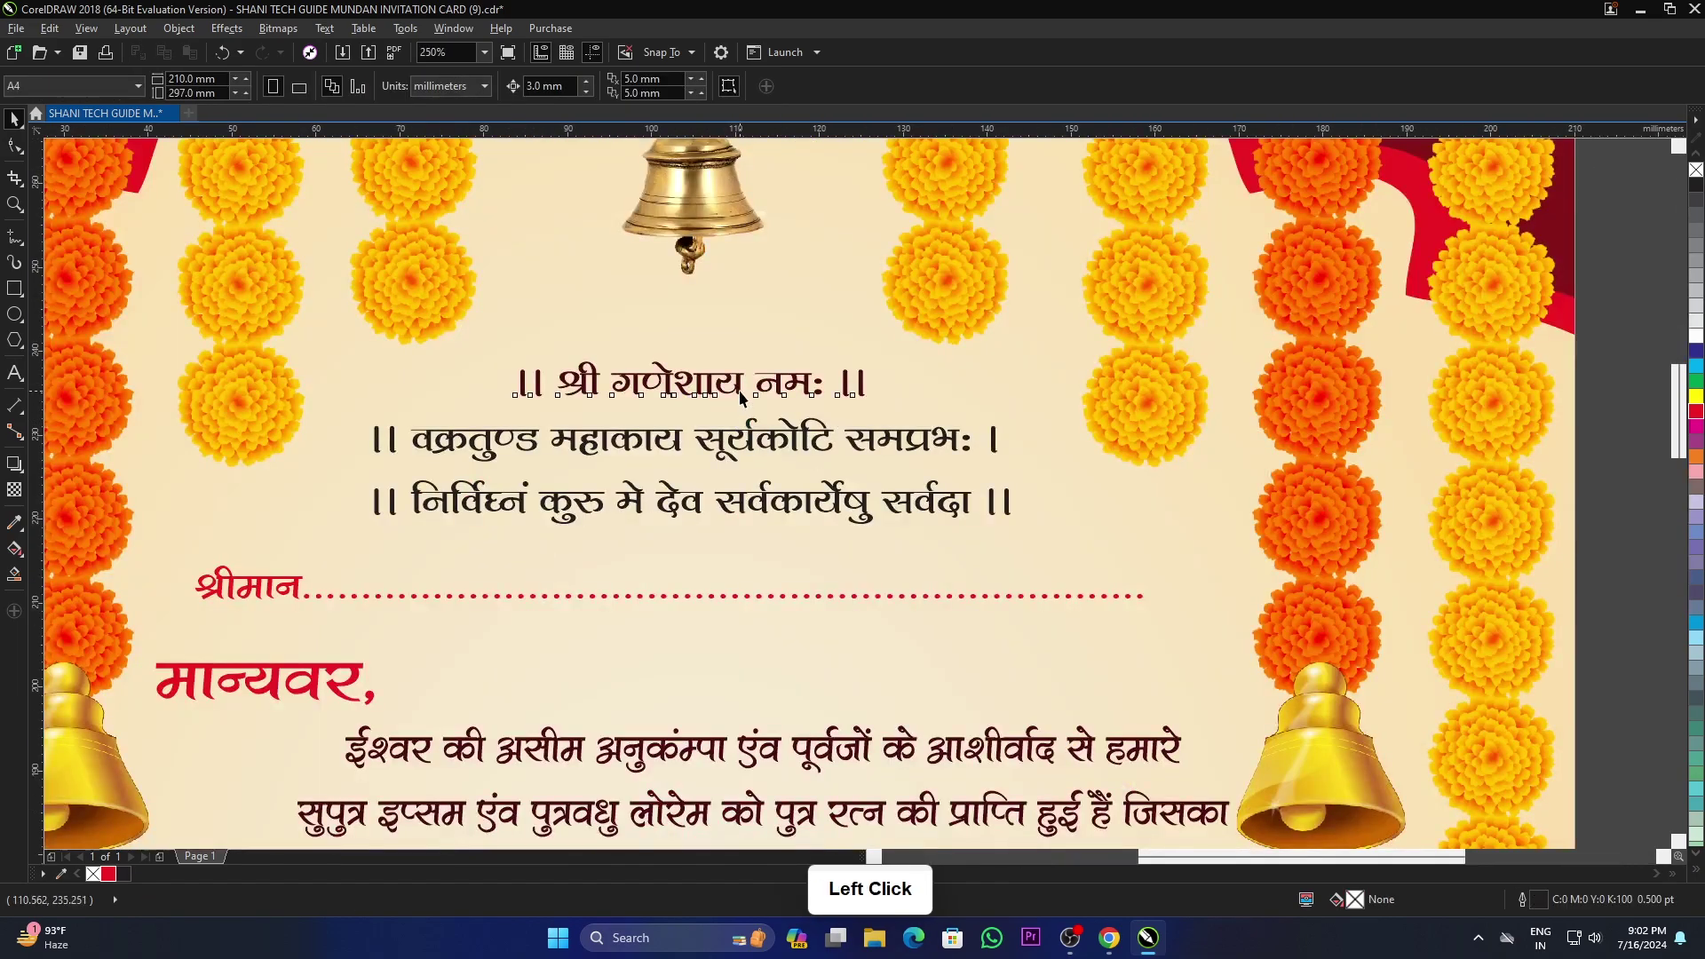
scroll(down, 3)
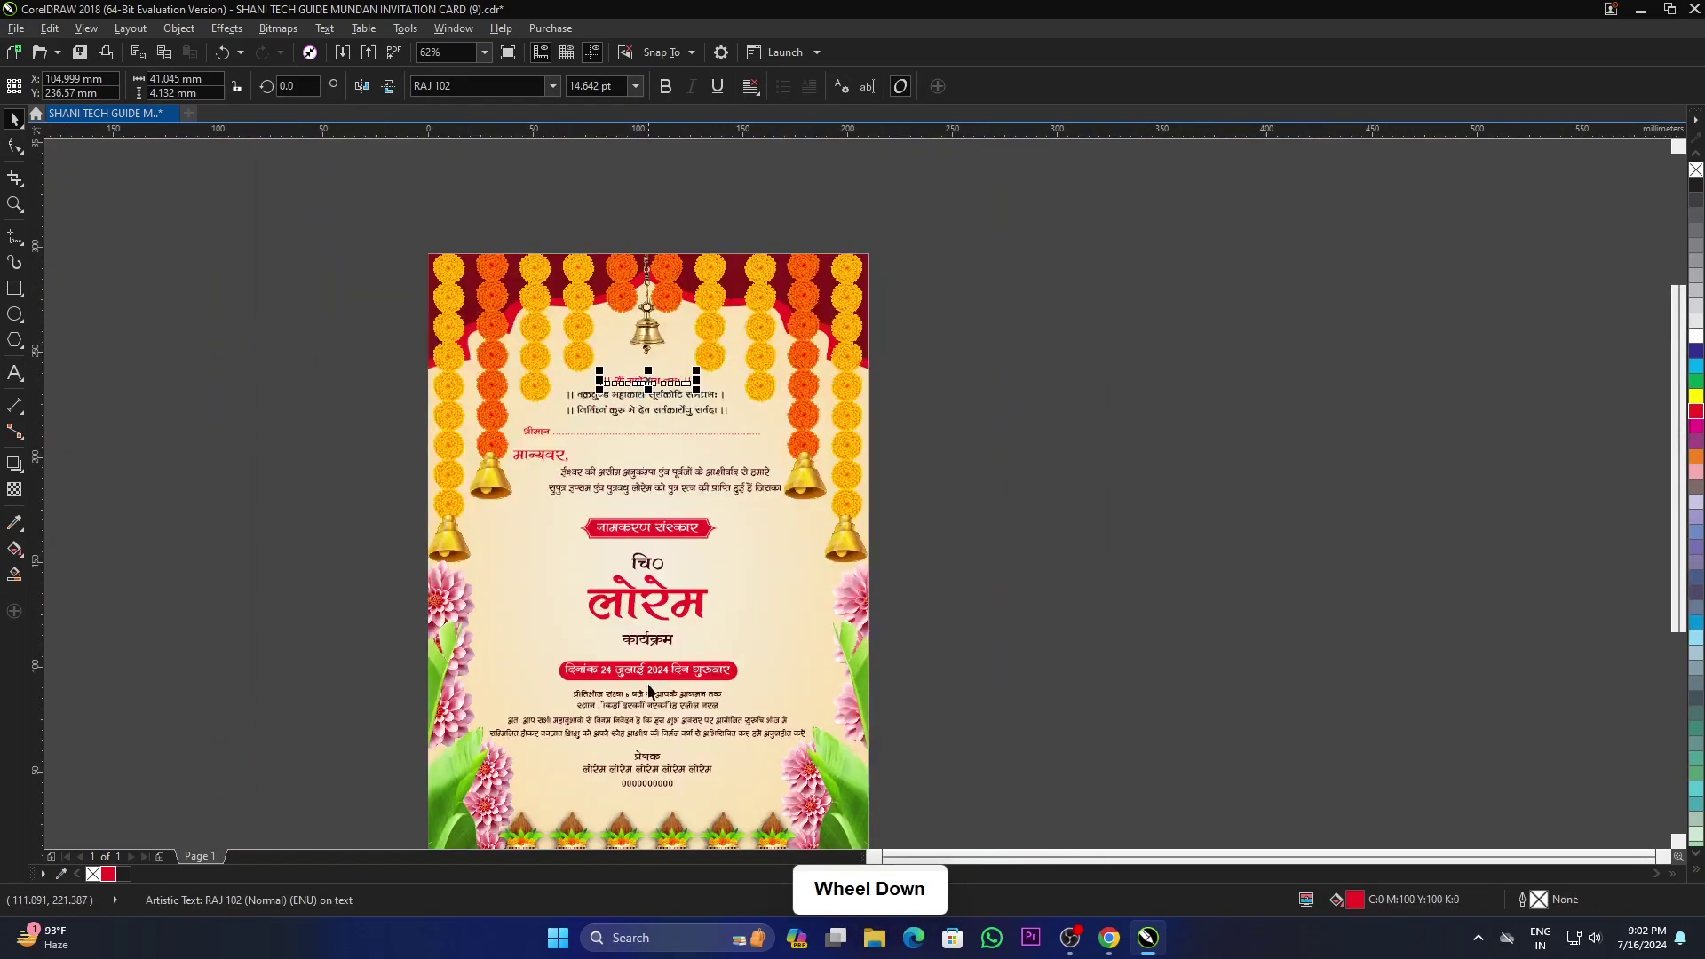
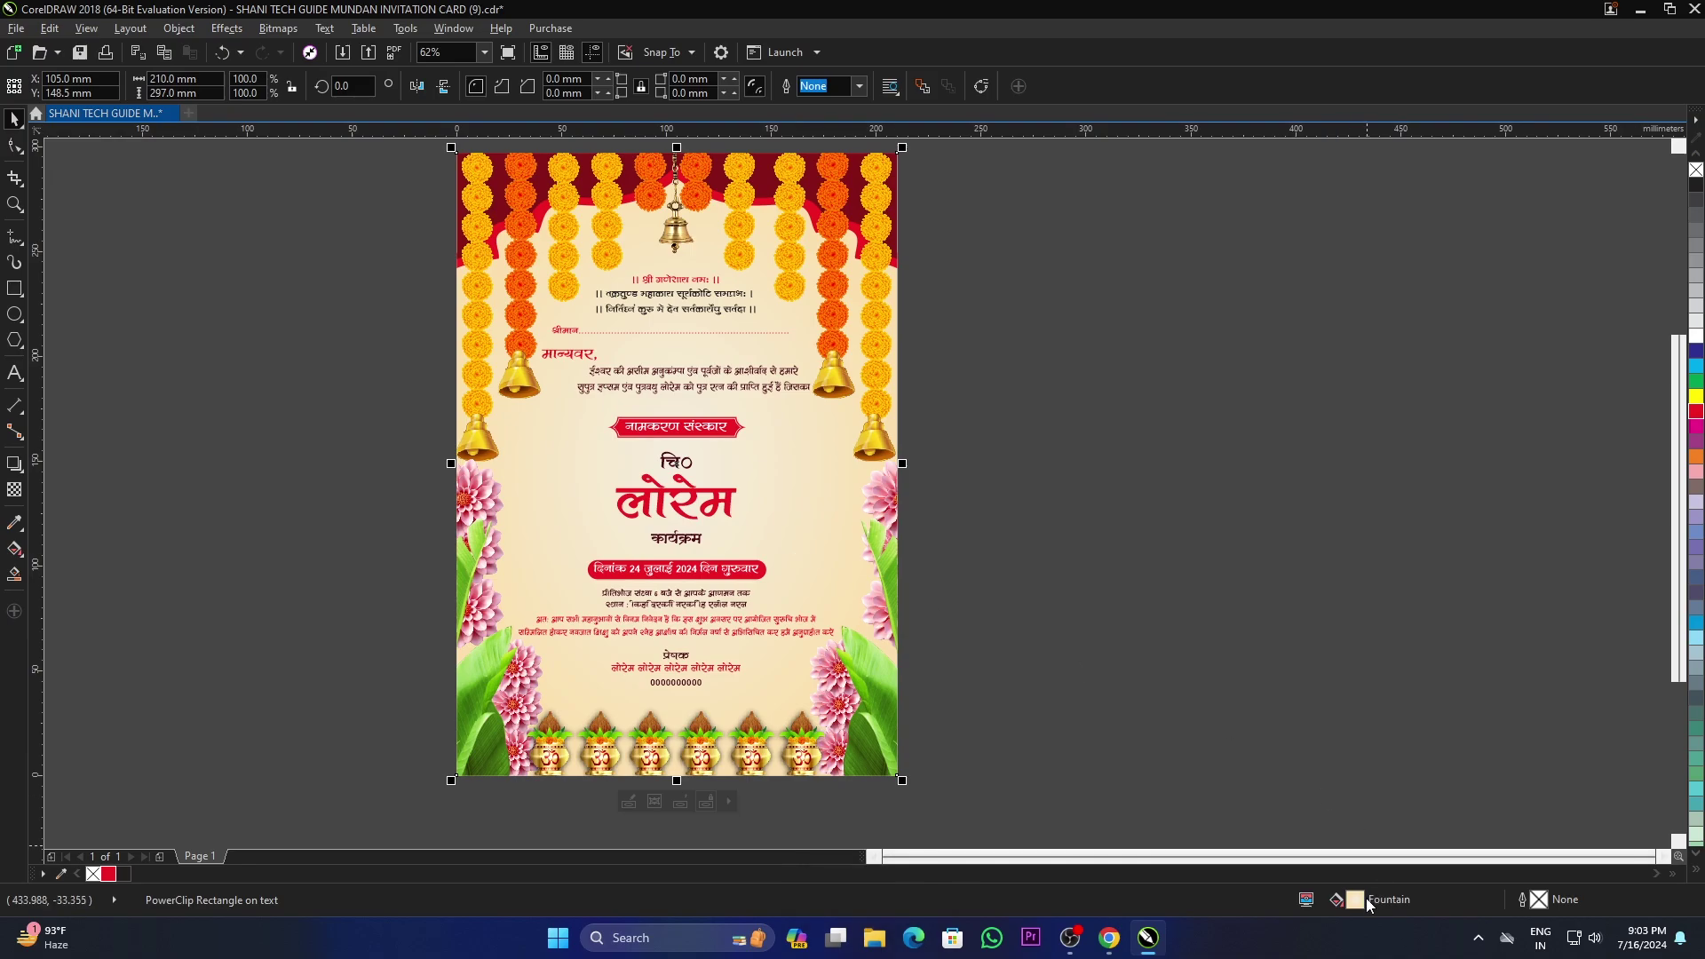
Step: Set the background fountain fill to dark blue edges and pale cyan centre and apply it
click(1365, 906)
double_click(1365, 906)
click(857, 315)
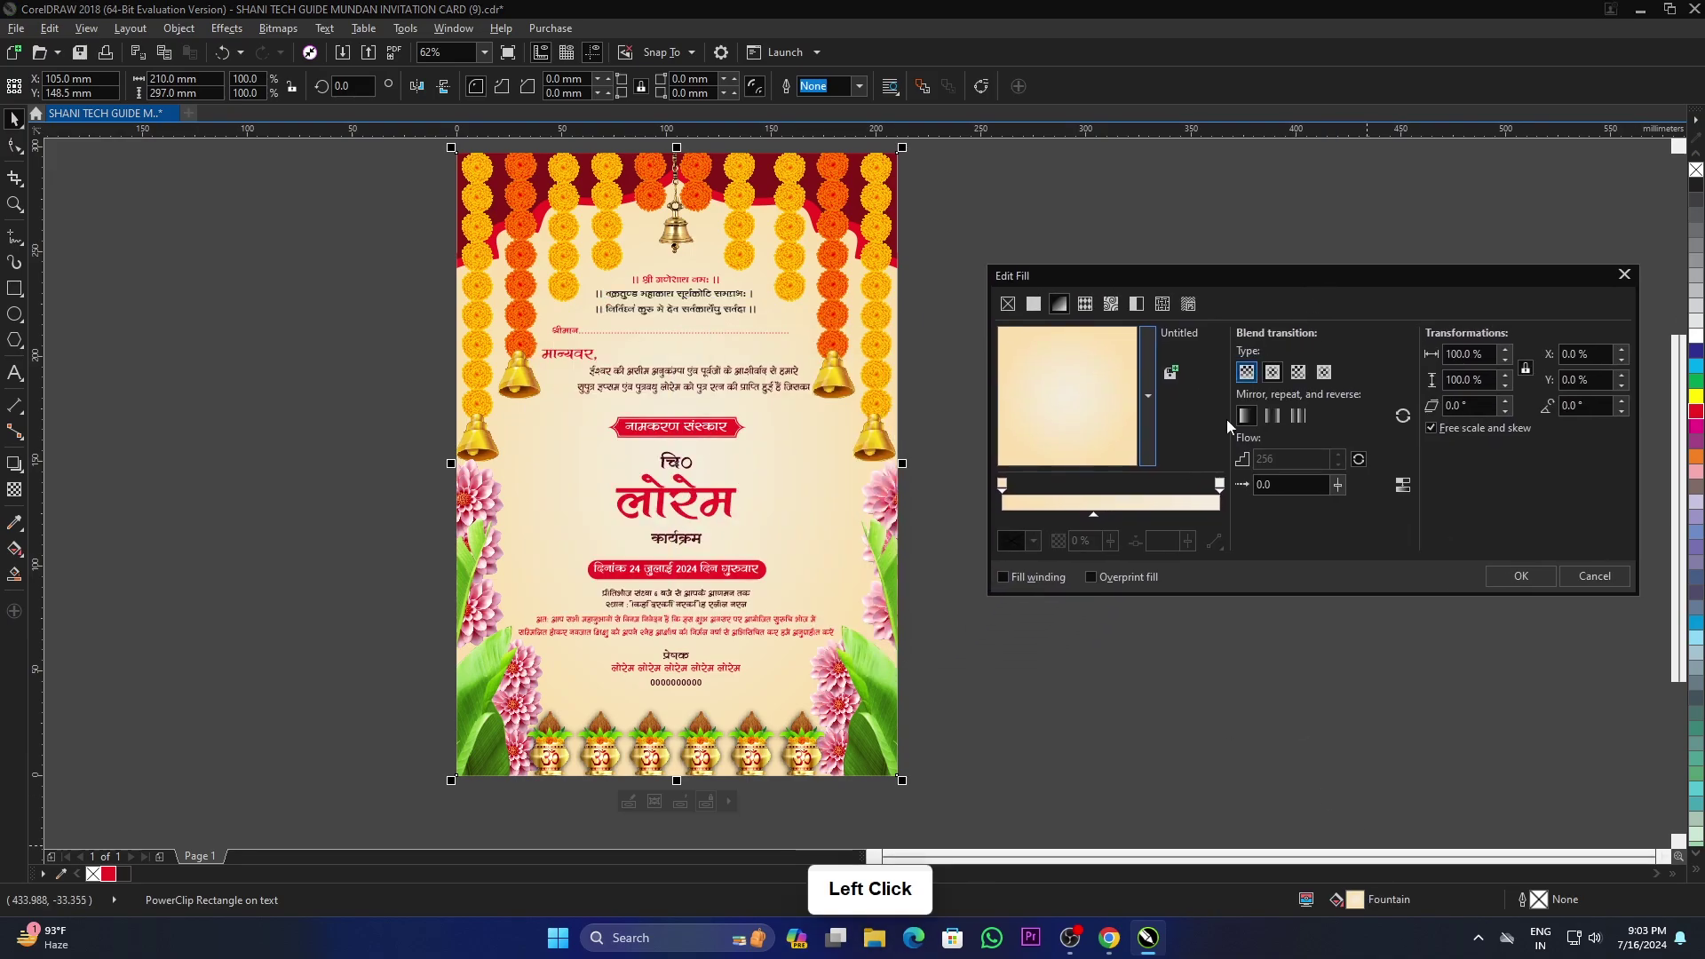
click(1005, 488)
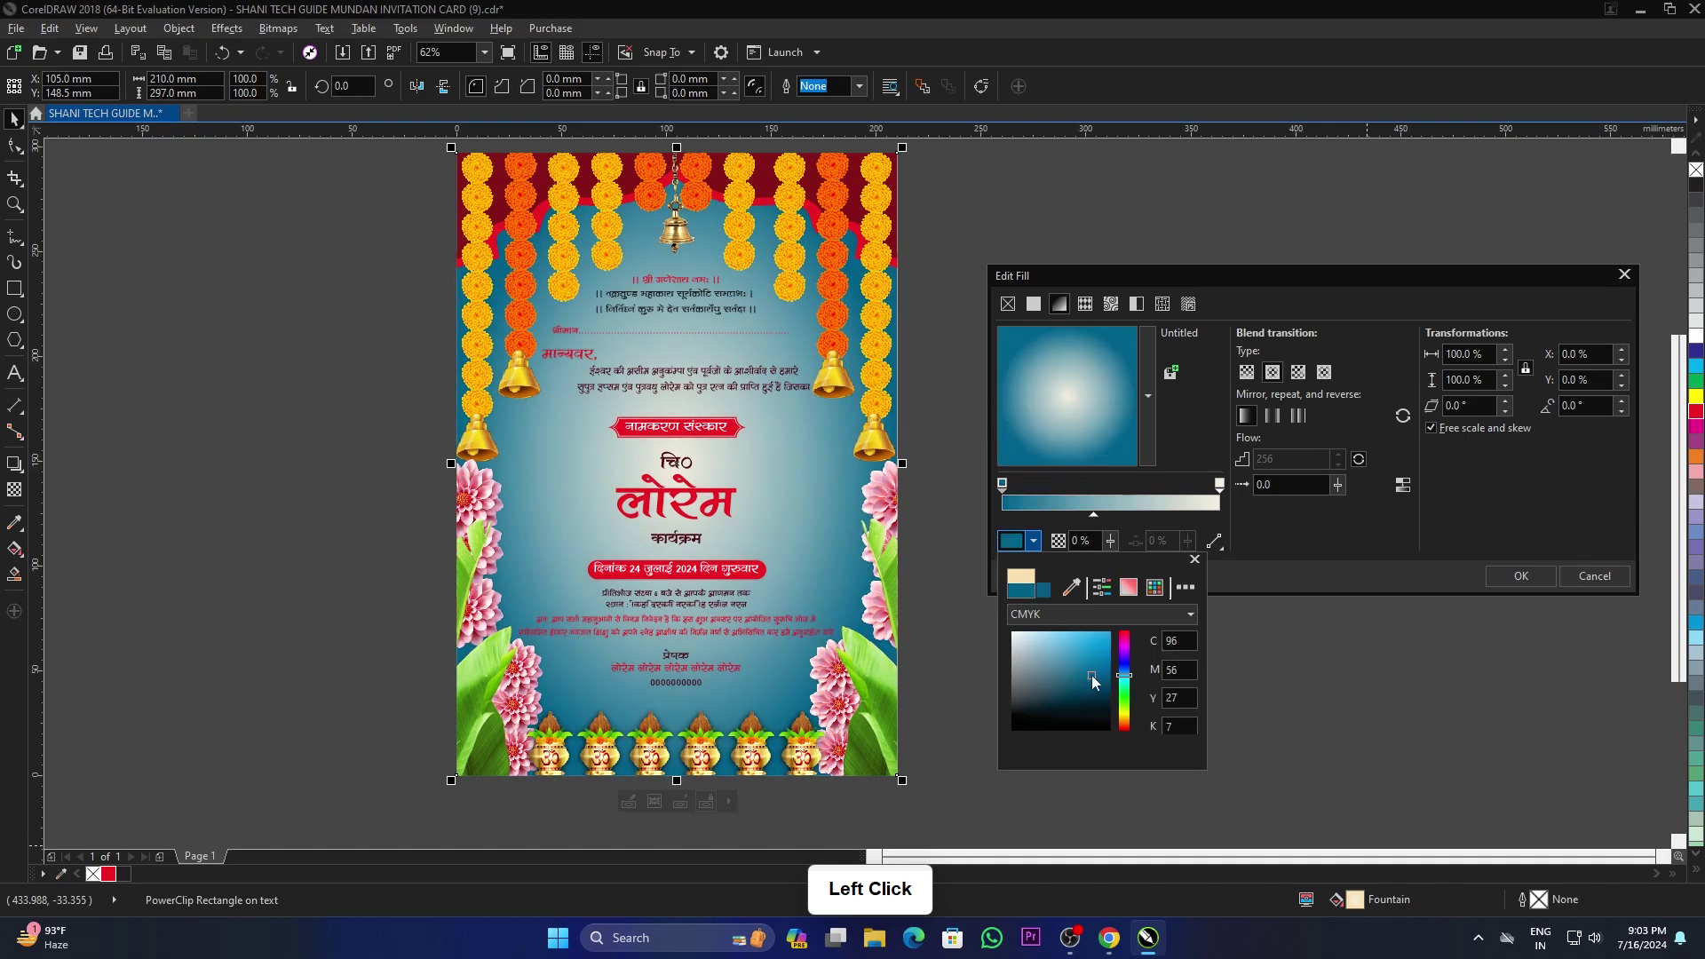
click(1332, 534)
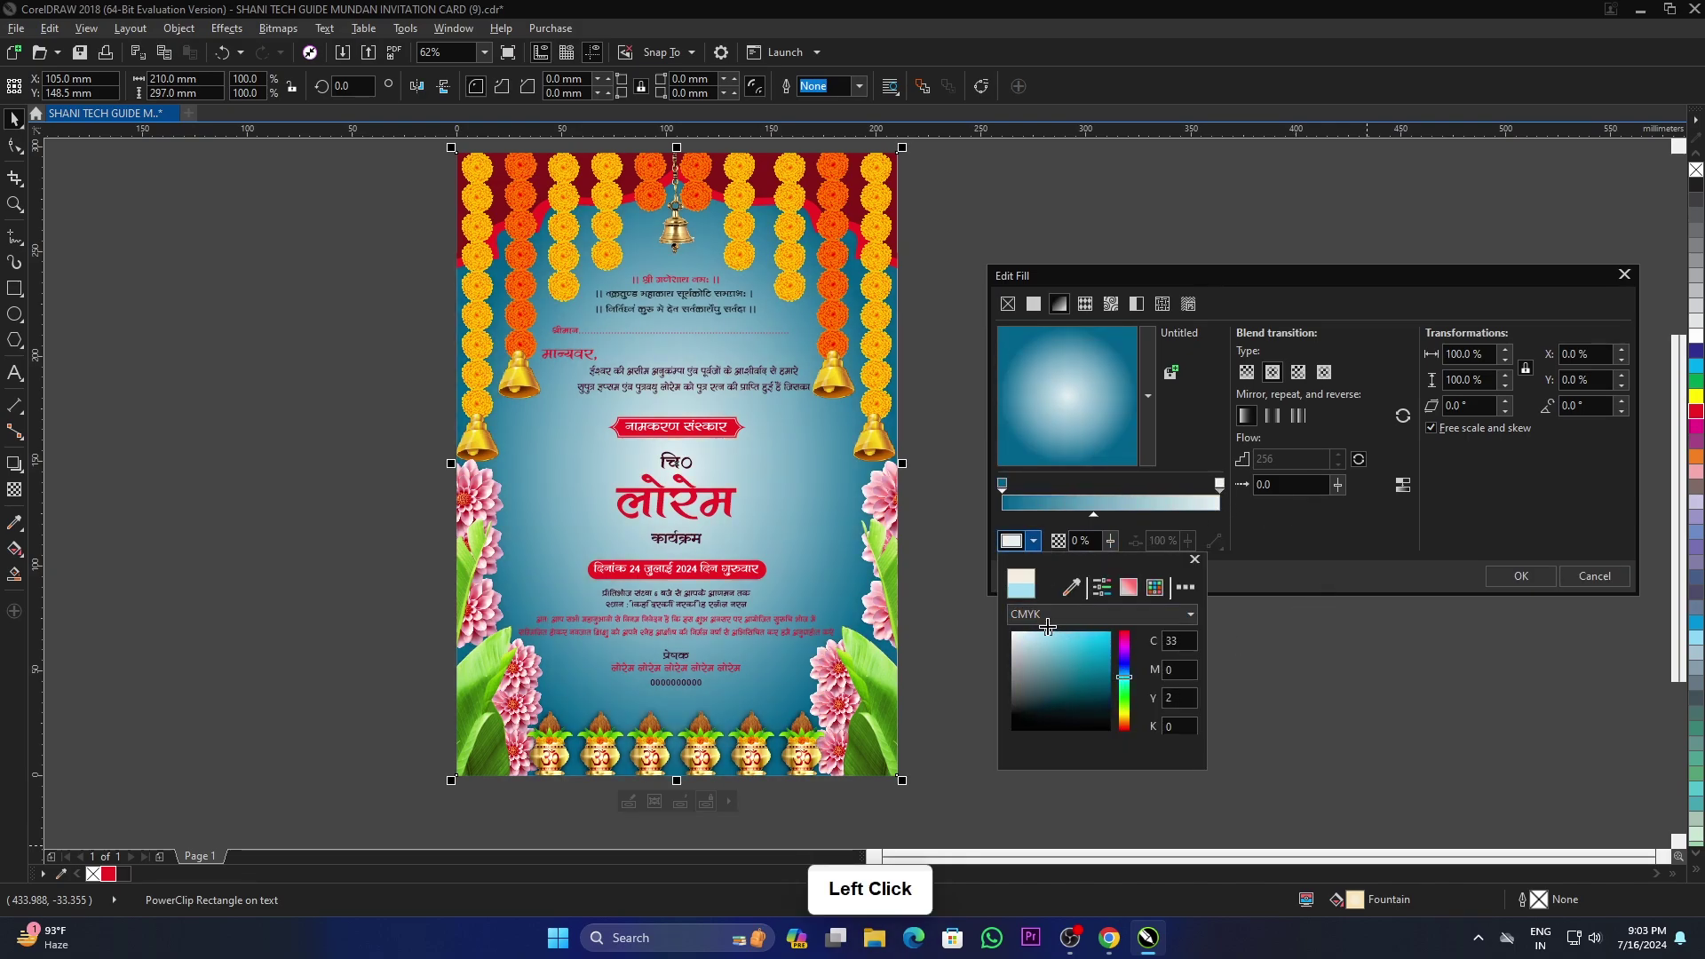
click(1310, 547)
double_click(1374, 642)
scroll(up, 3)
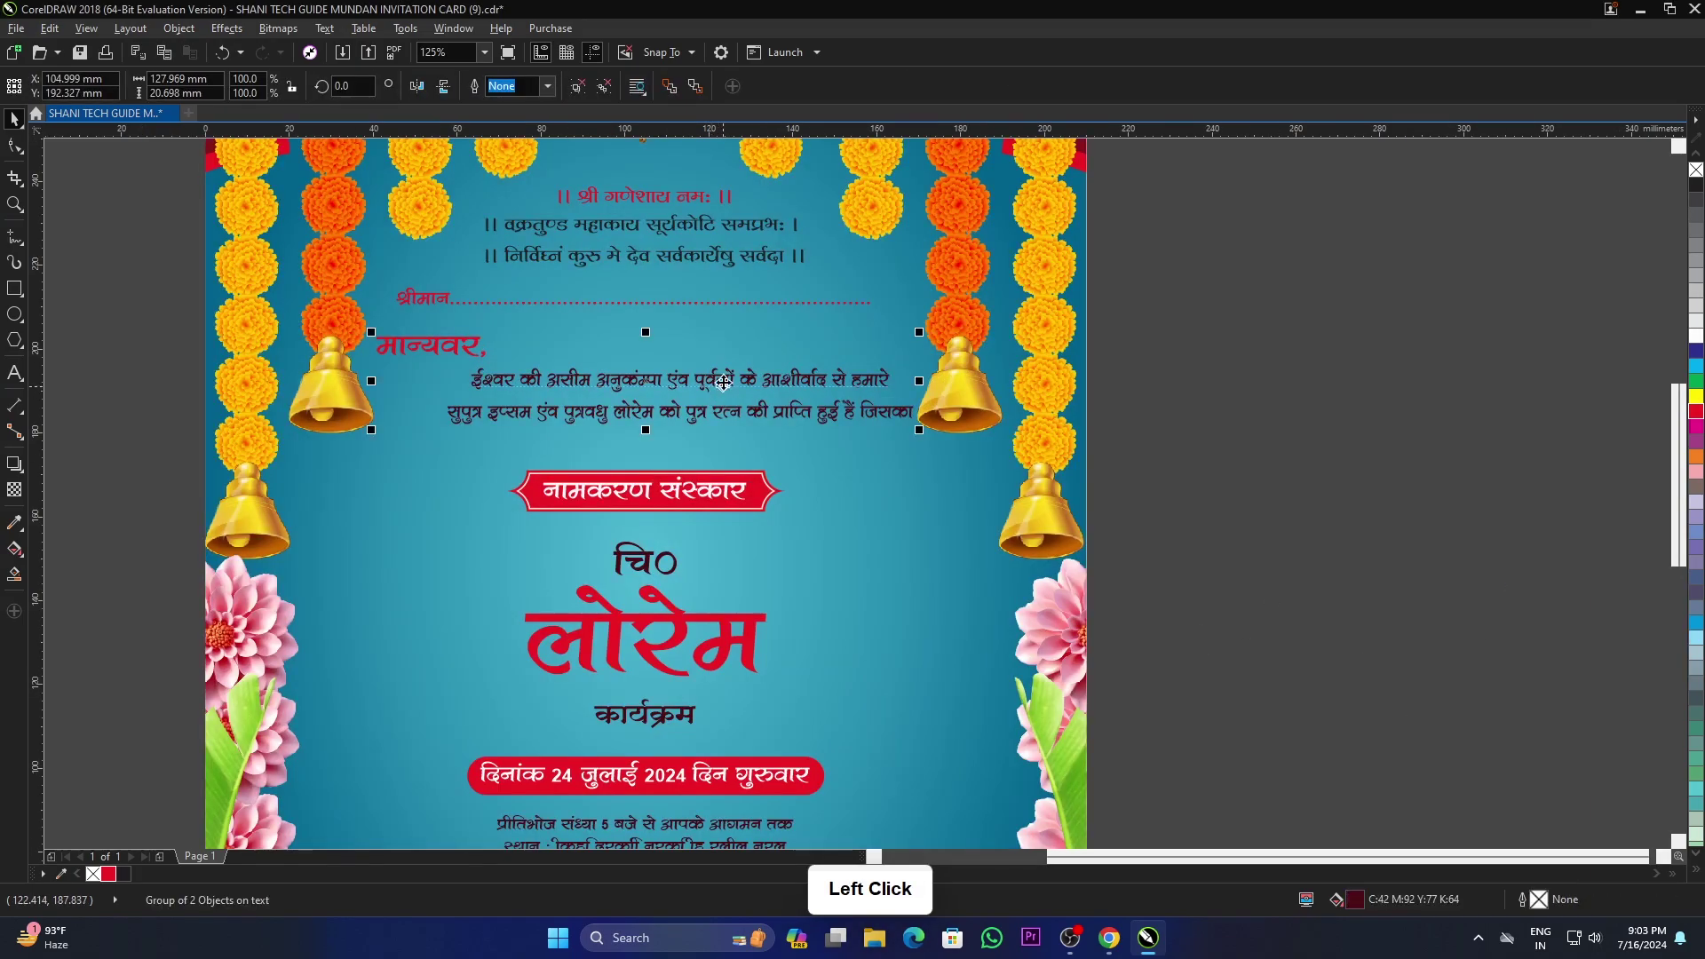
Step: Deselect the card text and browse the Open Drawing dialog for another Mundan template
click(1699, 343)
scroll(down, 3)
click(1136, 528)
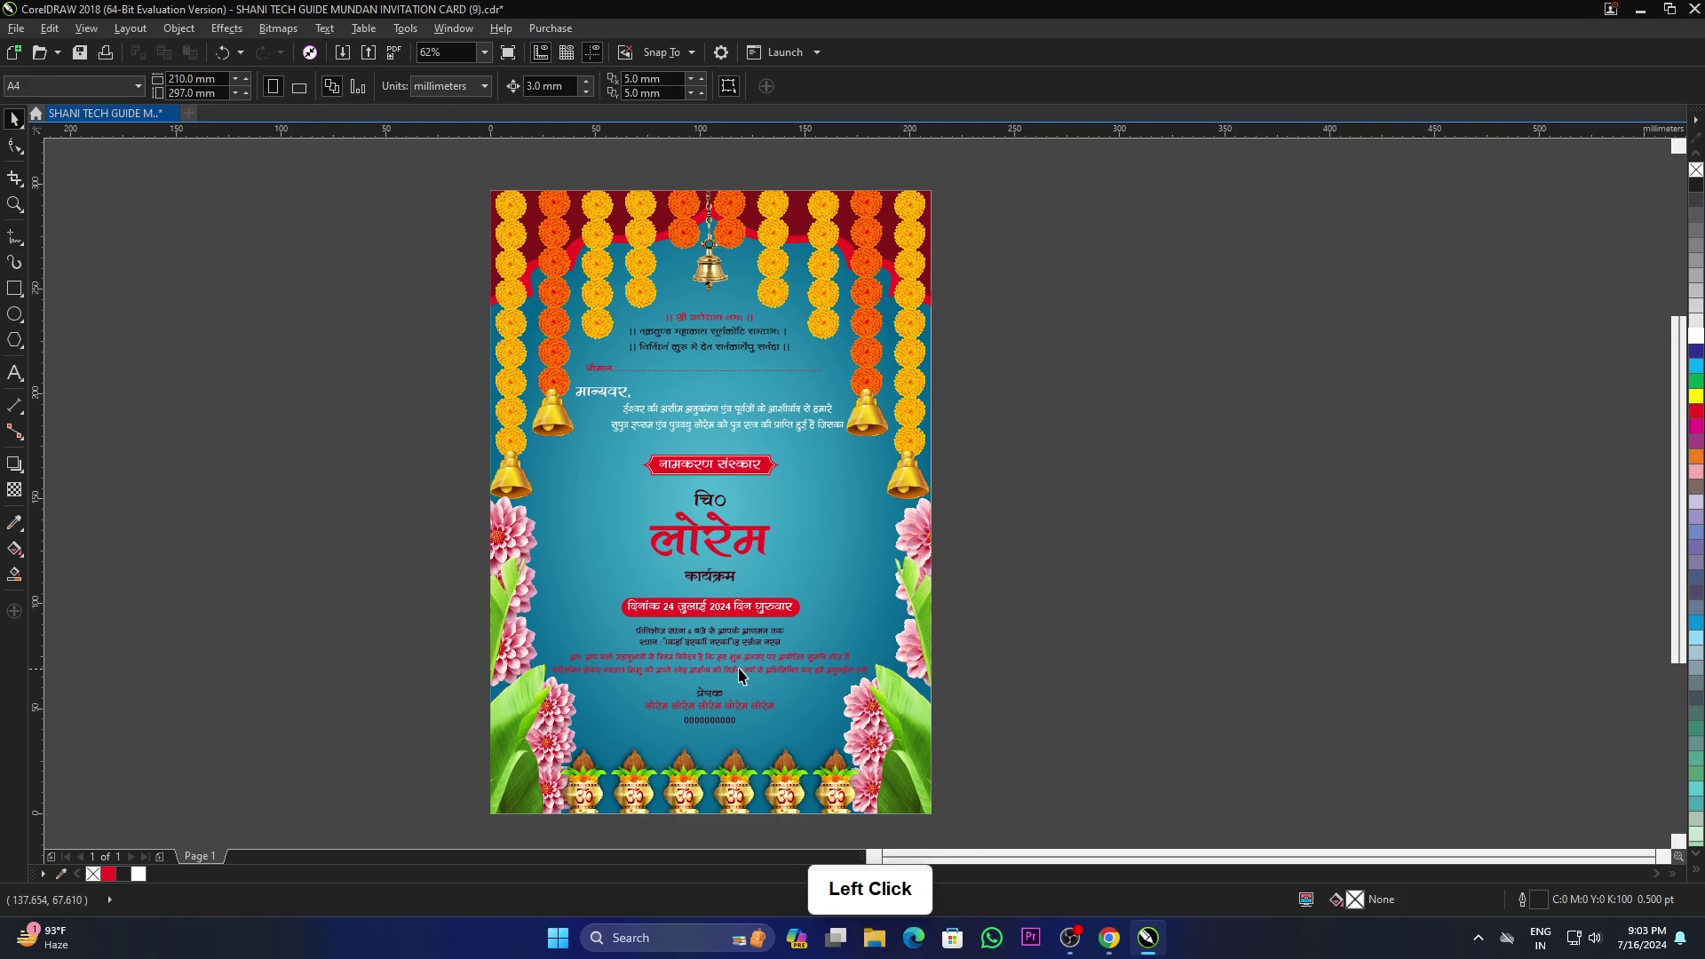
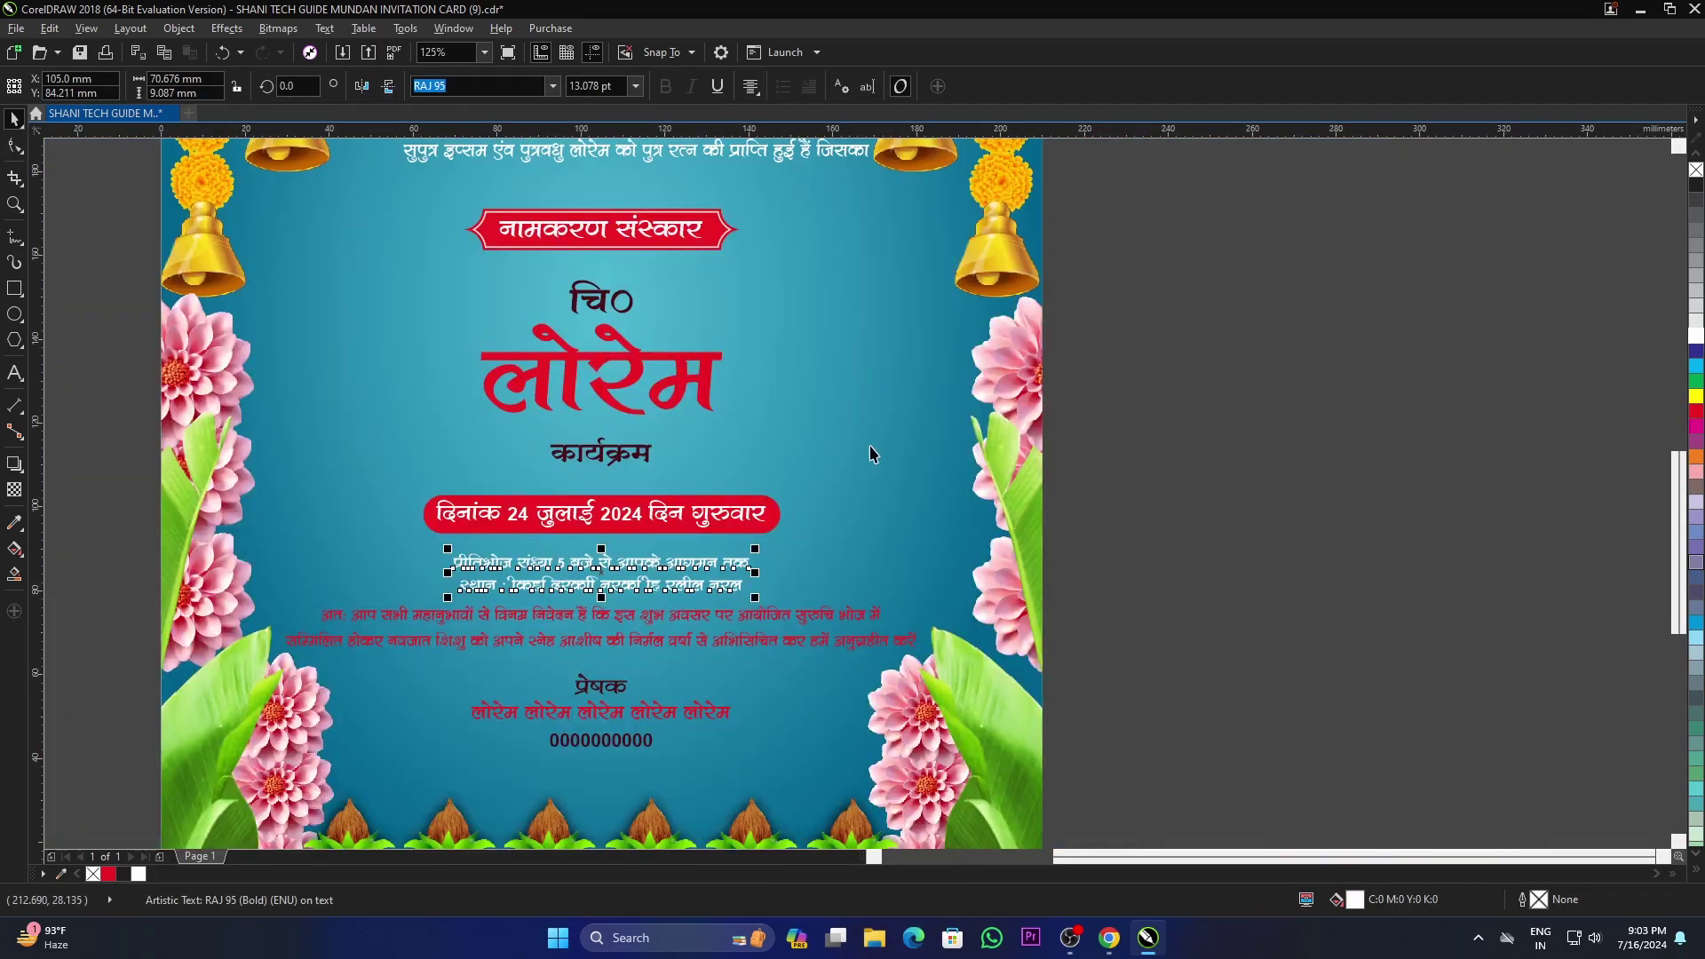
click(768, 623)
scroll(down, 3)
click(1190, 460)
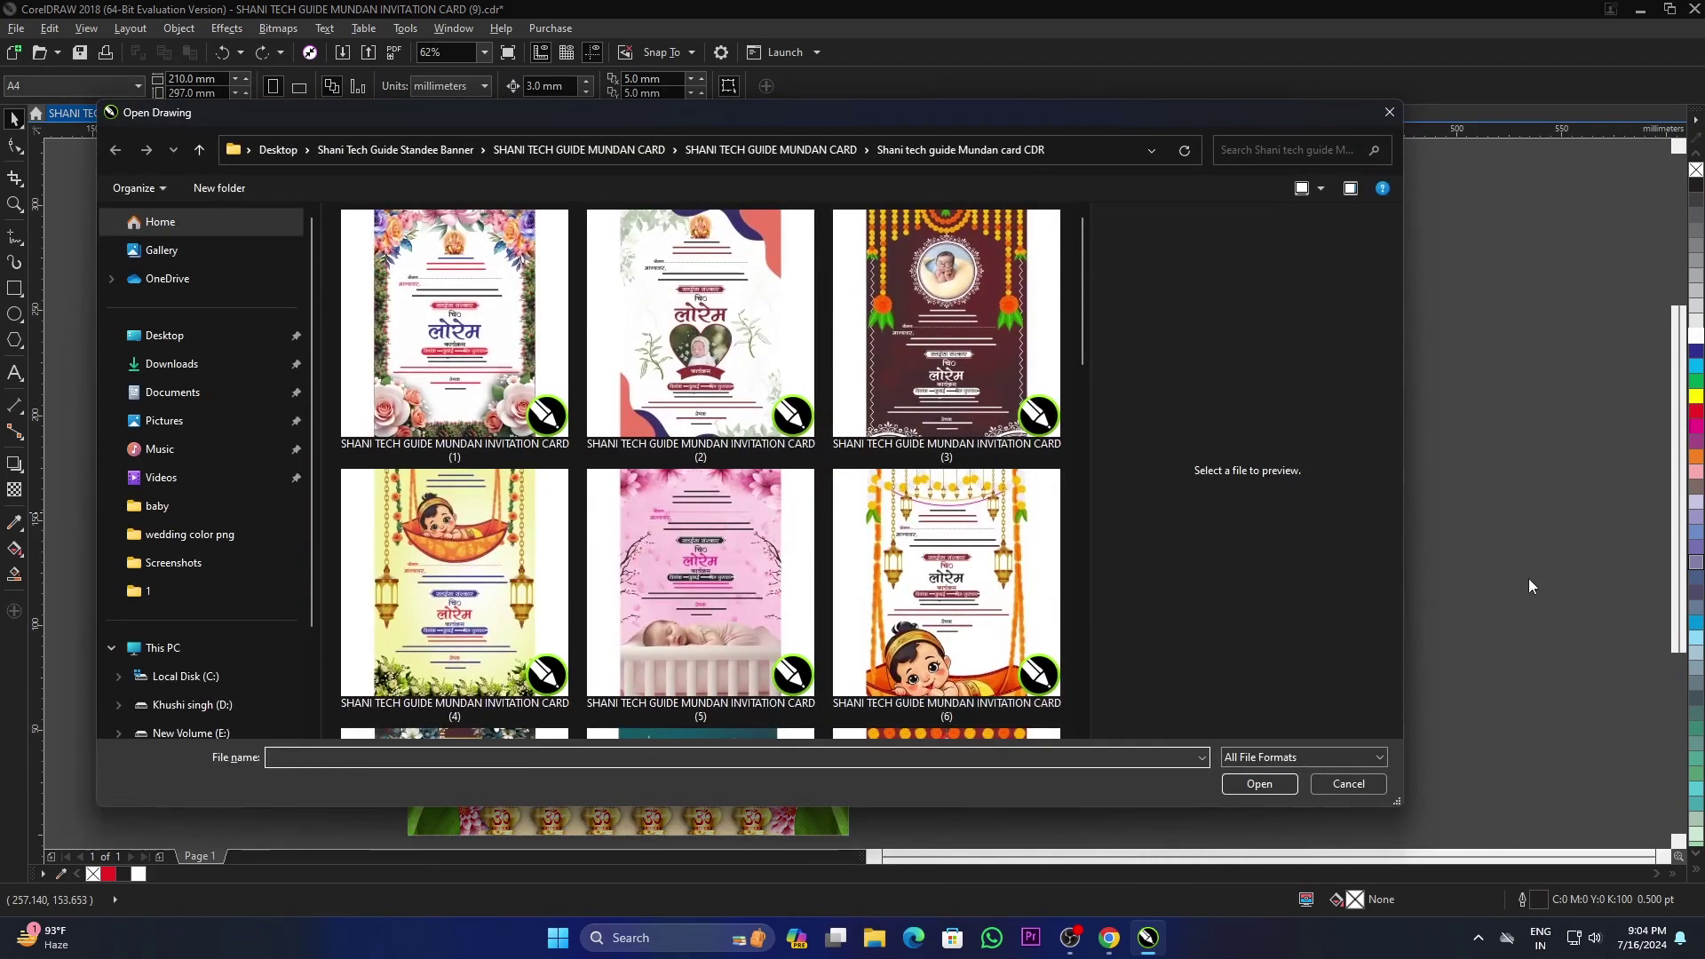
scroll(down, 3)
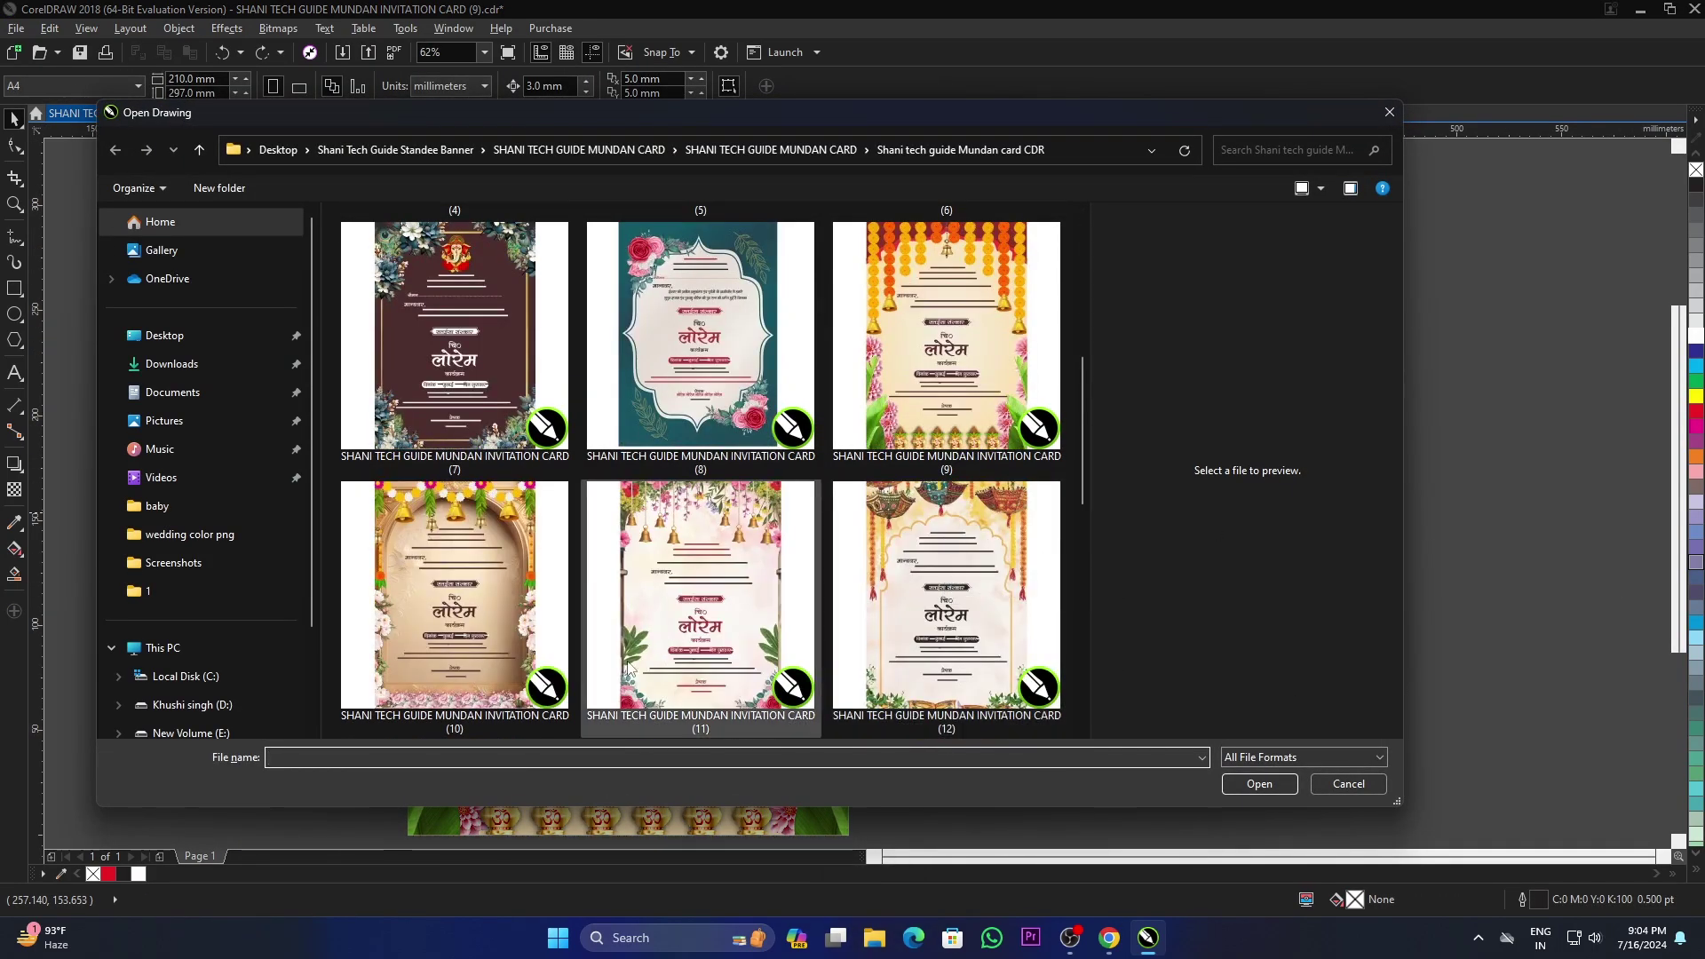
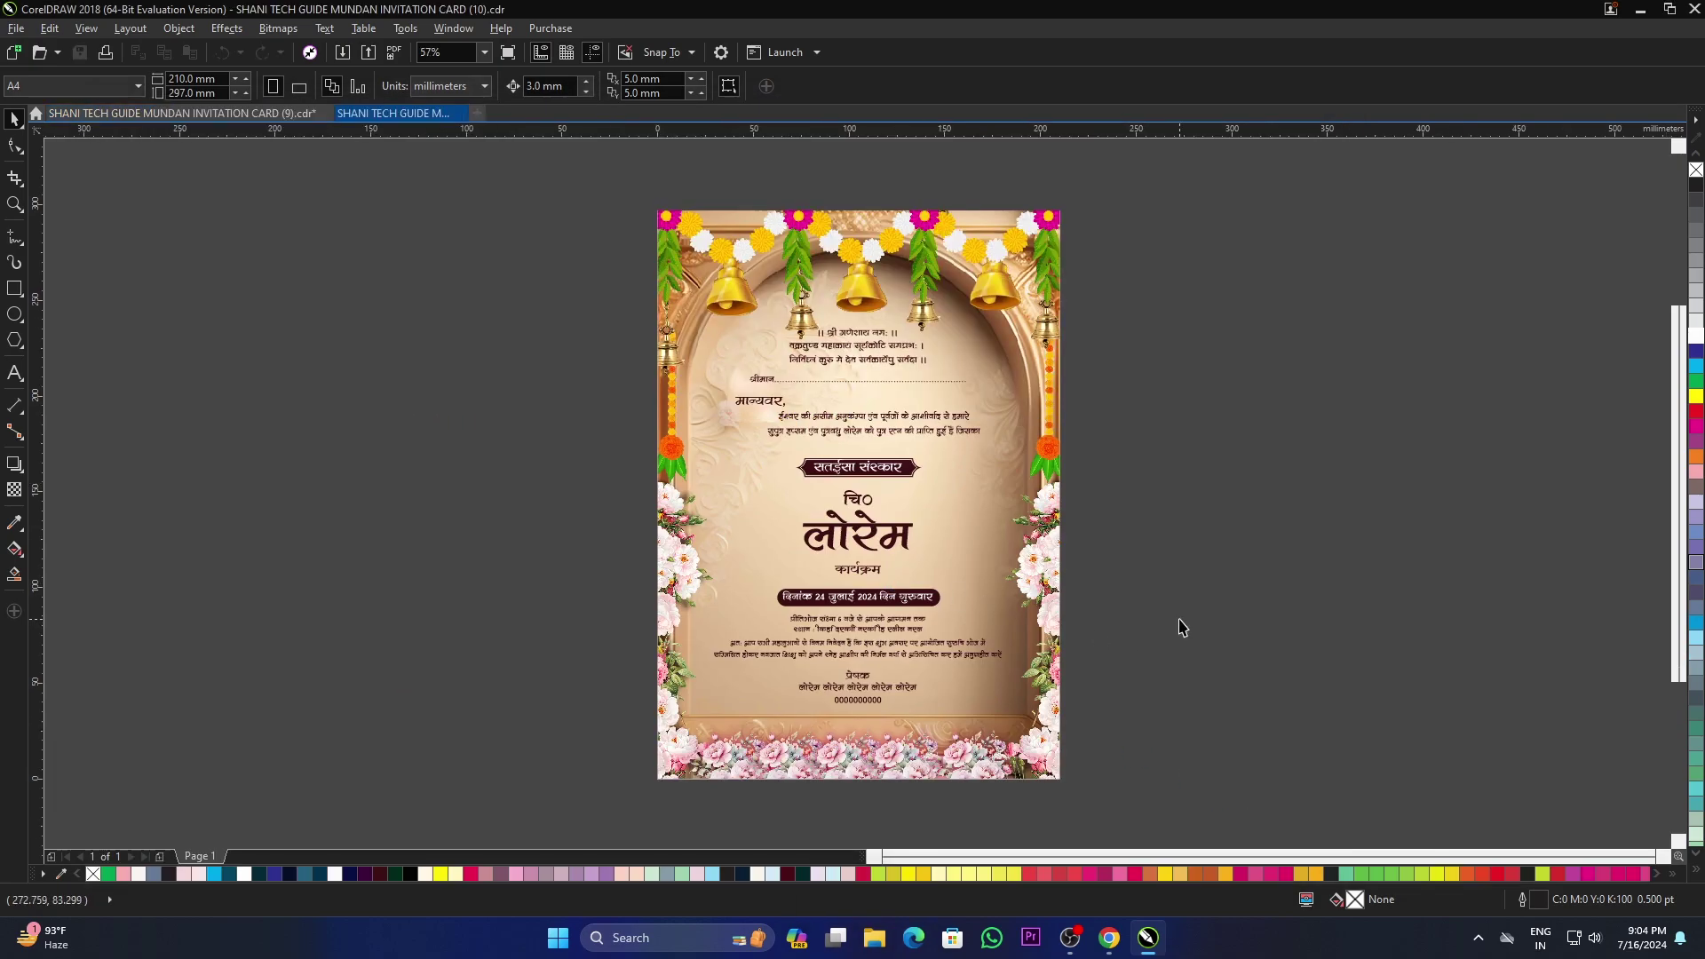
Step: Recolour card (10)'s blessing lines, bottom paragraph and banners magenta
key(F4)
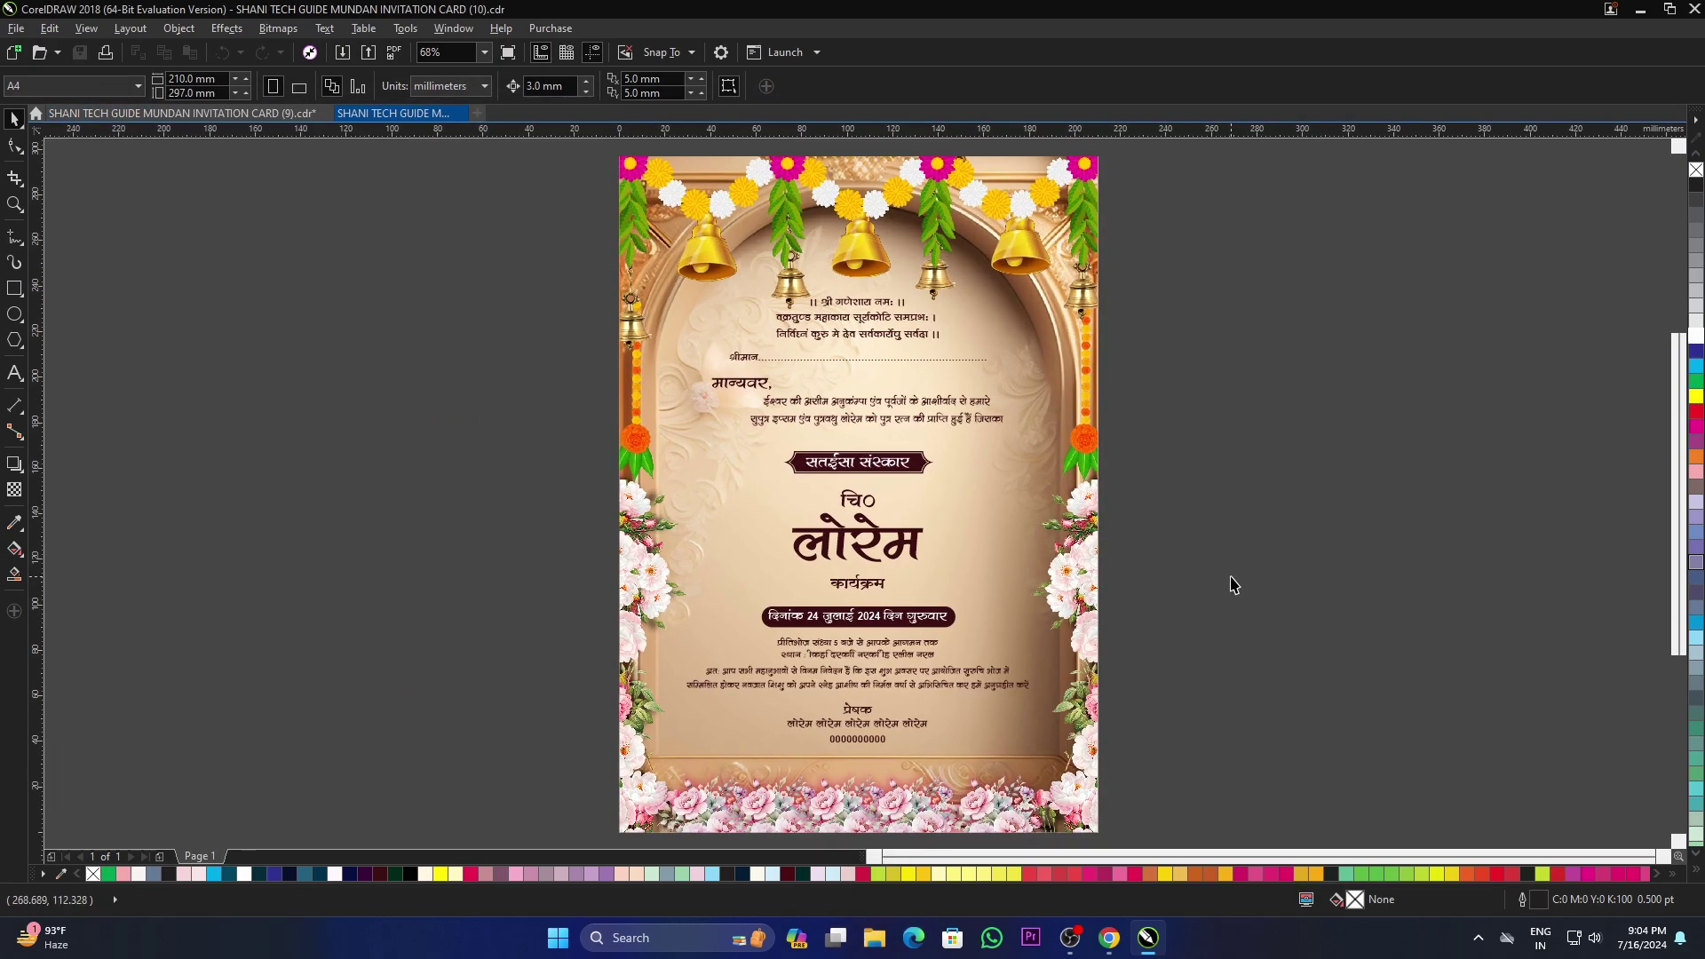
key(F9)
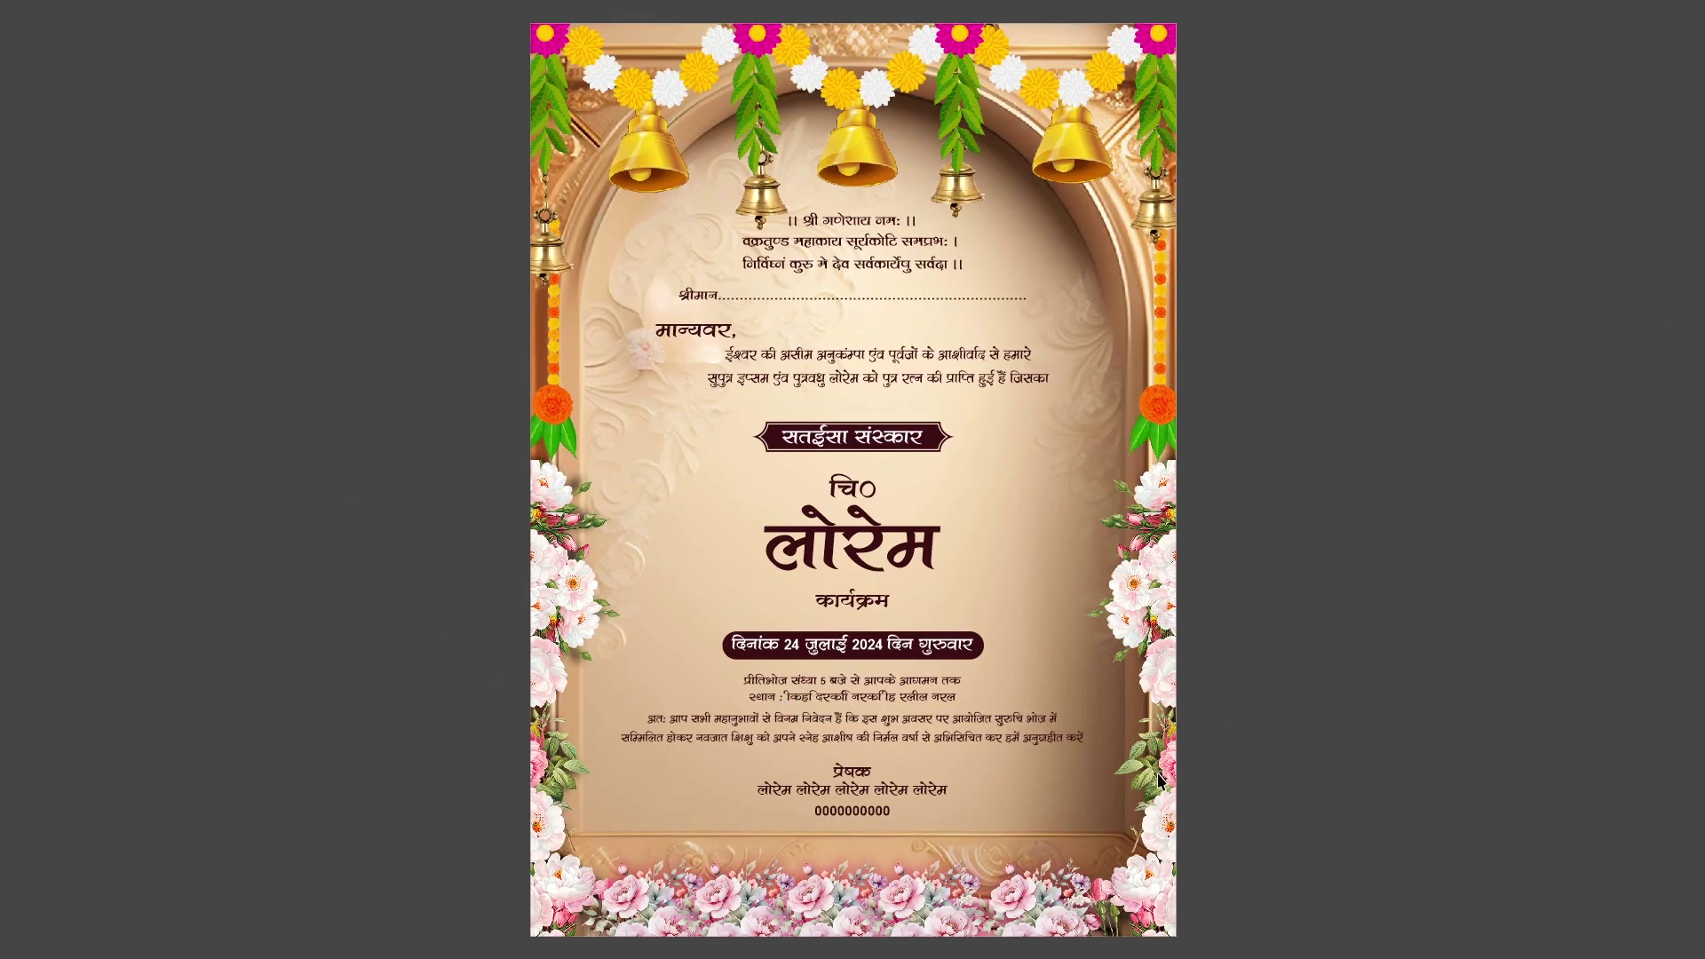
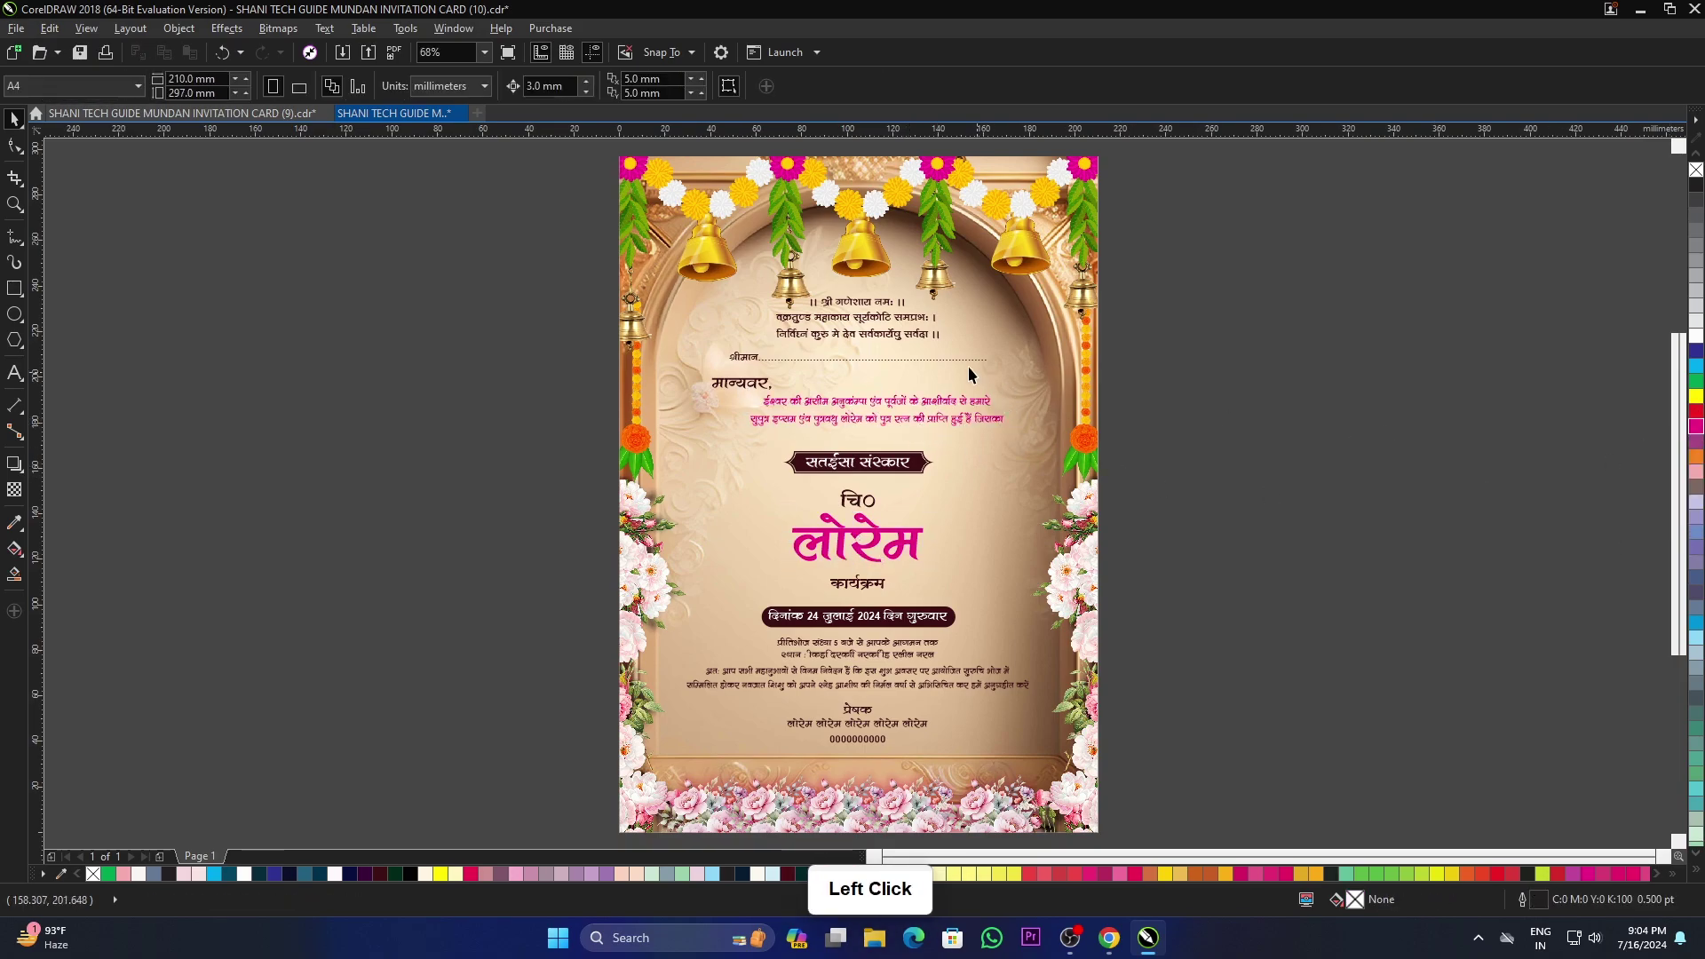
click(906, 323)
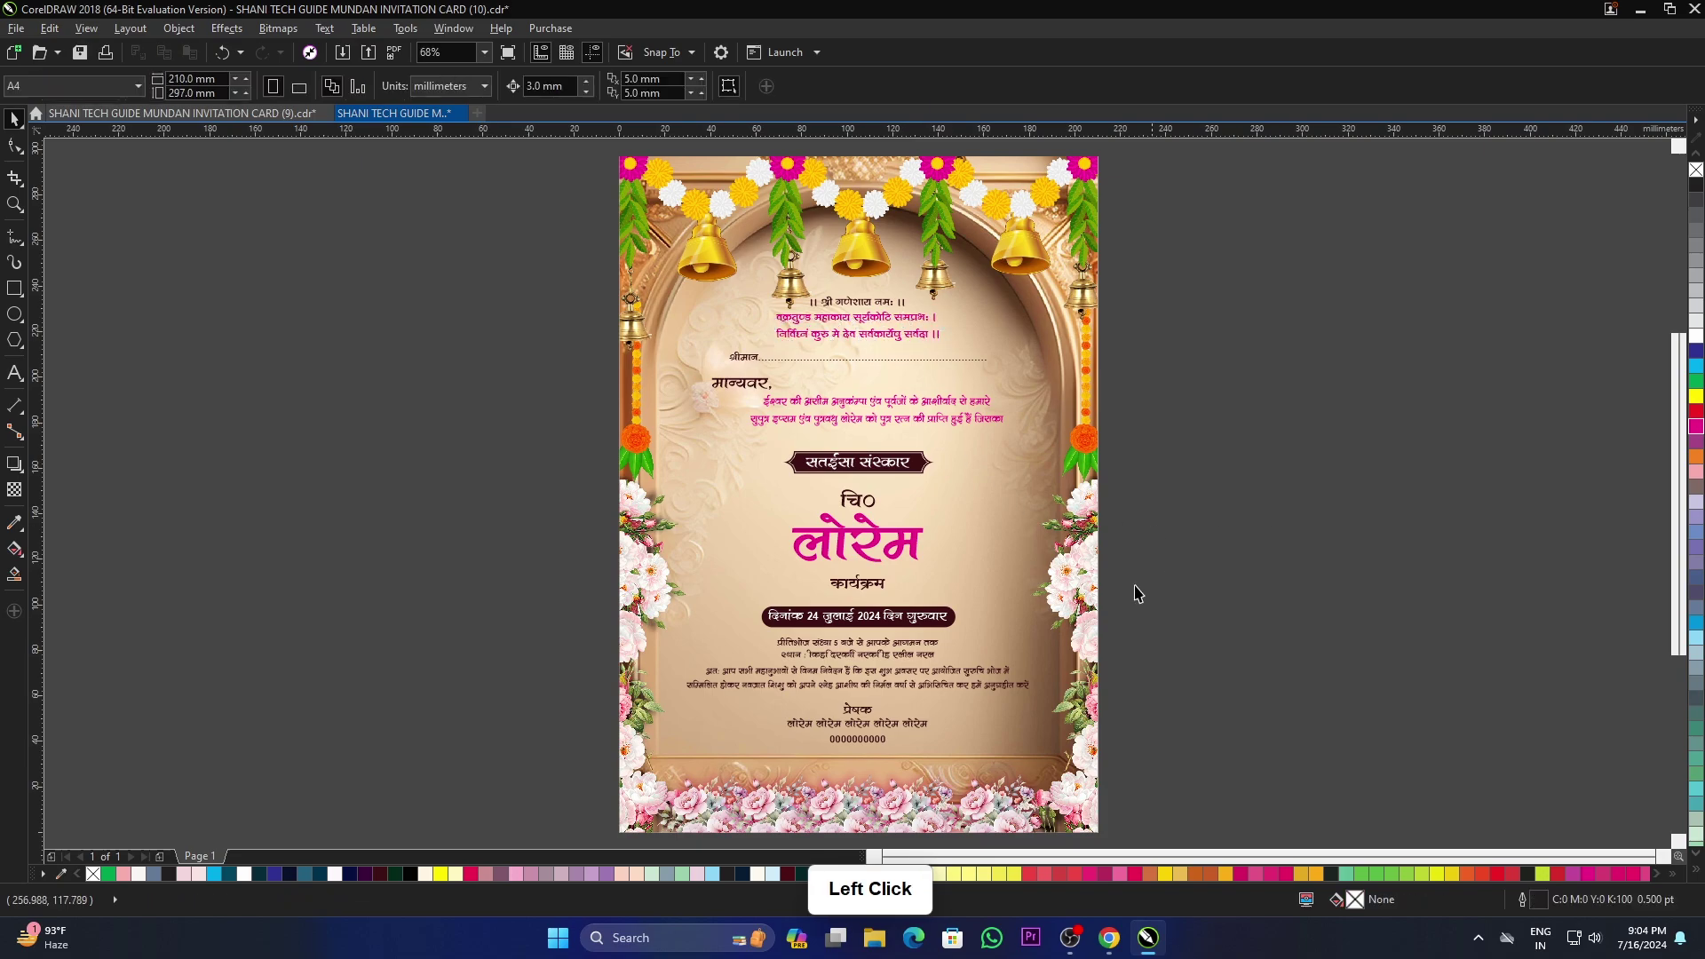
click(905, 682)
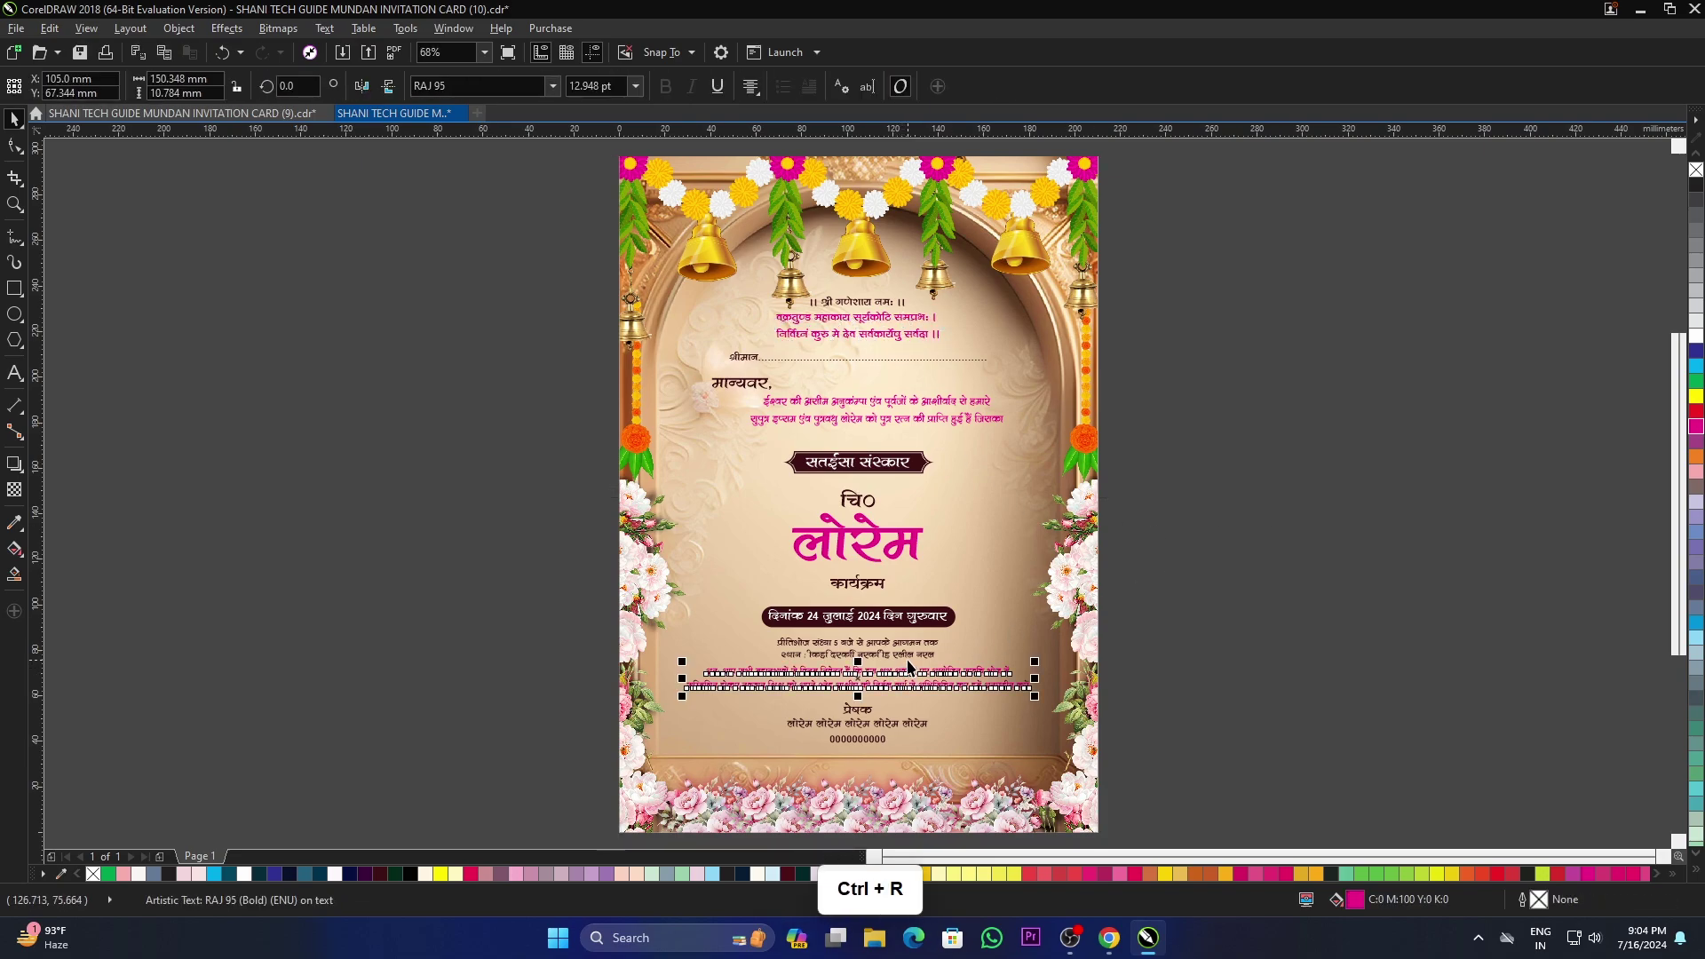
click(1010, 597)
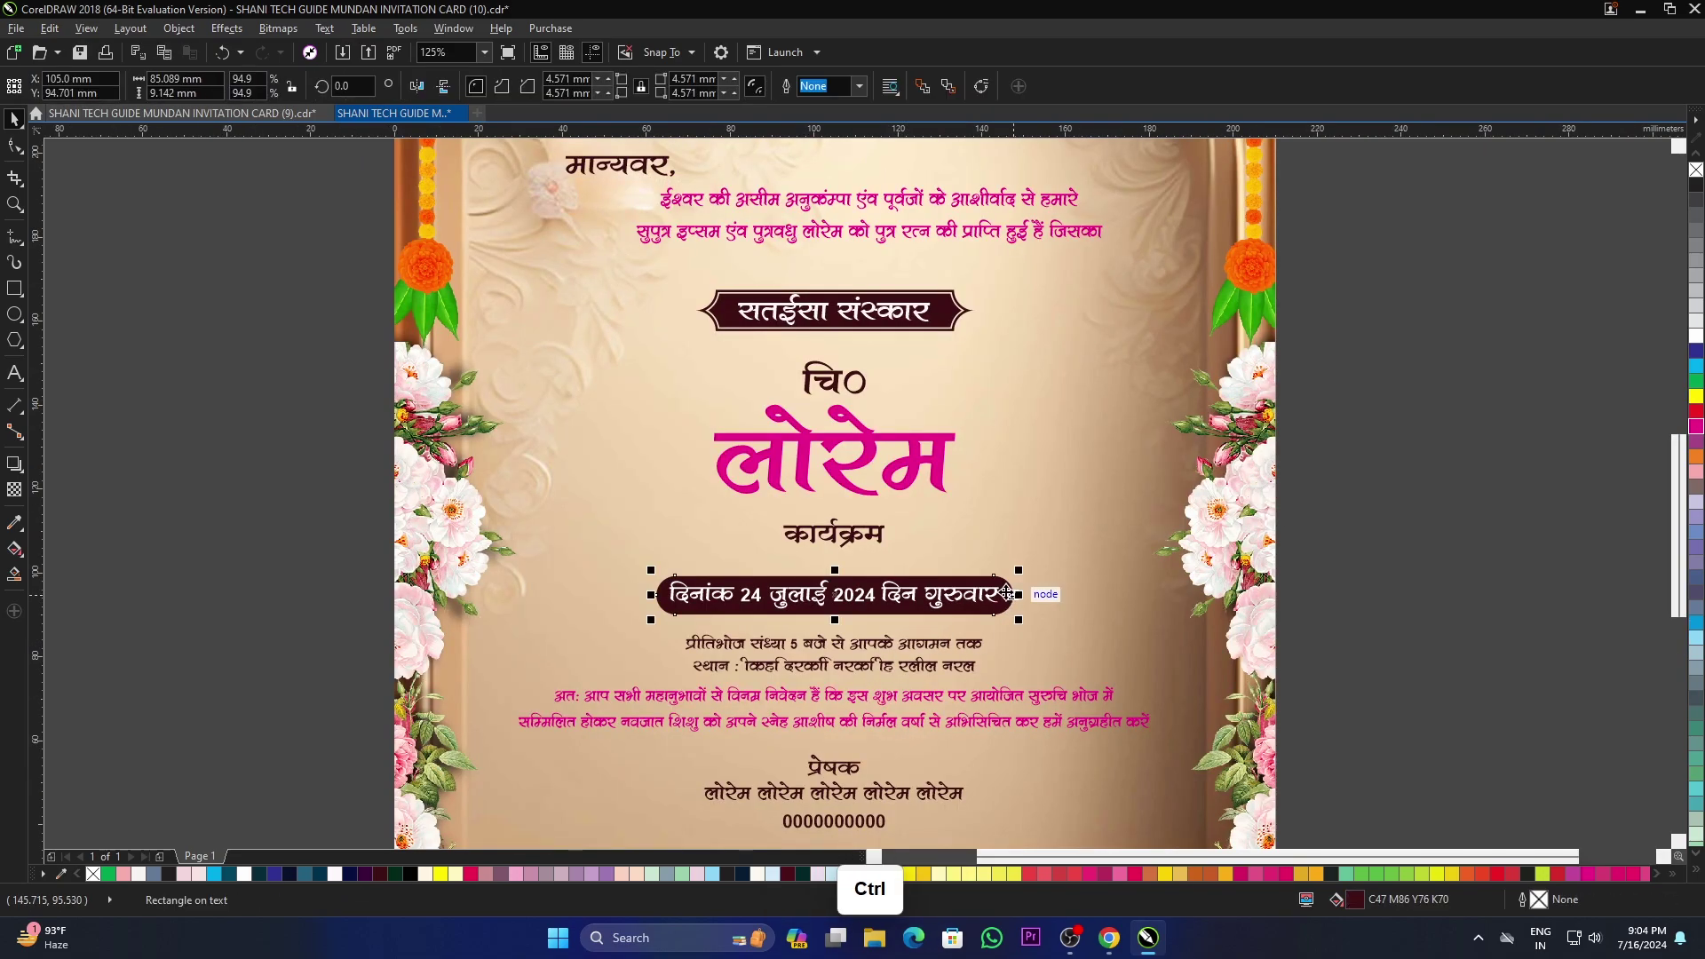
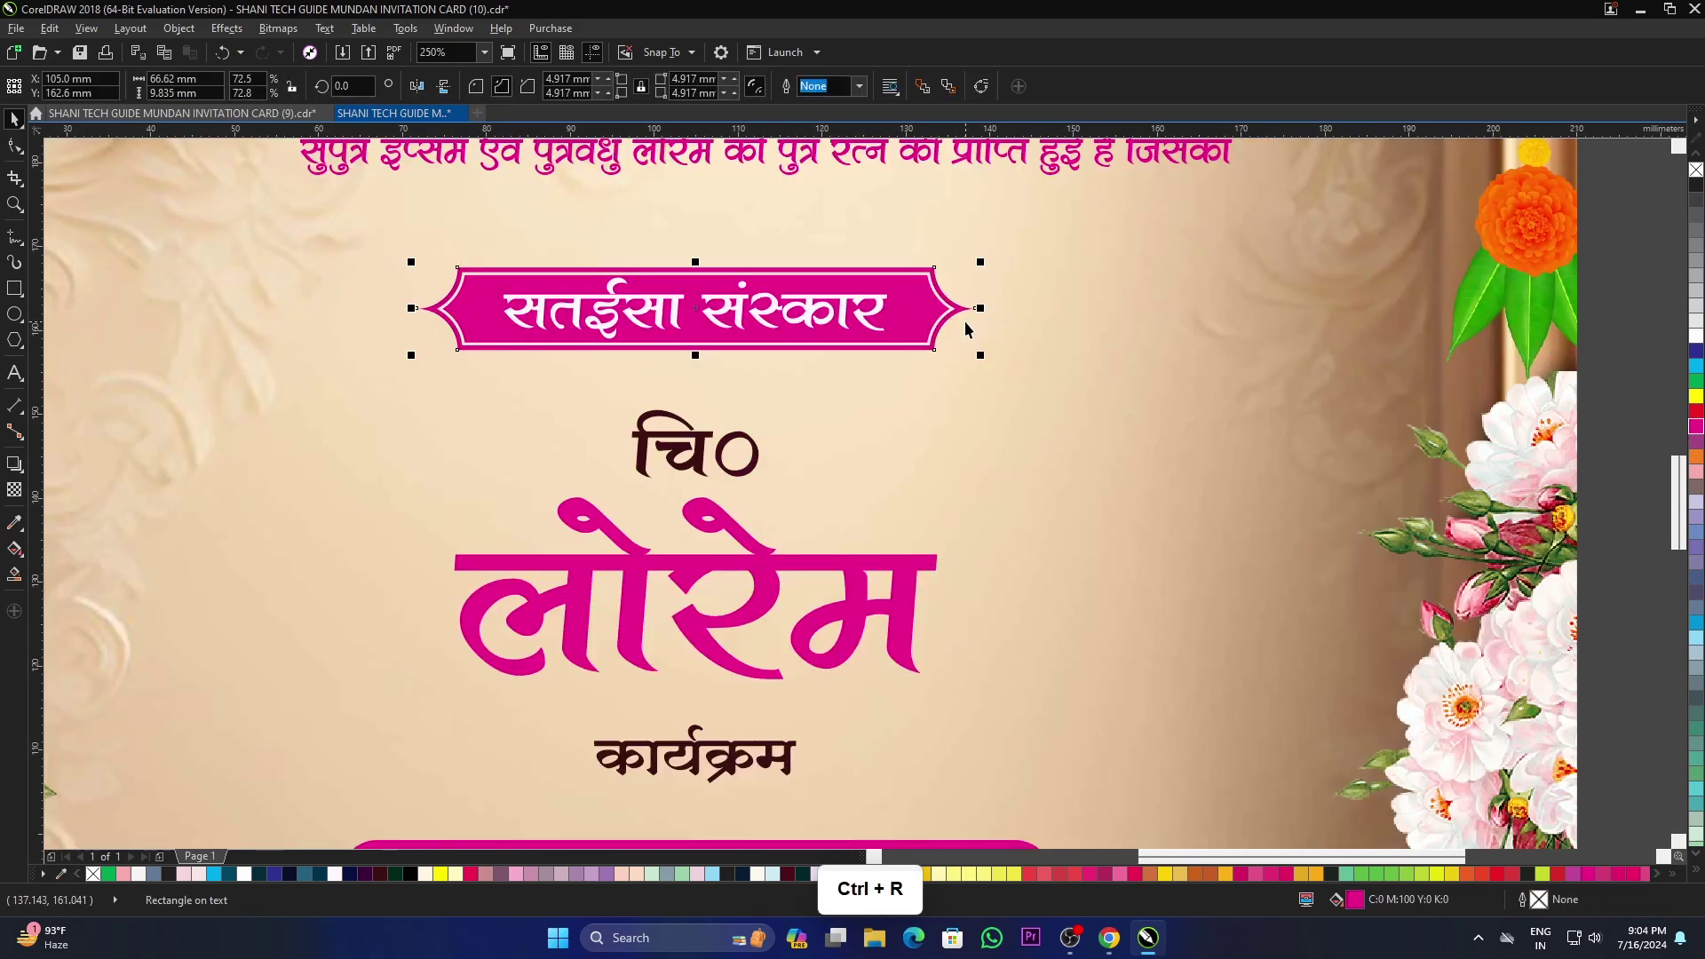
Step: Browse the Open Drawing list toward MUNDAN INVITATION CARD (15)
scroll(down, 3)
scroll(up, 3)
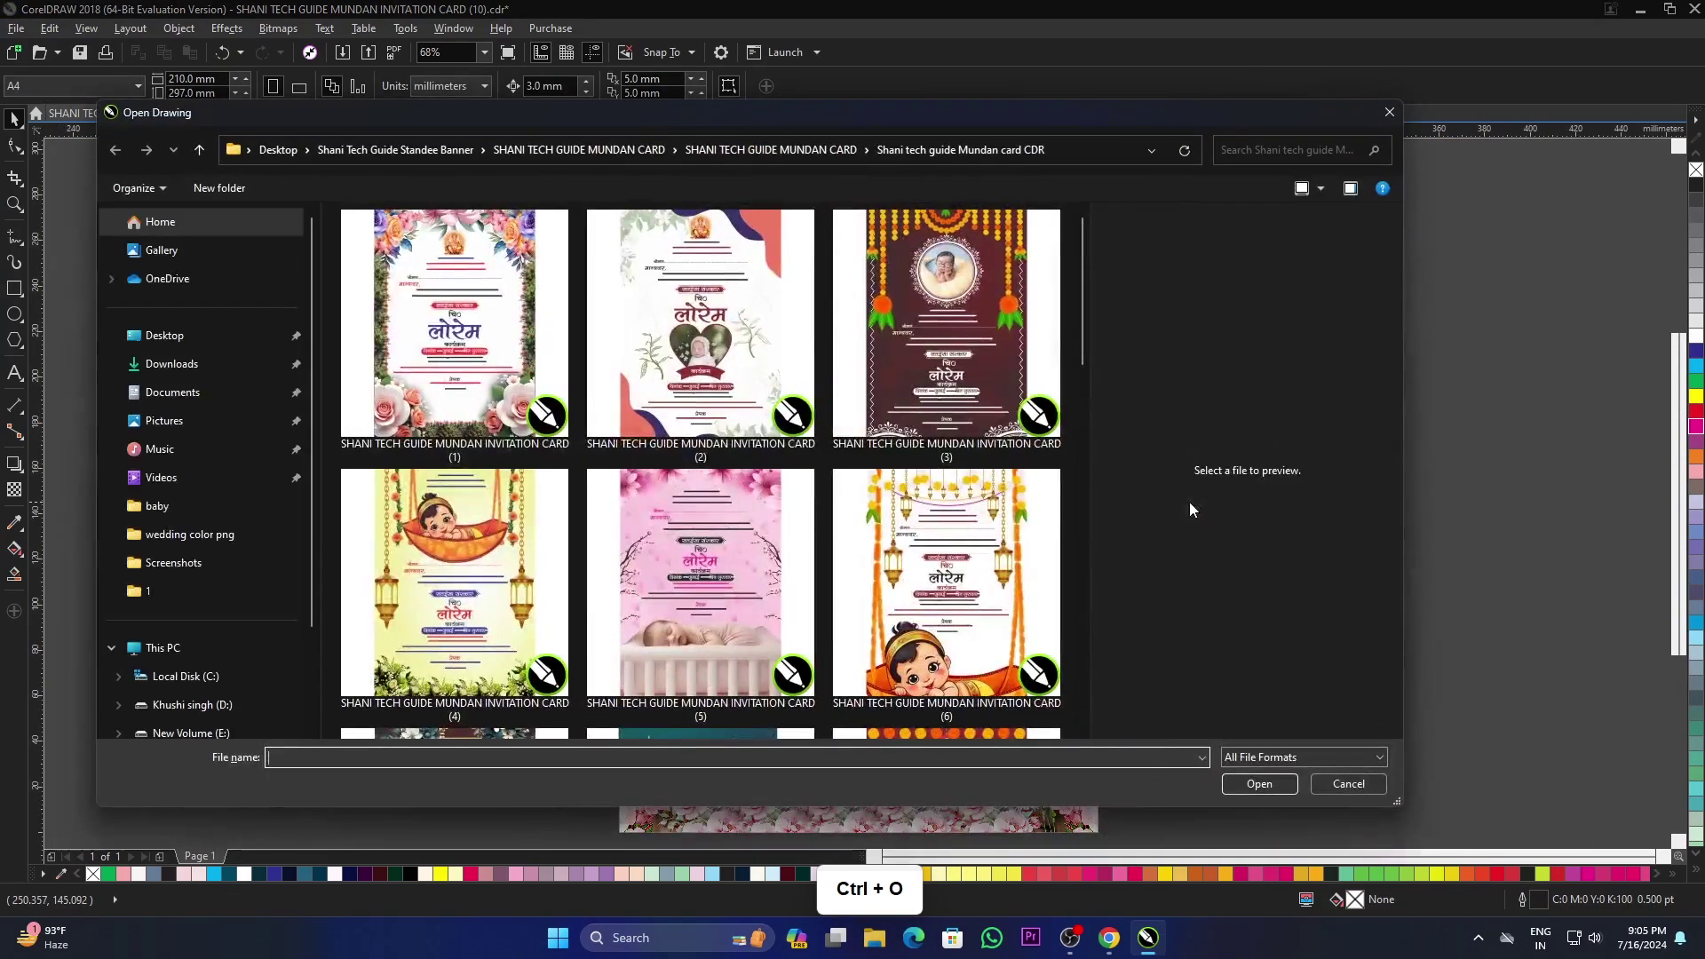
scroll(down, 3)
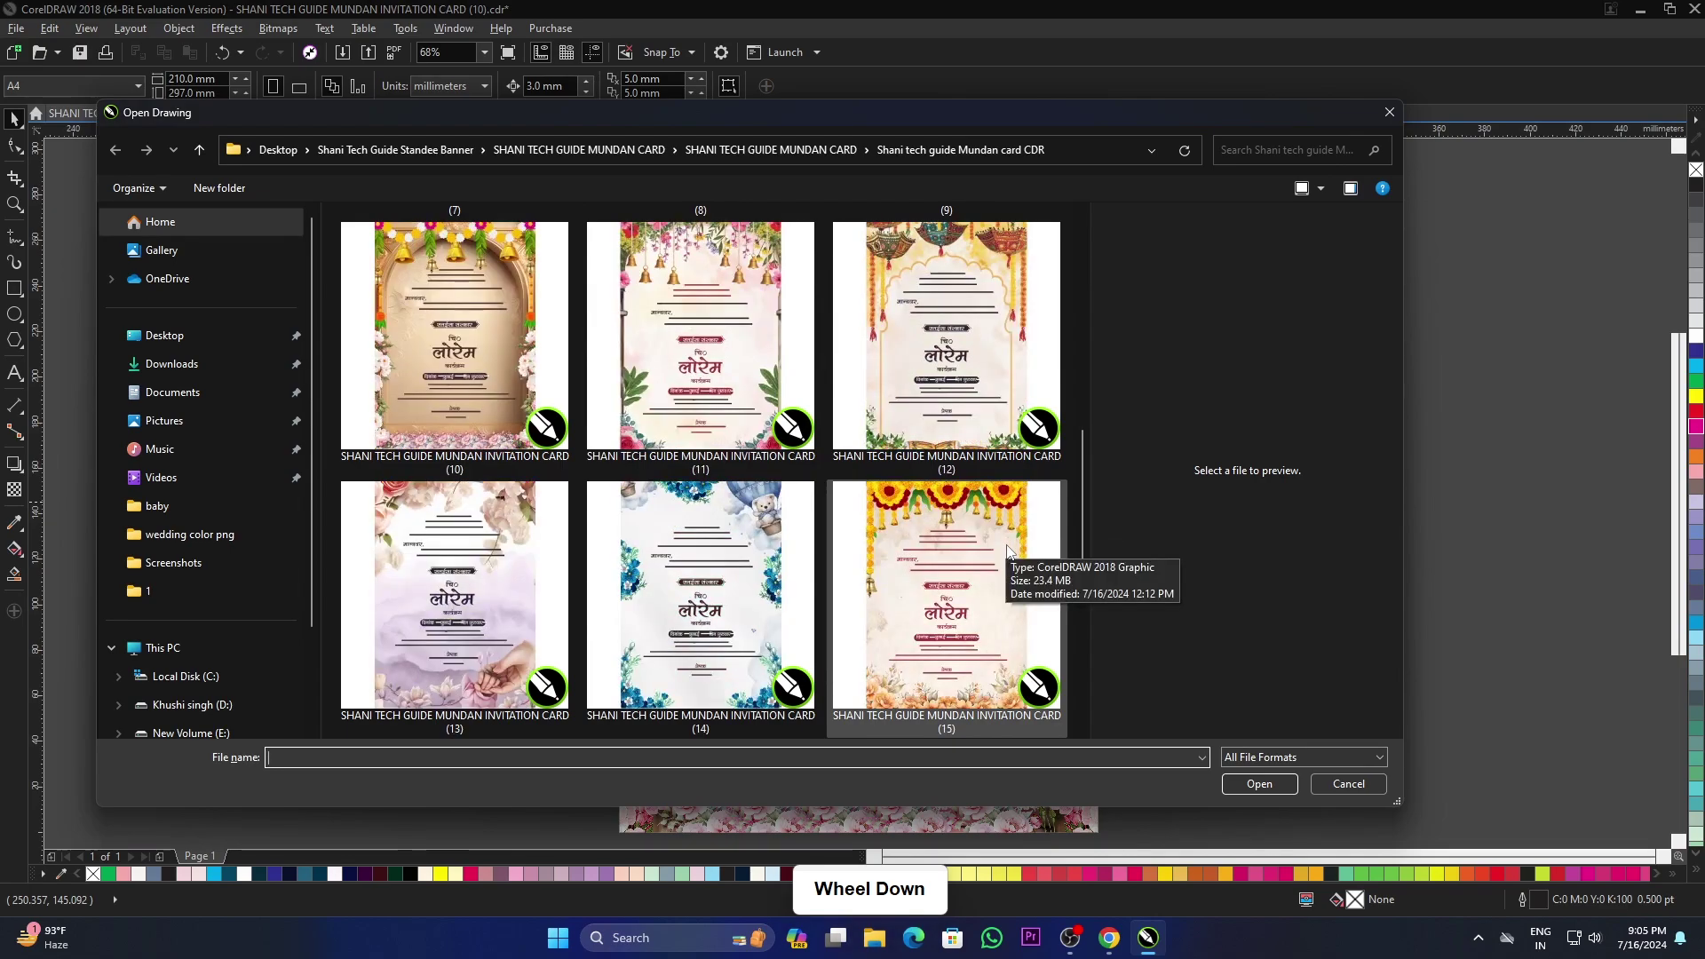
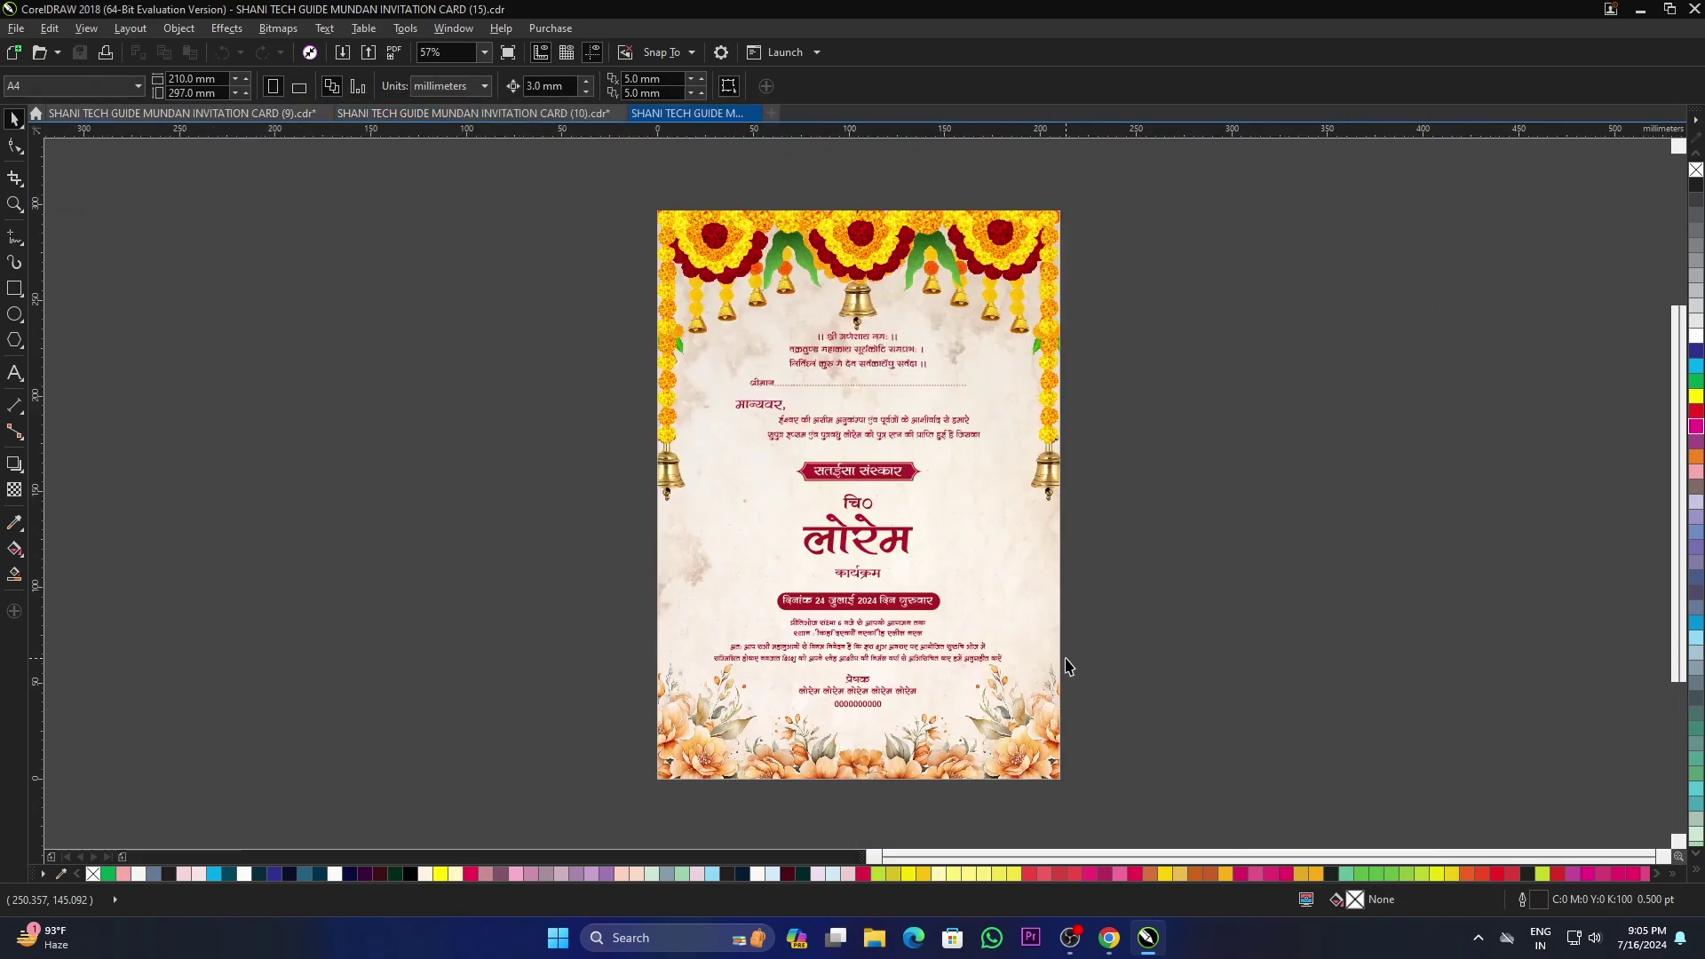
Step: View card (15) enlarged and full screen before choosing card (11) to open
click(1050, 598)
click(1170, 598)
key(F4)
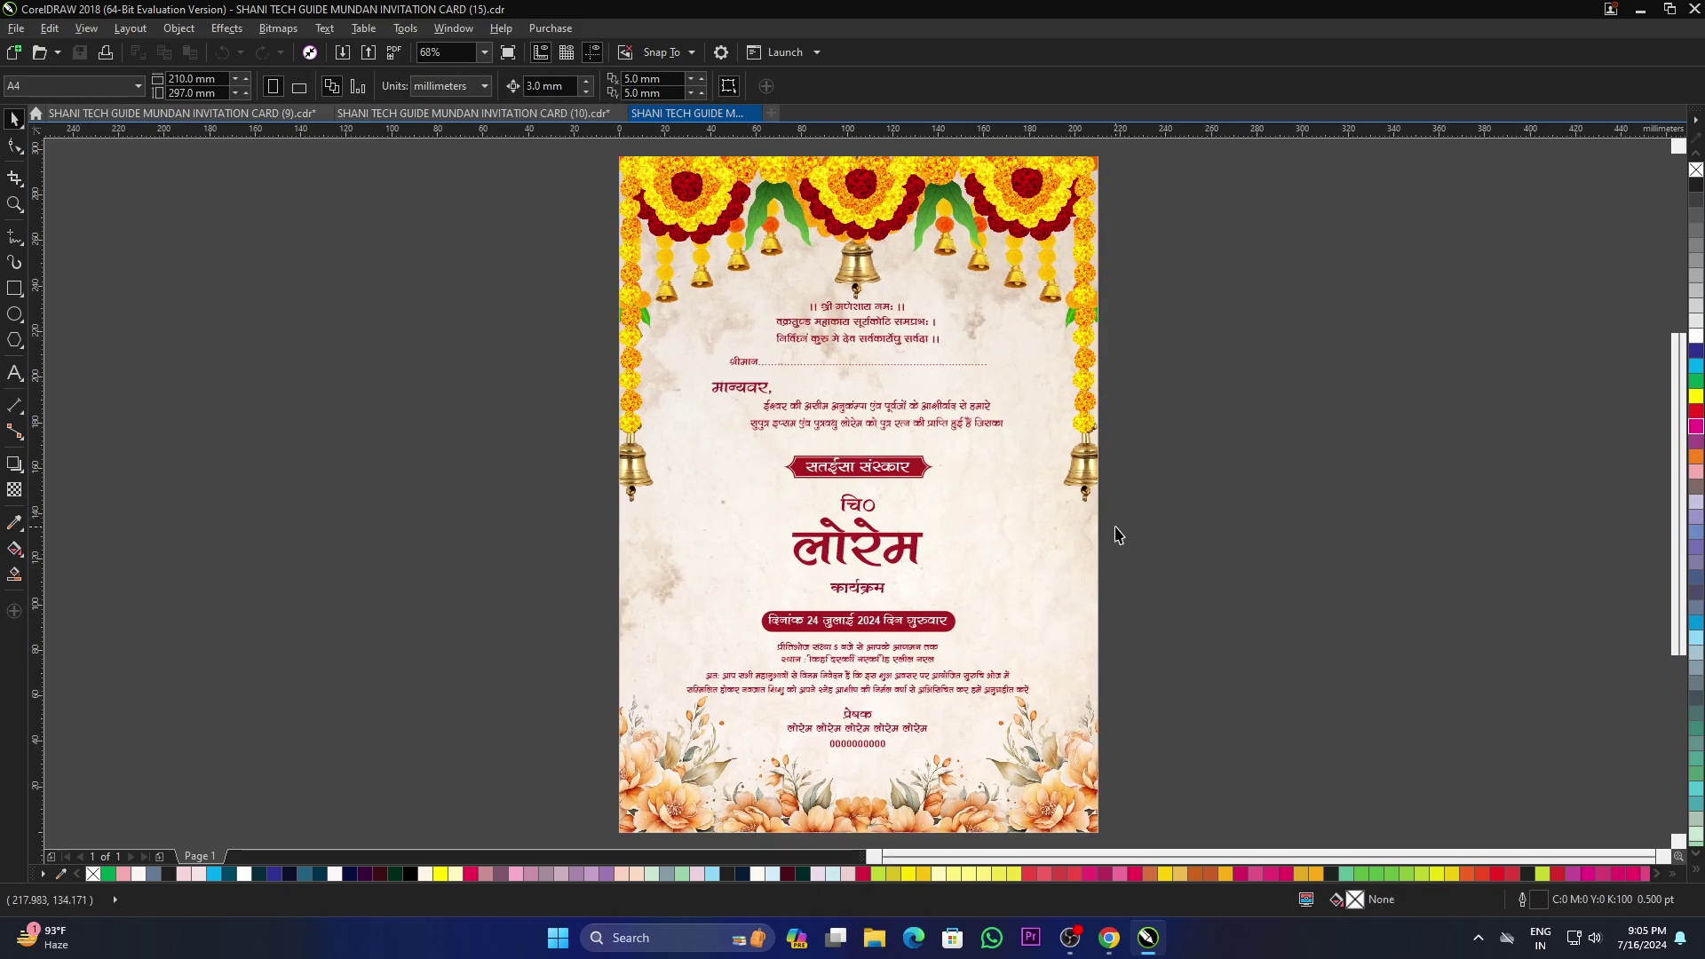
key(F9)
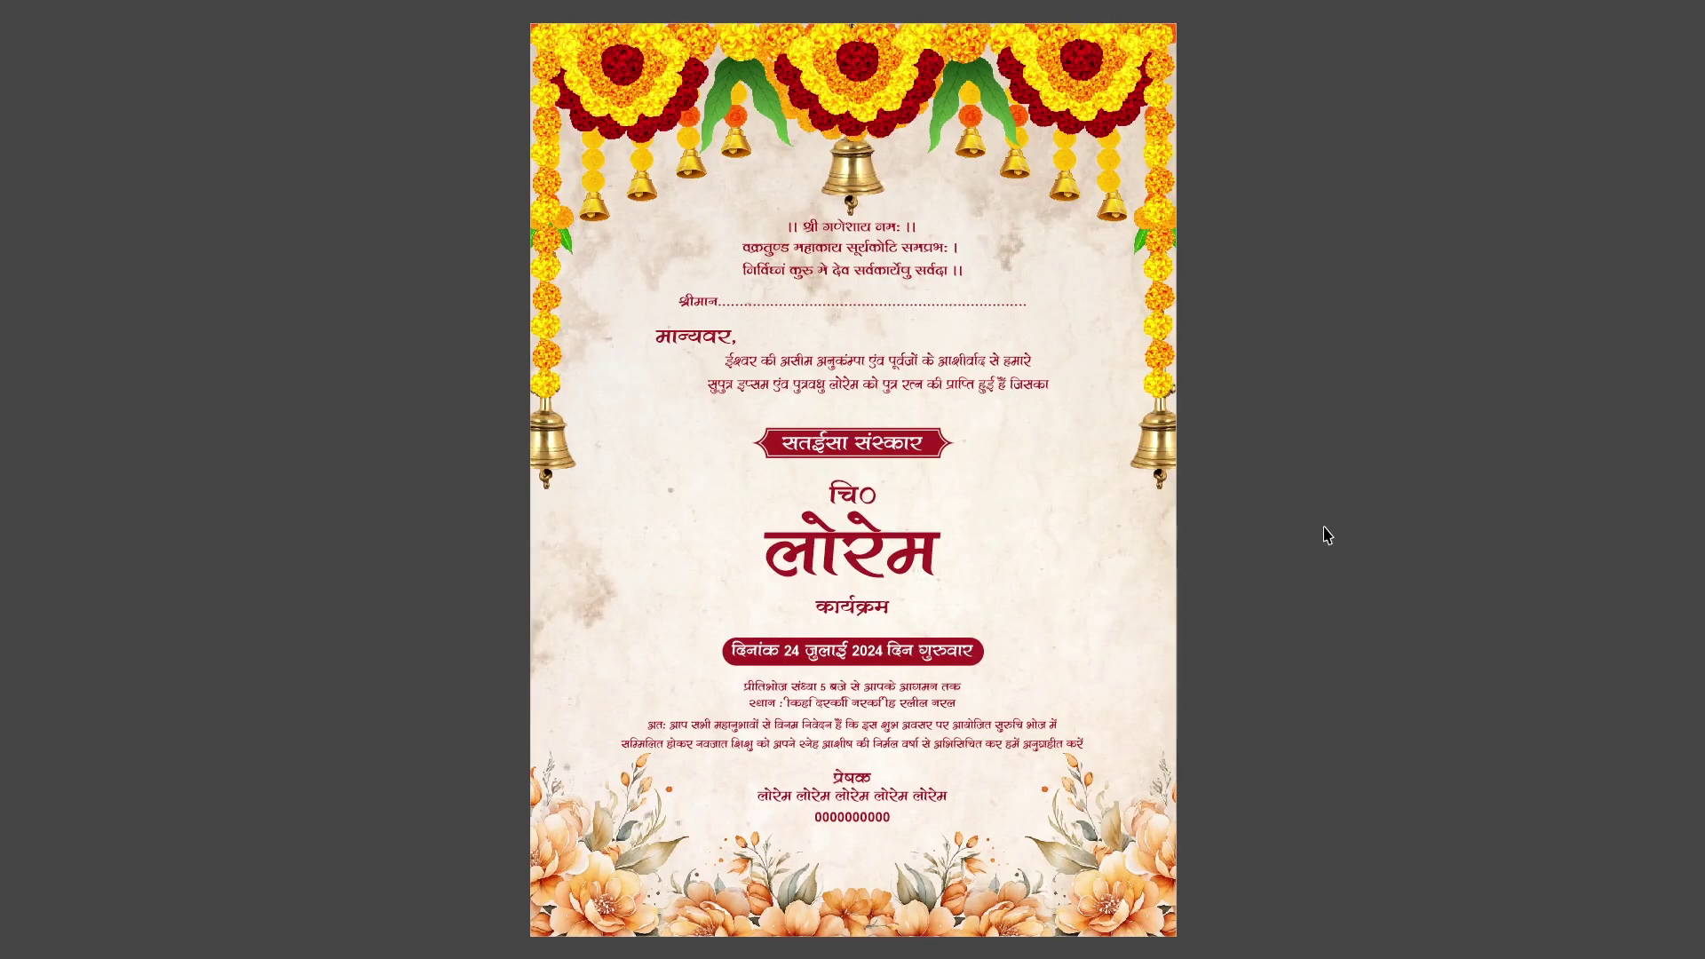
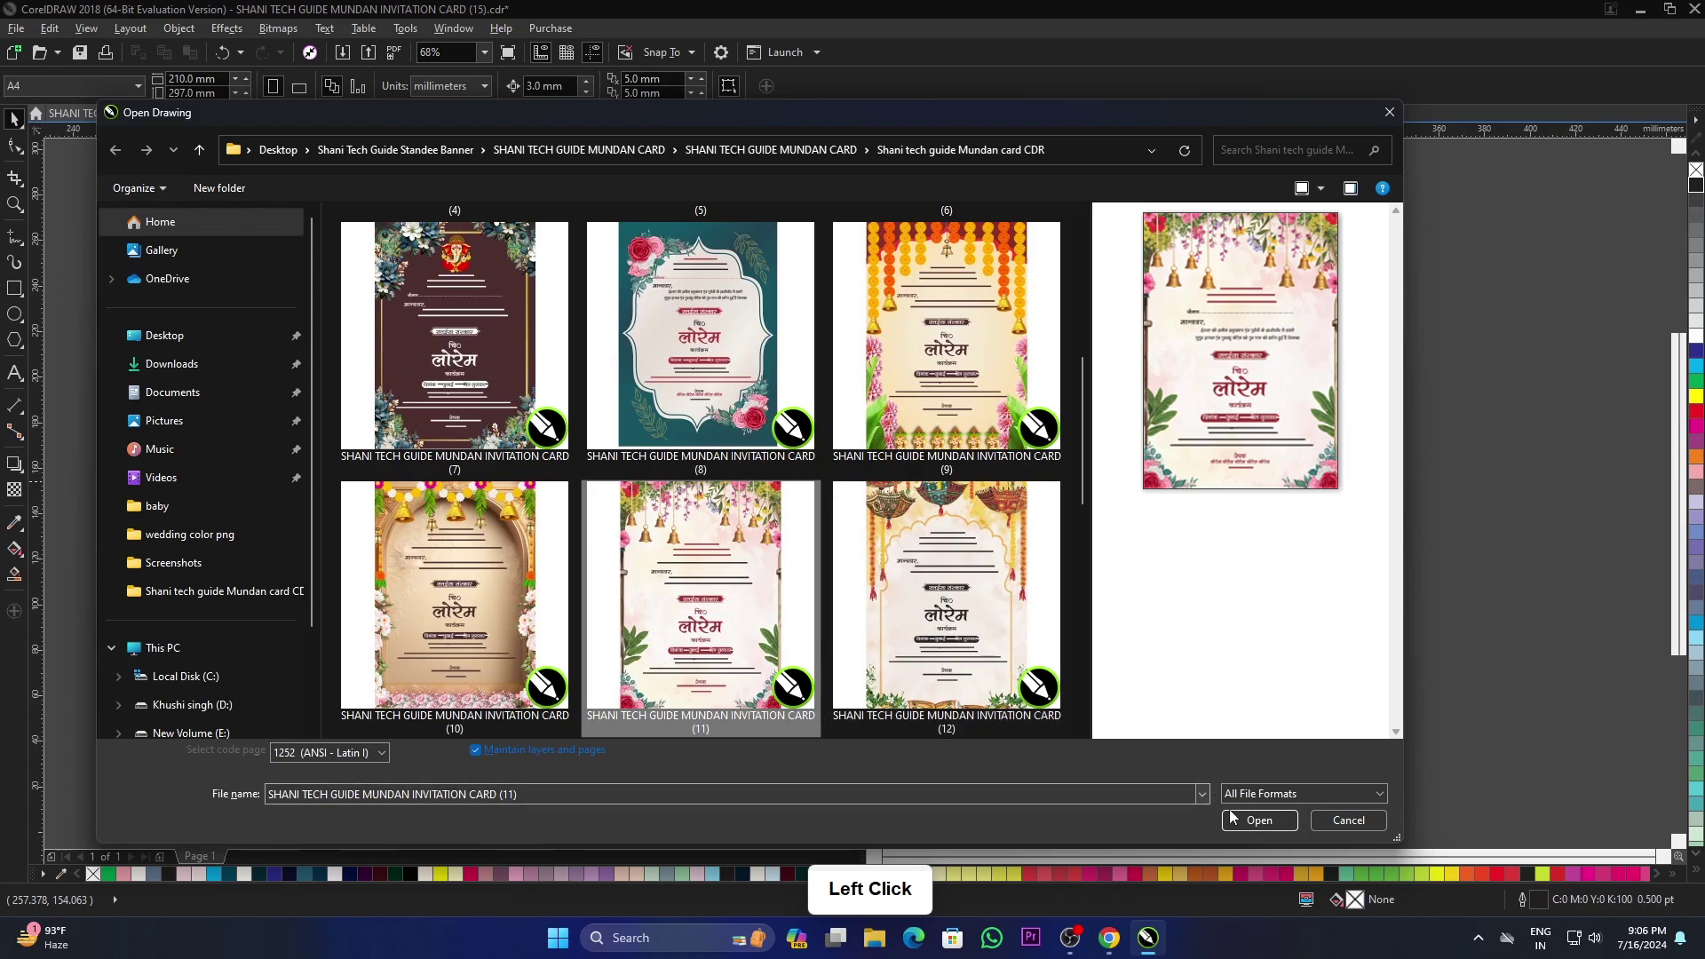
Step: Load card (11), then card (1), each enlarged in its own tab
click(1280, 833)
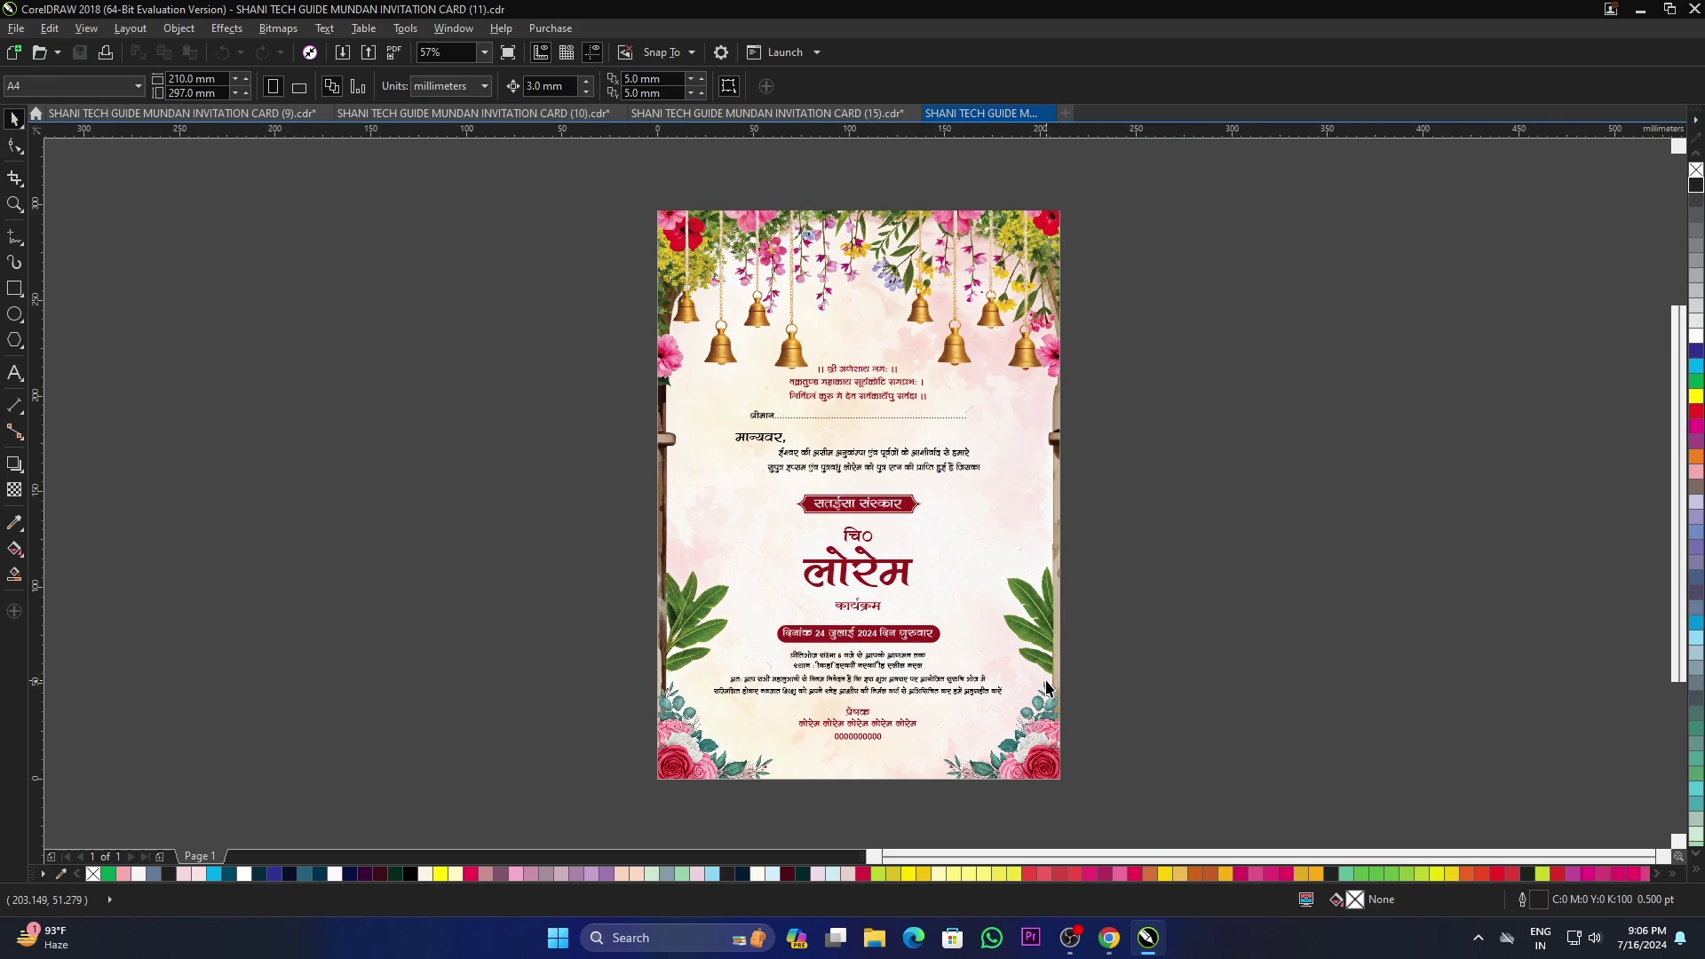
key(F4)
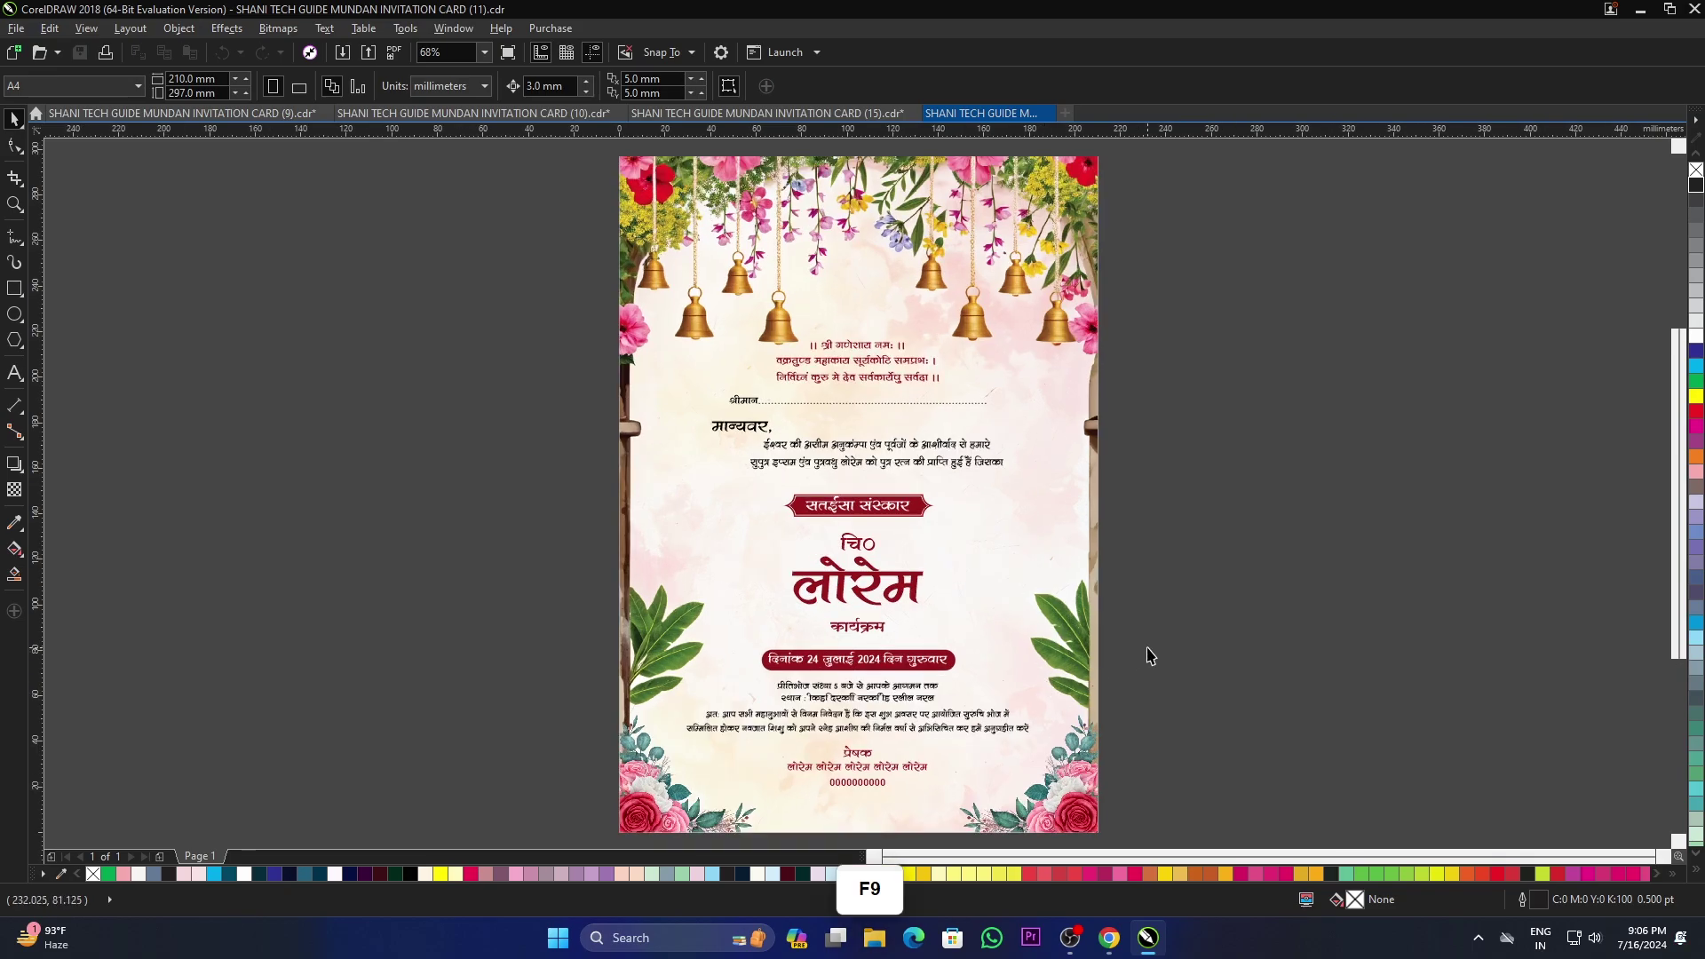
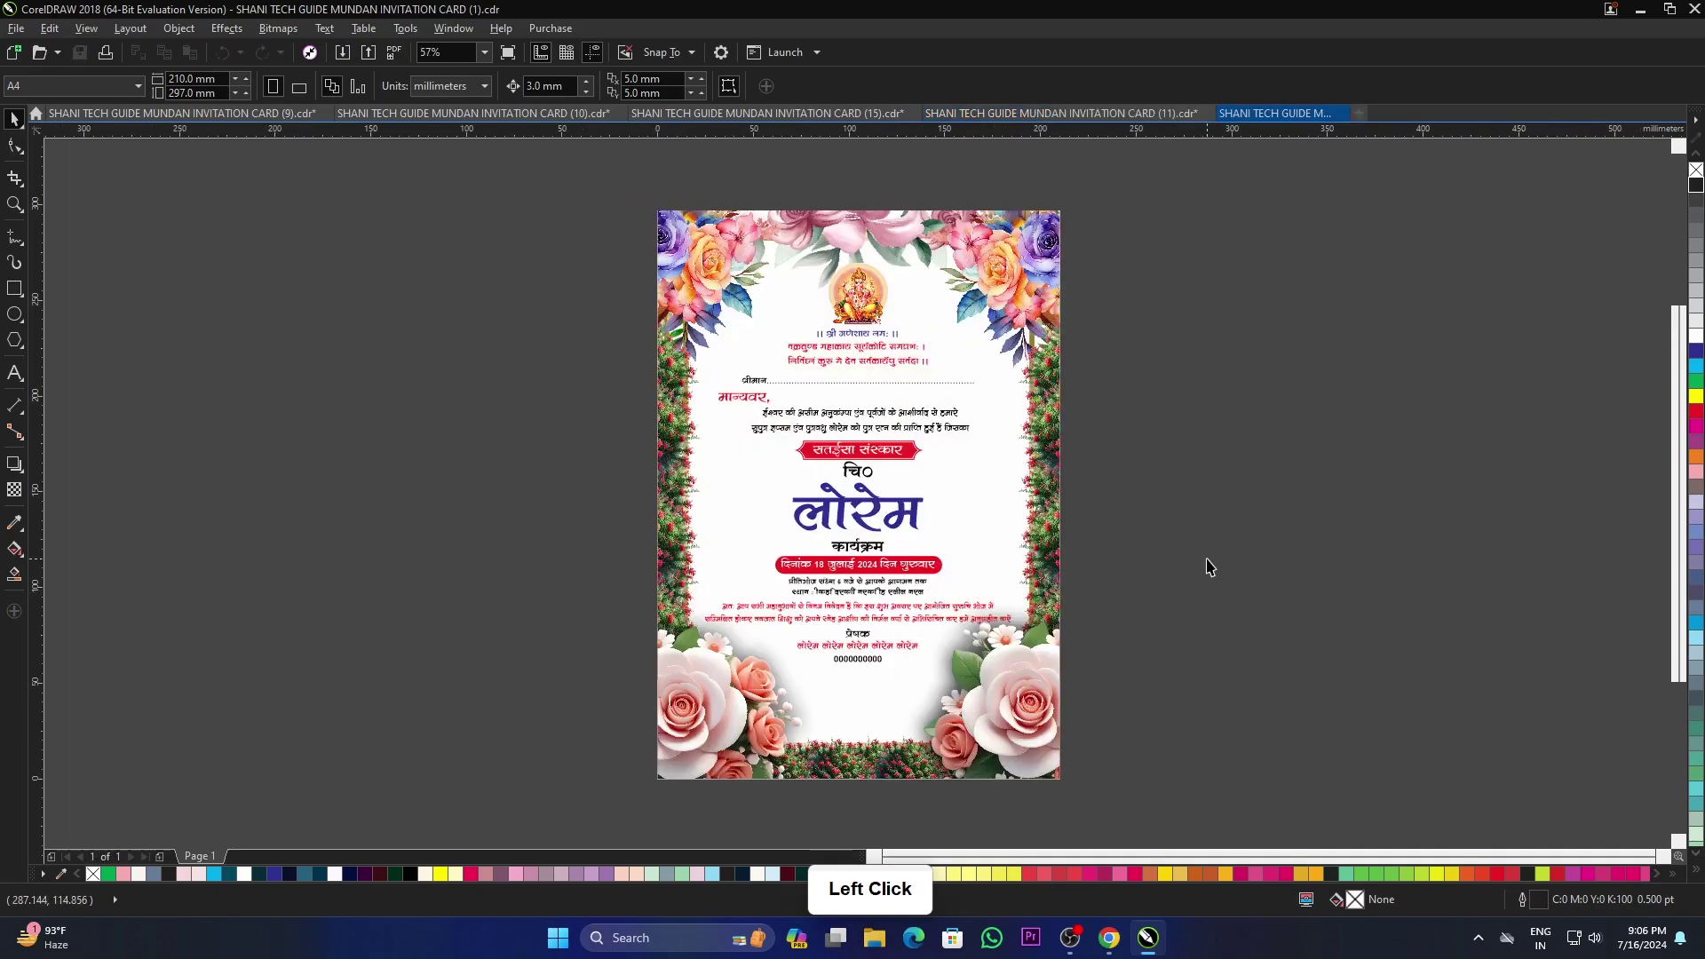
key(F4)
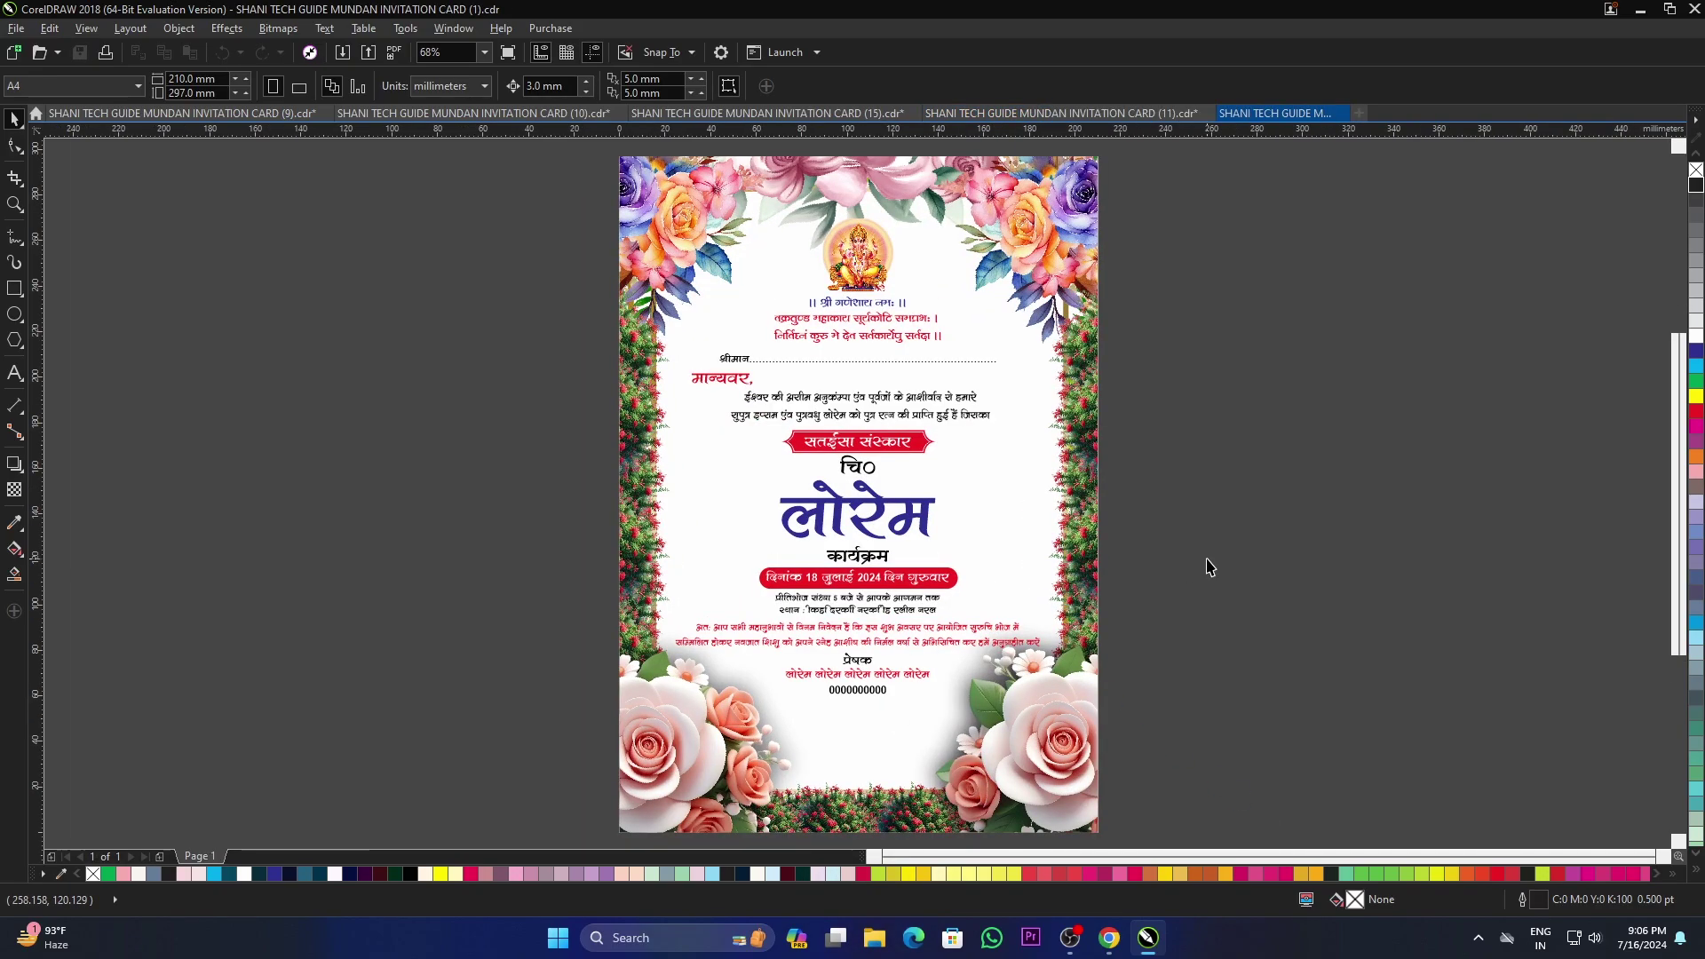
Step: Show card (3) enlarged and select its maroon background PowerClip rectangle
key(F9)
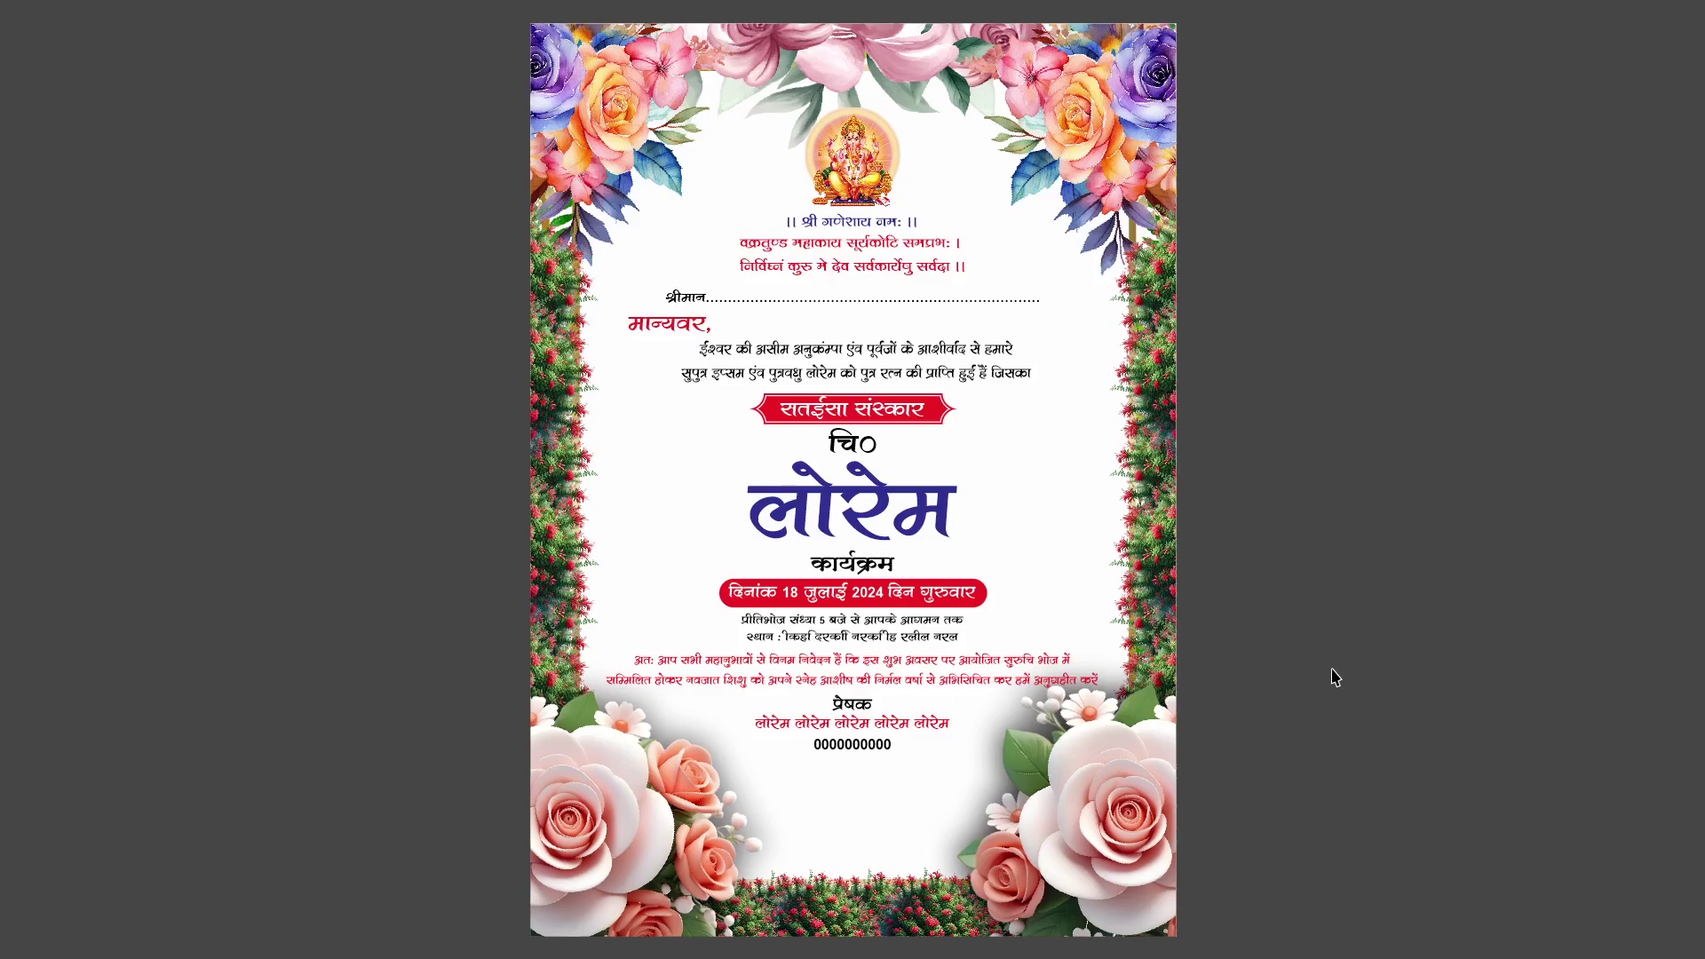
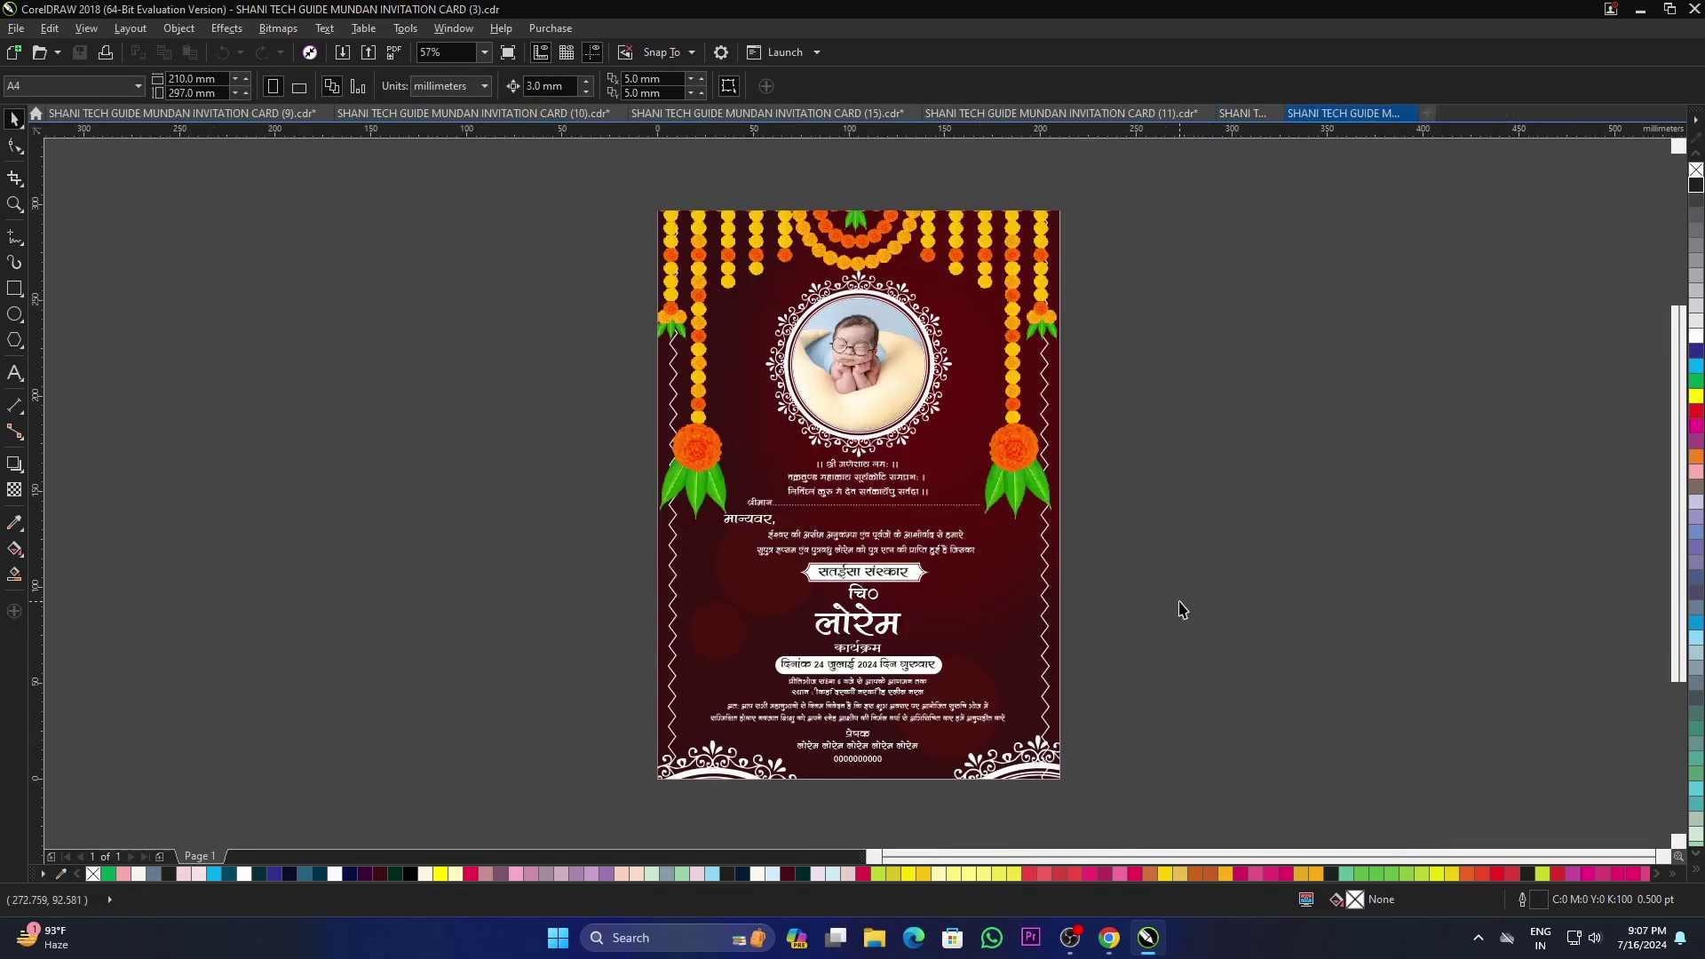
key(F4)
click(1212, 586)
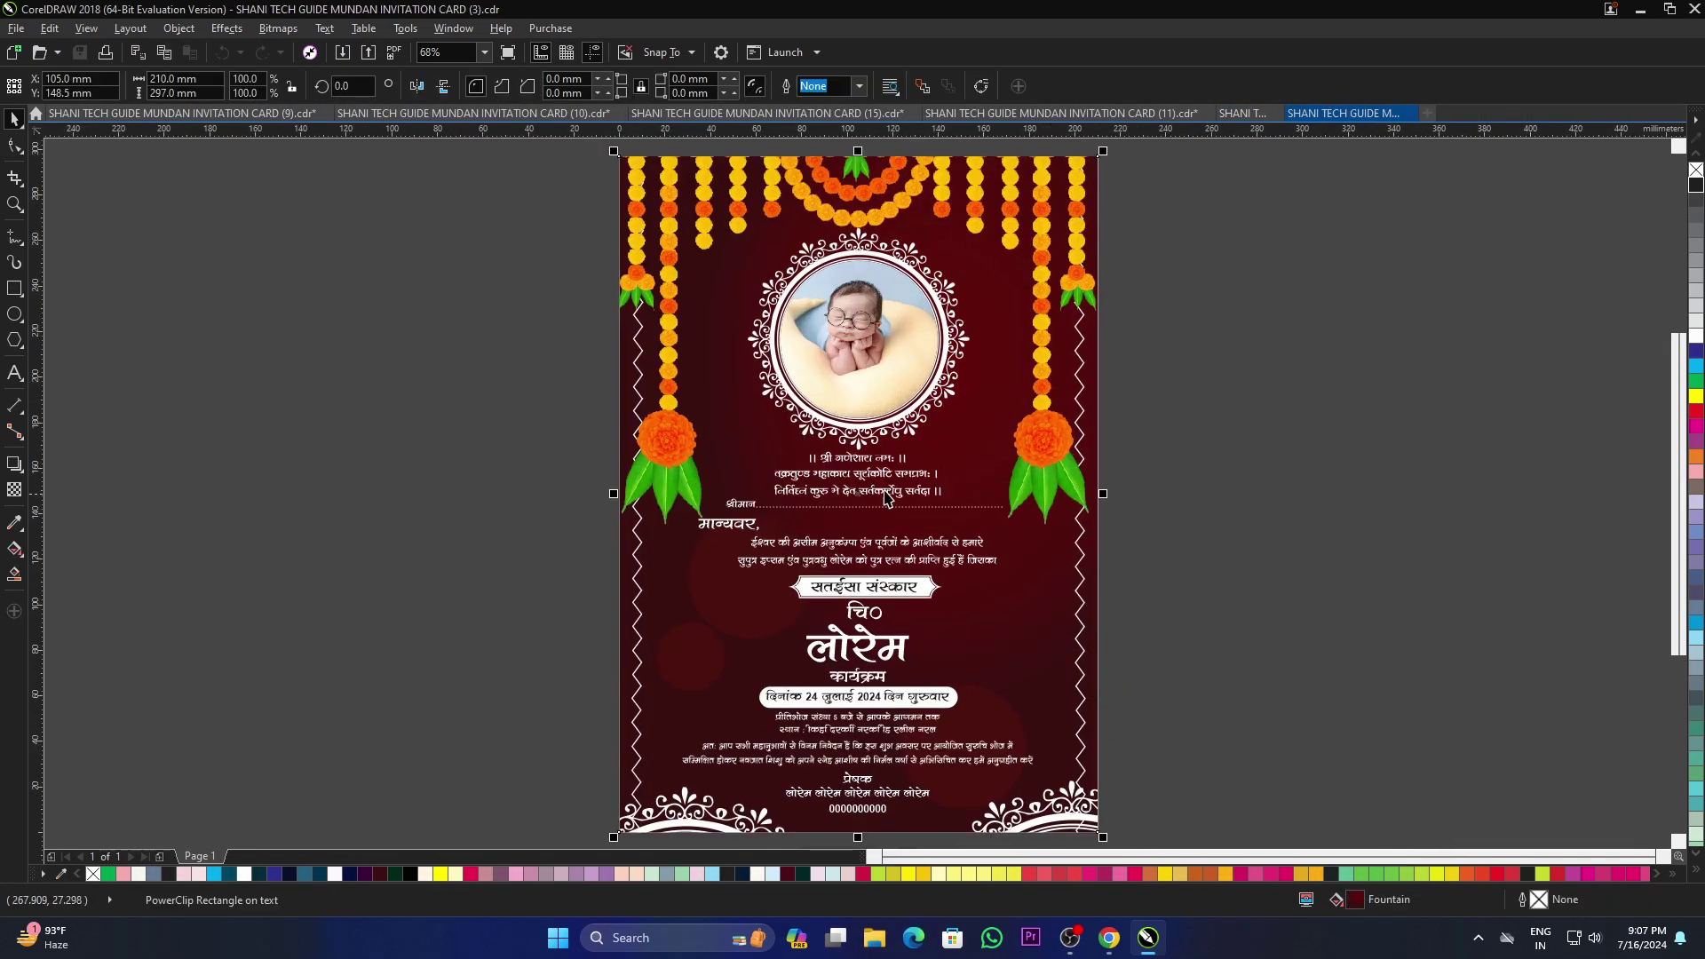
Step: Change both of card (3)'s background gradient colours from maroon to a brighter dark purple
click(1365, 905)
double_click(1364, 906)
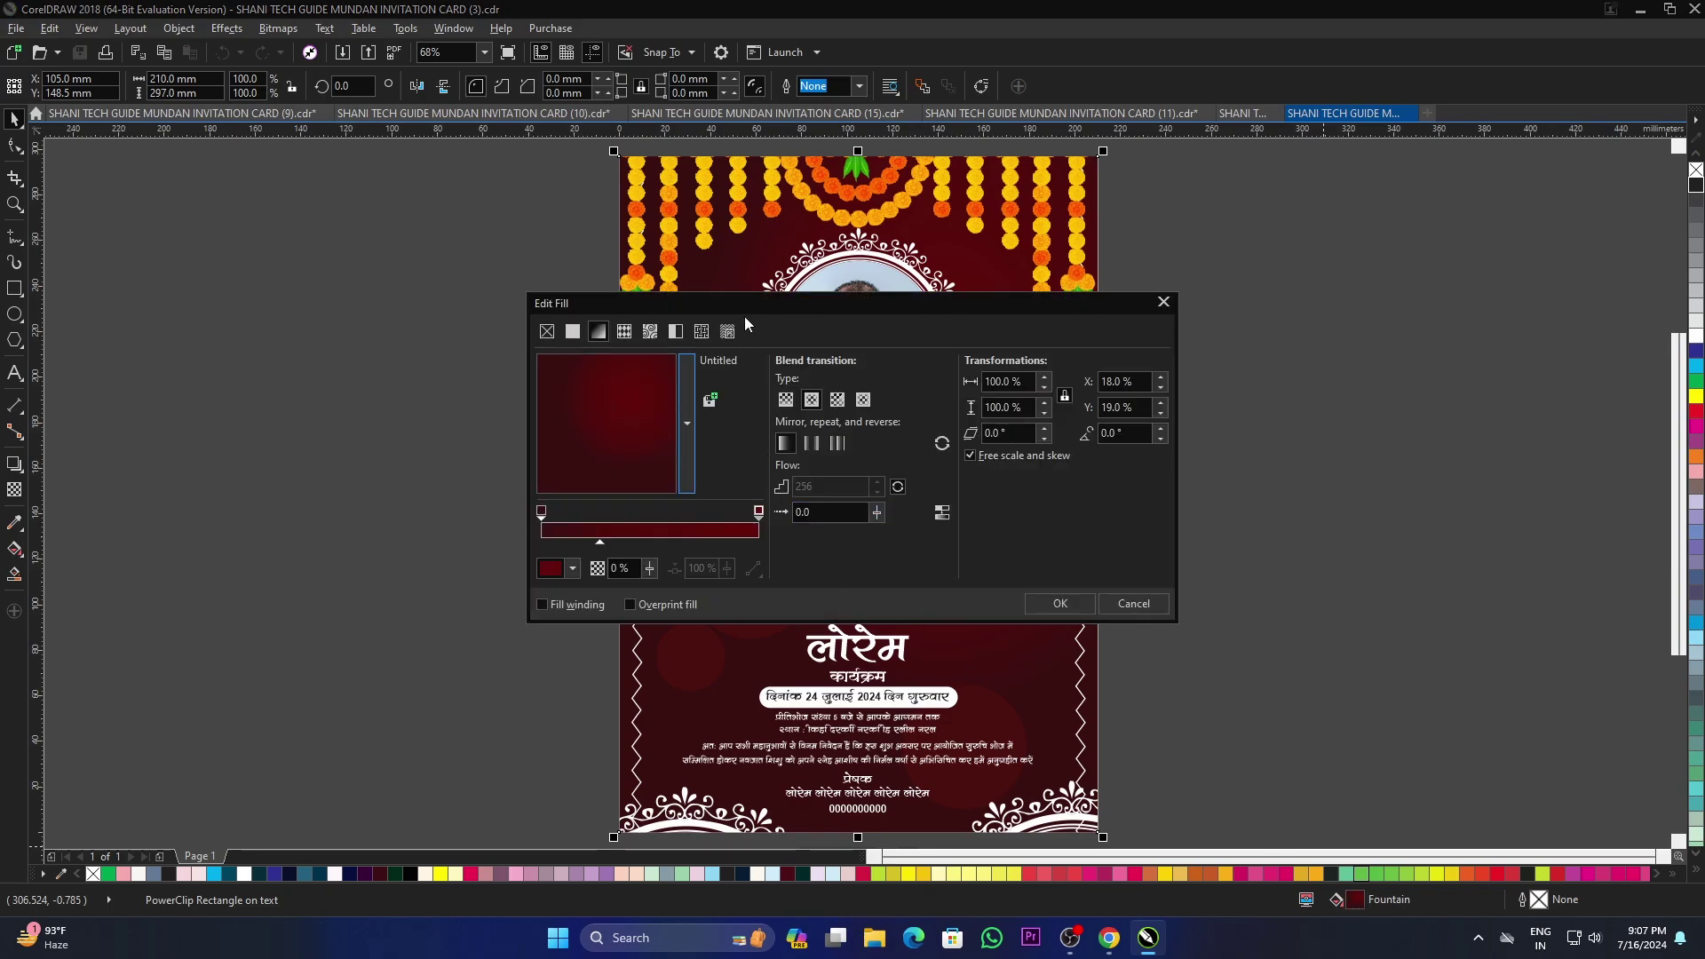
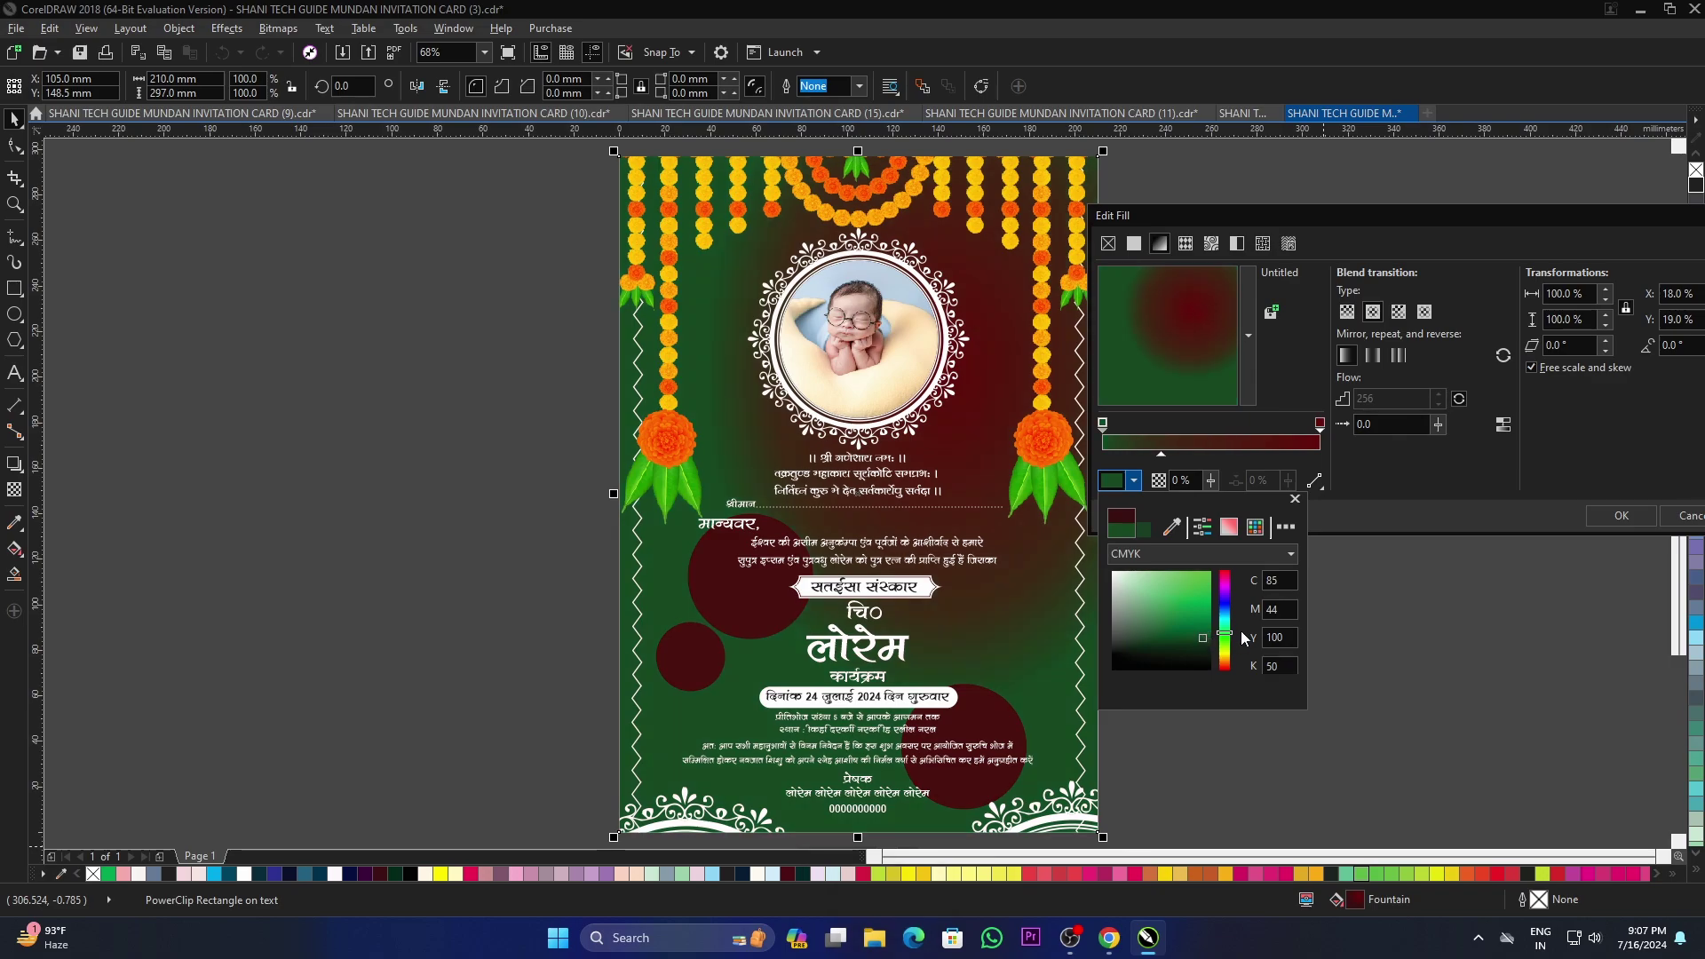
click(1233, 636)
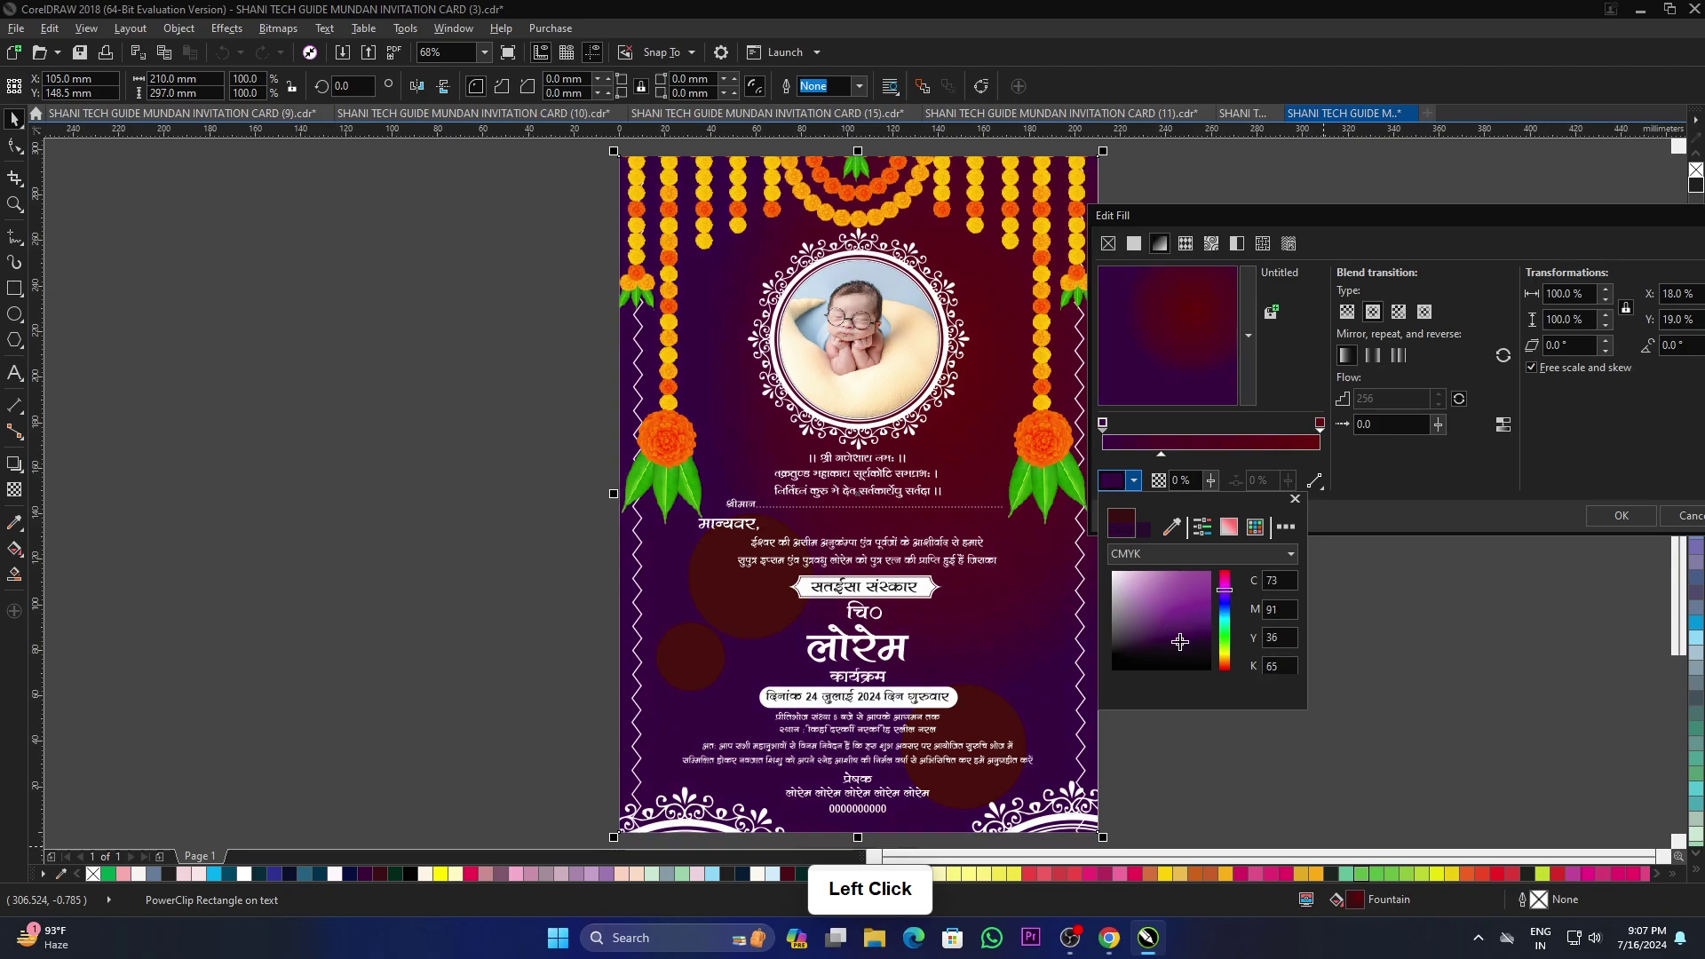
click(1419, 491)
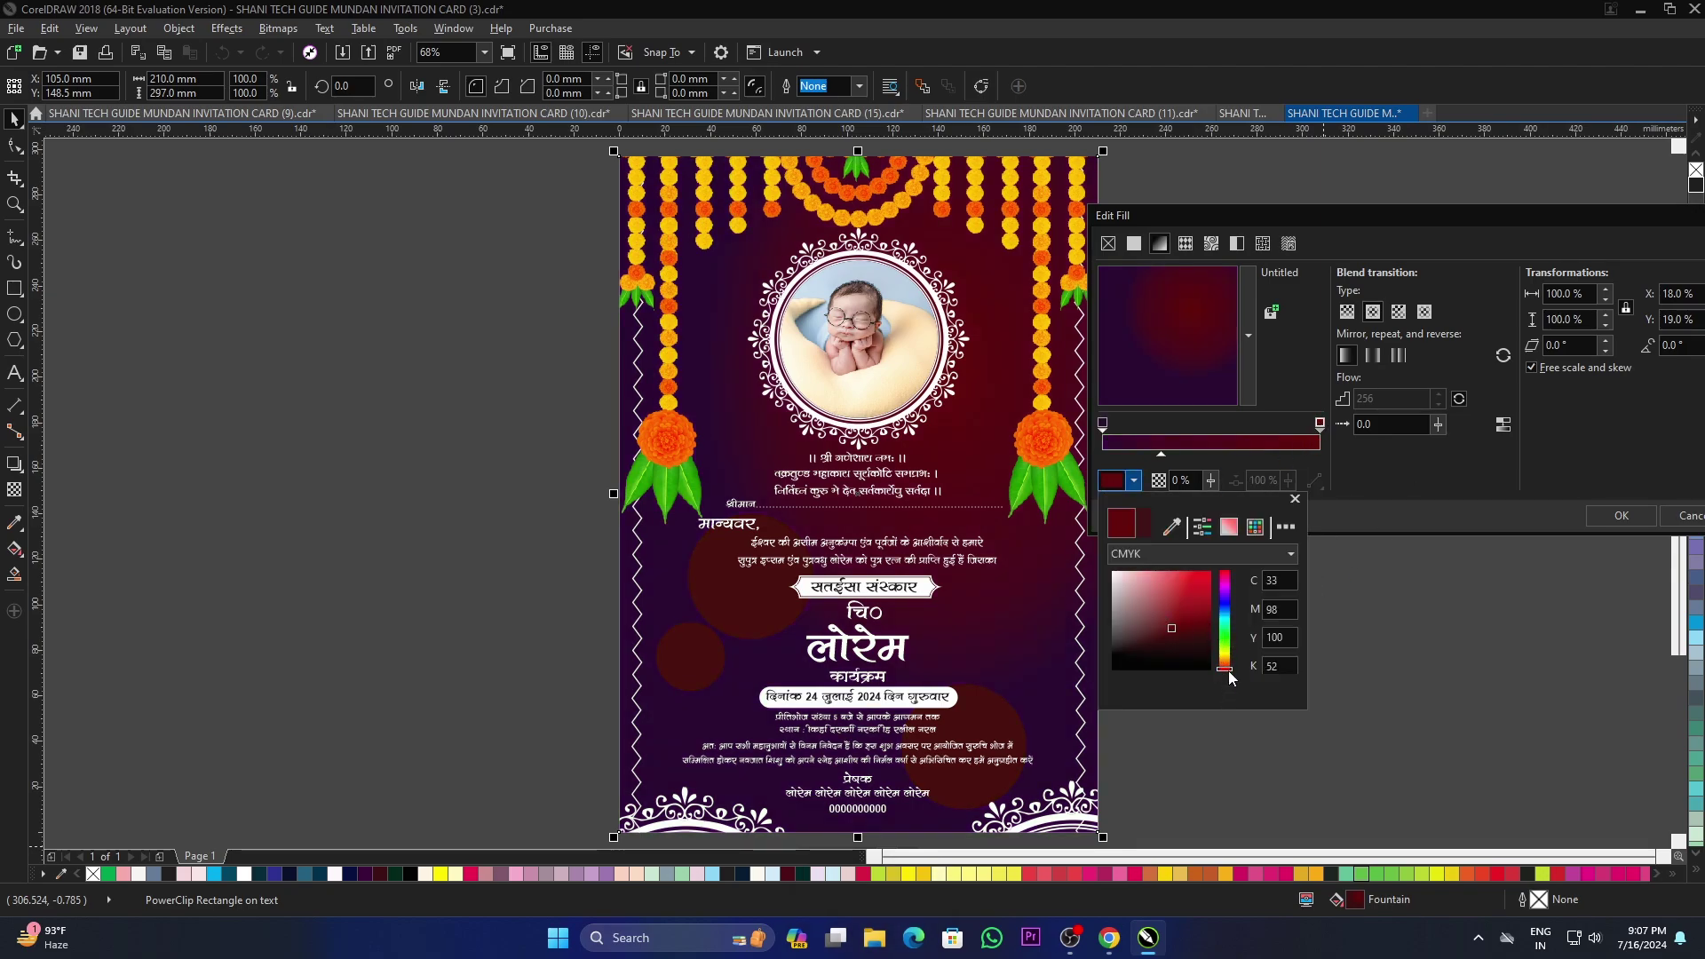
click(1233, 670)
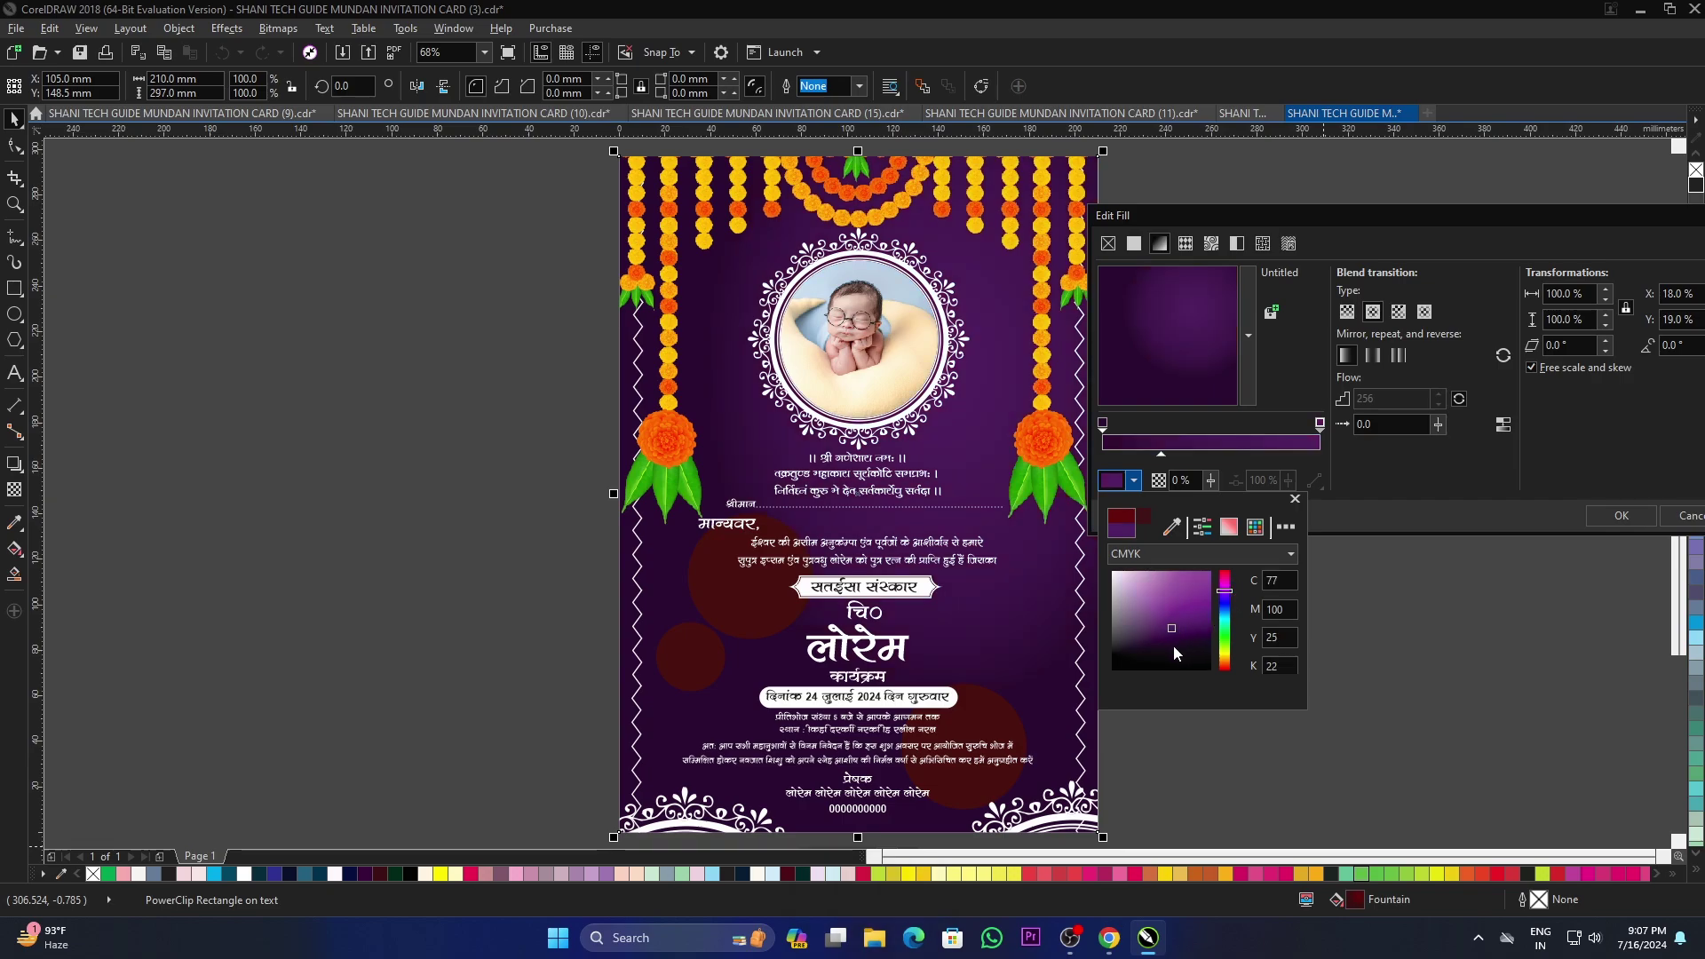
click(1178, 630)
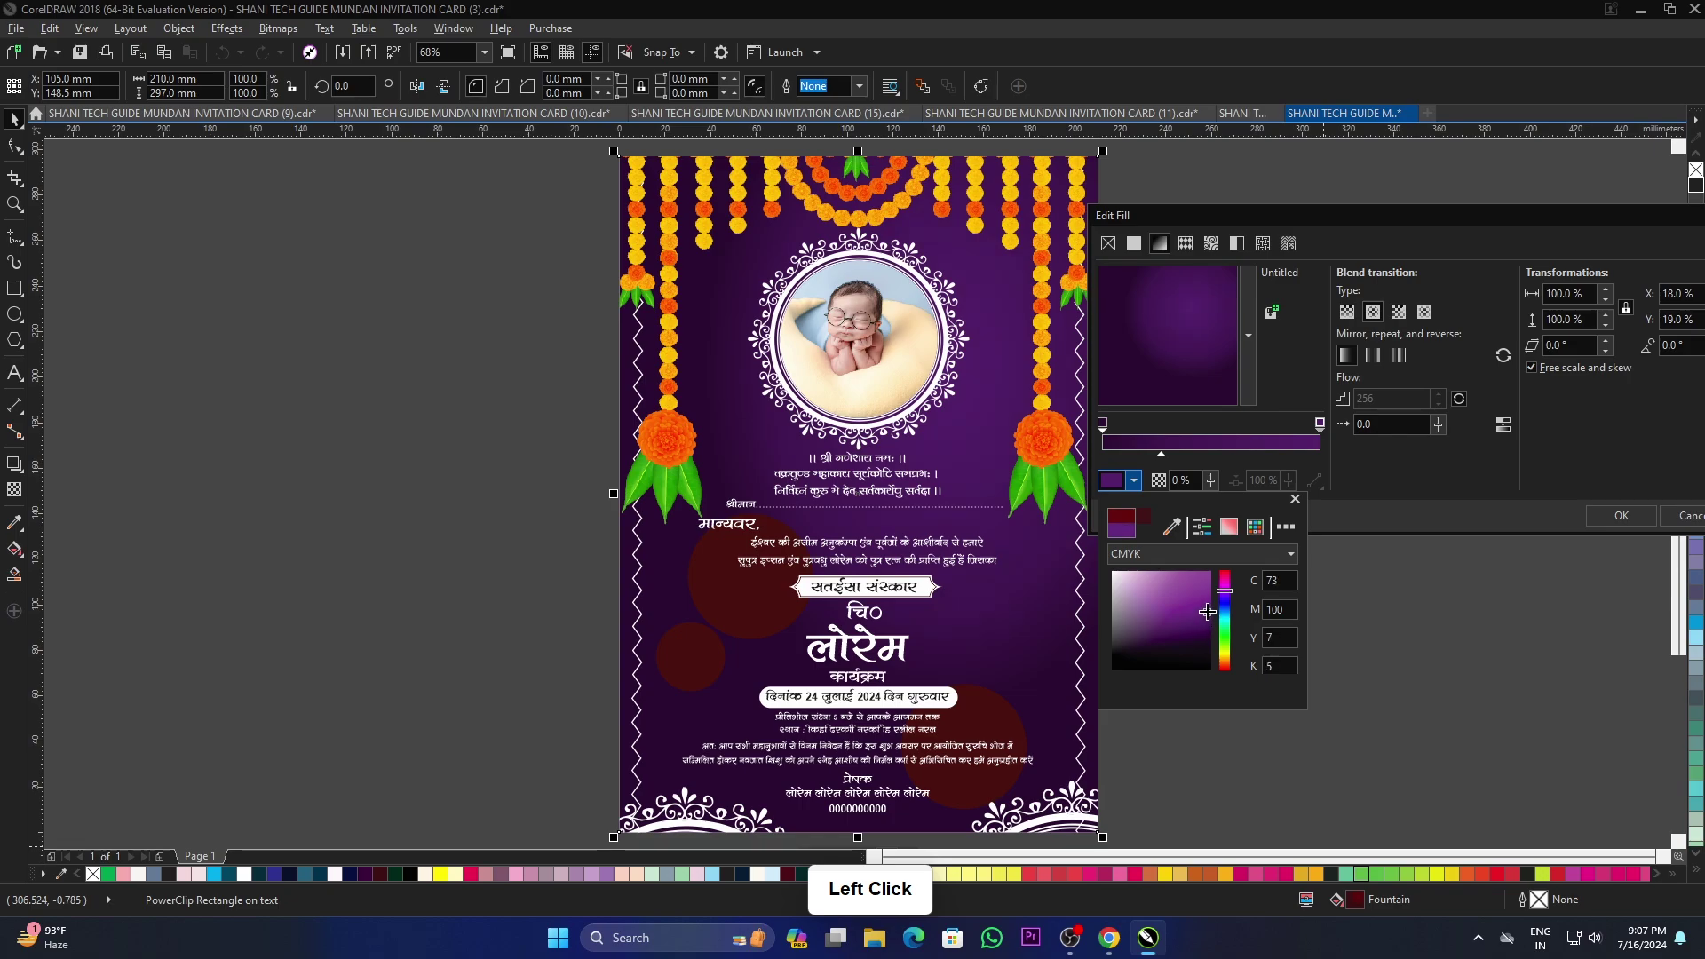
click(1400, 507)
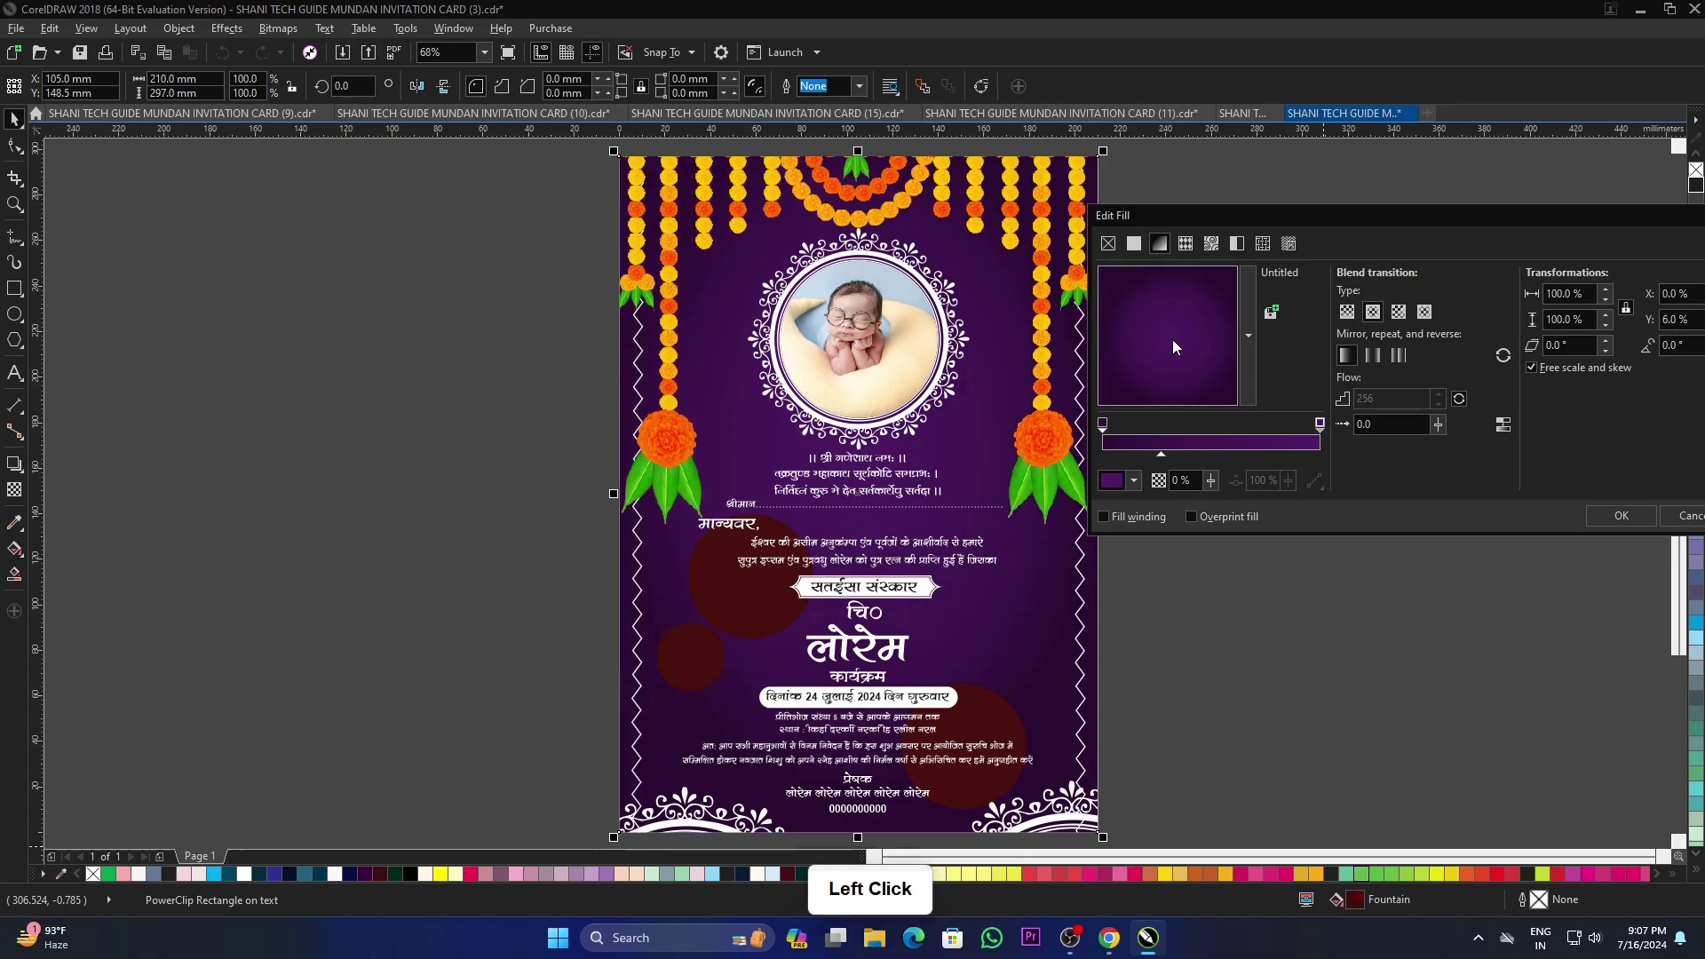
Step: Reposition the gradient centre and adjust where the two purples blend
click(1167, 458)
click(1181, 347)
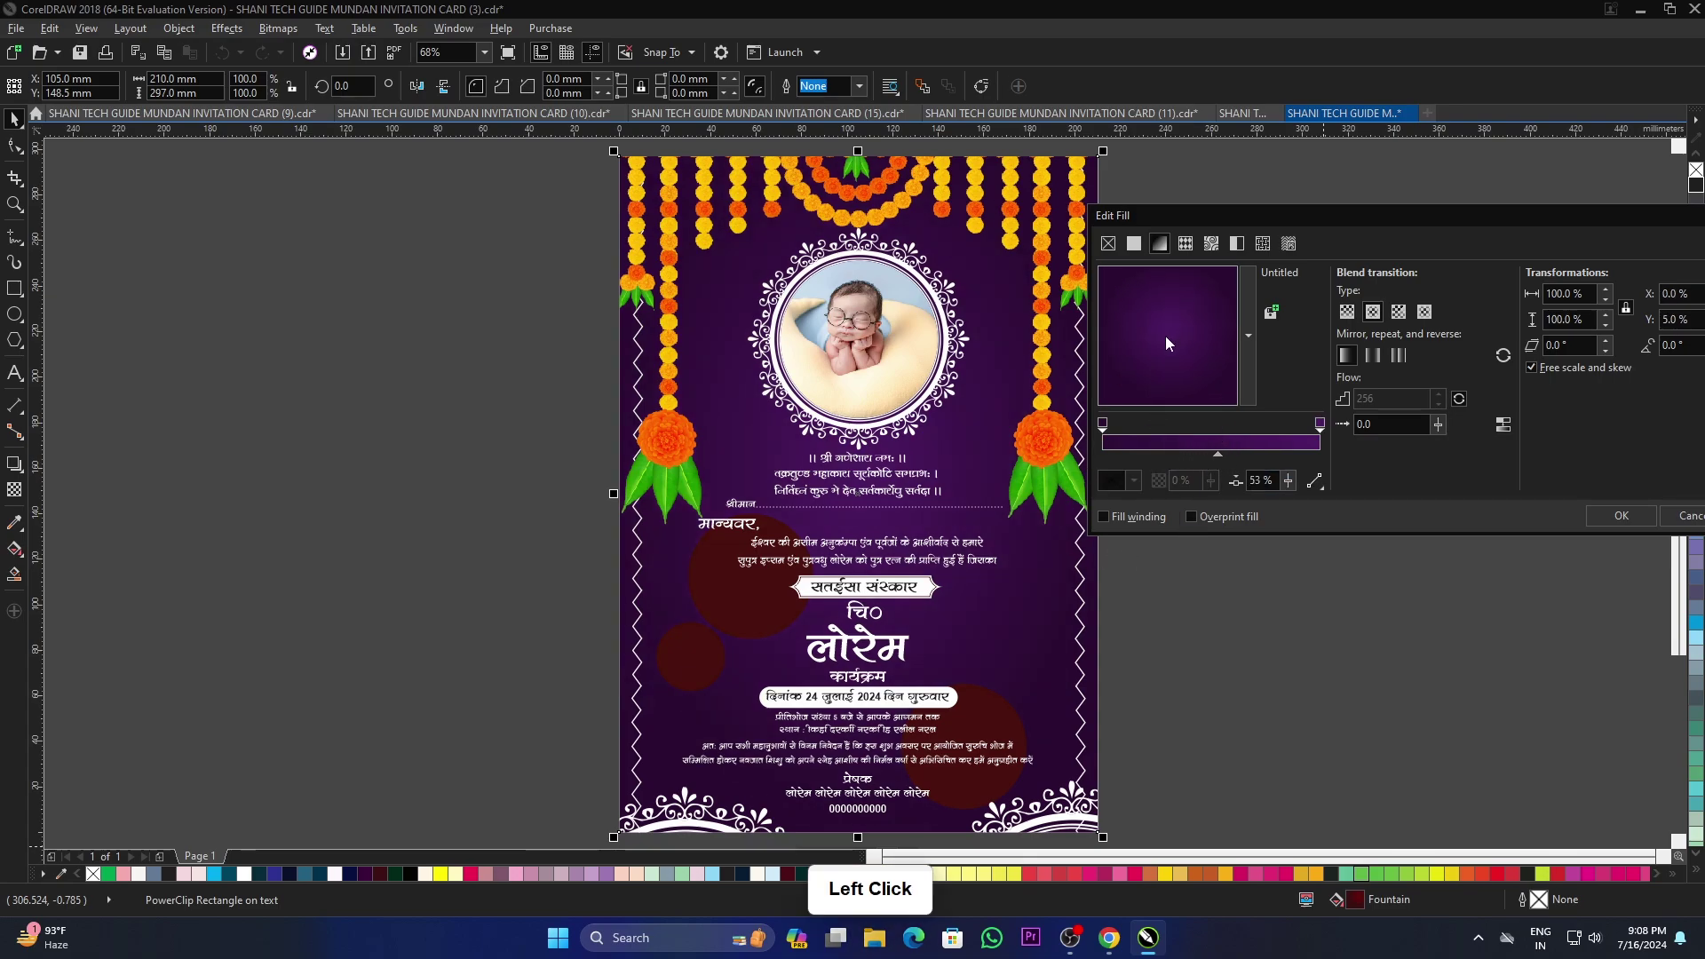
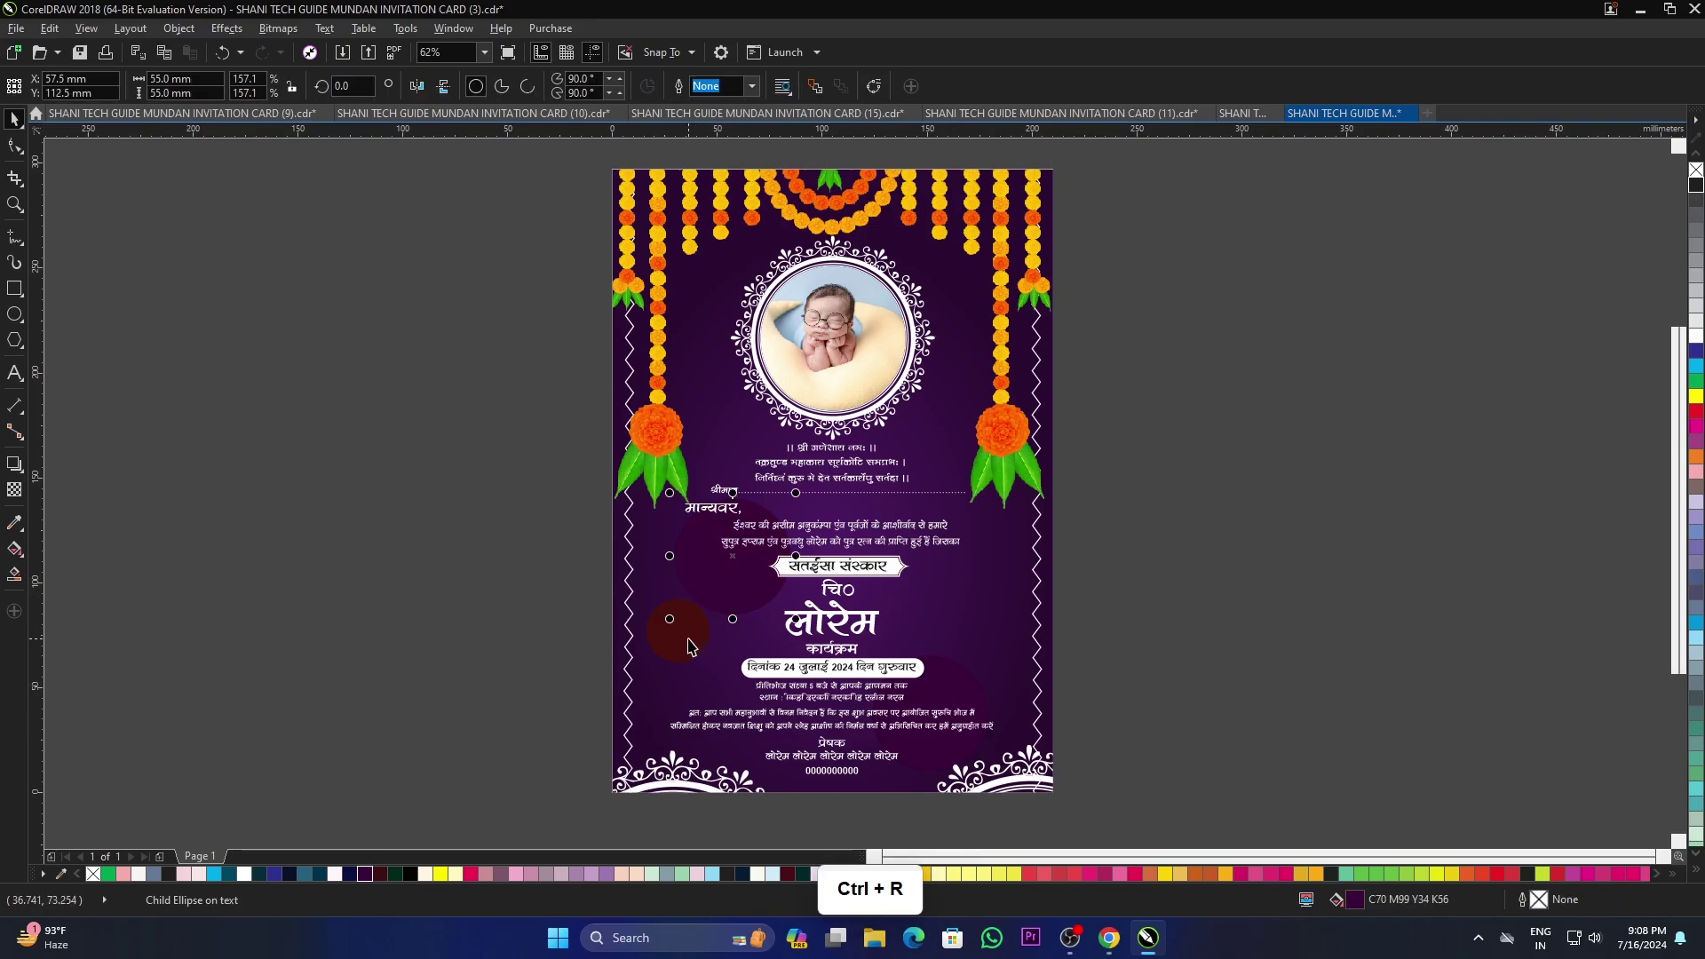
Step: Bring up the Open Drawing dialog and pick MUNDAN INVITATION CARD (7)
click(694, 644)
click(692, 655)
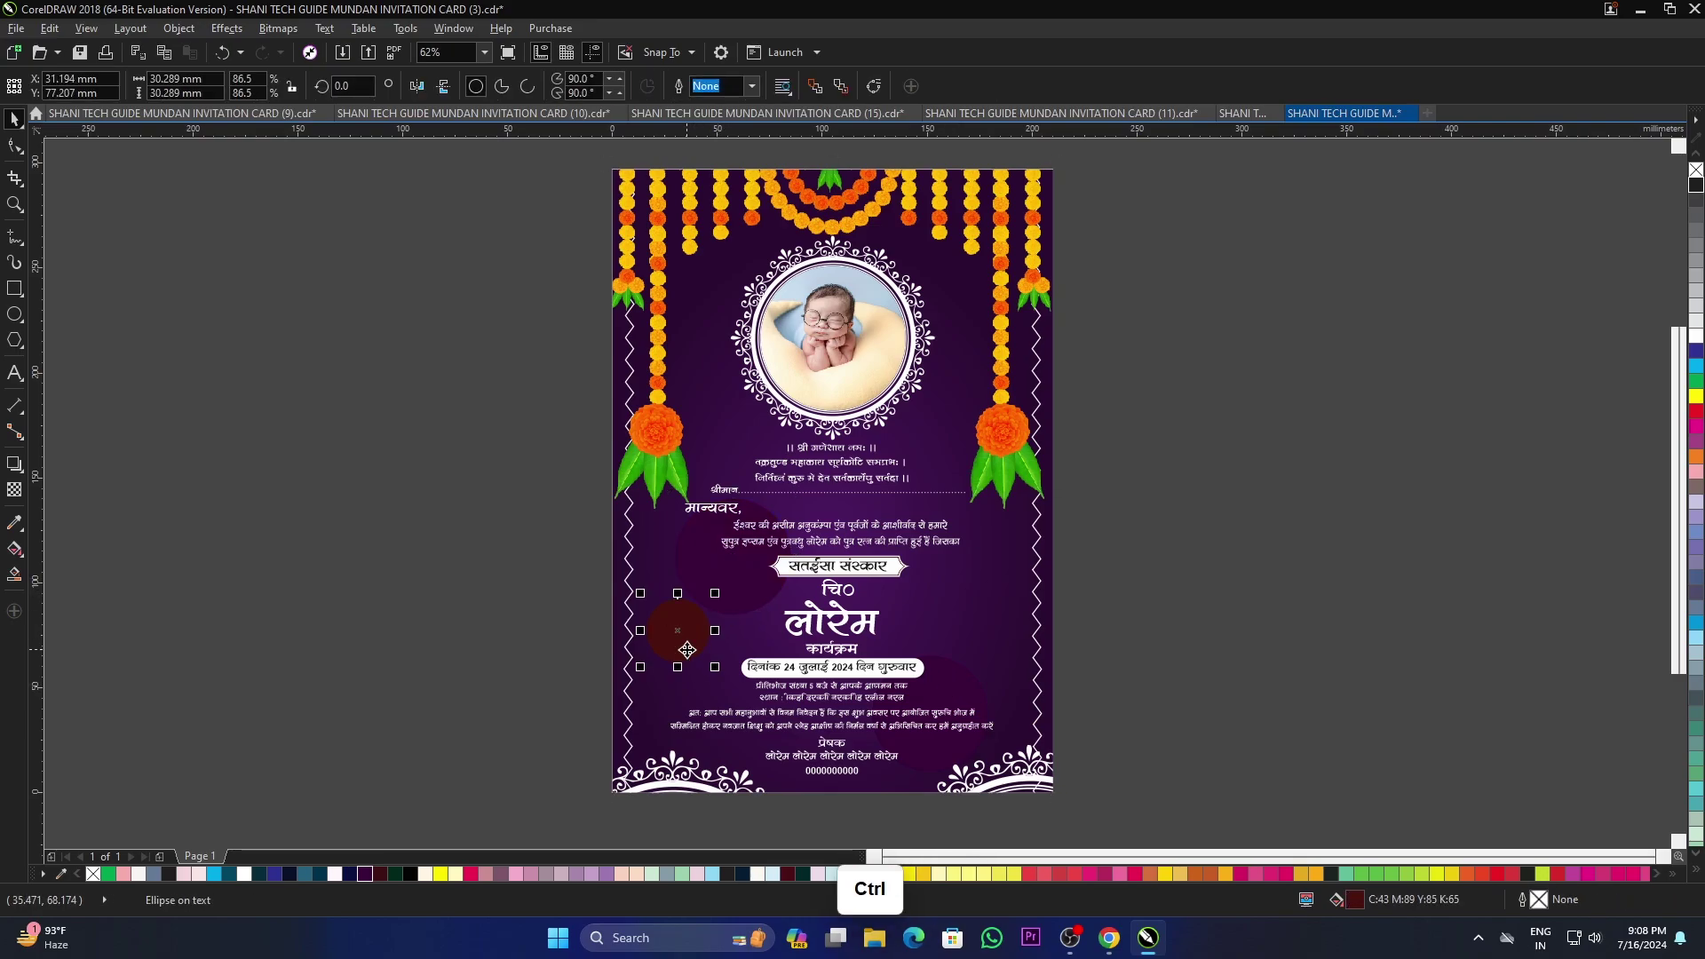
key(ctrl+r)
click(1114, 618)
scroll(down, 3)
scroll(up, 3)
scroll(down, 3)
scroll(up, 3)
scroll(down, 3)
scroll(up, 3)
click(855, 589)
scroll(down, 3)
scroll(up, 3)
key(ctrl+o)
scroll(down, 3)
Step: Open card (7) and refill its background a deep maroon-red
click(520, 399)
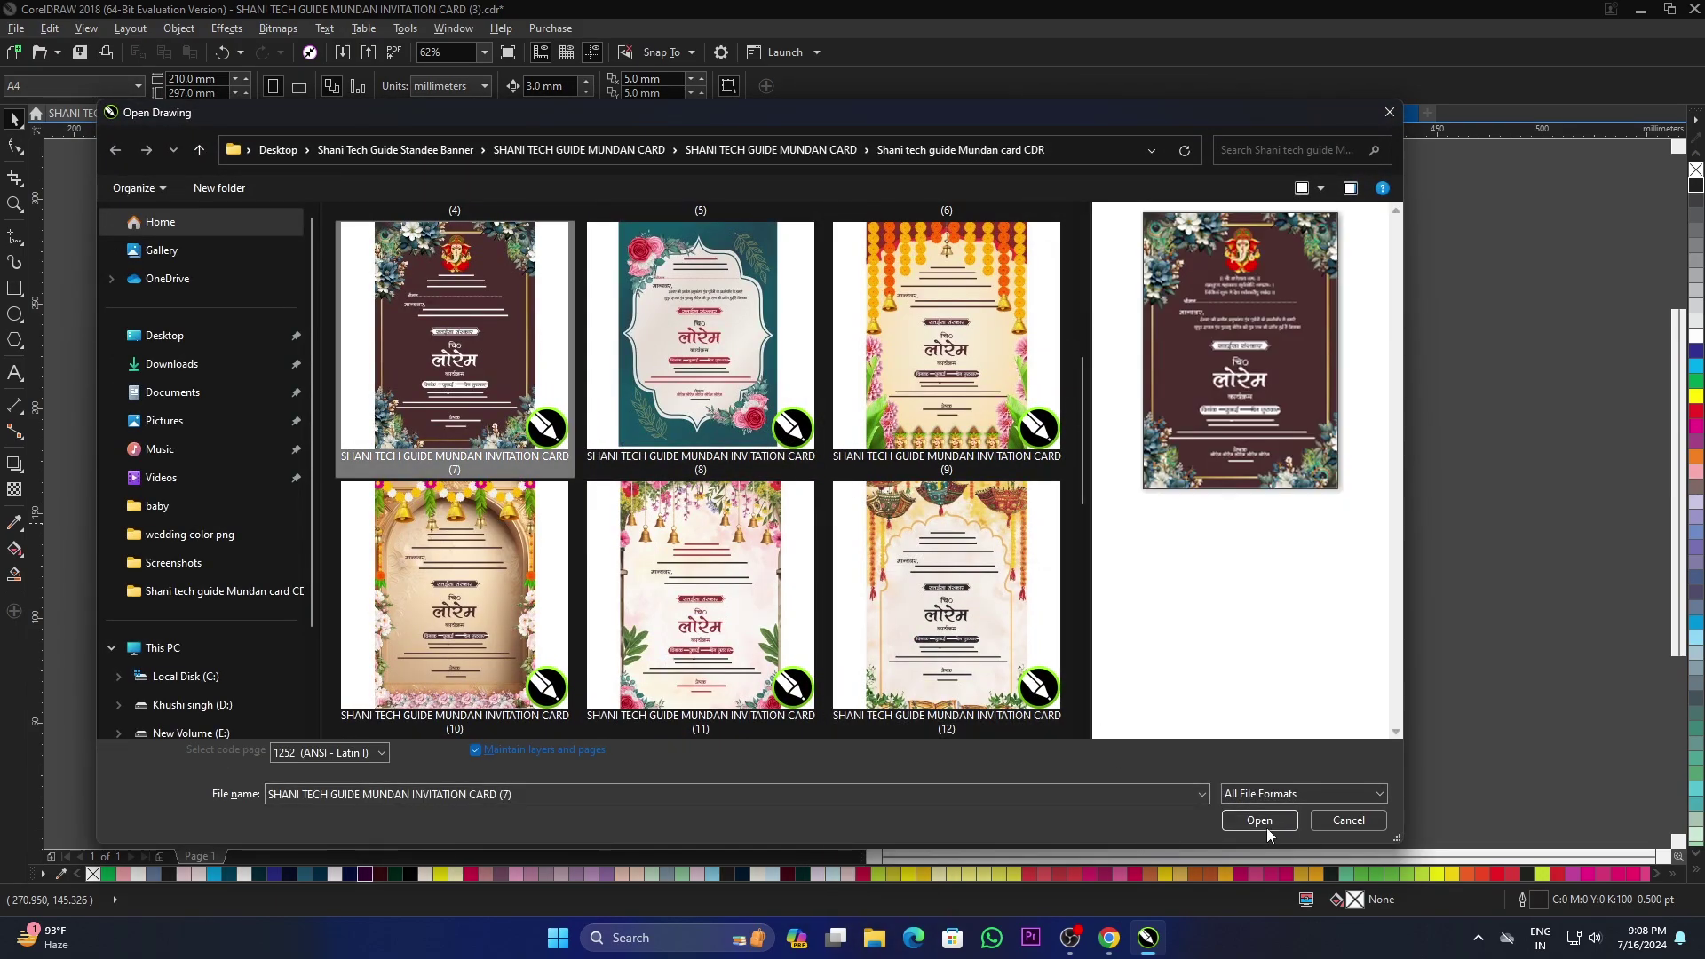
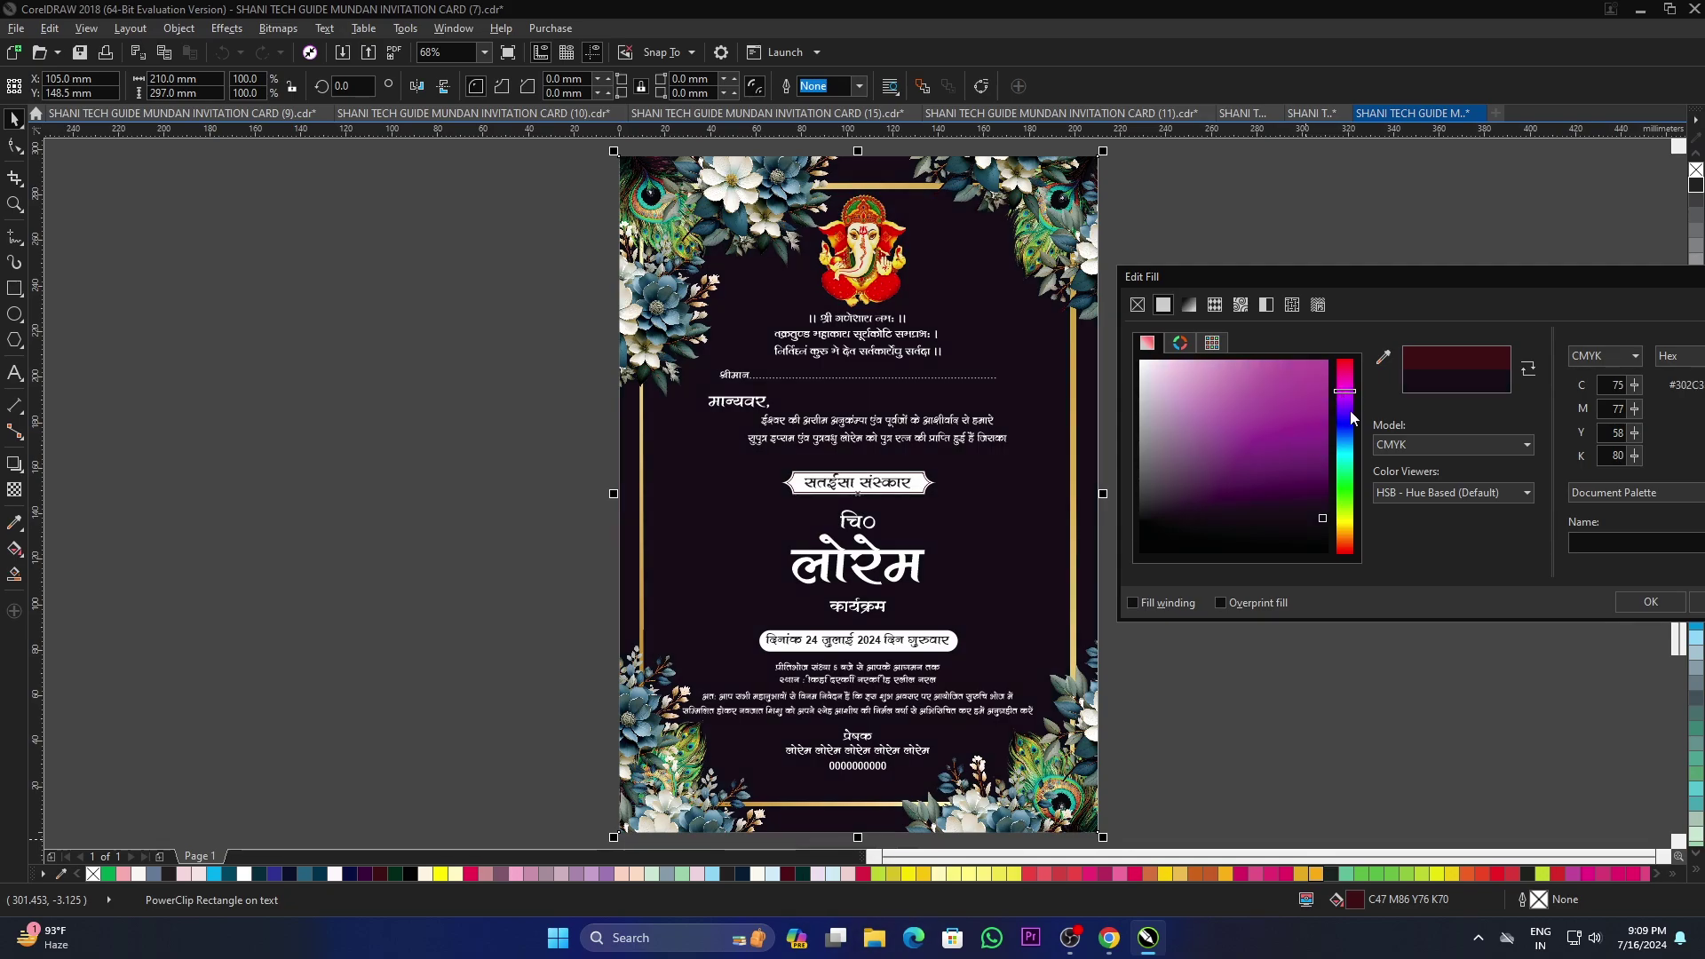
click(1357, 393)
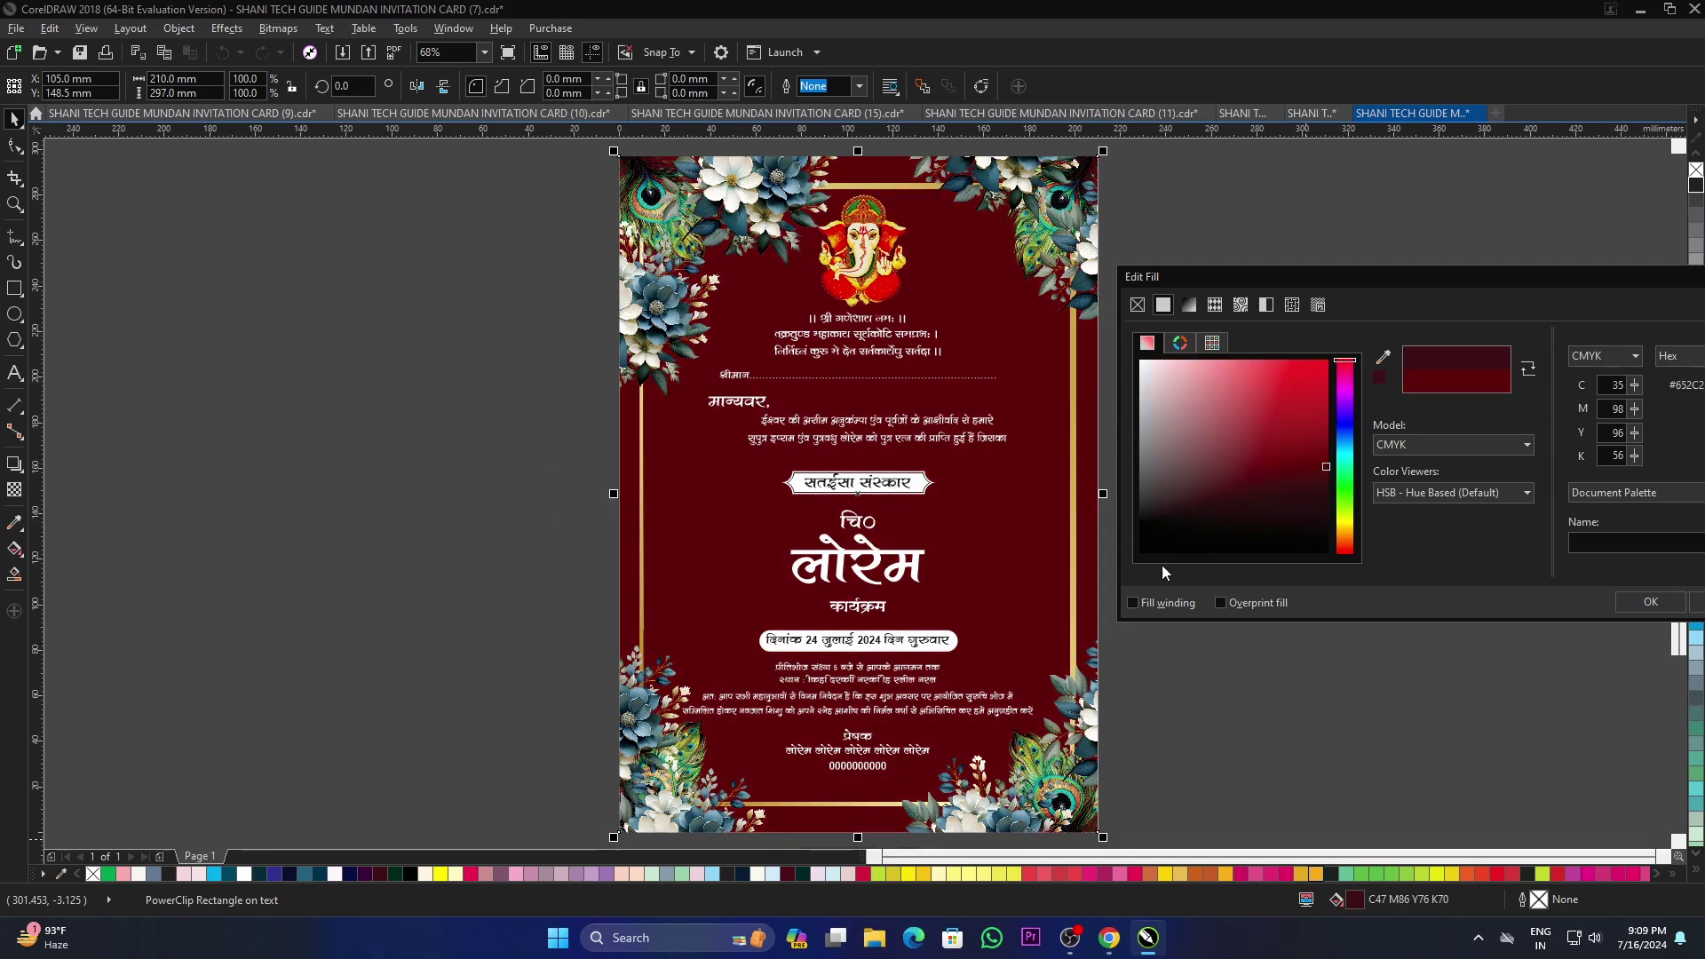
click(1641, 610)
scroll(up, 3)
scroll(down, 3)
scroll(down, 3)
scroll(up, 3)
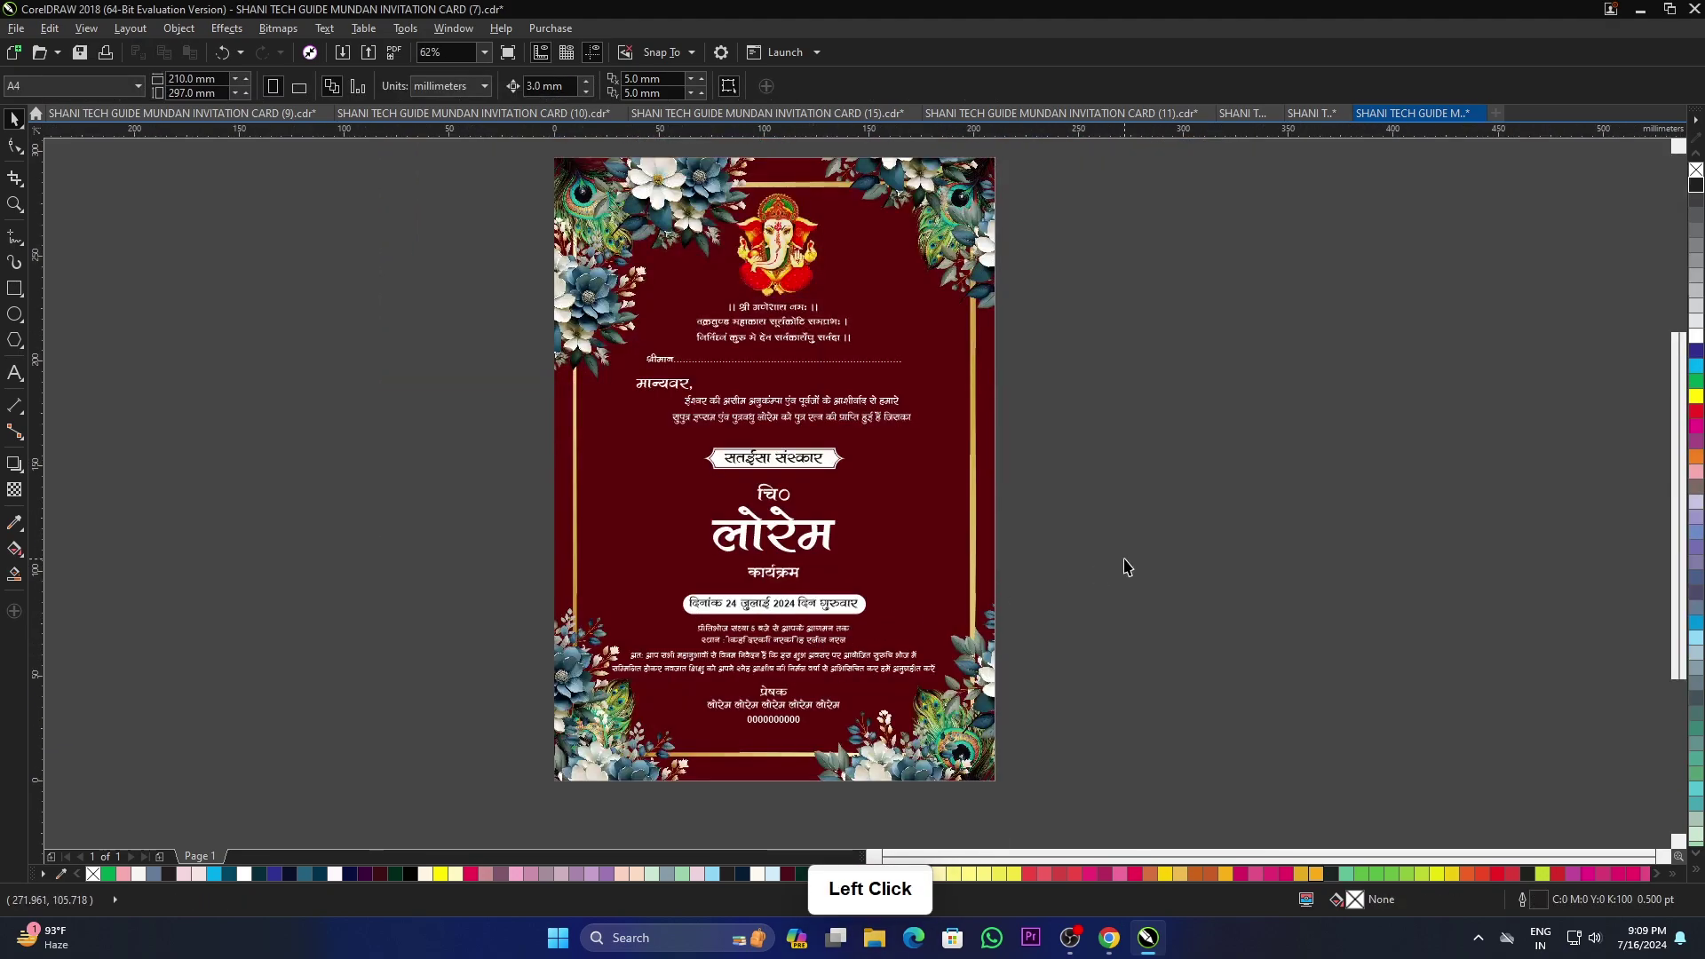
Step: Open the umbrella-themed card (12) in a new tab and view it full screen
key(ctrl+o)
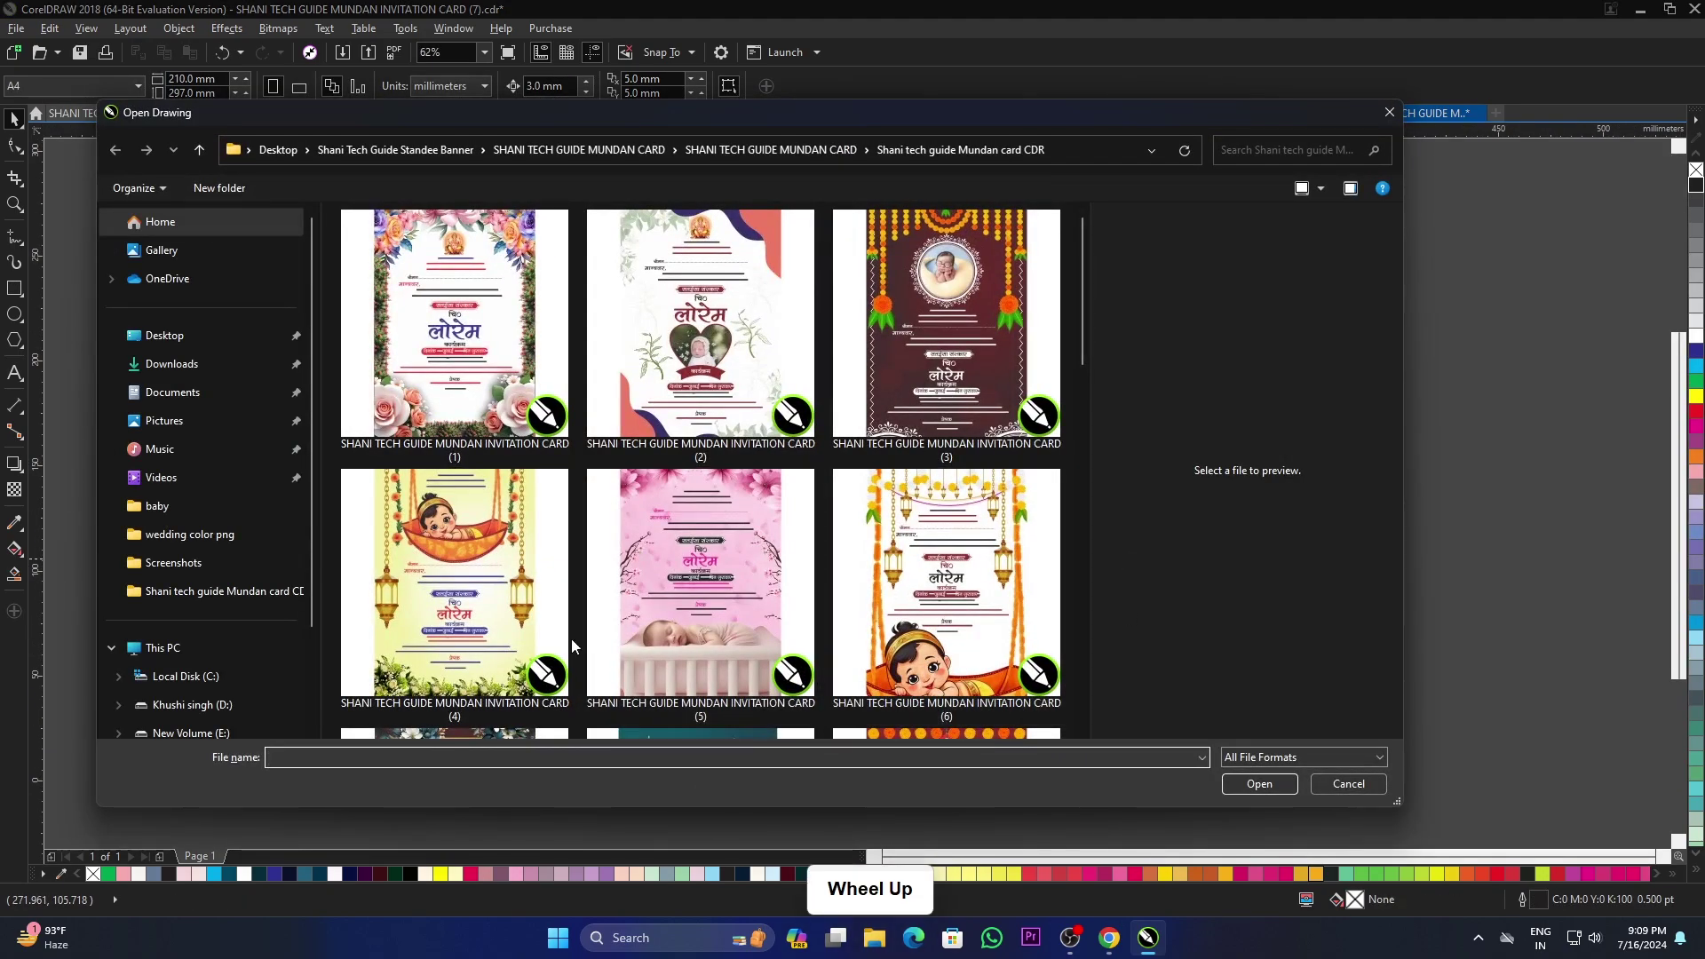
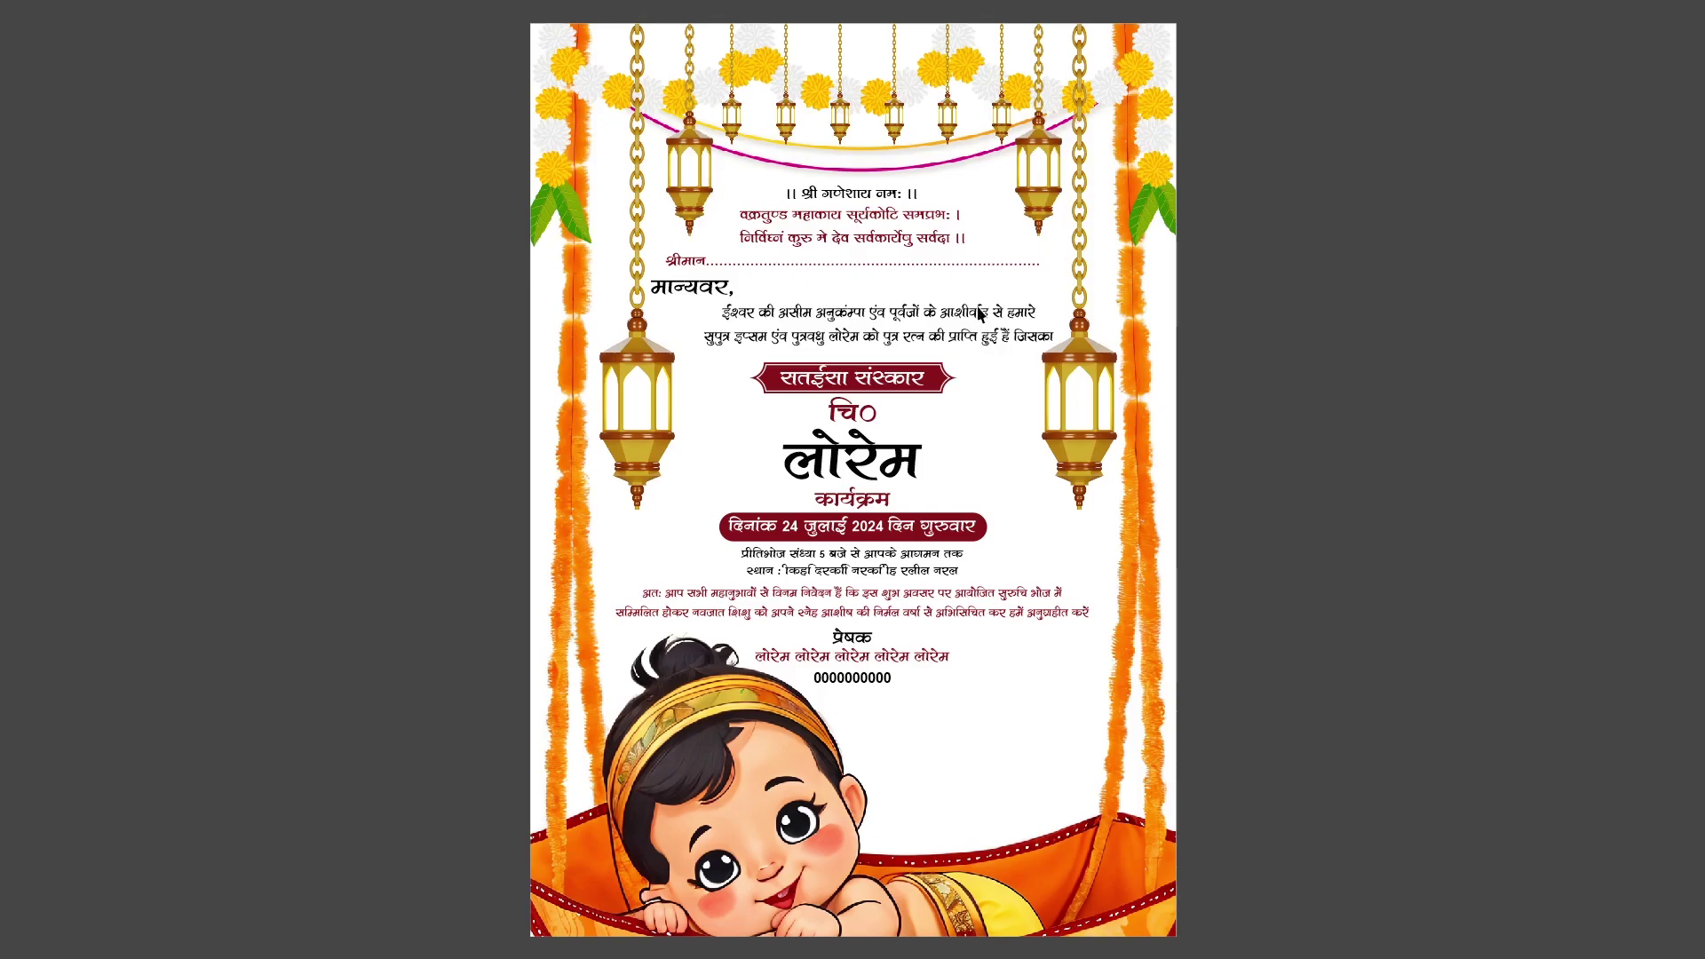
click(1294, 512)
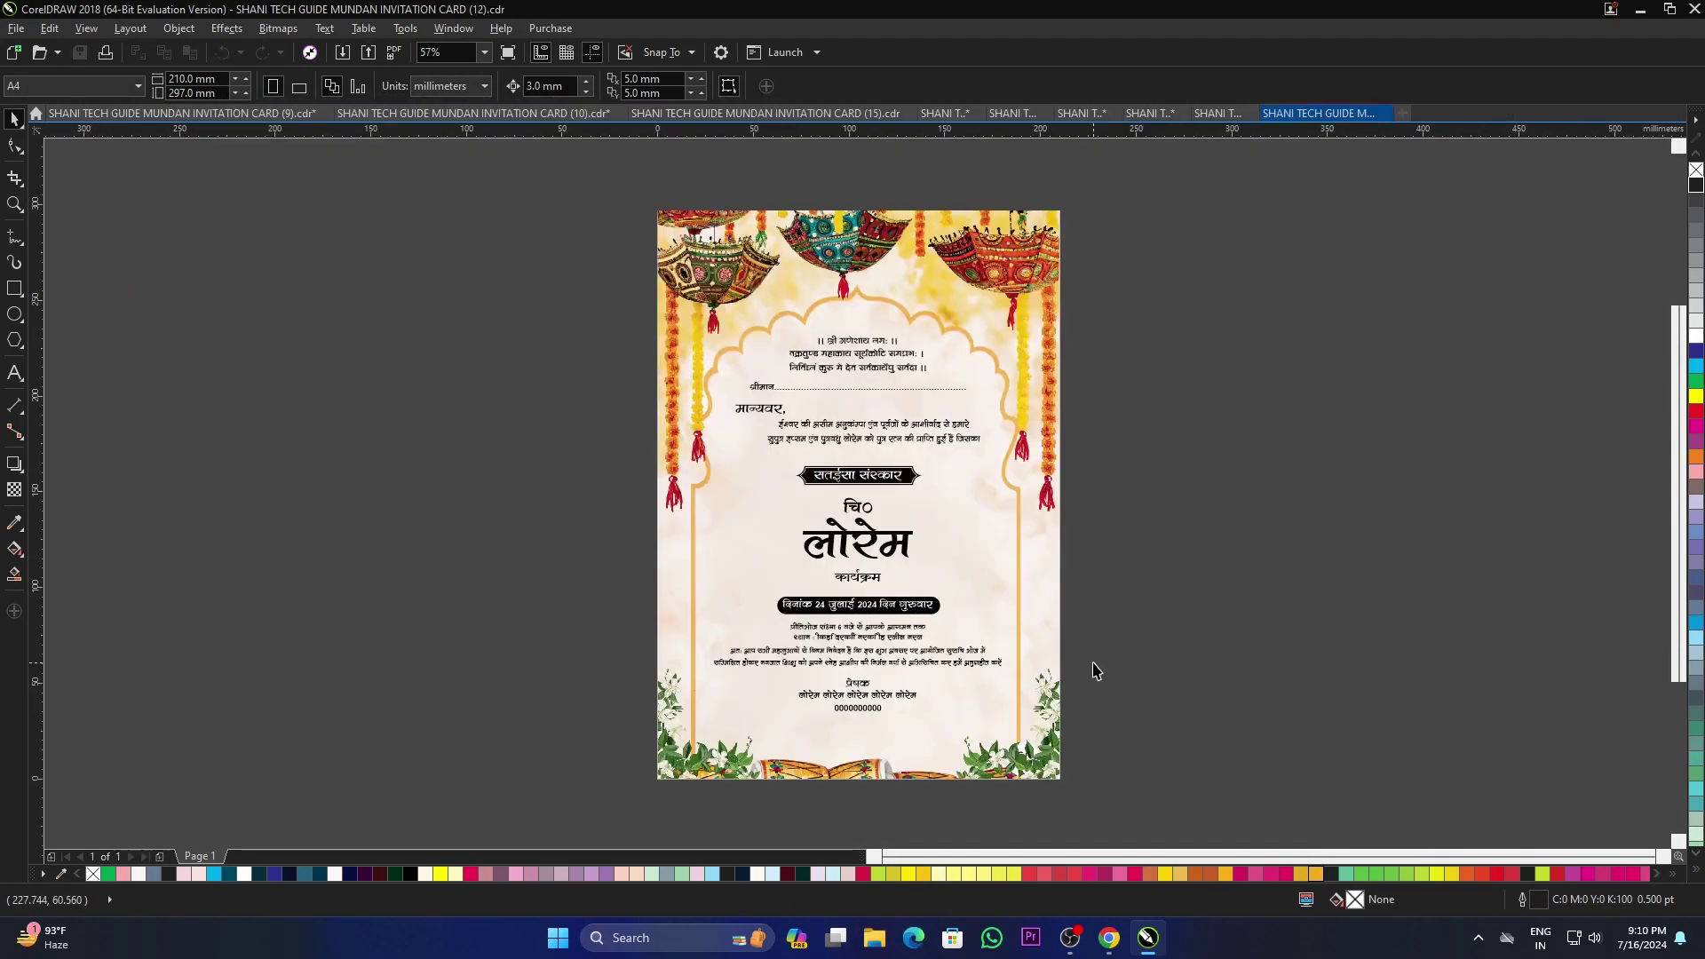
click(1210, 580)
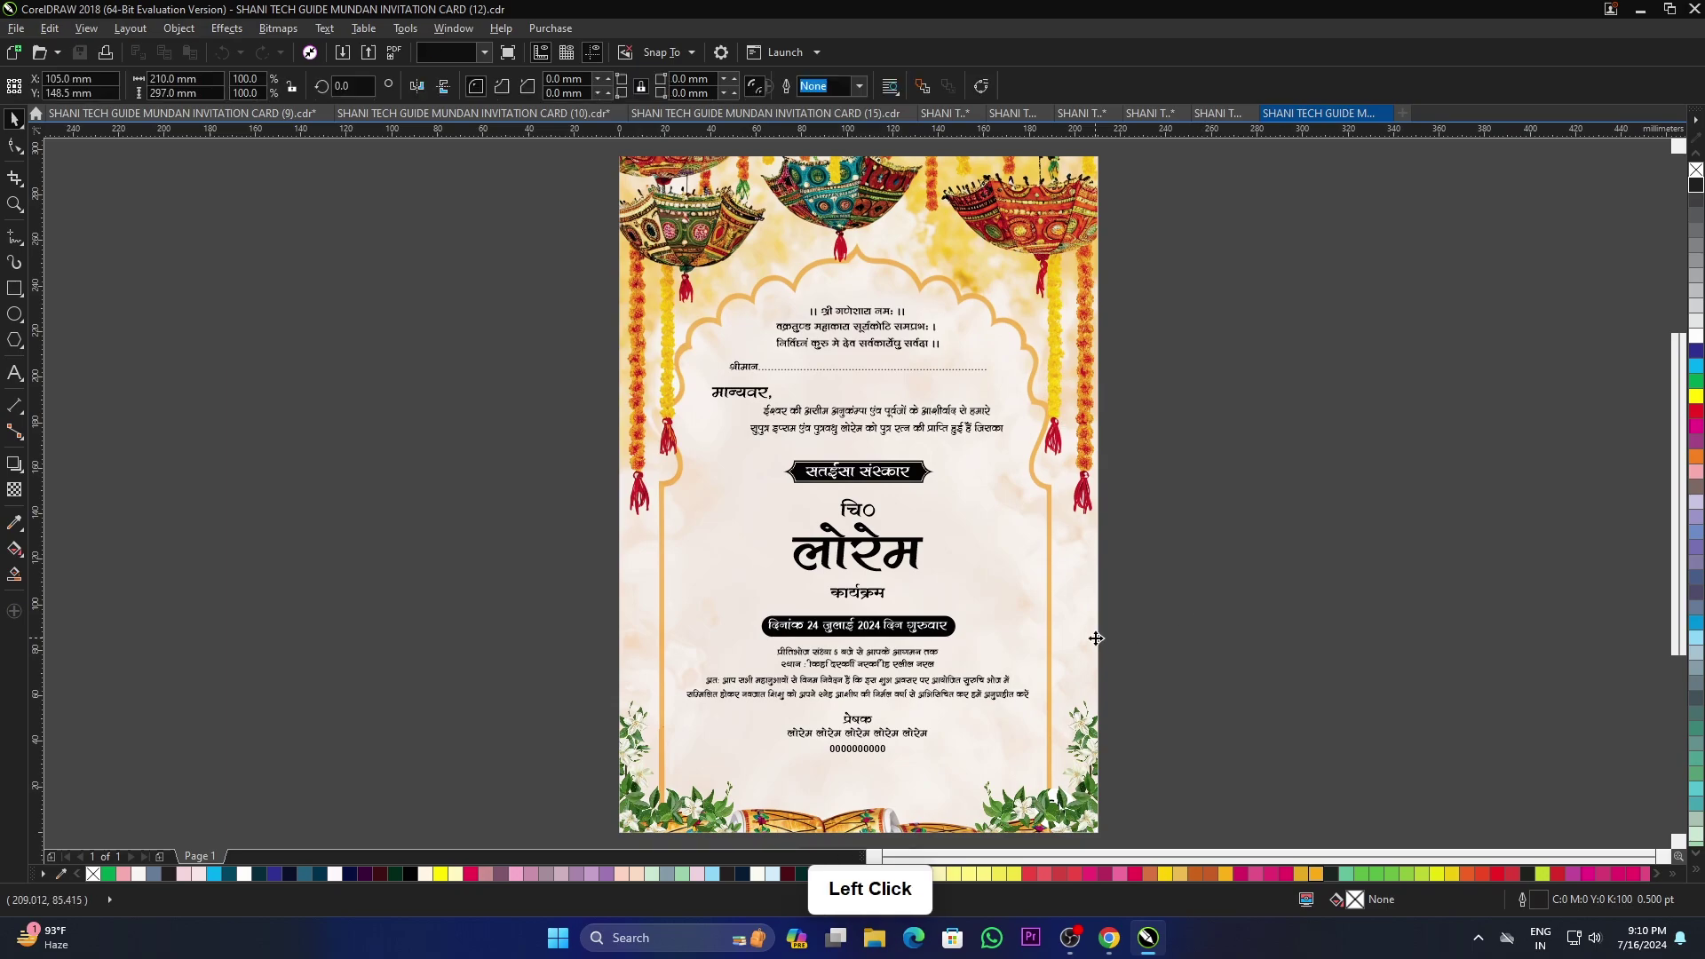
click(956, 633)
key(F9)
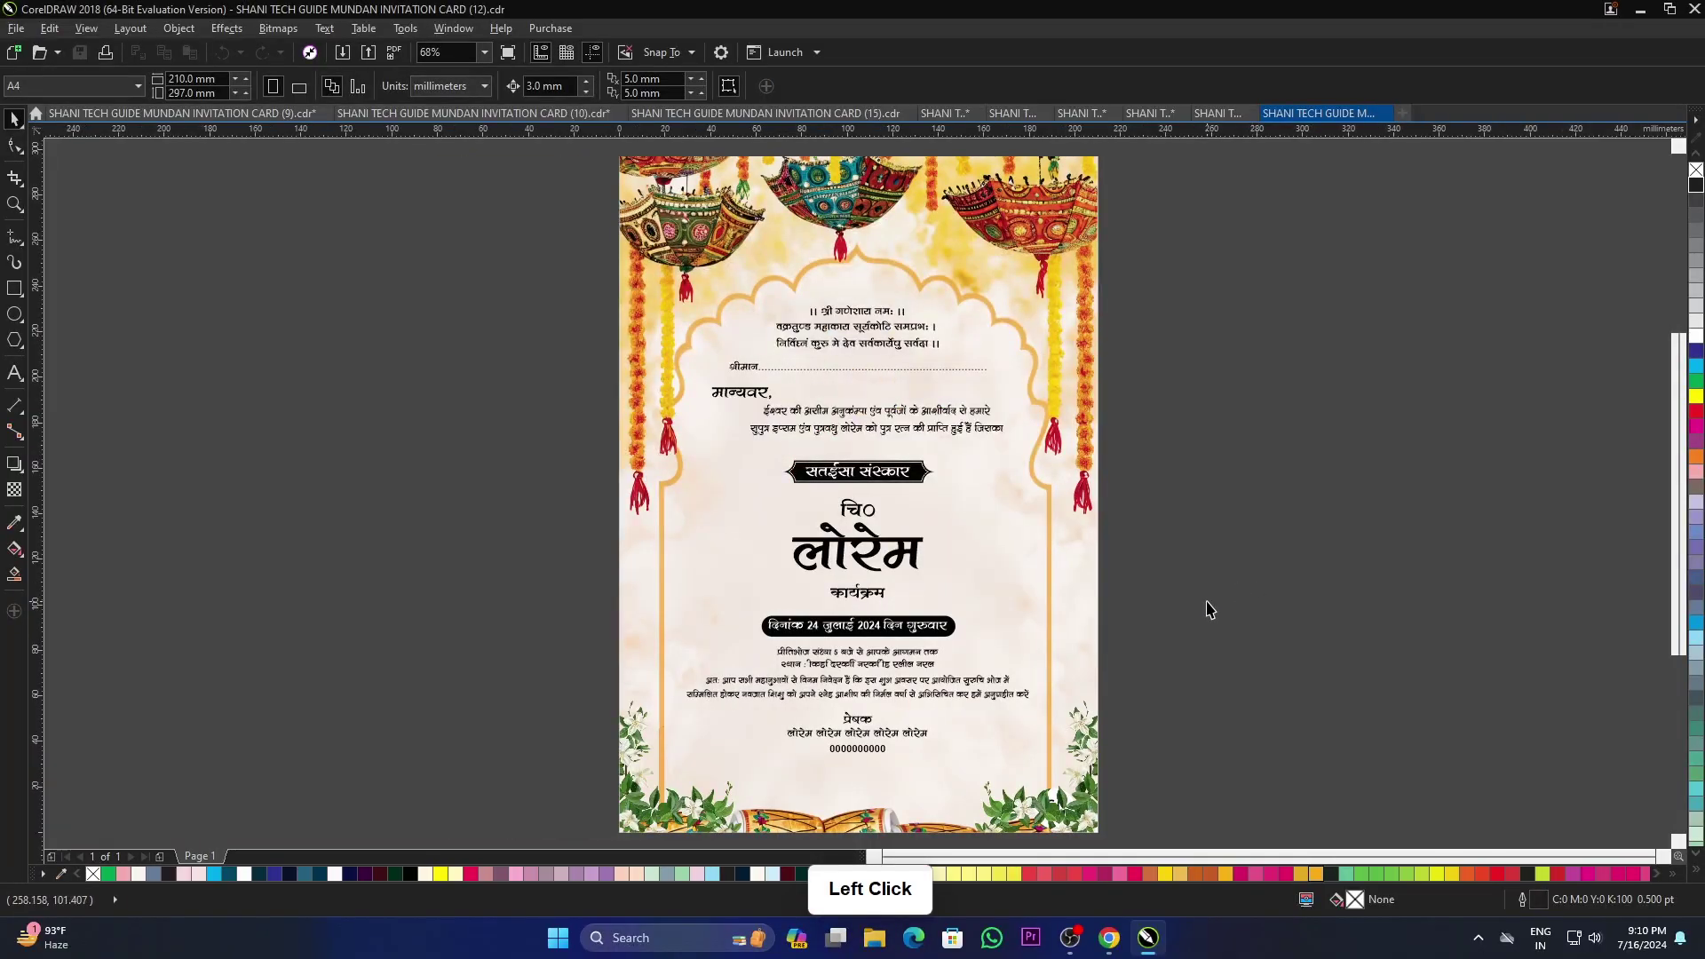
Step: Recolour card (12)'s ceremony ribbon, child's name and date banner from black to red
click(1699, 420)
click(808, 470)
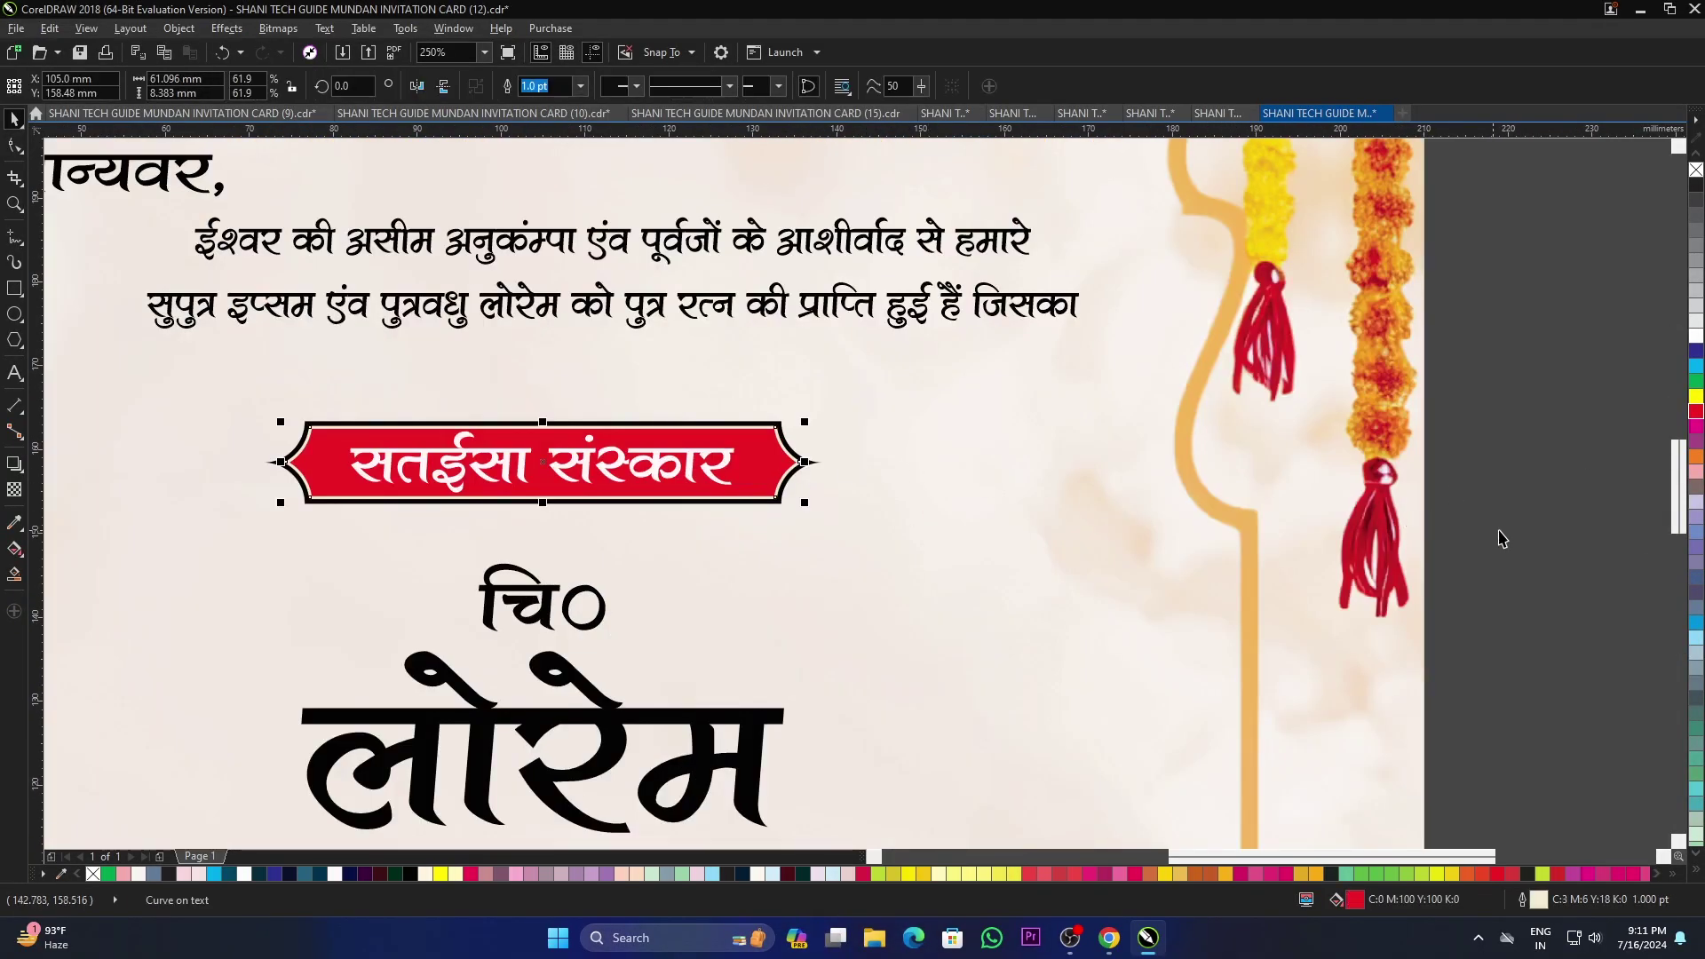
click(807, 460)
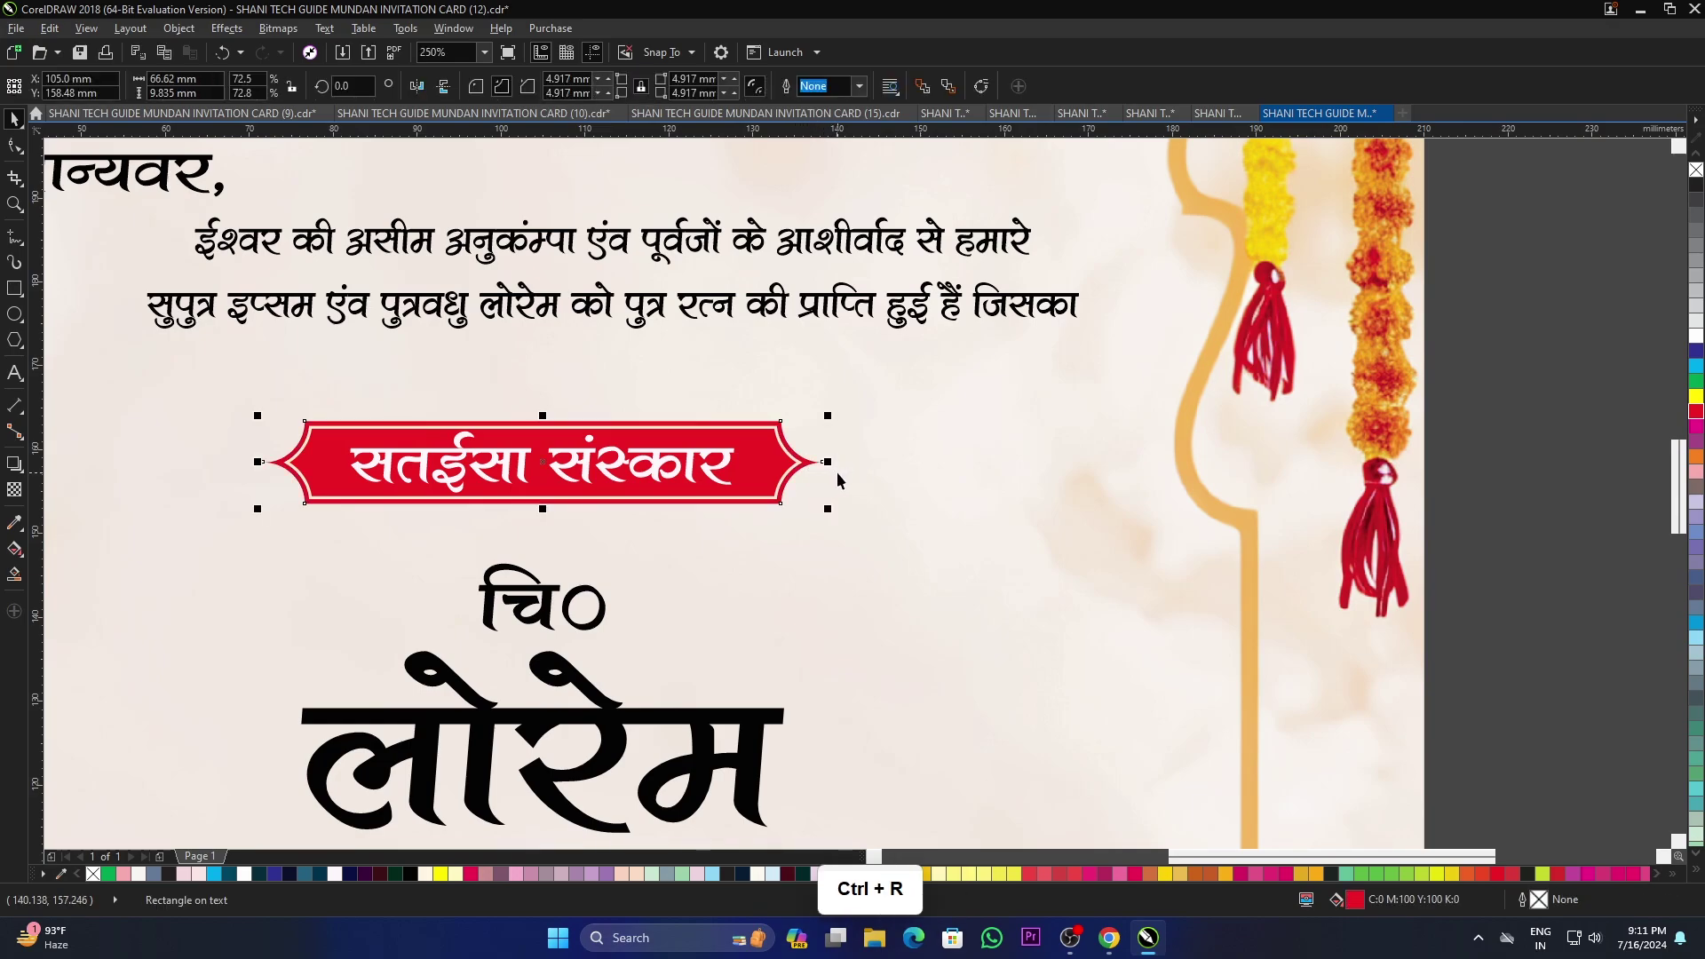
click(764, 724)
scroll(down, 3)
scroll(up, 3)
click(950, 561)
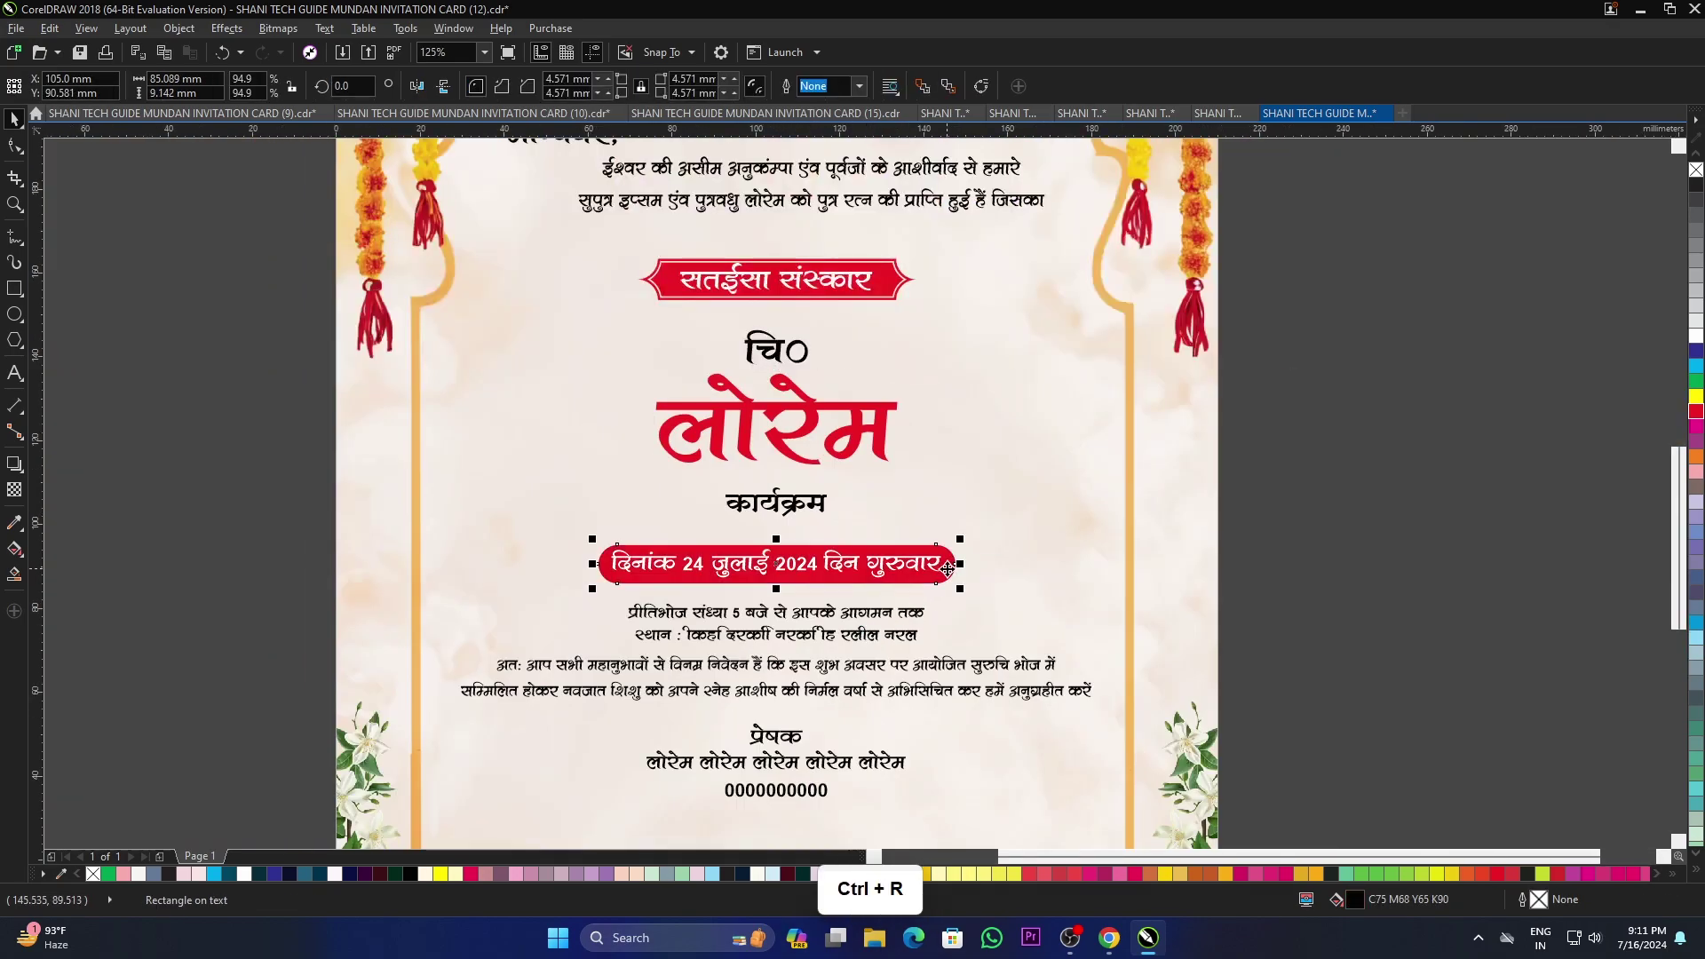
scroll(down, 3)
scroll(up, 3)
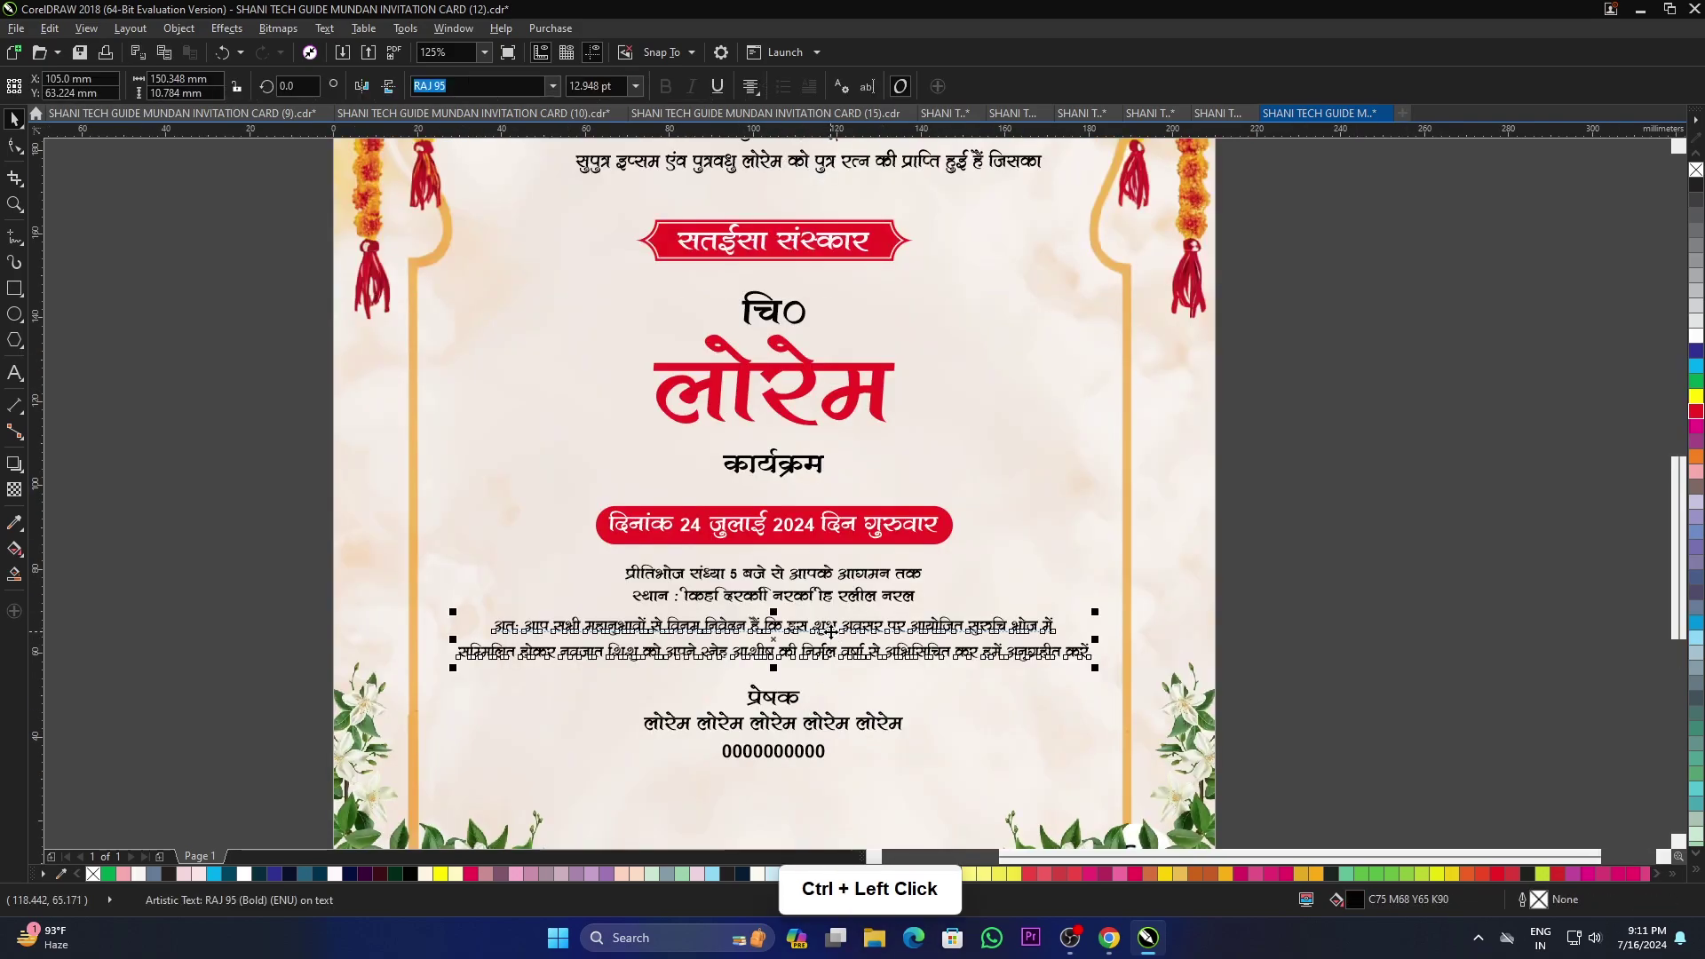
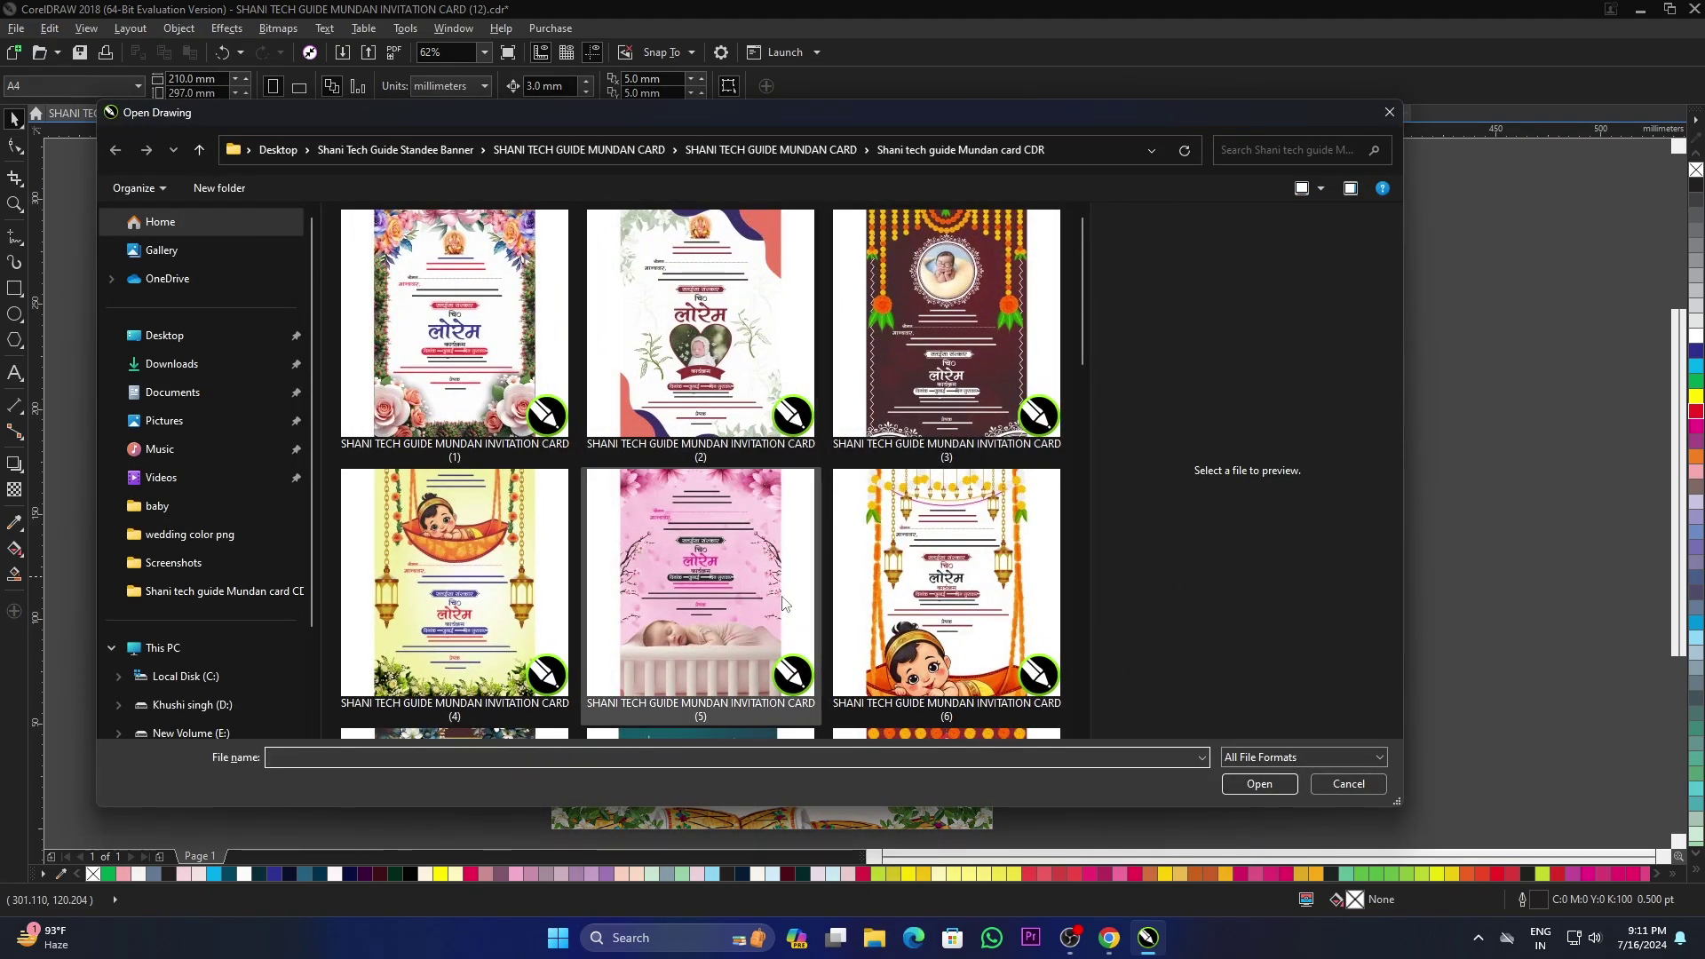
Step: Open the blue-flower card (19) in a new tab
scroll(down, 3)
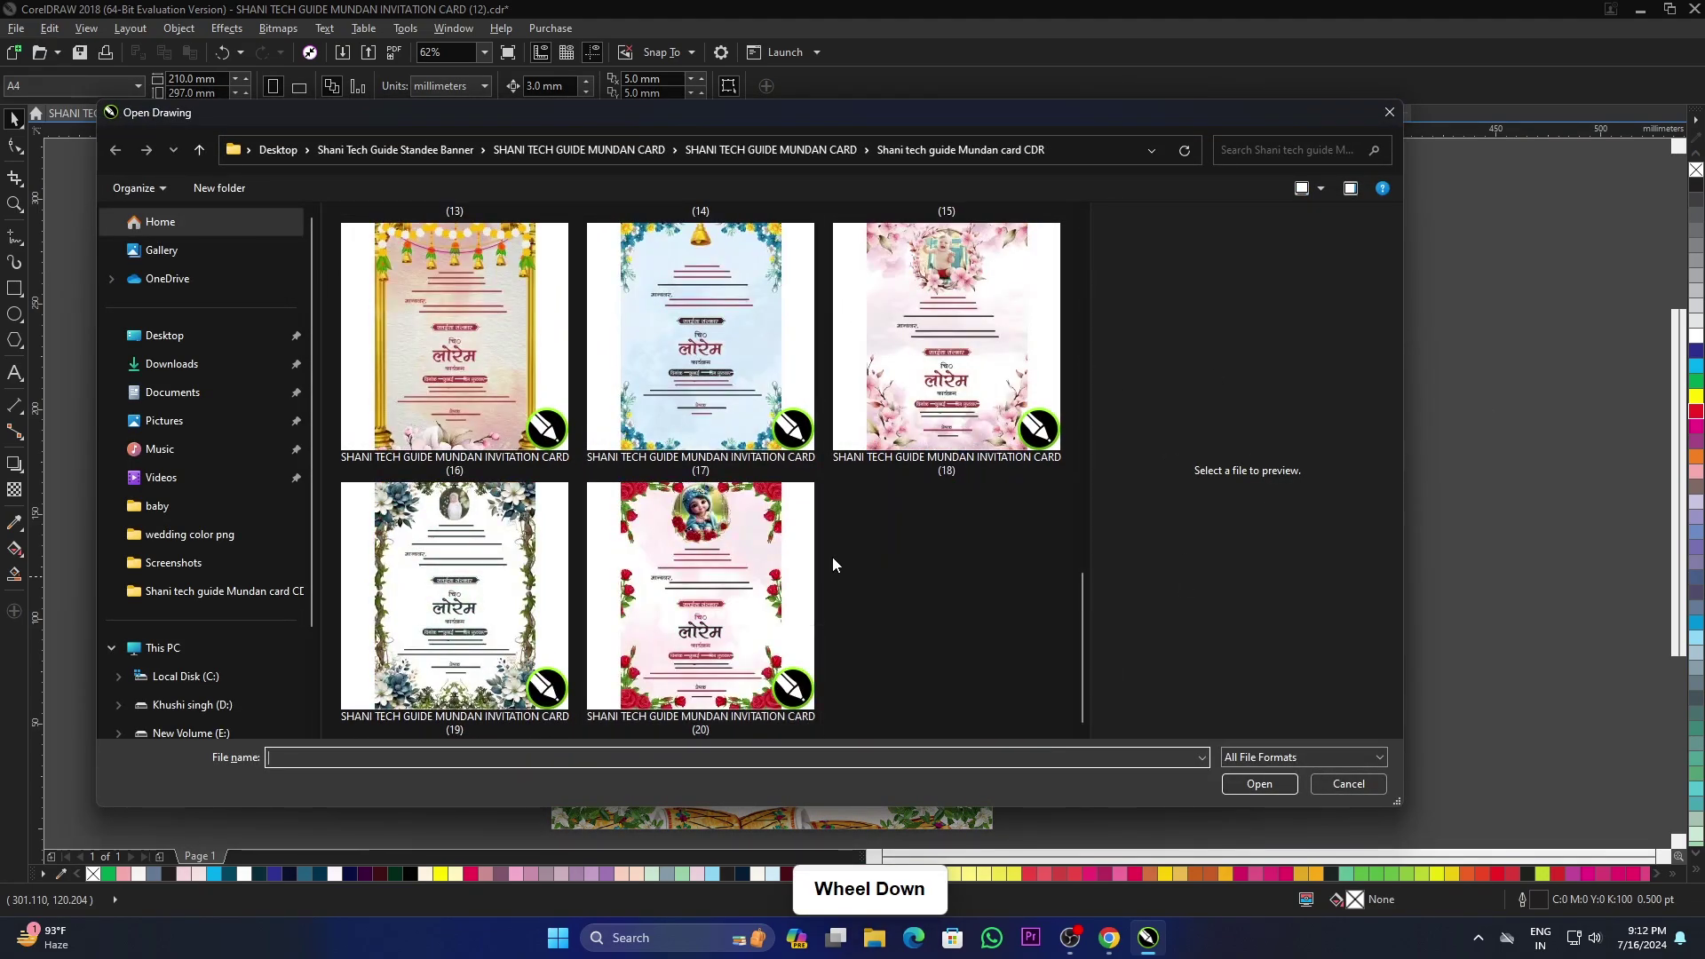
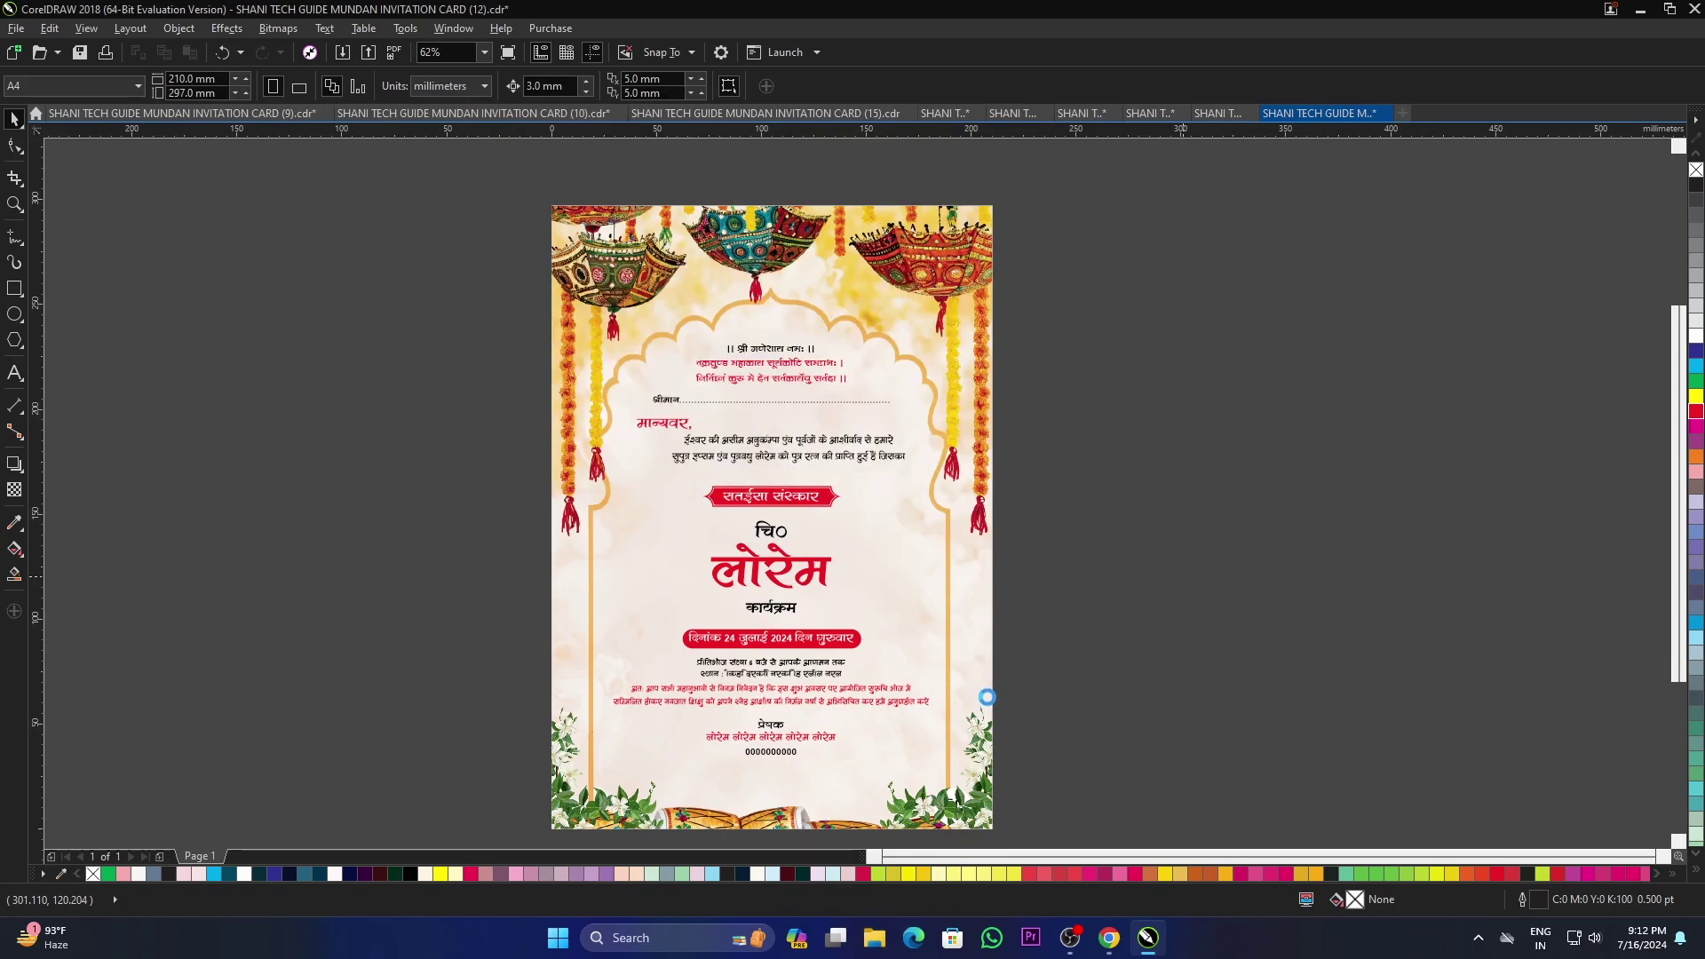
key(F4)
key(F9)
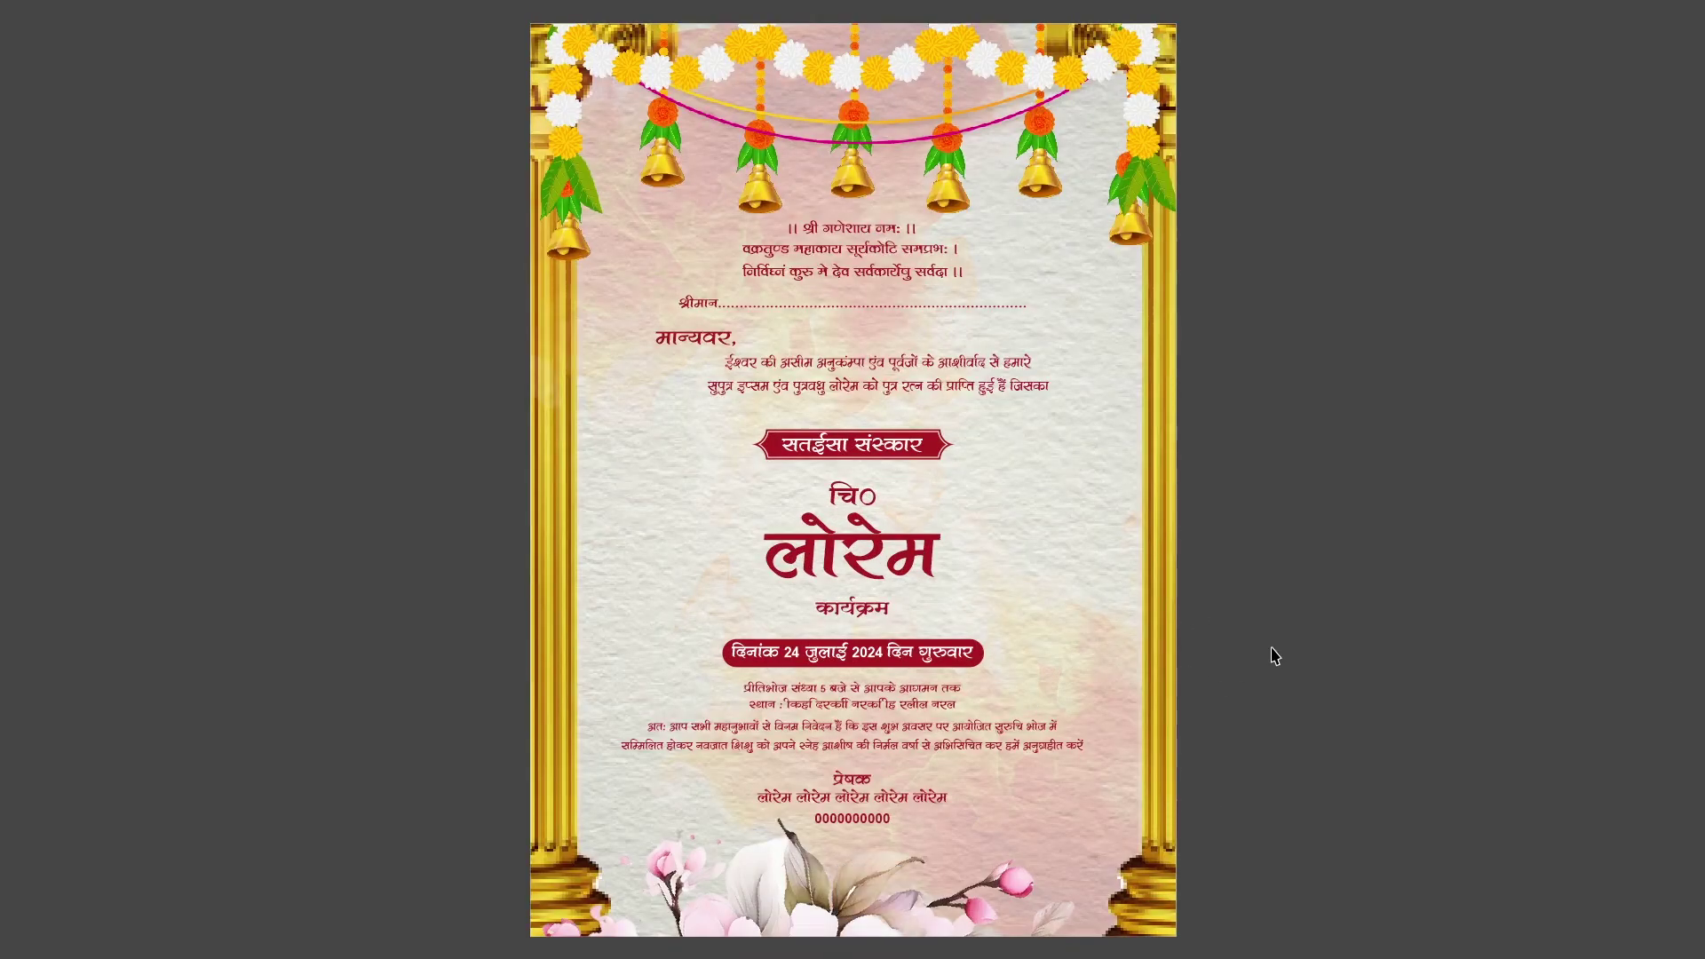
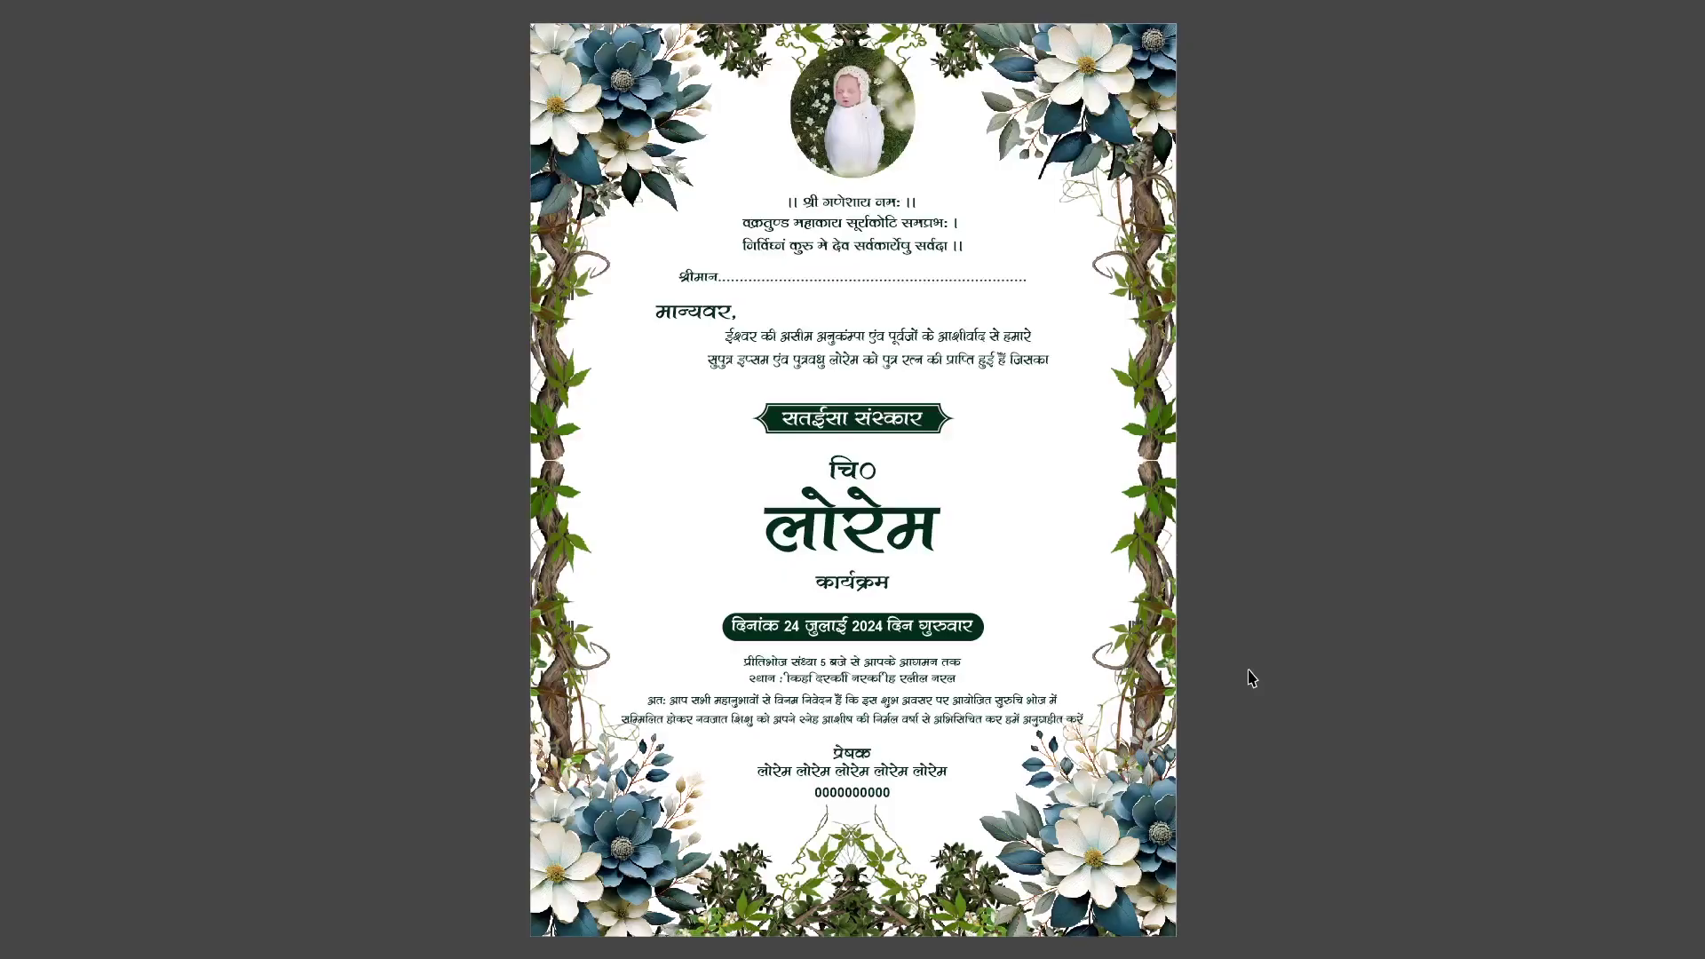
click(1361, 541)
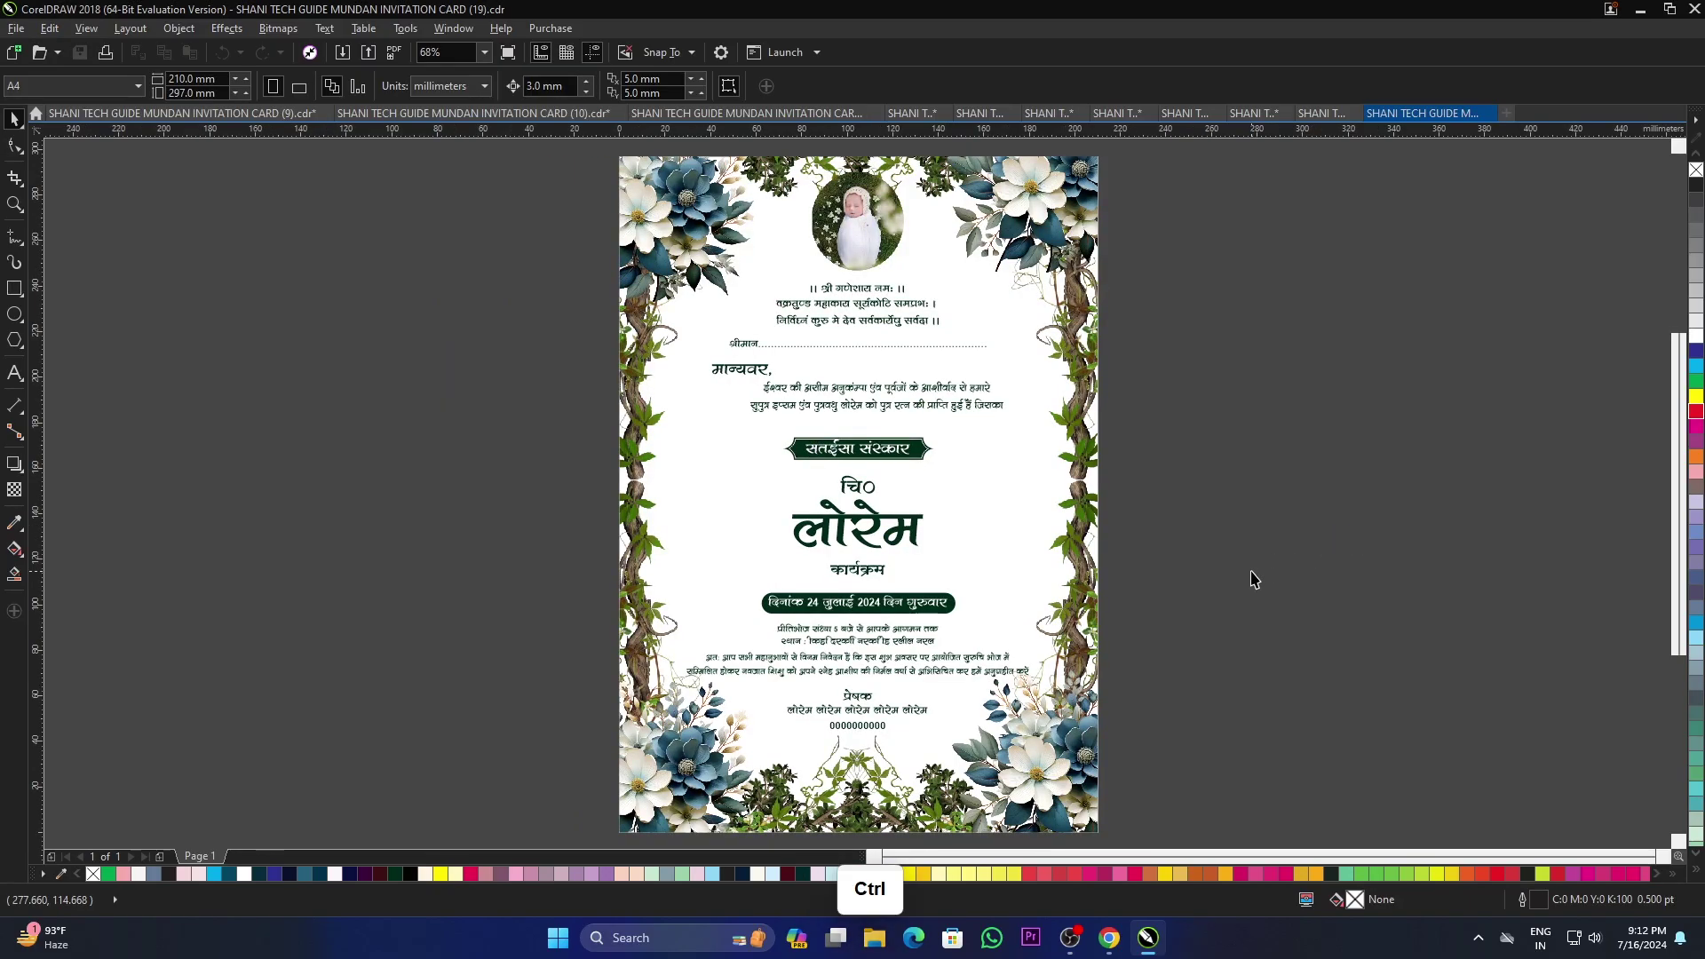
Step: Zoom in on the pink cherry-blossom card (18) before bringing up the teddy-bear card (14)
scroll(down, 3)
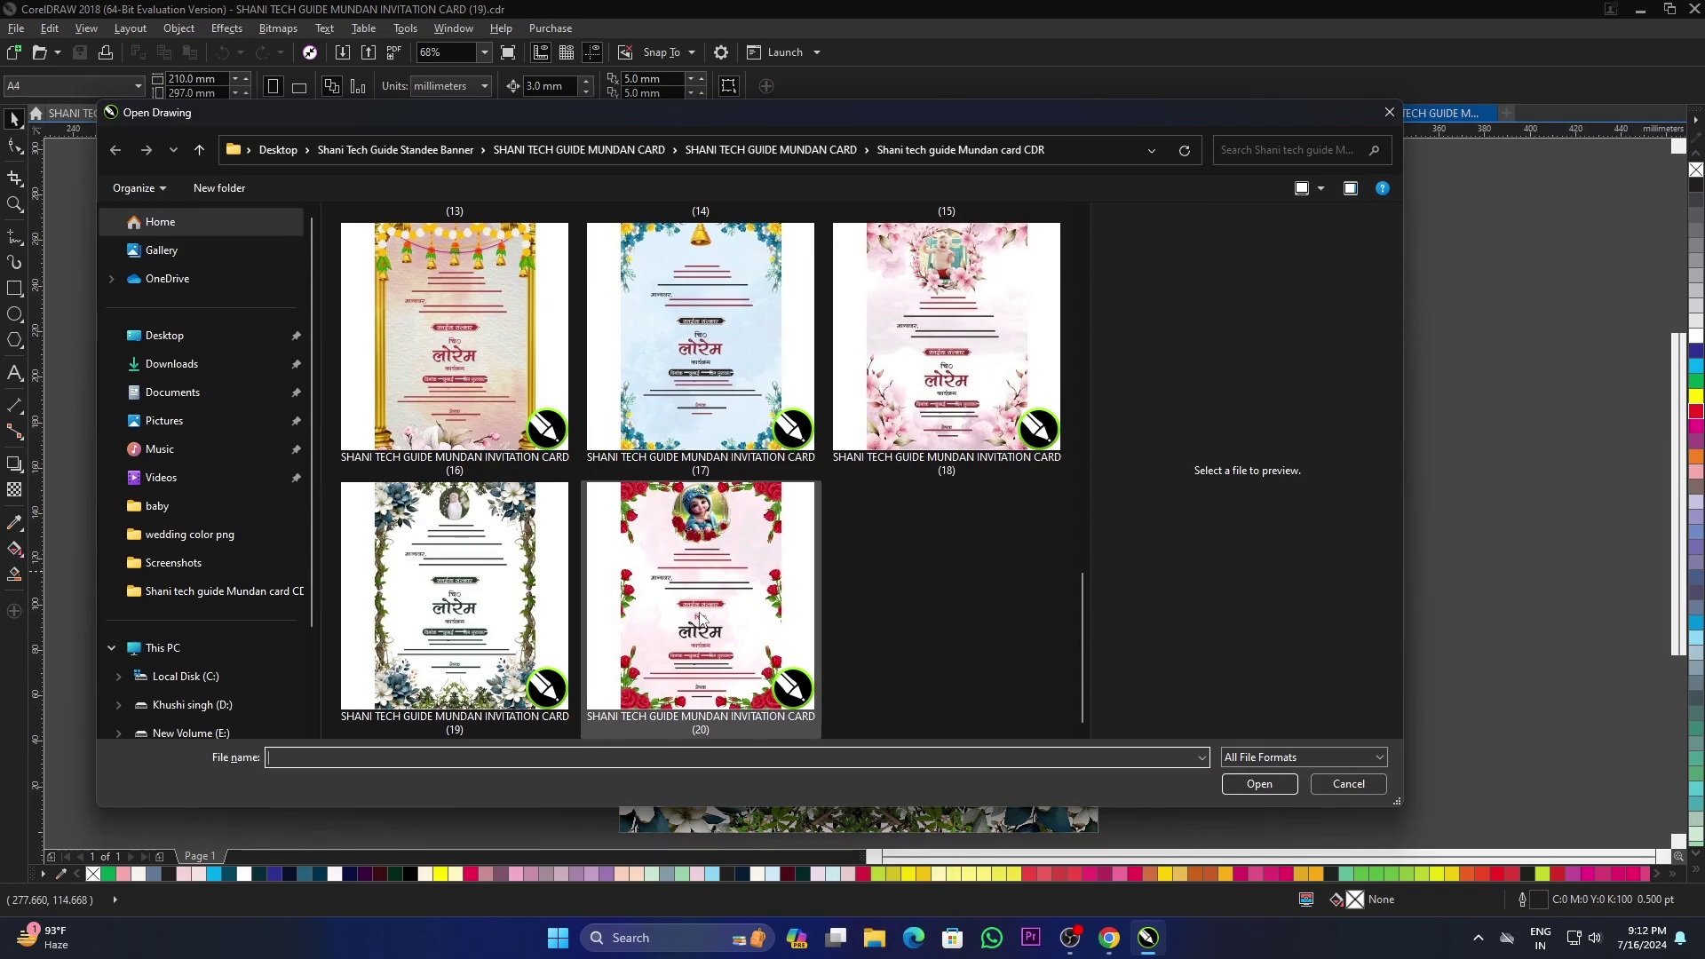
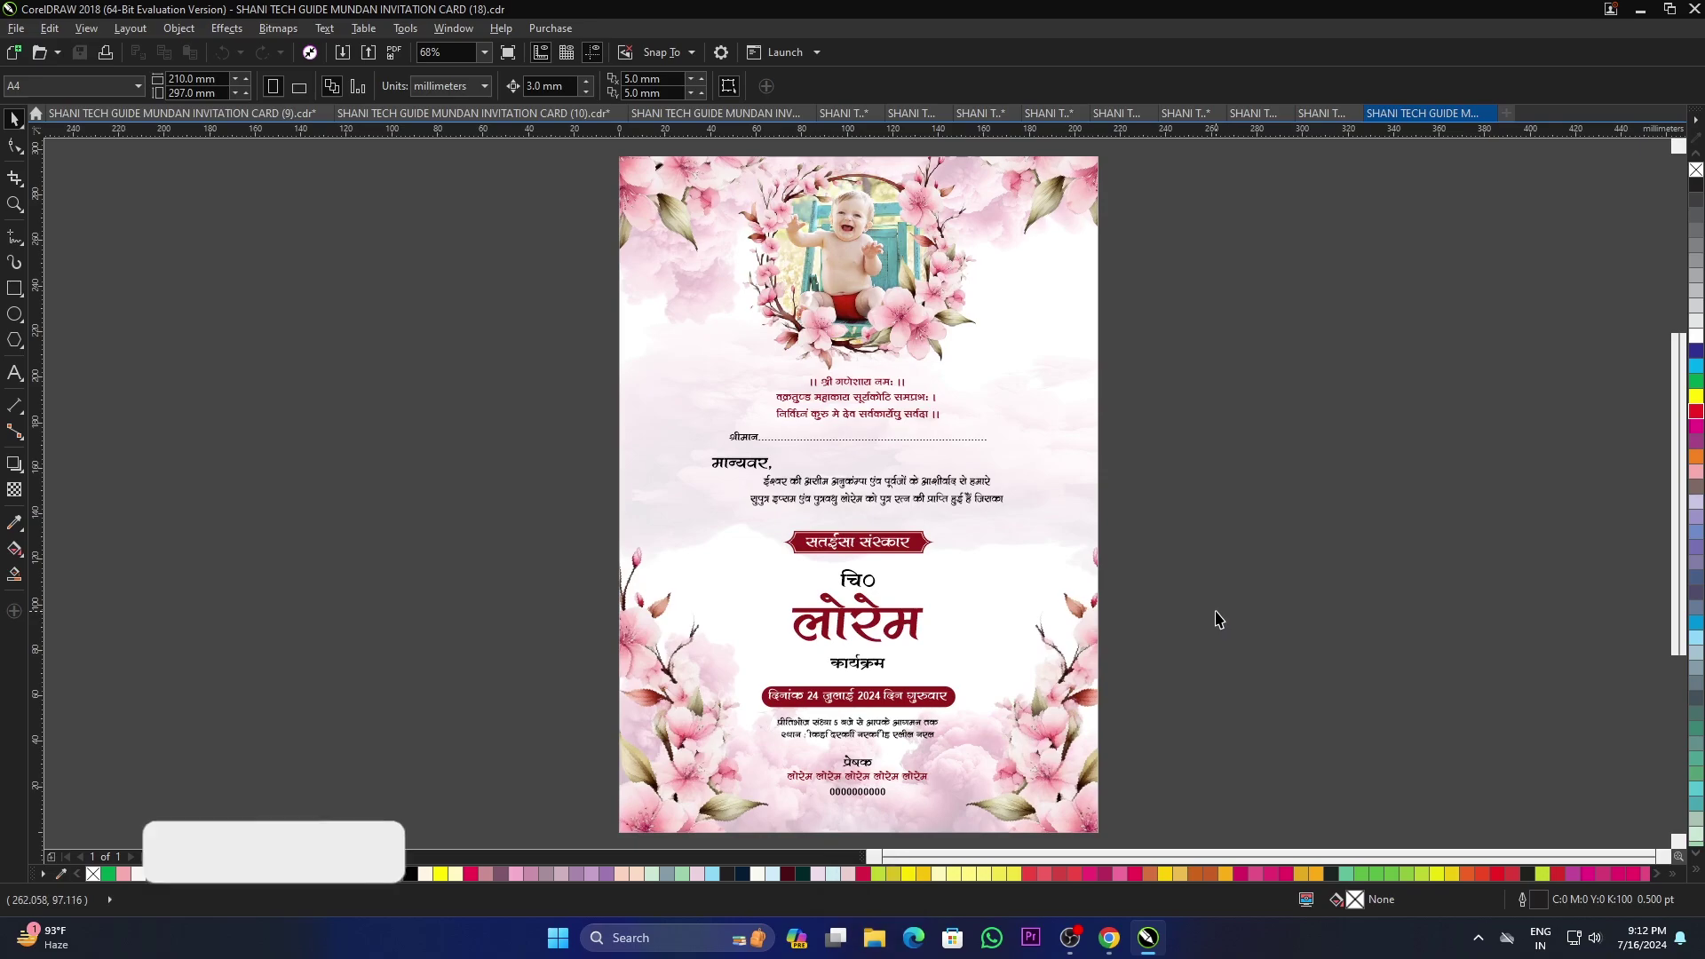
key(F9)
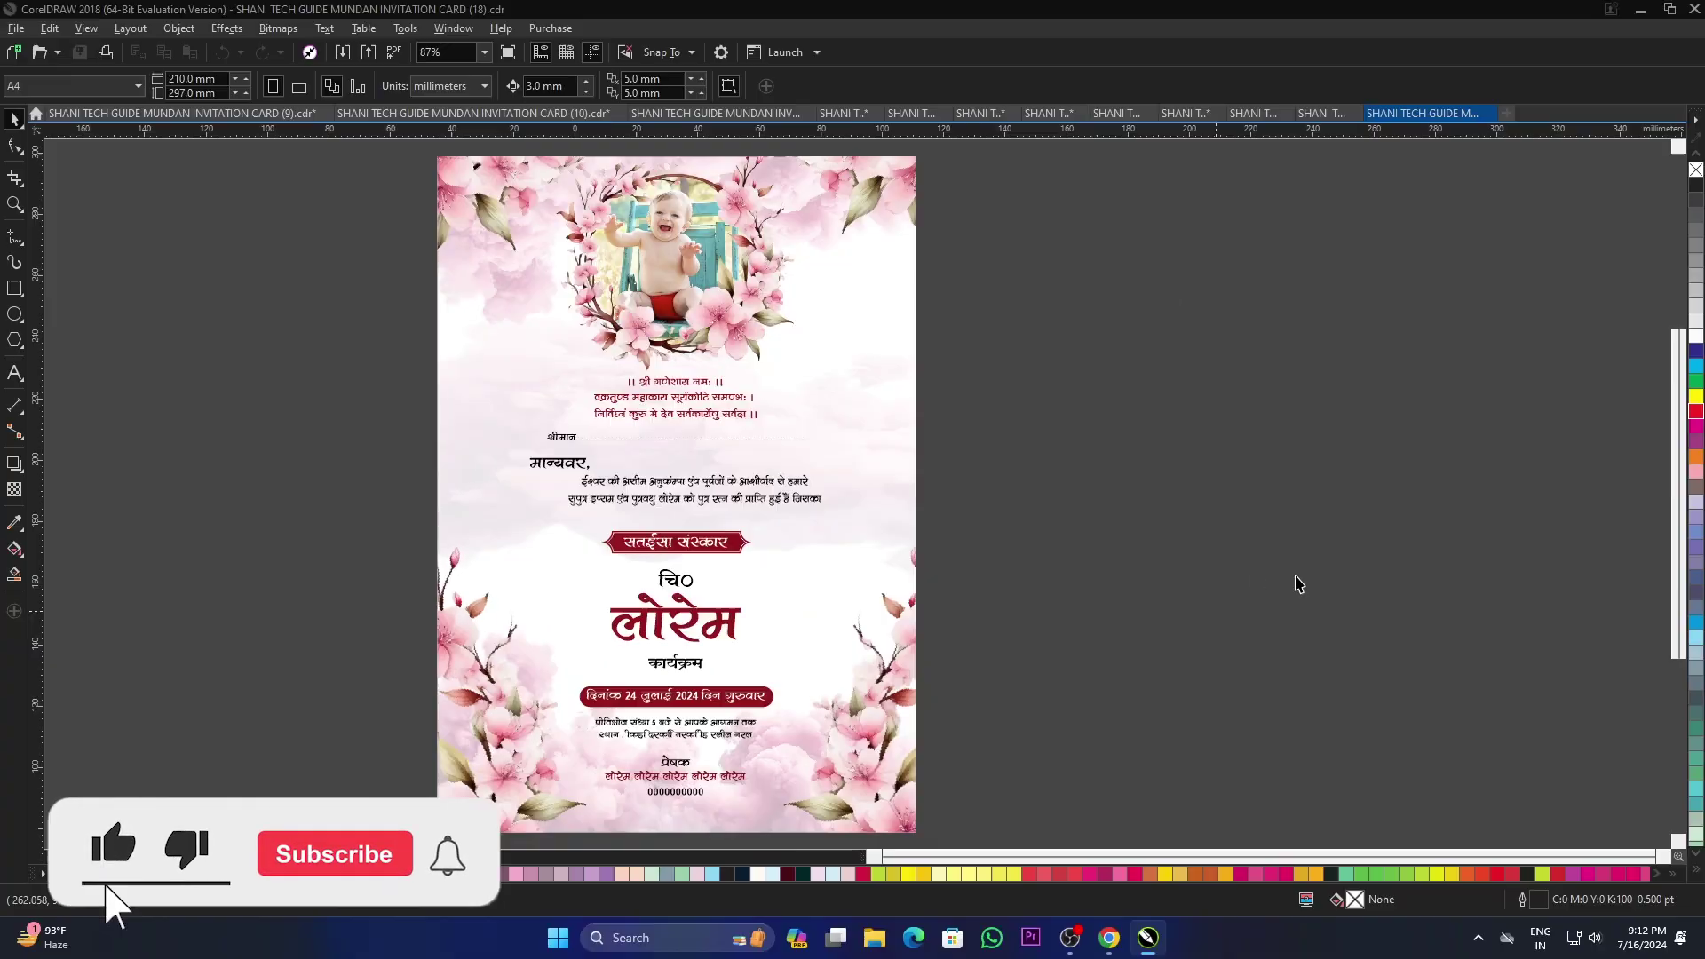
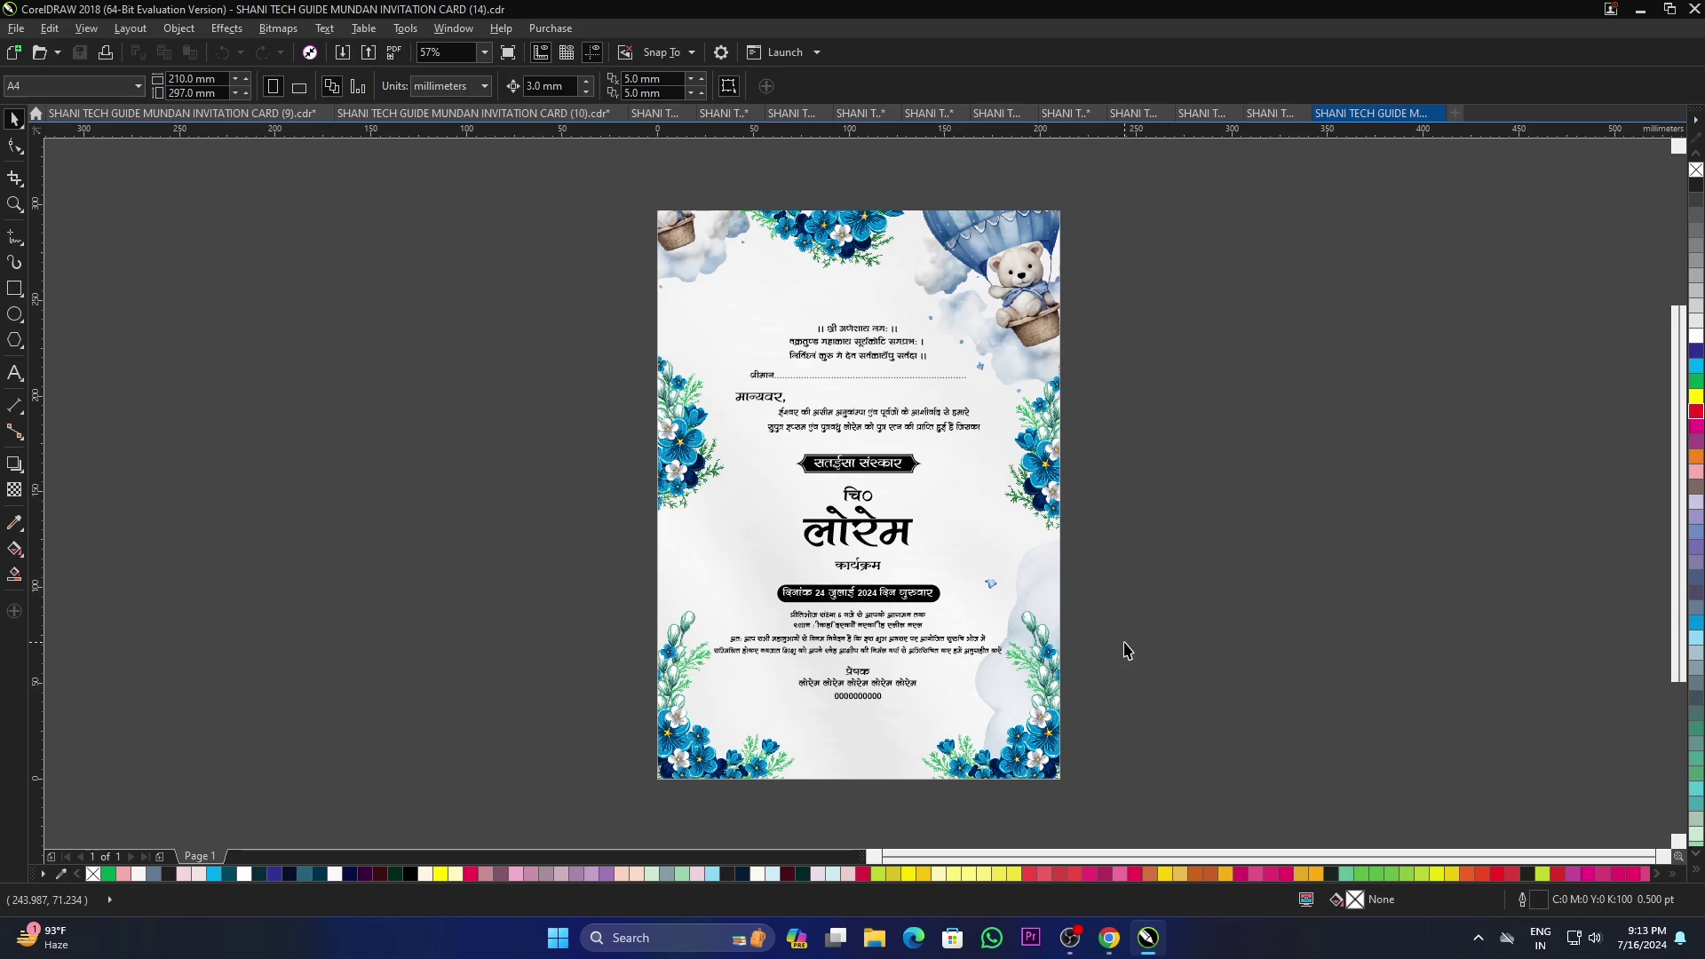
Step: Fit the teddy-bear card (14) to the window, then load the rose-and-hands card (13) in a new tab
key(F4)
key(F9)
click(902, 594)
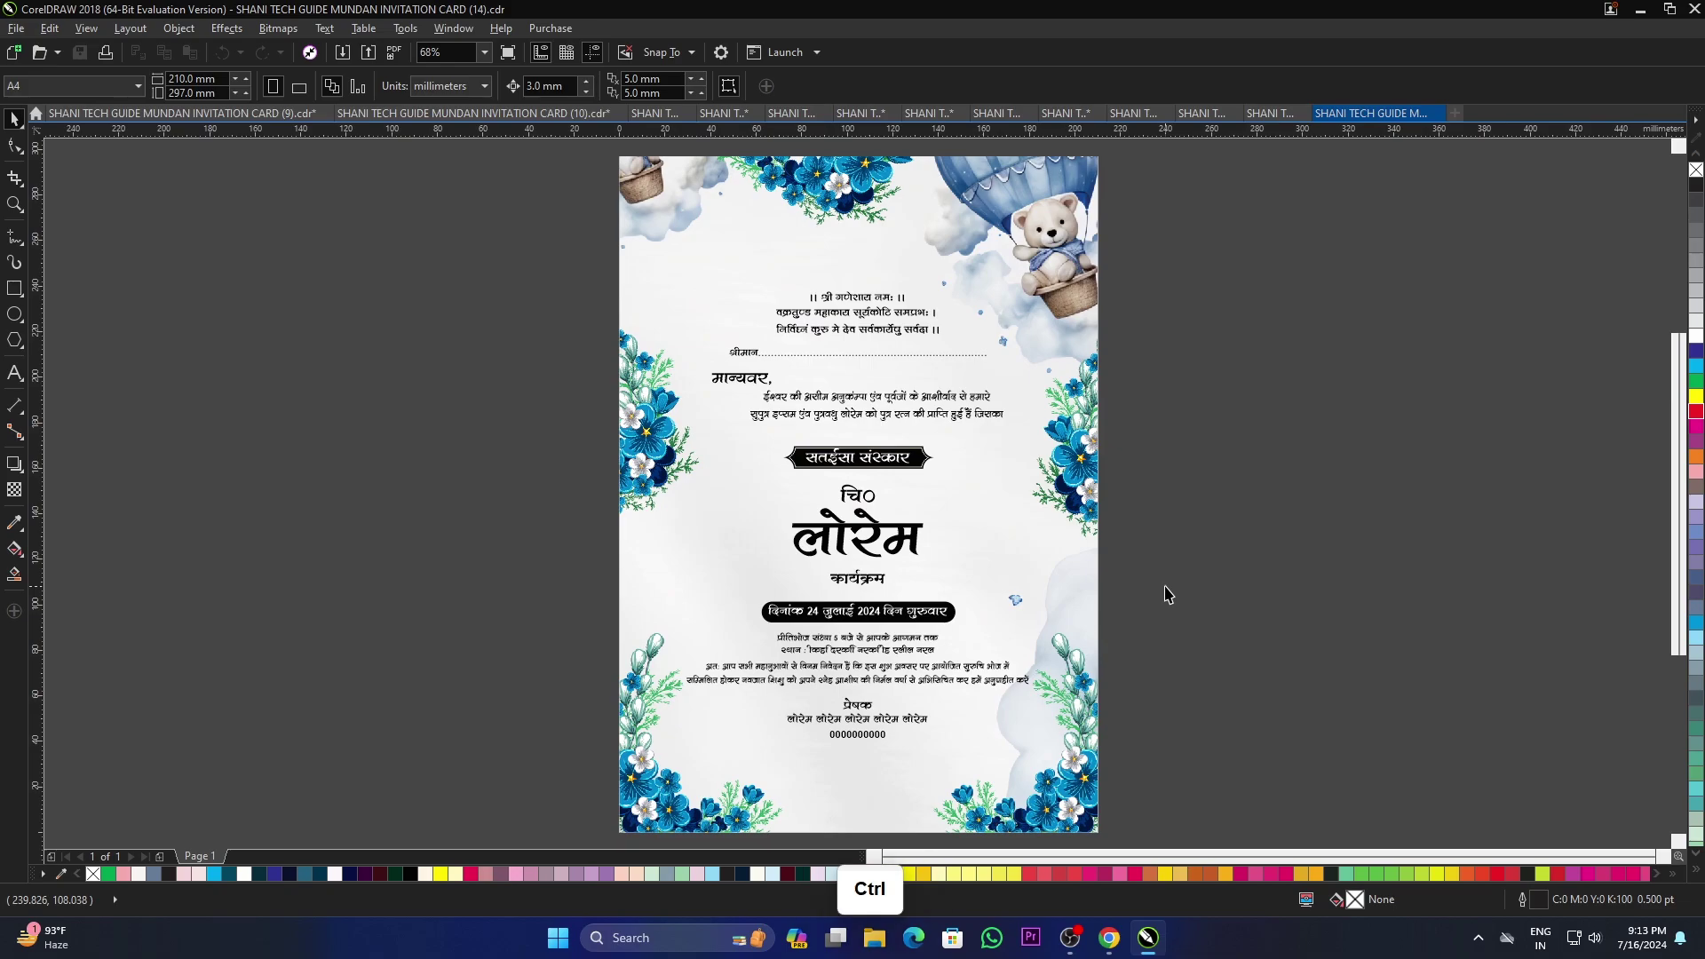
key(F4)
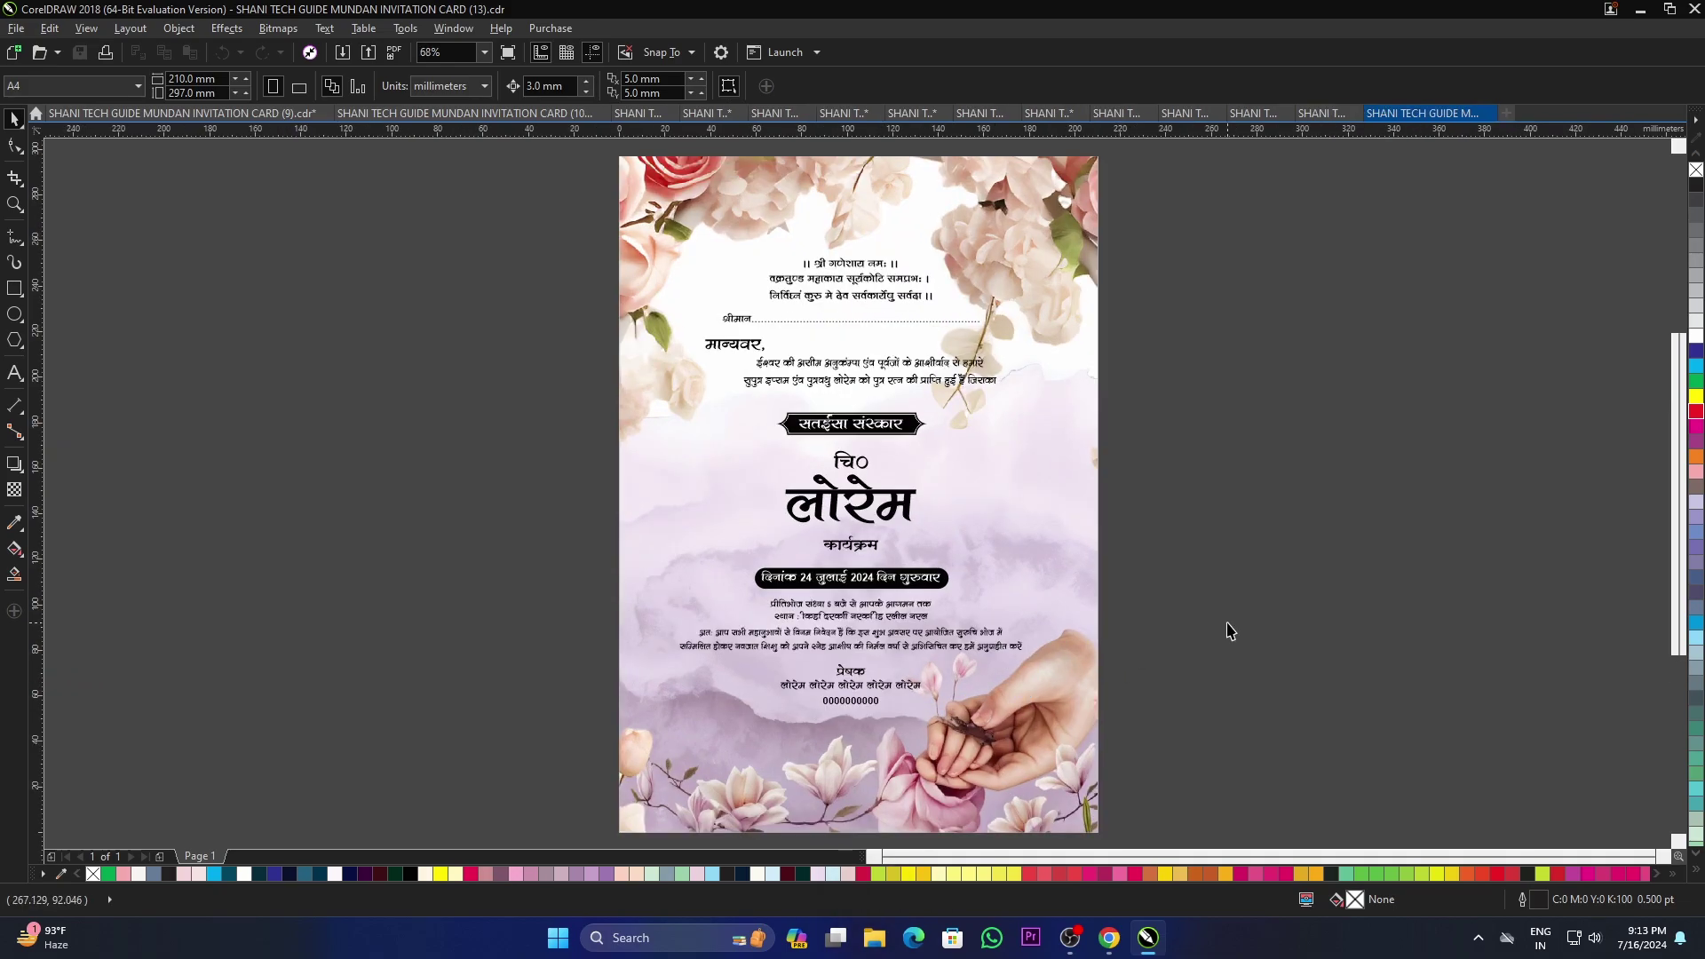